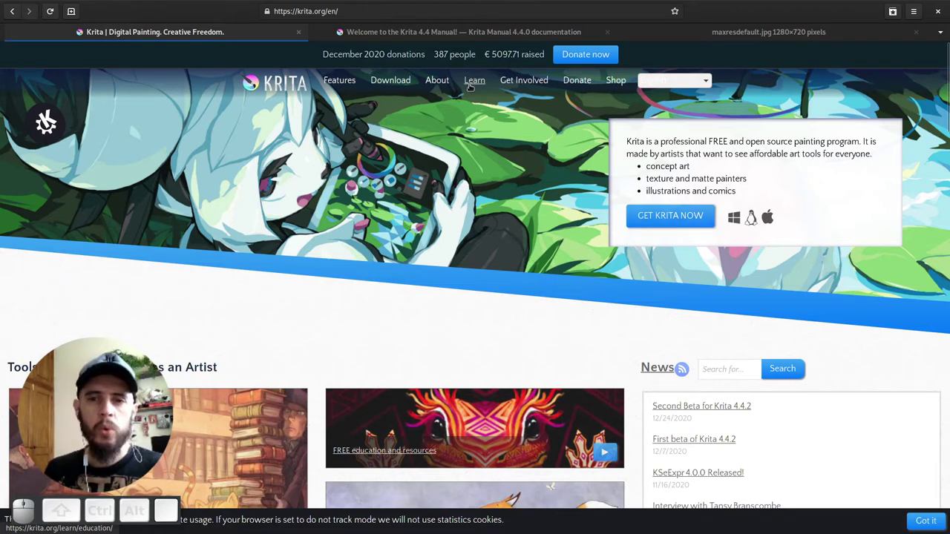
# Browse krita.org's Learn section and the Krita 4.4 Manual, then switch to the Krita window
pyautogui.click(414, 36)
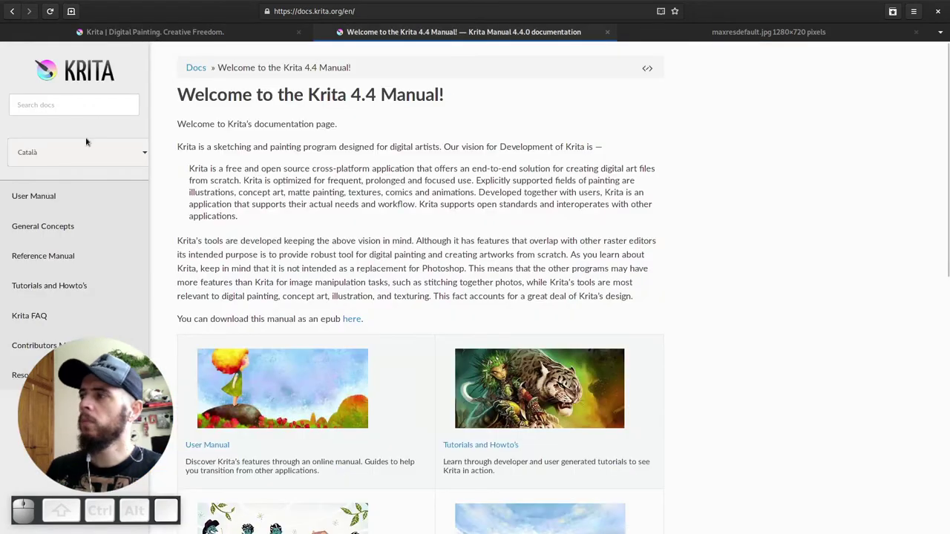
pyautogui.click(95, 161)
pyautogui.click(34, 268)
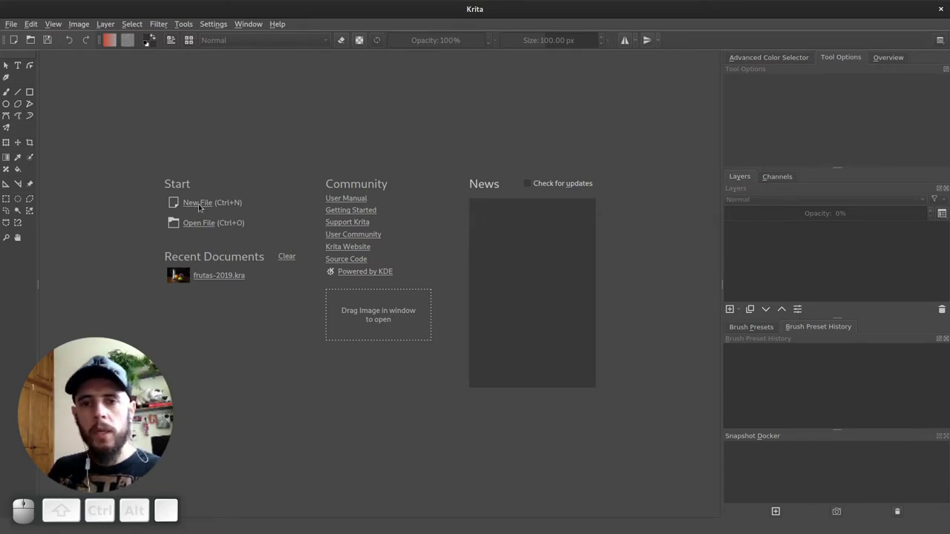
pyautogui.click(199, 206)
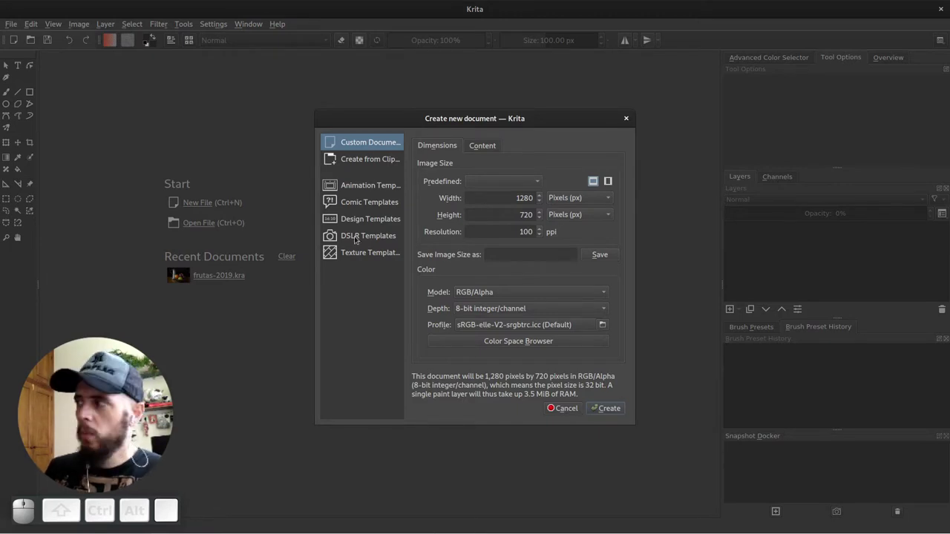
pyautogui.click(366, 185)
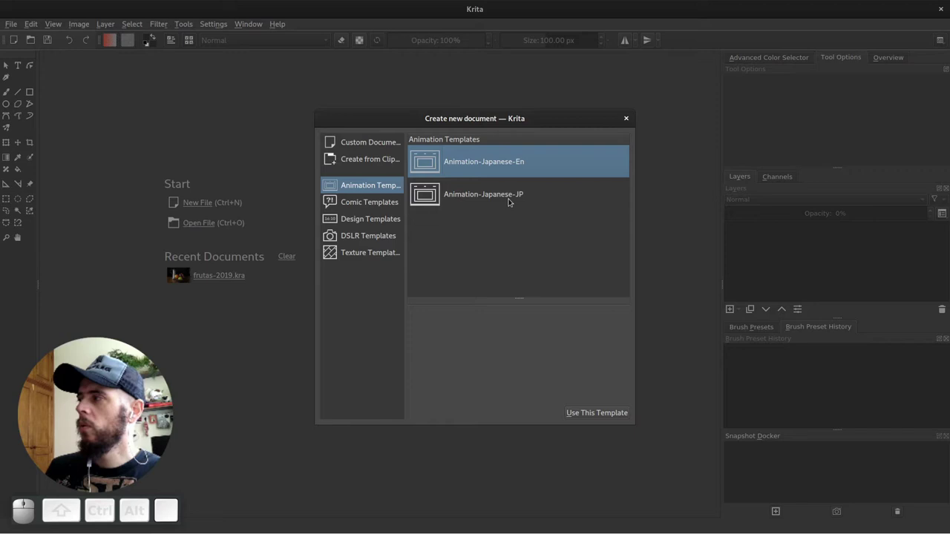
pyautogui.click(522, 199)
pyautogui.click(525, 166)
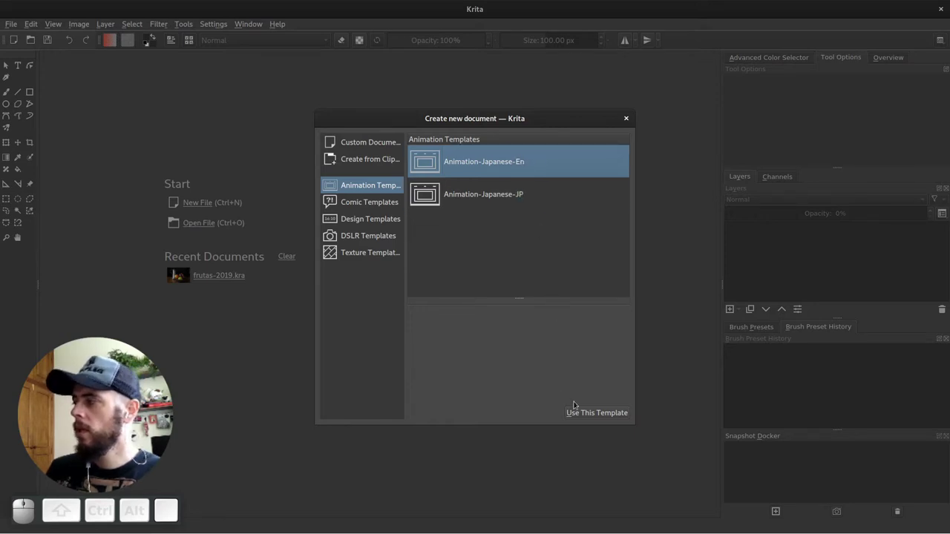
pyautogui.click(607, 415)
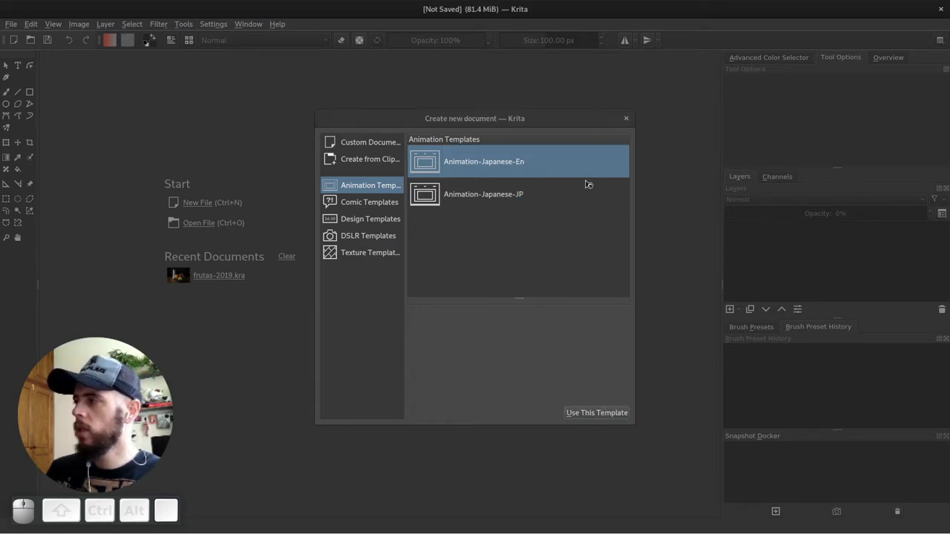
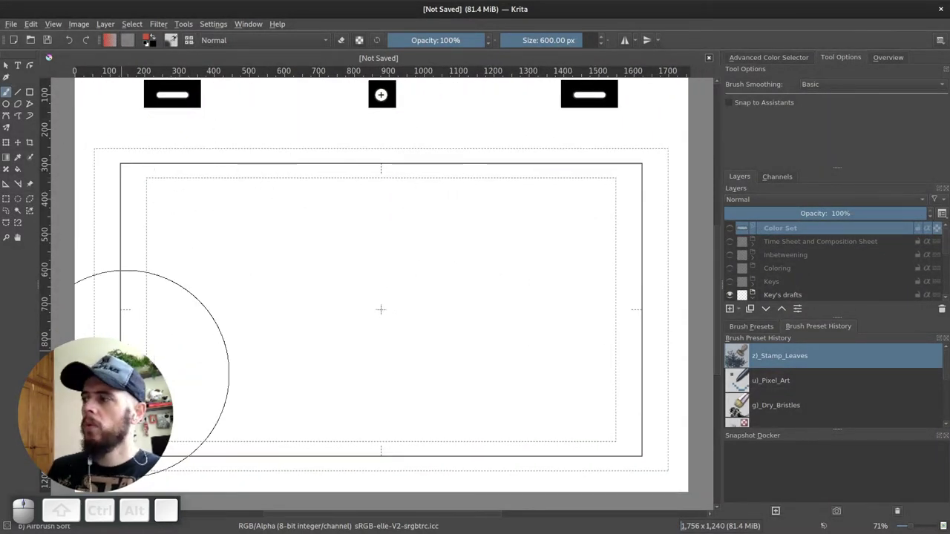
pyautogui.scroll(3)
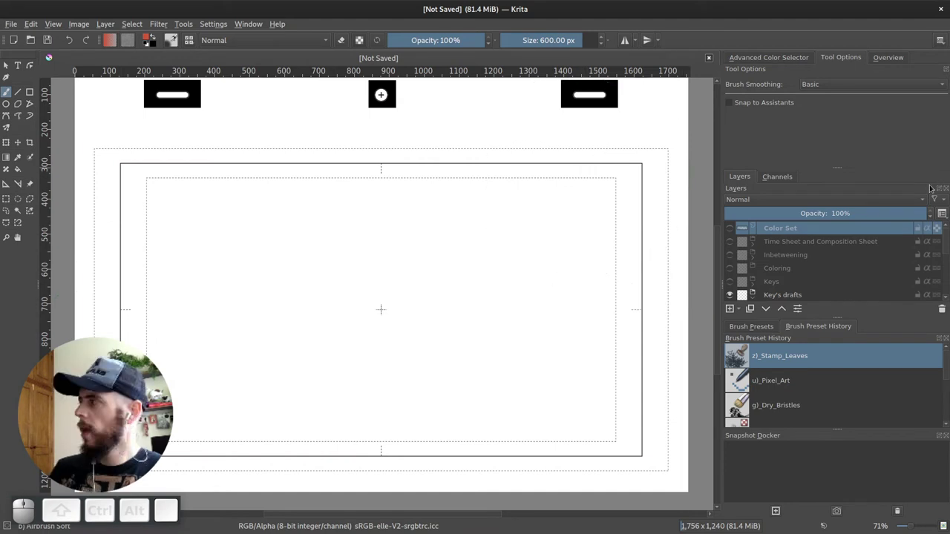
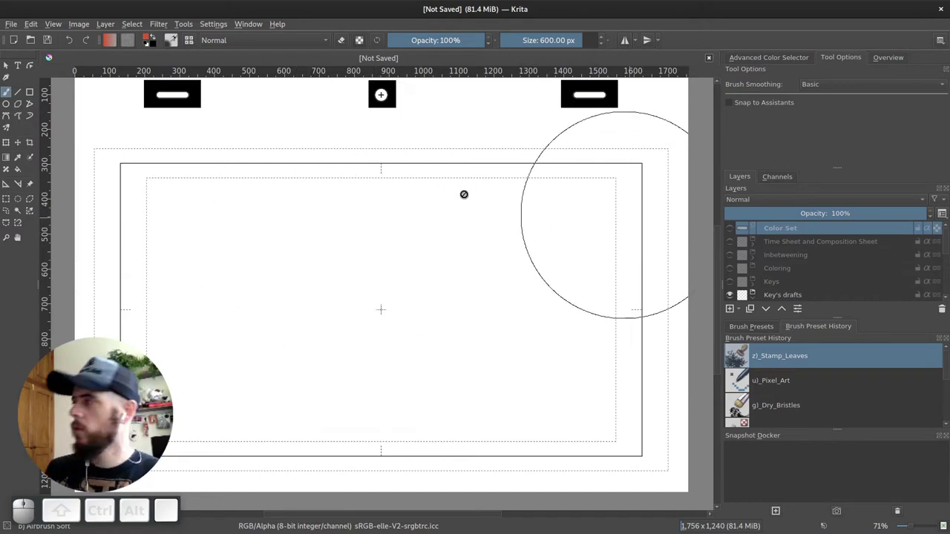
pyautogui.click(712, 66)
pyautogui.click(199, 207)
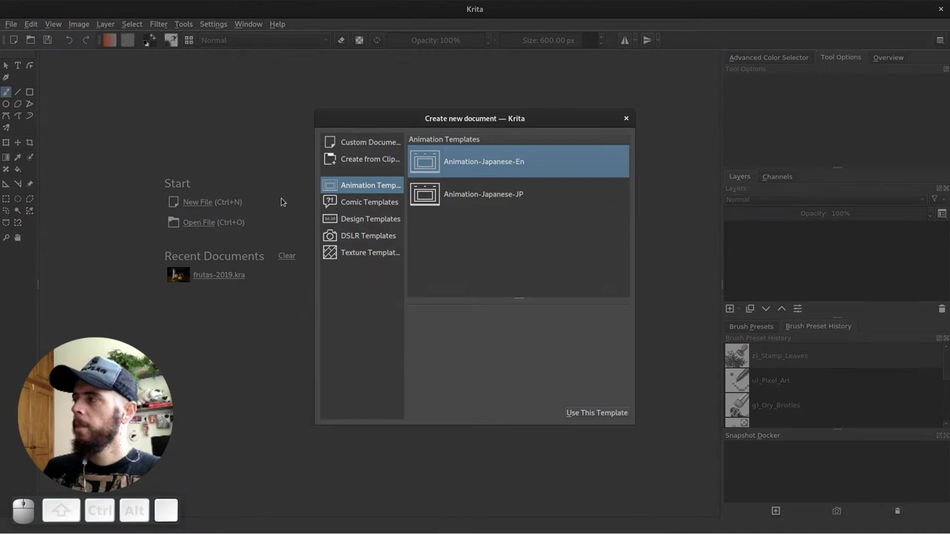
pyautogui.click(365, 207)
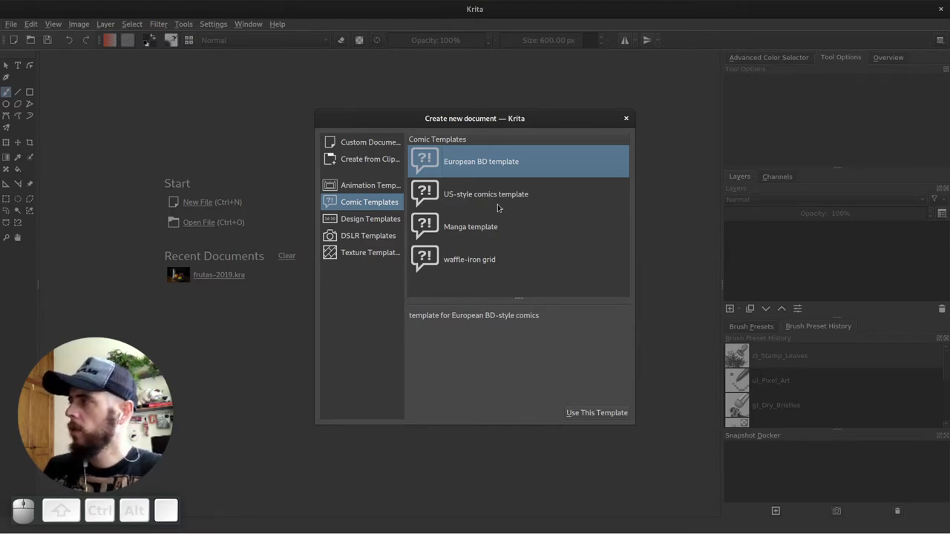
pyautogui.click(495, 196)
pyautogui.click(474, 231)
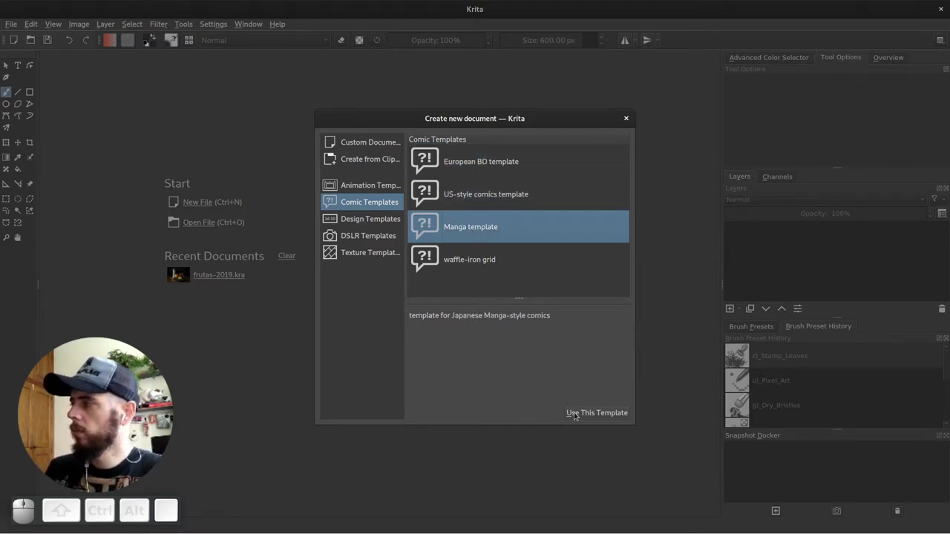
pyautogui.click(588, 414)
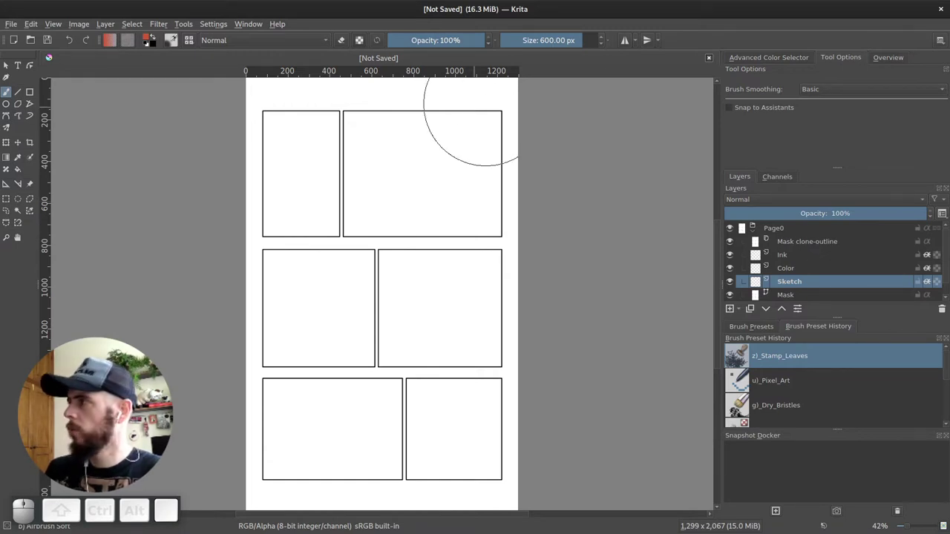
pyautogui.click(712, 64)
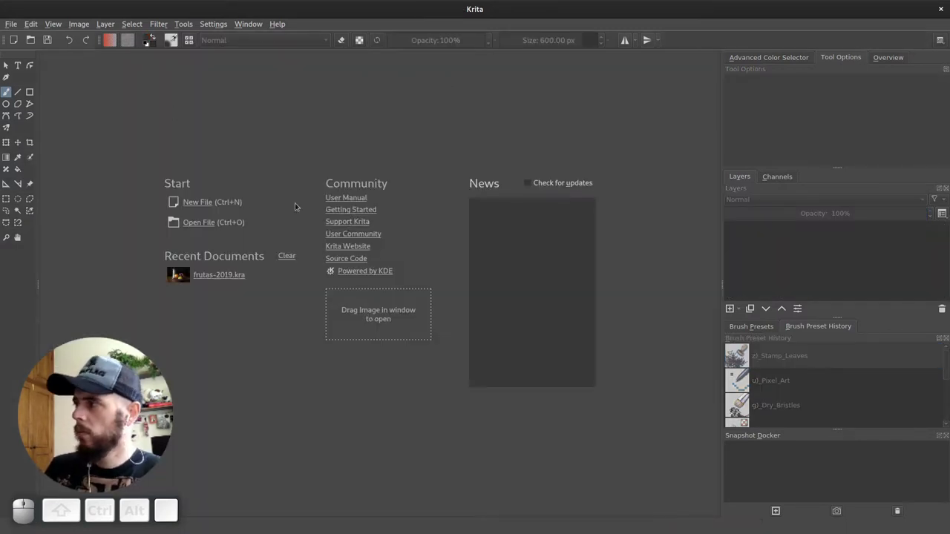
# Start a new document and browse the Design templates, including the 4:3 screen template
pyautogui.click(199, 205)
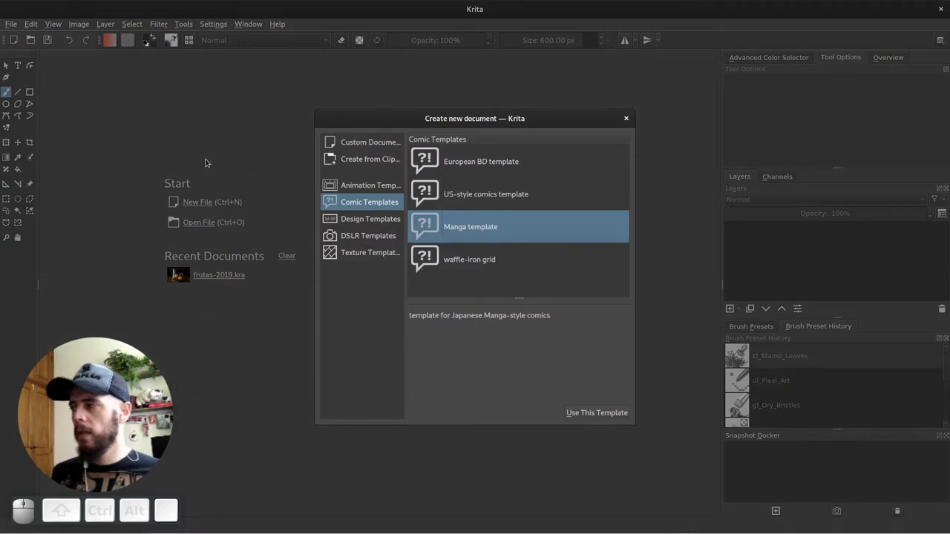
pyautogui.click(386, 219)
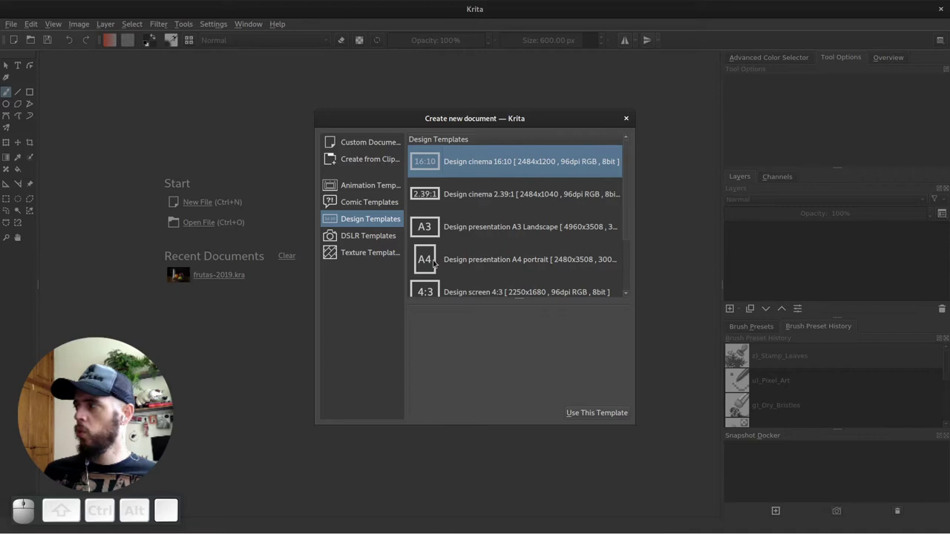
pyautogui.click(433, 291)
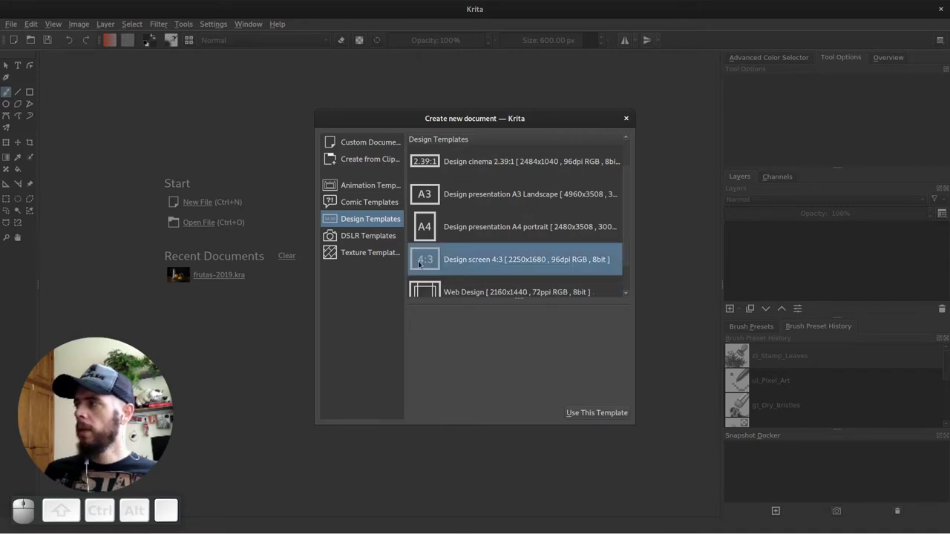
pyautogui.click(627, 261)
pyautogui.click(425, 166)
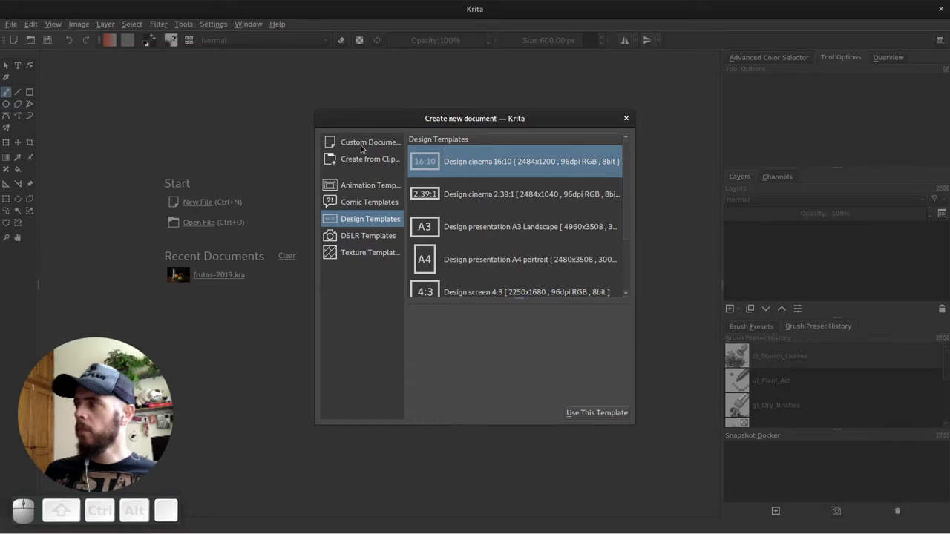
# Show the DSLR camera-sized template category
pyautogui.click(358, 239)
pyautogui.moveTo(629, 183); pyautogui.dragTo(632, 150)
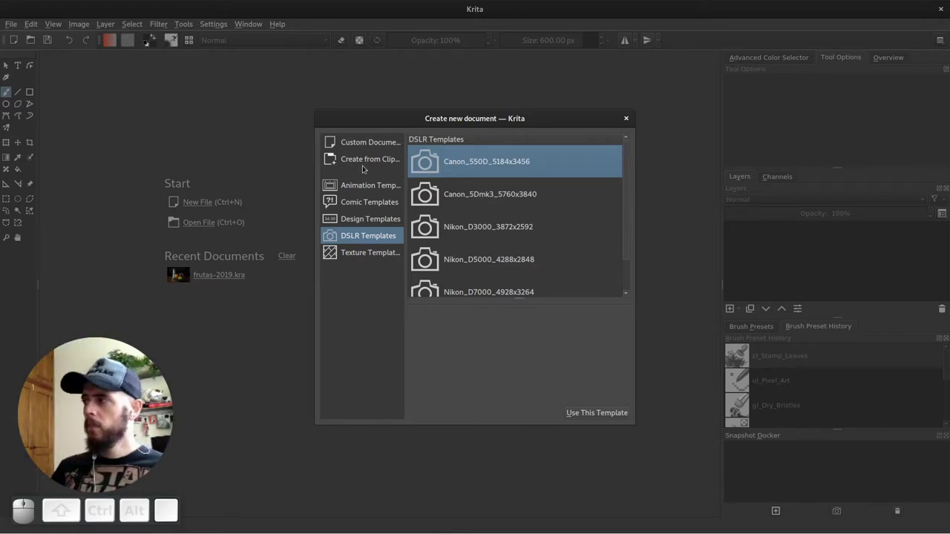
# Choose Create from Clipboard, then switch over to the browser with the cashew photo
pyautogui.click(362, 163)
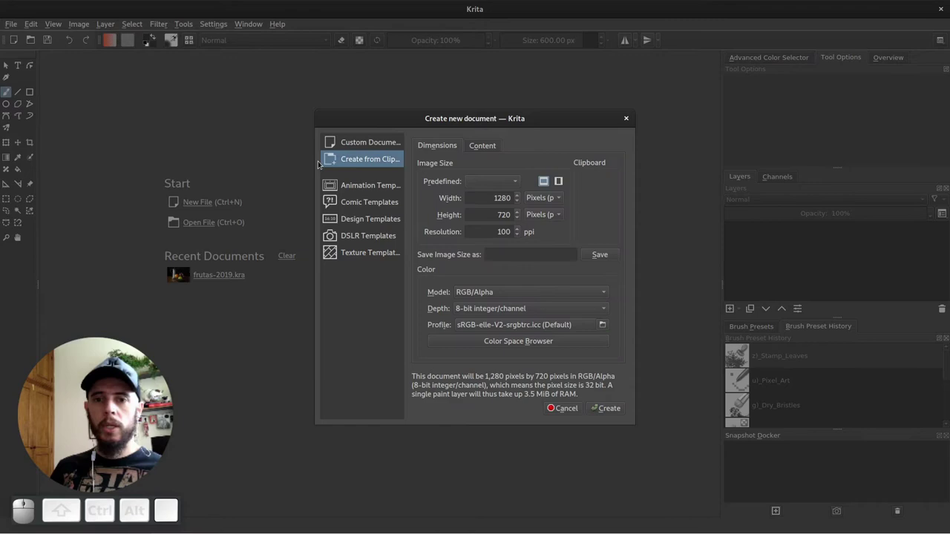
pyautogui.press('alt+Tab')
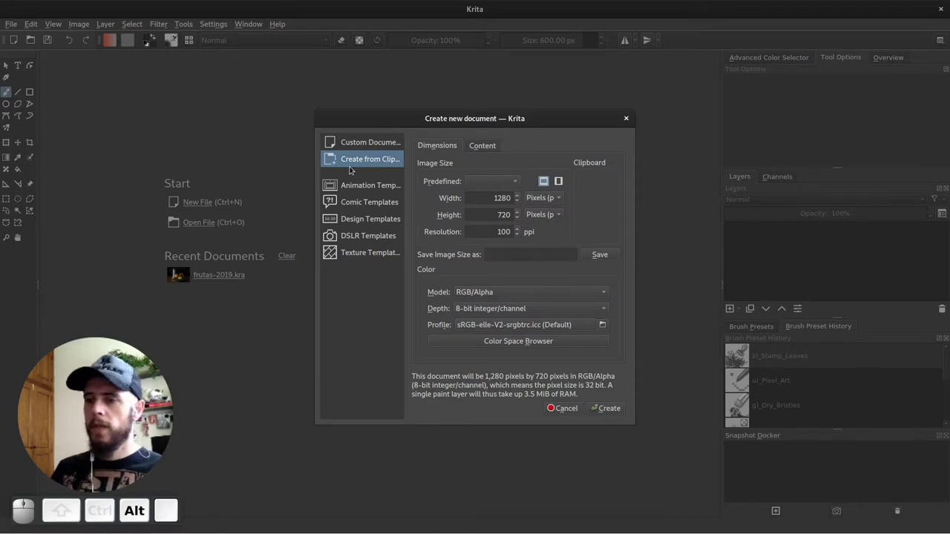
pyautogui.click(726, 34)
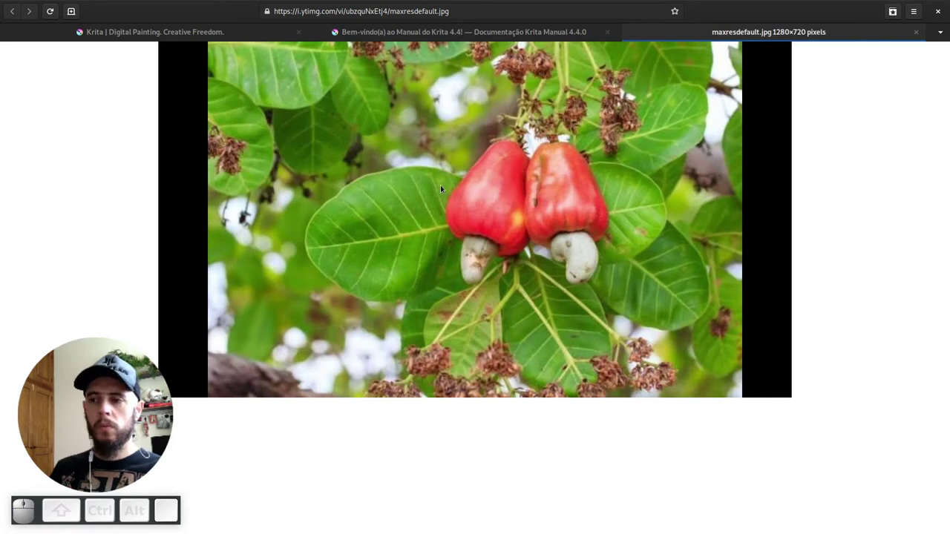
# Copy the cashew fruit photo from the browser and return to Krita
pyautogui.rightClick(363, 215)
pyautogui.click(395, 236)
pyautogui.press('alt+Tab')
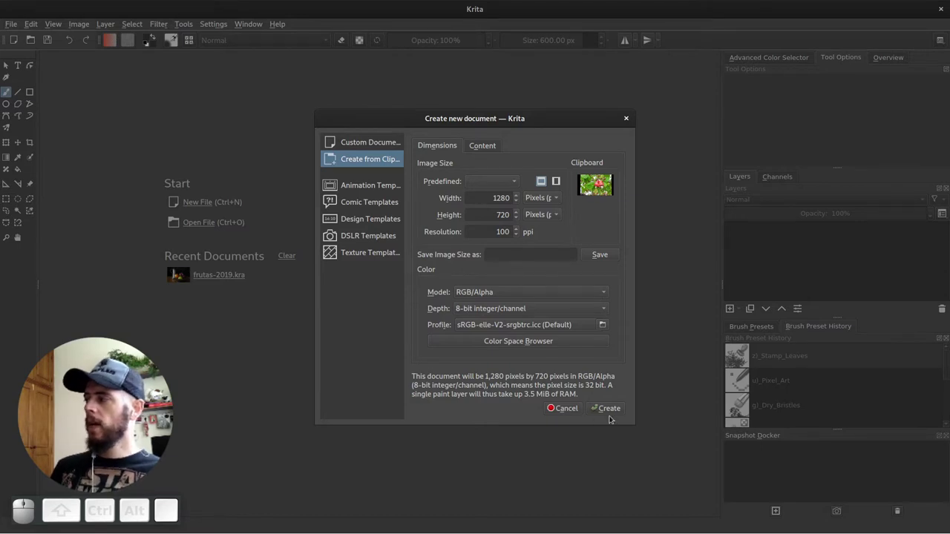
# Create the 1280×720 document from the copied photo, treating its colours as web sRGB
pyautogui.click(615, 414)
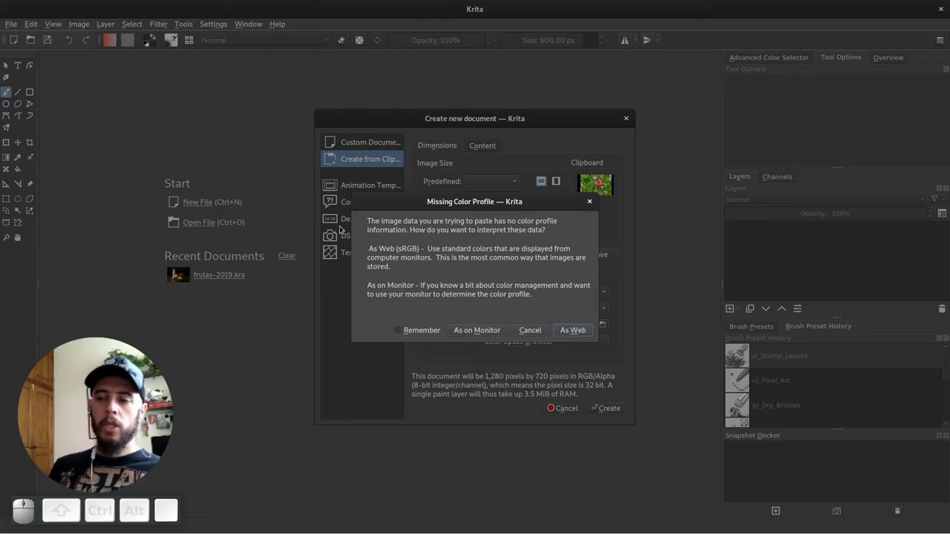
pyautogui.click(457, 207)
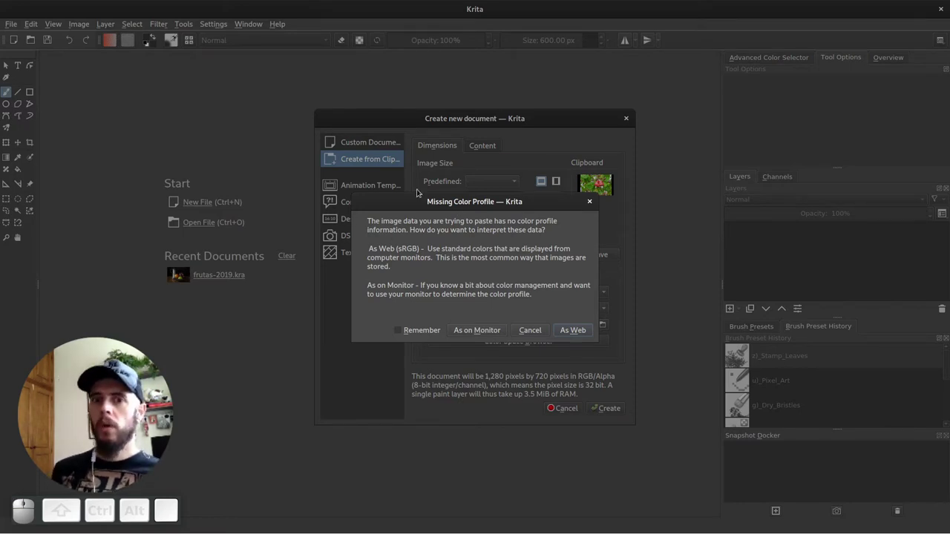
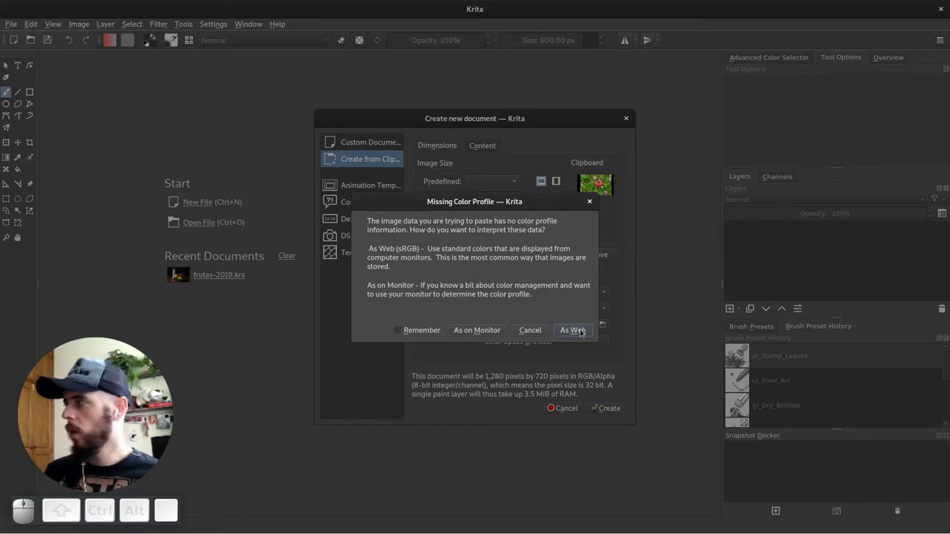
pyautogui.click(587, 333)
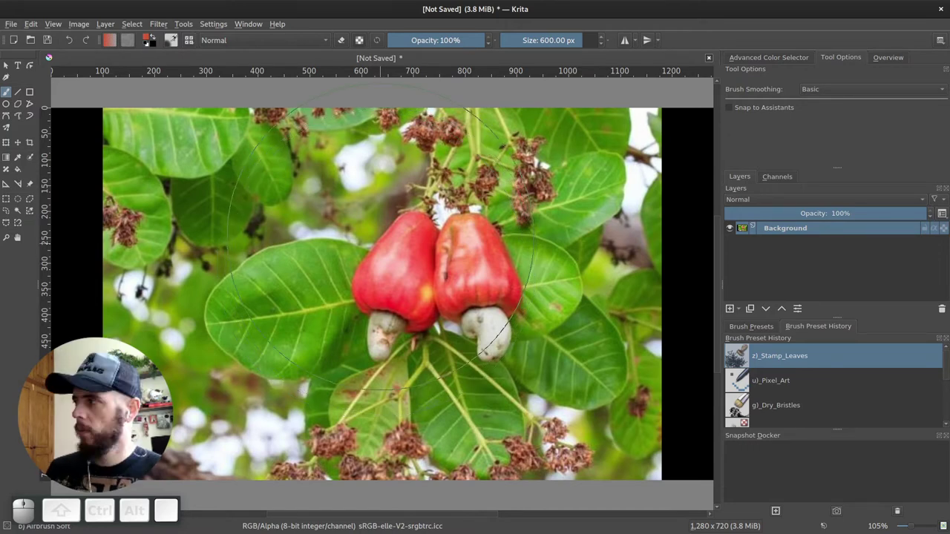
# Bring up File > New as a Custom Document and look at the colour Depth choices
pyautogui.click(17, 43)
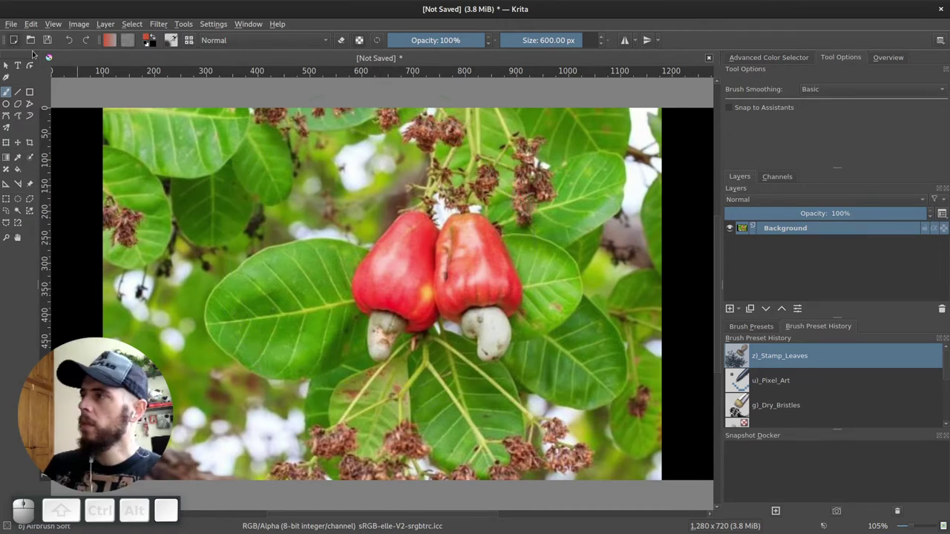
pyautogui.click(373, 144)
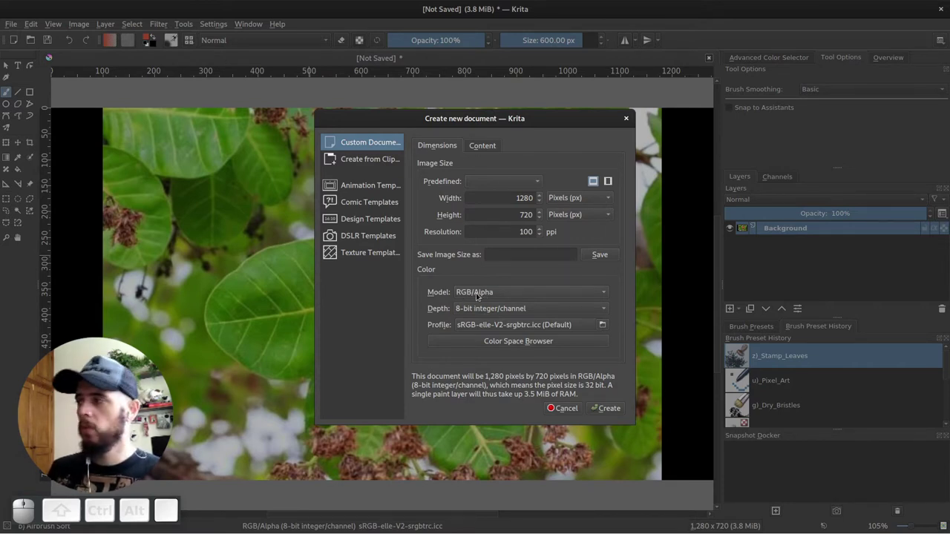
pyautogui.moveTo(478, 296); pyautogui.dragTo(416, 313)
pyautogui.moveTo(492, 295); pyautogui.dragTo(504, 294)
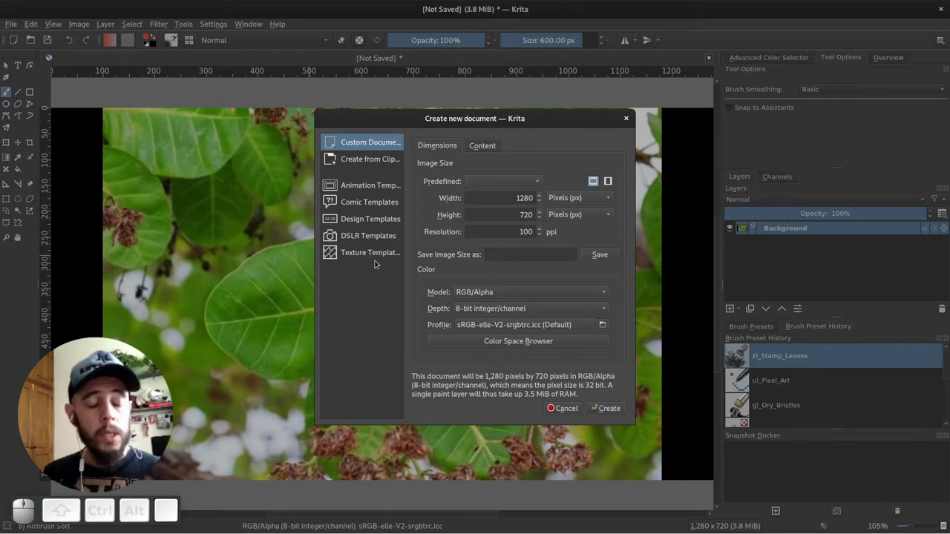
# Browse the colour depth list and keep 8-bit integer/channel
pyautogui.click(478, 312)
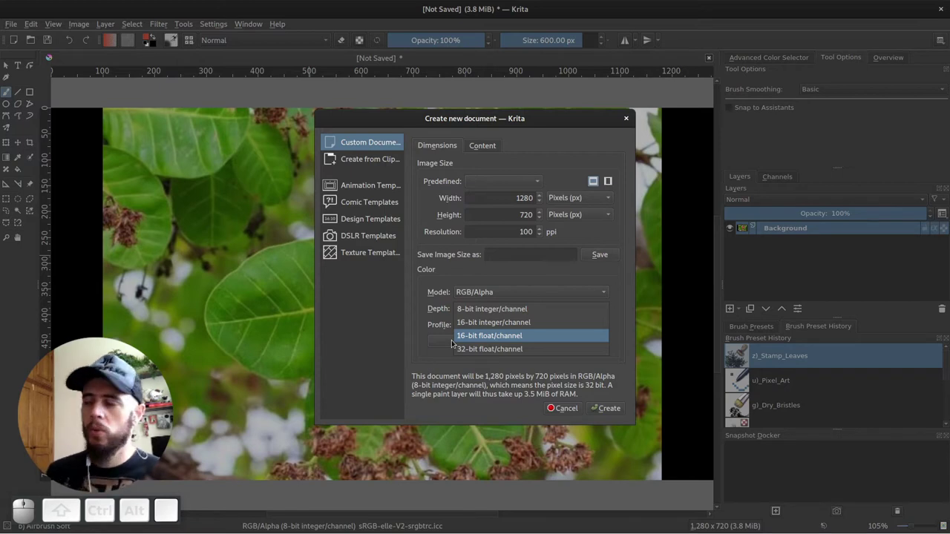
pyautogui.click(491, 313)
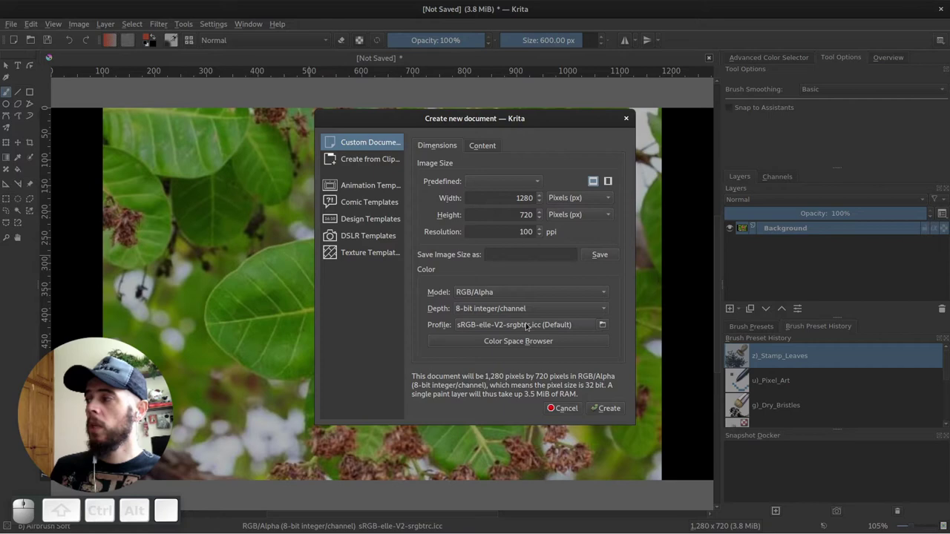
# Keep the default sRGB profile and bring up the Color Space Browser
pyautogui.moveTo(533, 327); pyautogui.dragTo(434, 321)
pyautogui.click(492, 344)
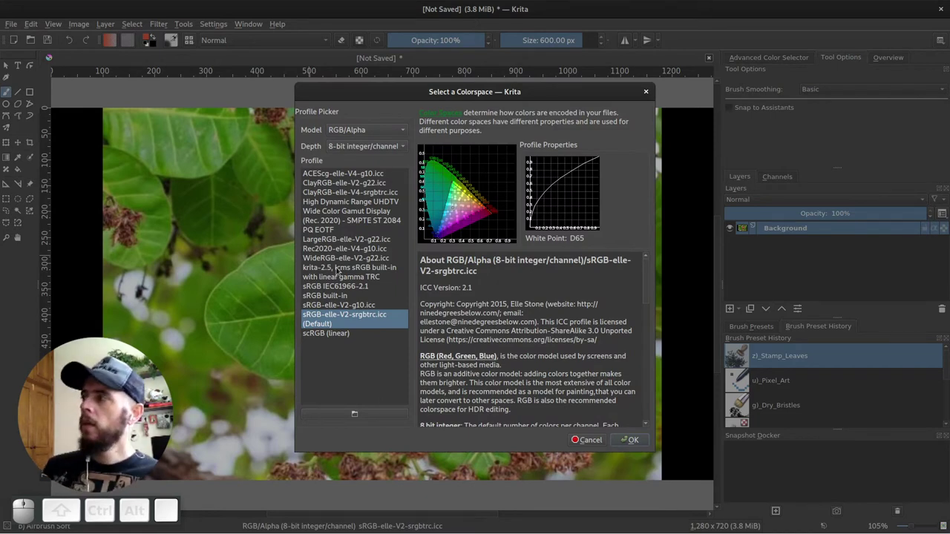
# Step through the listed profiles down to sRGB-elle-V2-srgbtrc.icc and read its gamut and description
pyautogui.click(341, 178)
pyautogui.click(333, 185)
pyautogui.click(344, 196)
pyautogui.click(338, 208)
pyautogui.click(334, 223)
pyautogui.click(329, 253)
pyautogui.click(325, 267)
pyautogui.click(322, 284)
pyautogui.click(327, 319)
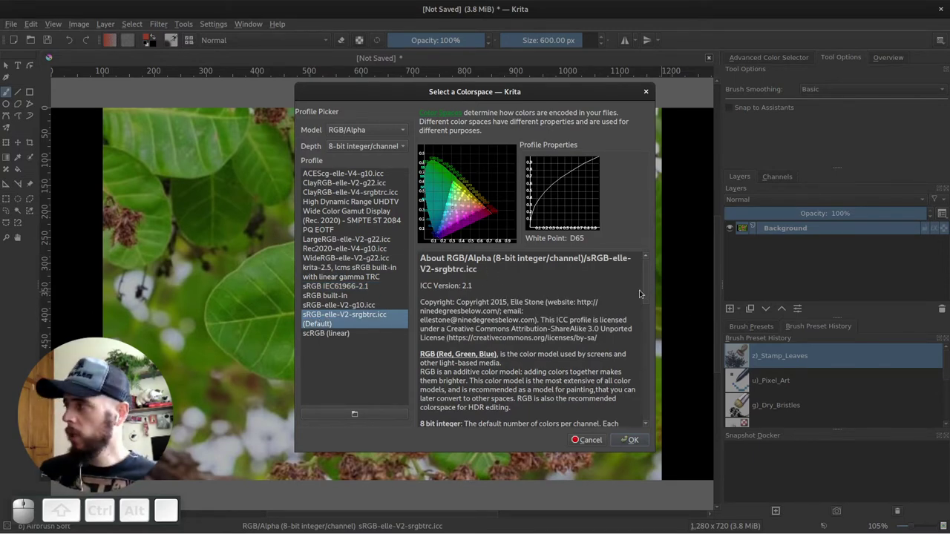
pyautogui.moveTo(650, 295); pyautogui.dragTo(591, 243)
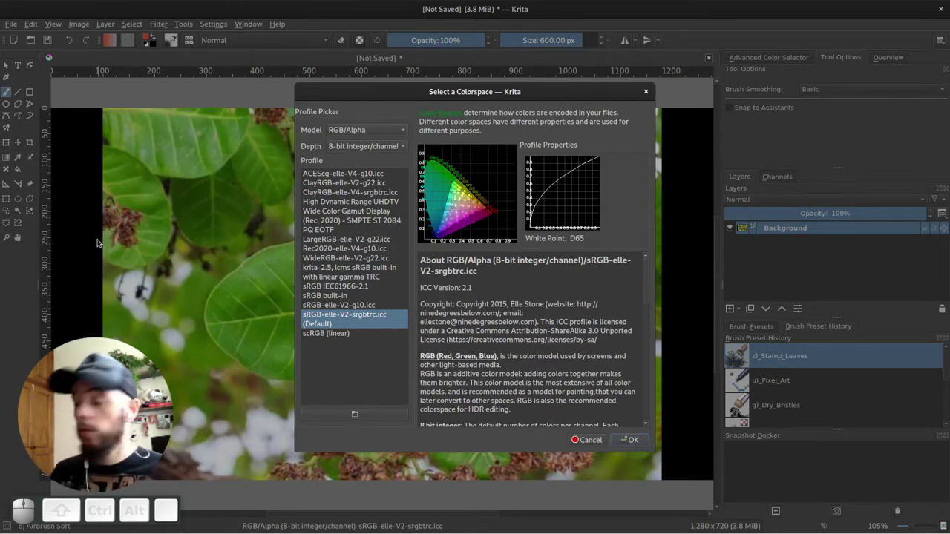
# Cancel the Select a Colorspace window, returning to the unchanged new-document settings
pyautogui.click(587, 443)
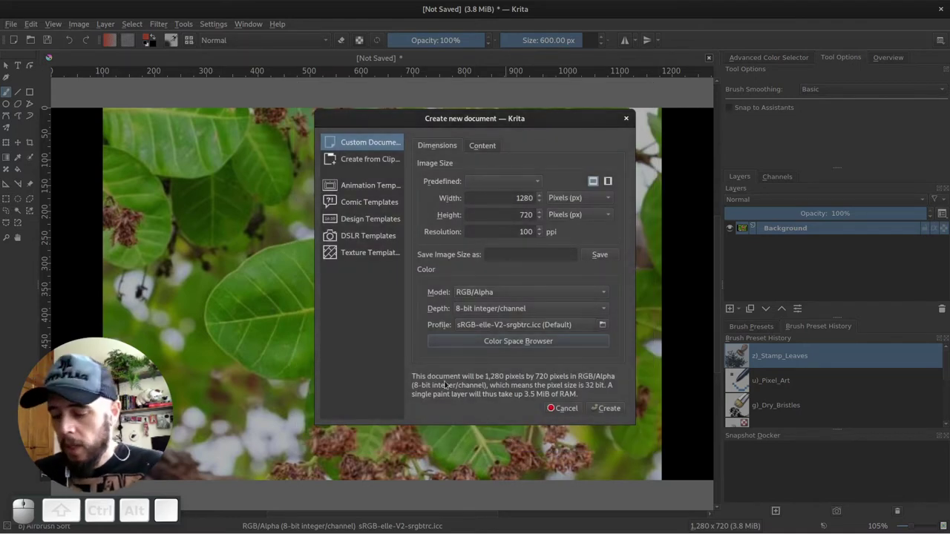
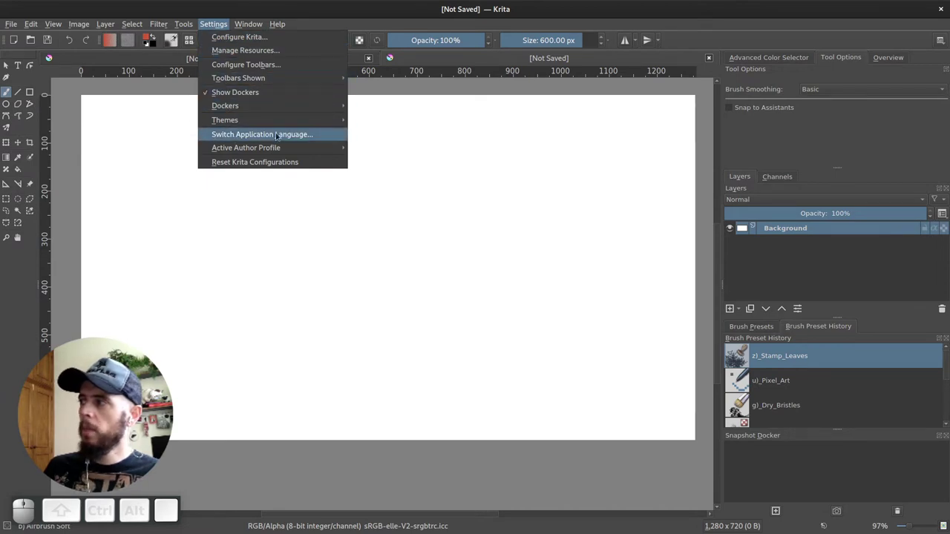
# Review the Switch Application Language choices, keep American English, and cancel without changes
pyautogui.click(277, 139)
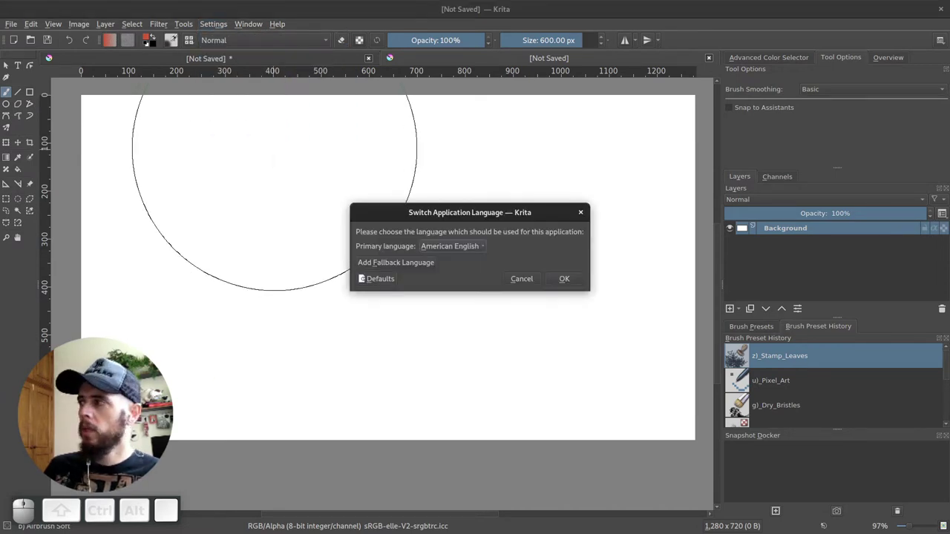
pyautogui.click(465, 248)
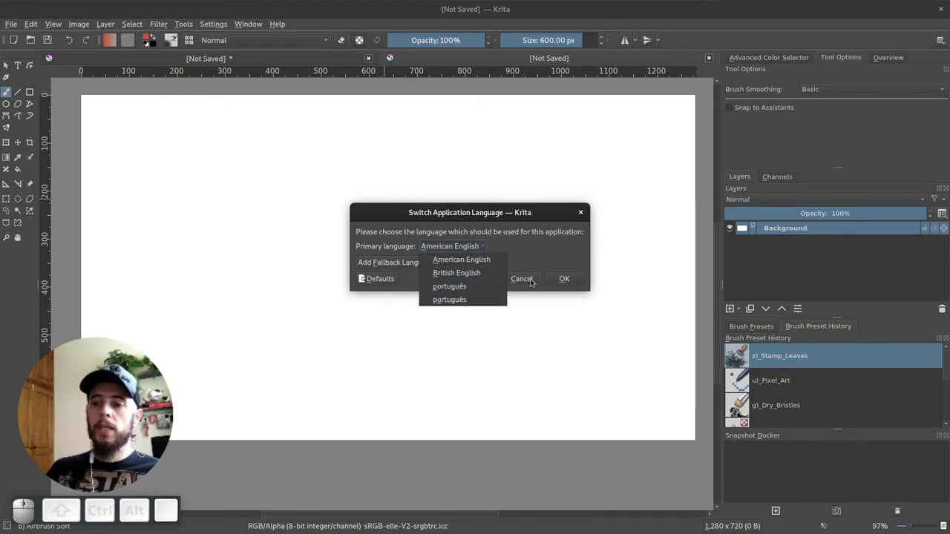
pyautogui.click(487, 221)
pyautogui.click(528, 283)
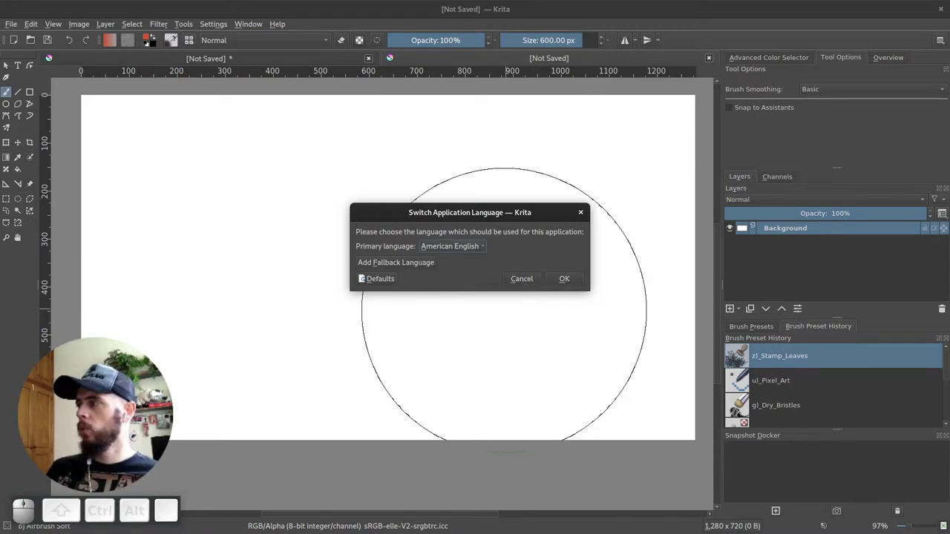
pyautogui.click(524, 282)
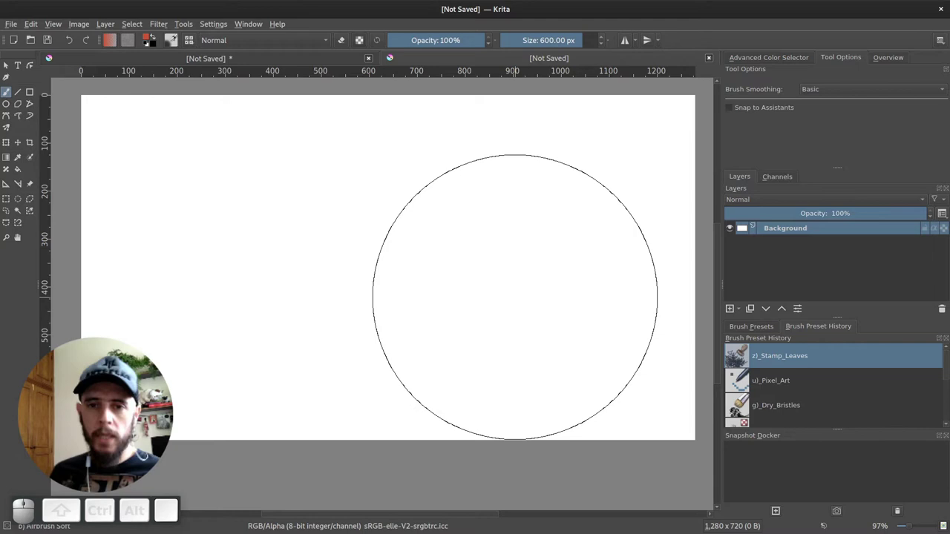
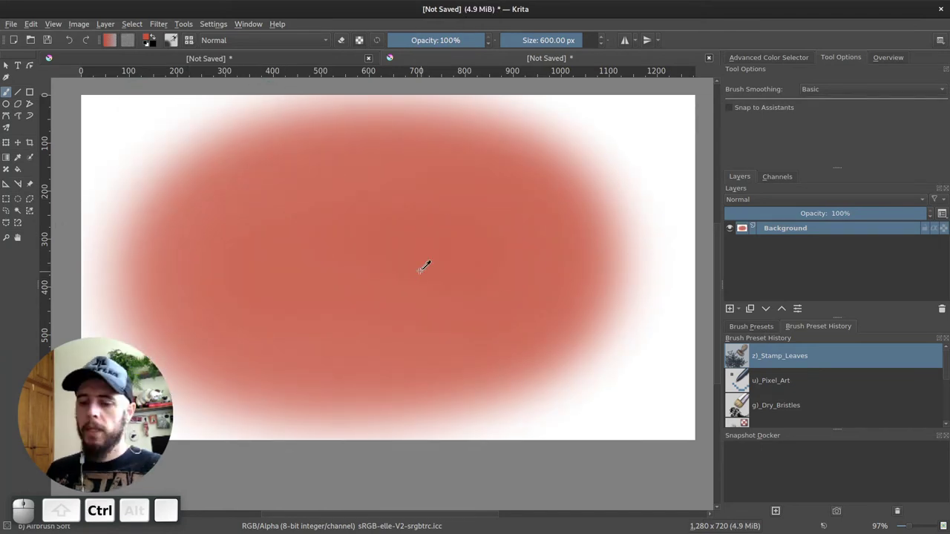
# Undo the soft red brush stroke so the canvas returns to plain white
pyautogui.press('ctrl+z')
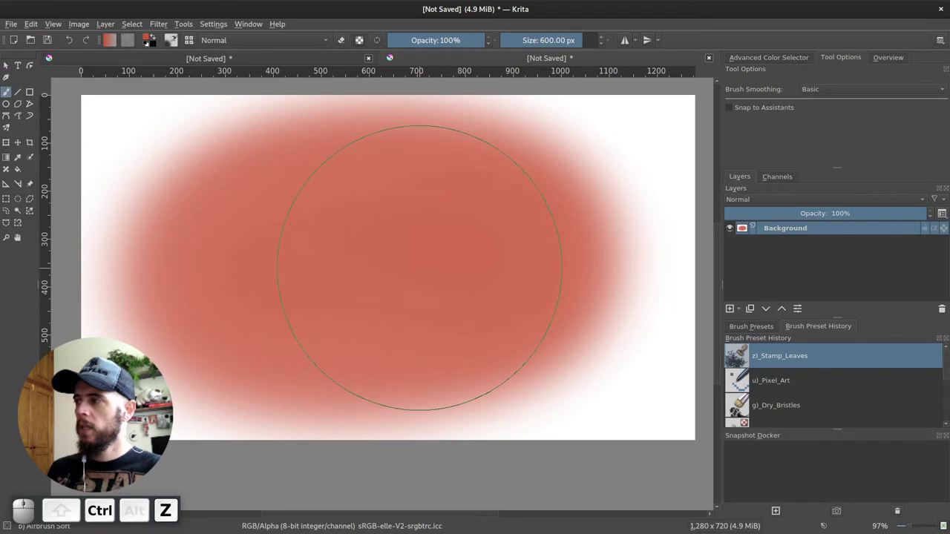
pyautogui.press('ctrl+z')
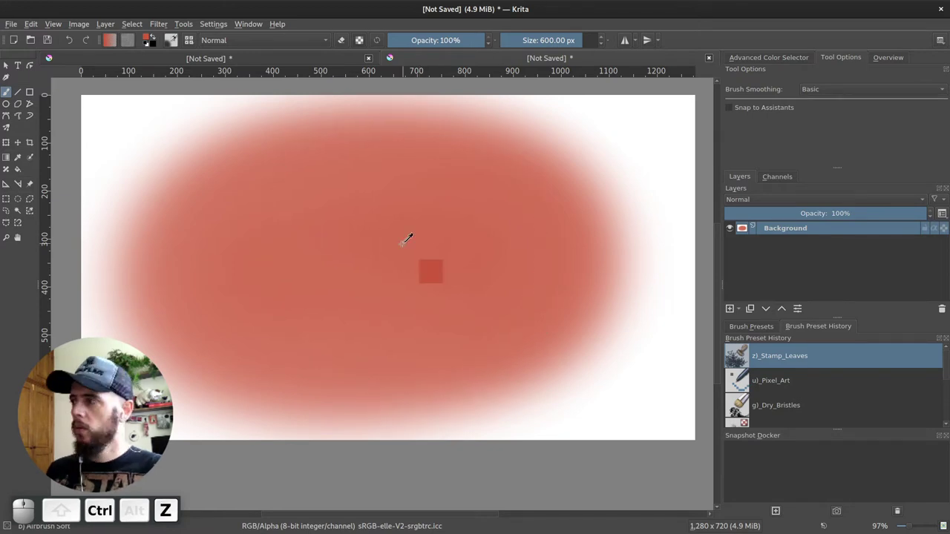
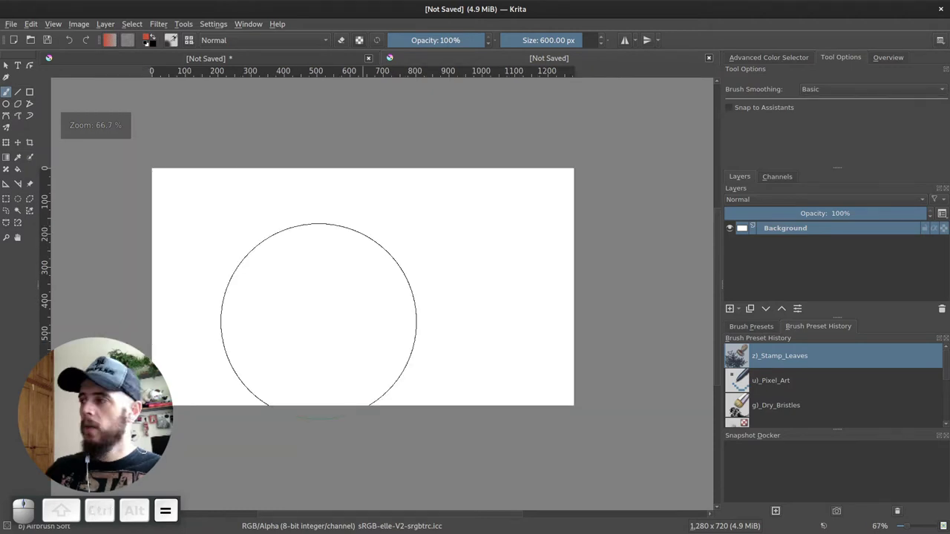
# Level the tilted canvas with View > Canvas > Reset Canvas Rotation, leaving the view options open
pyautogui.press('-')
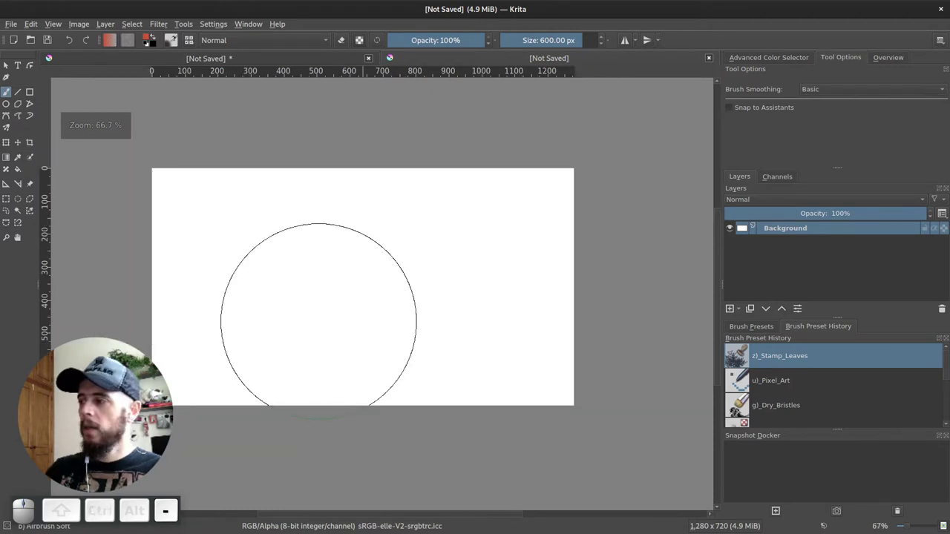
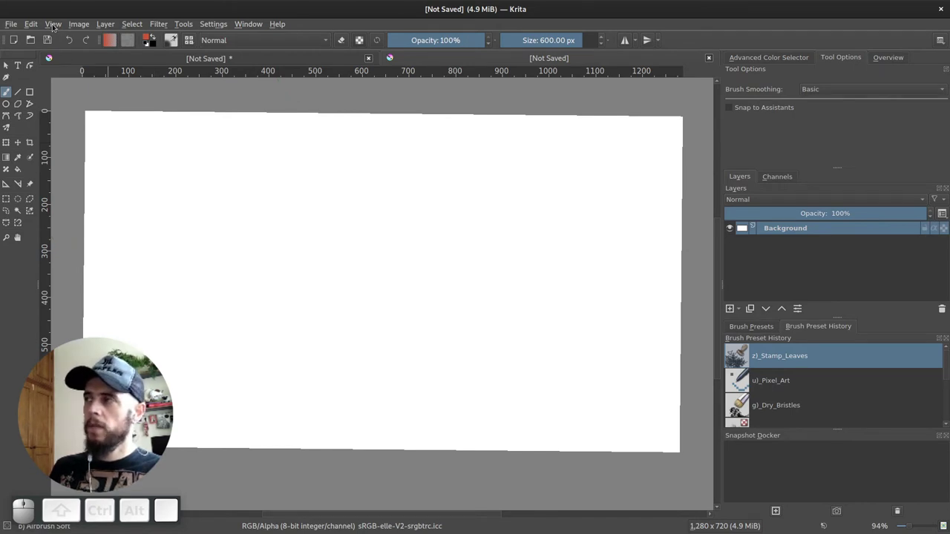
pyautogui.click(57, 28)
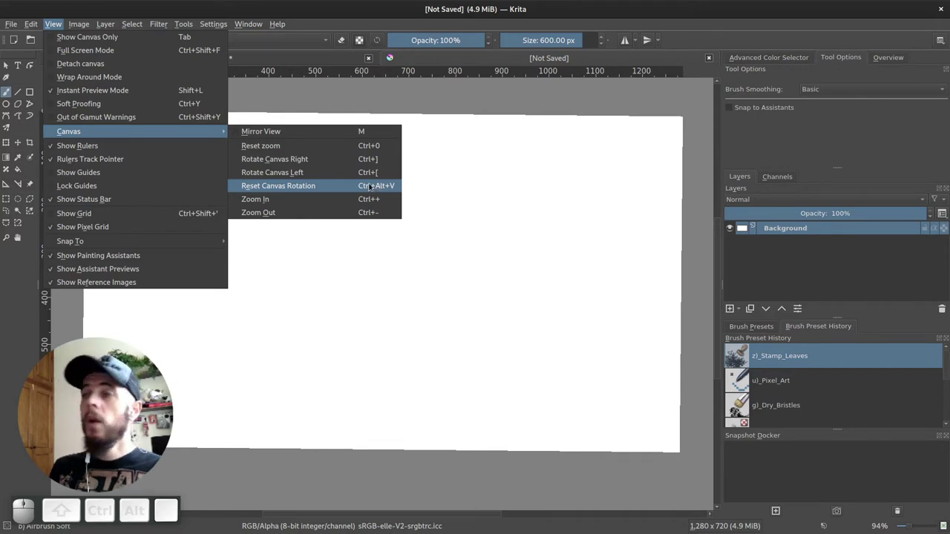
pyautogui.click(368, 188)
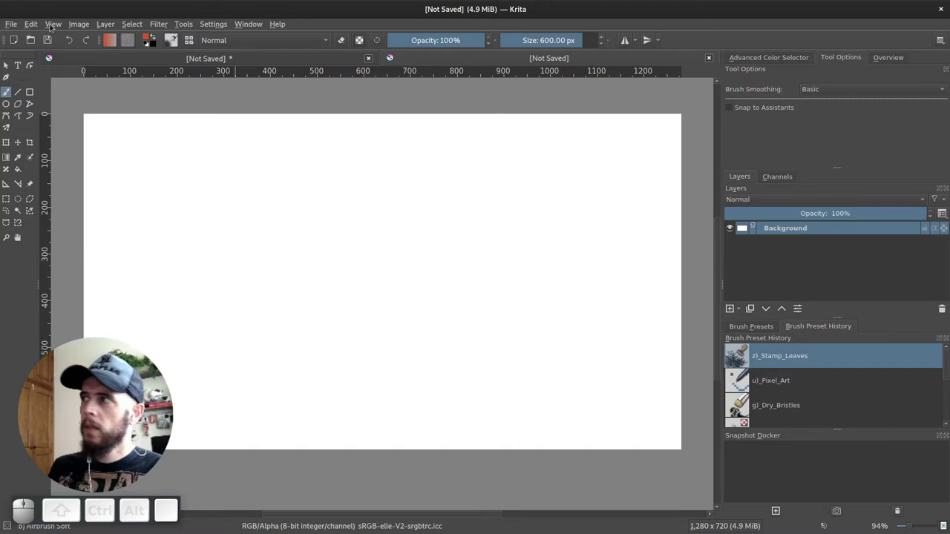
pyautogui.click(56, 28)
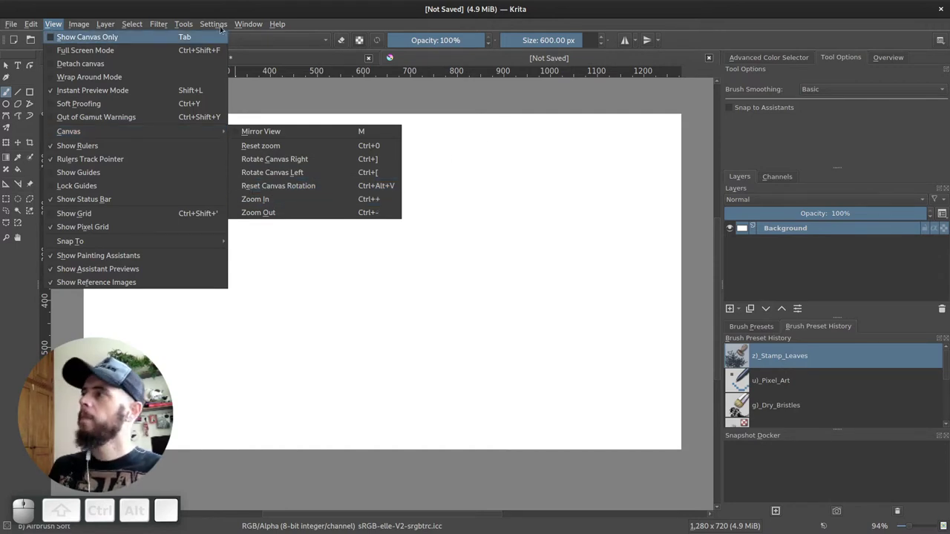
# Find Reset Canvas Rotation in Configure Krita > Keyboard Shortcuts by searching its name
pyautogui.click(218, 26)
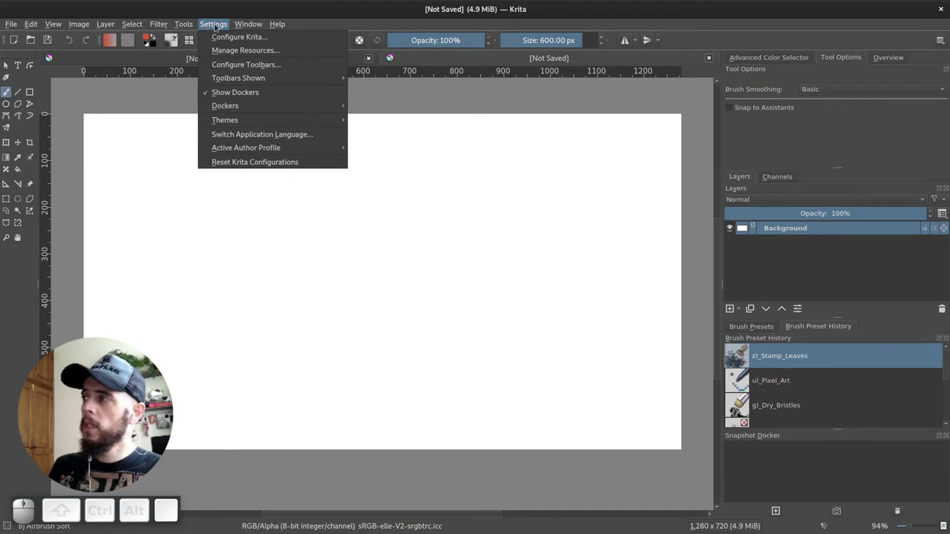
pyautogui.click(223, 40)
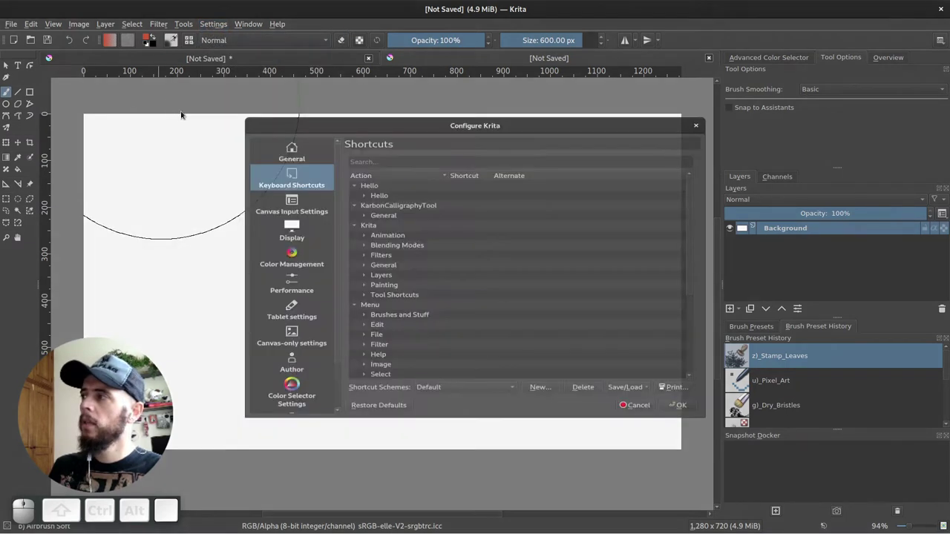
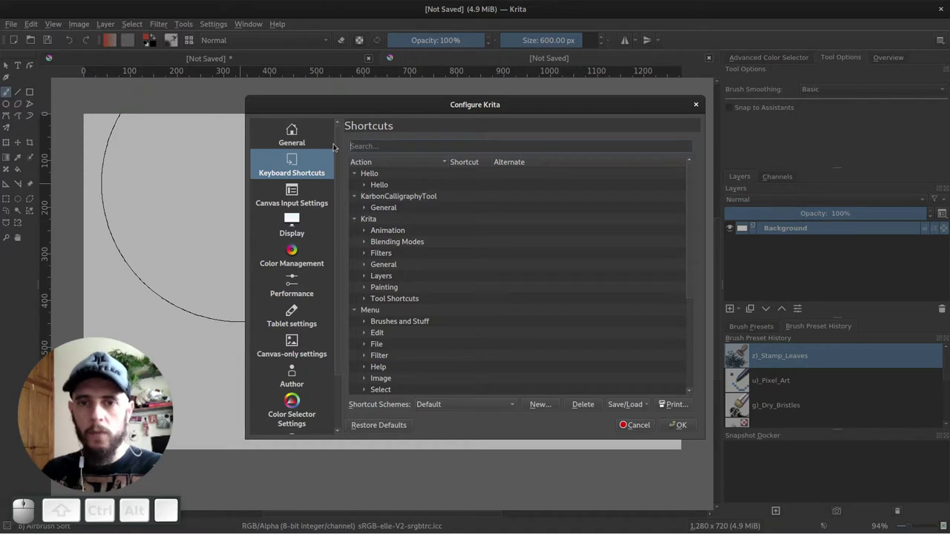
pyautogui.press('space')
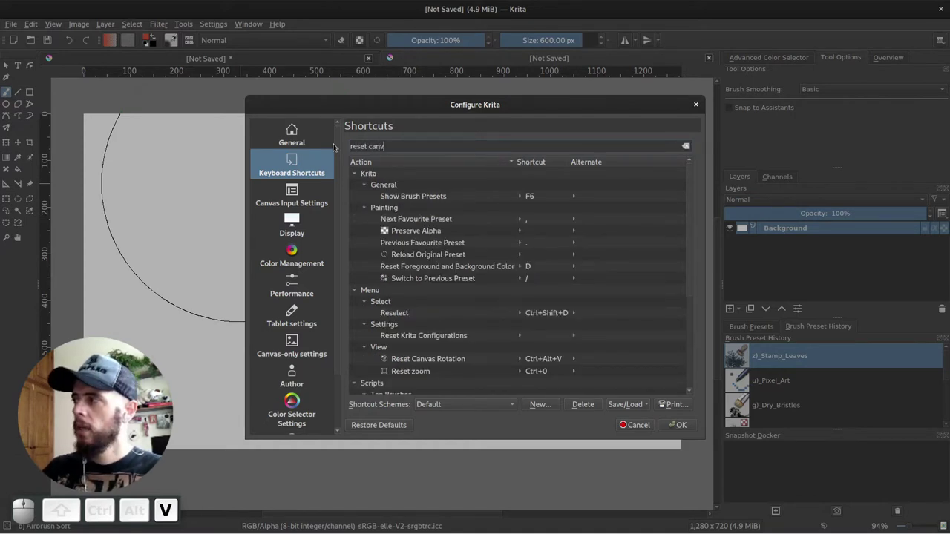
pyautogui.press('space')
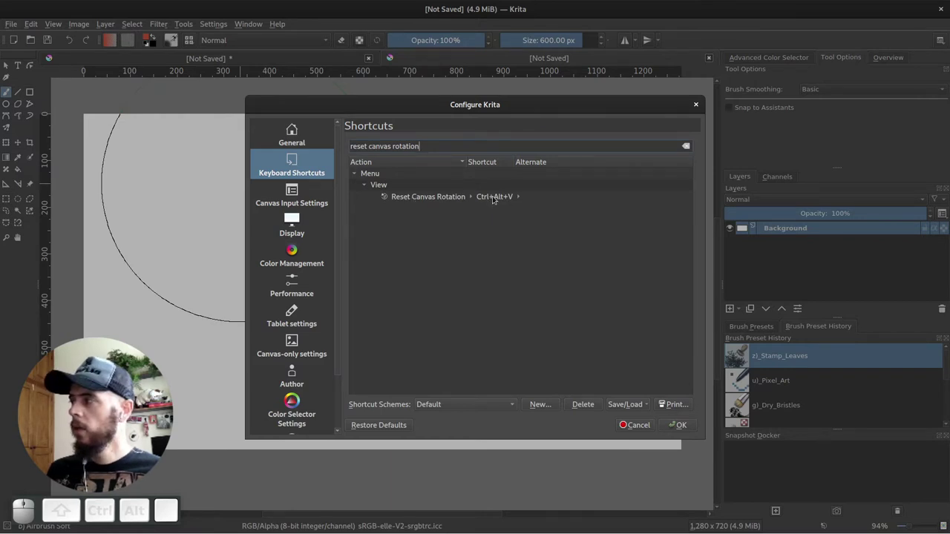
# Clear the old custom shortcut and record Ctrl+Alt+V for Reset Canvas Rotation
pyautogui.click(498, 200)
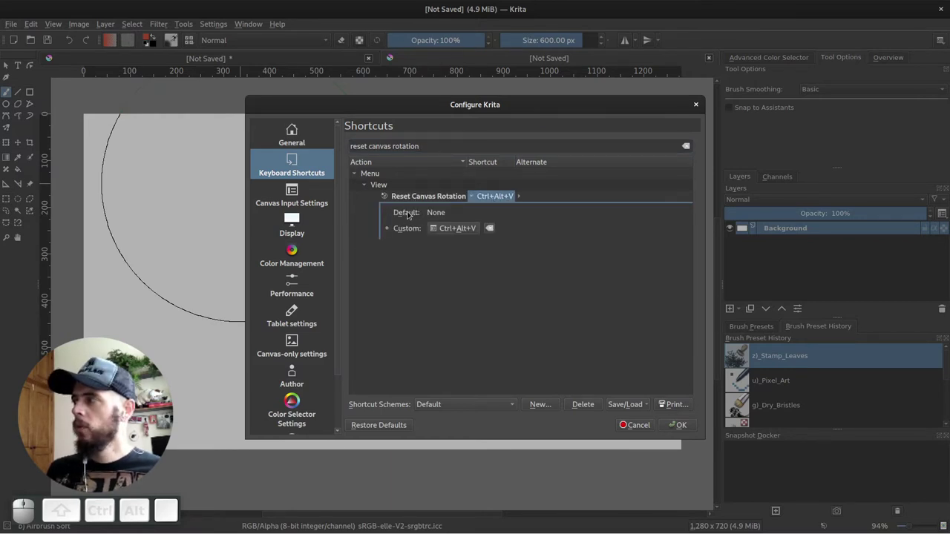
pyautogui.click(391, 216)
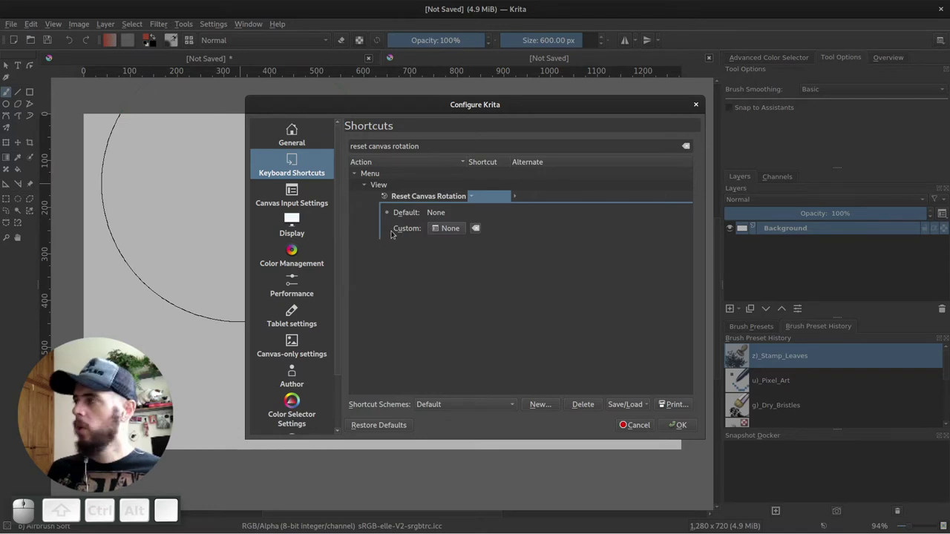
pyautogui.click(390, 233)
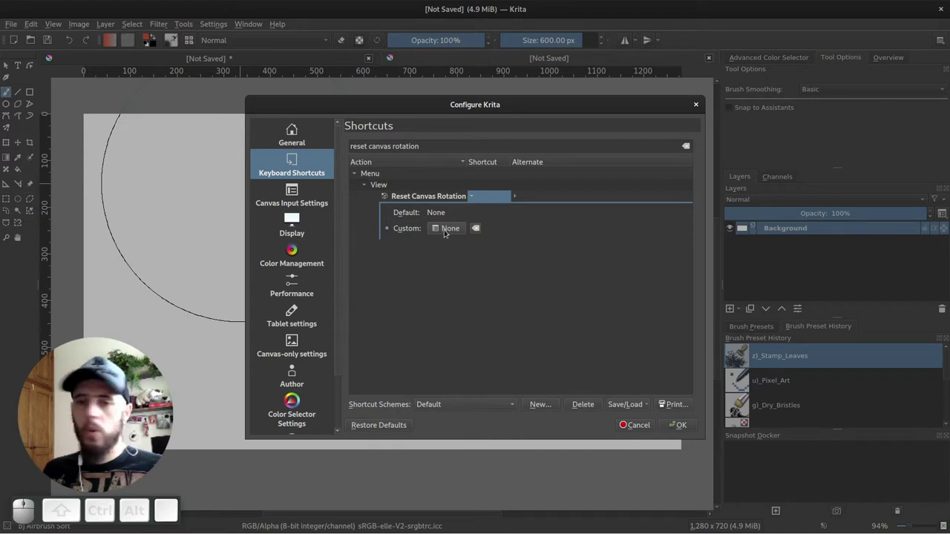
pyautogui.click(453, 232)
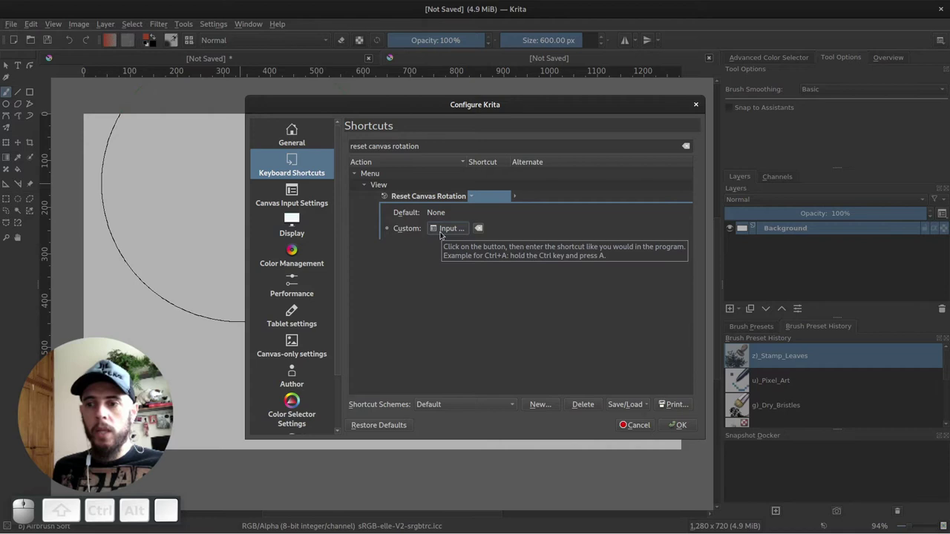
pyautogui.press('ctrl+alt+v')
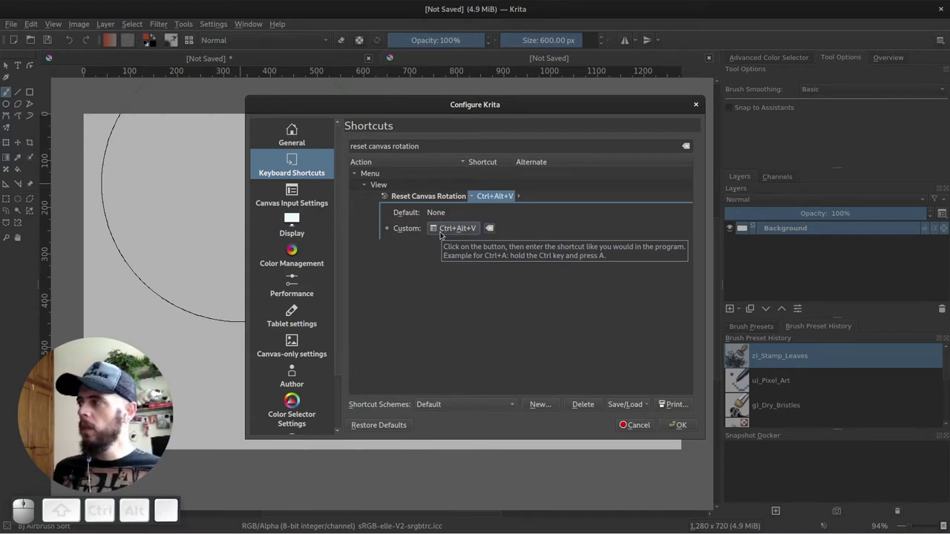
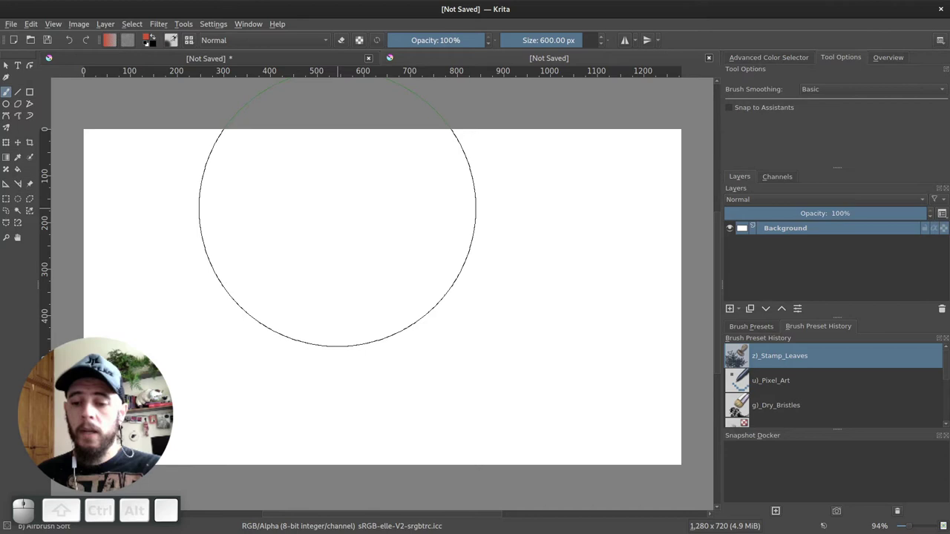
# Toggle canvas-only mode with Tab so the blank canvas fills the window
pyautogui.press('Tab')
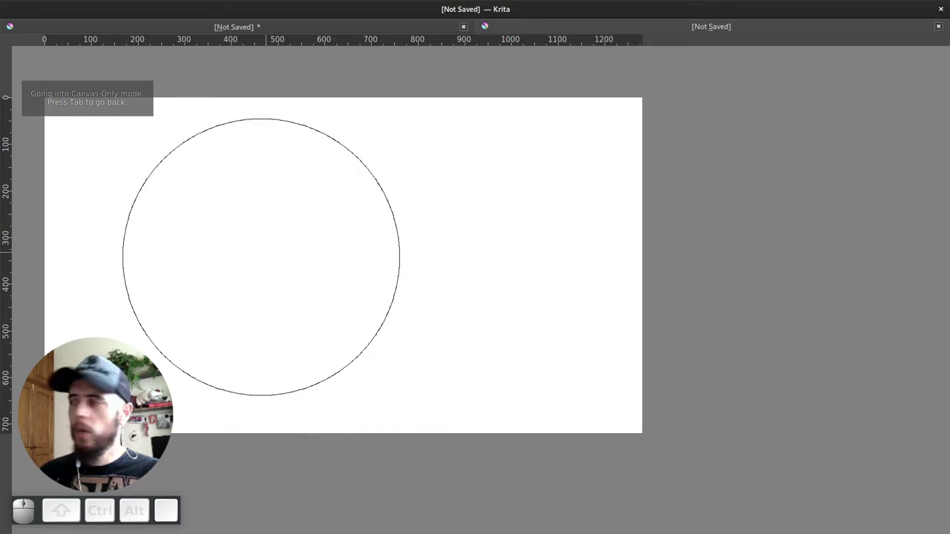
pyautogui.press('Tab')
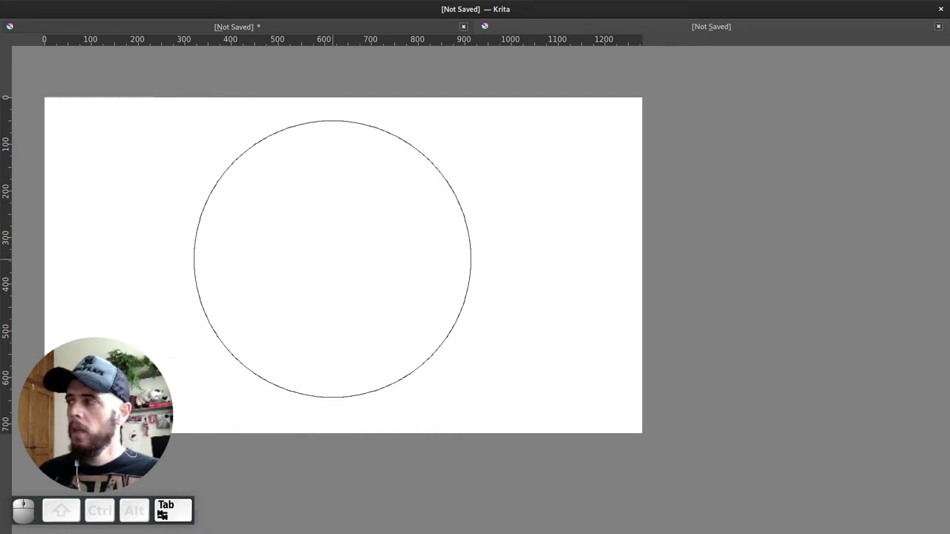
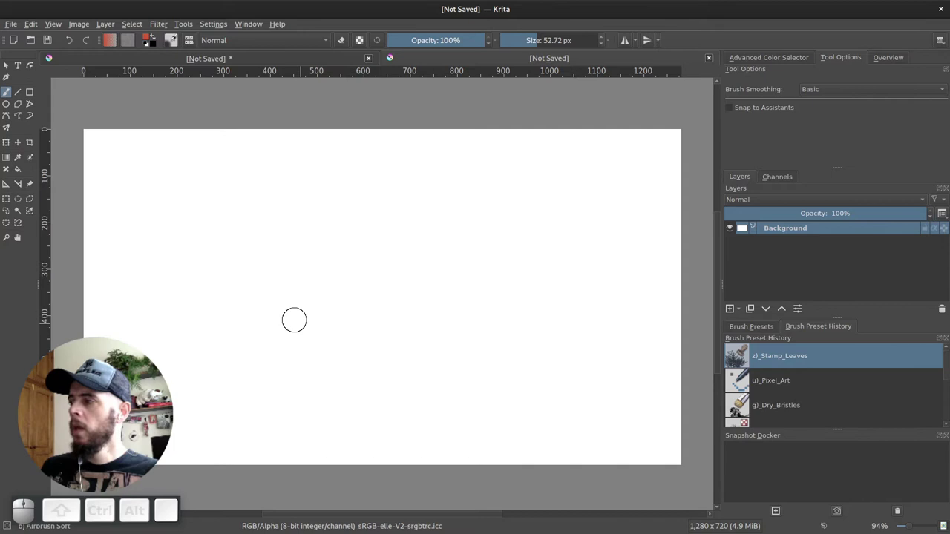
pyautogui.press('[')
pyautogui.press(']')
pyautogui.press('[')
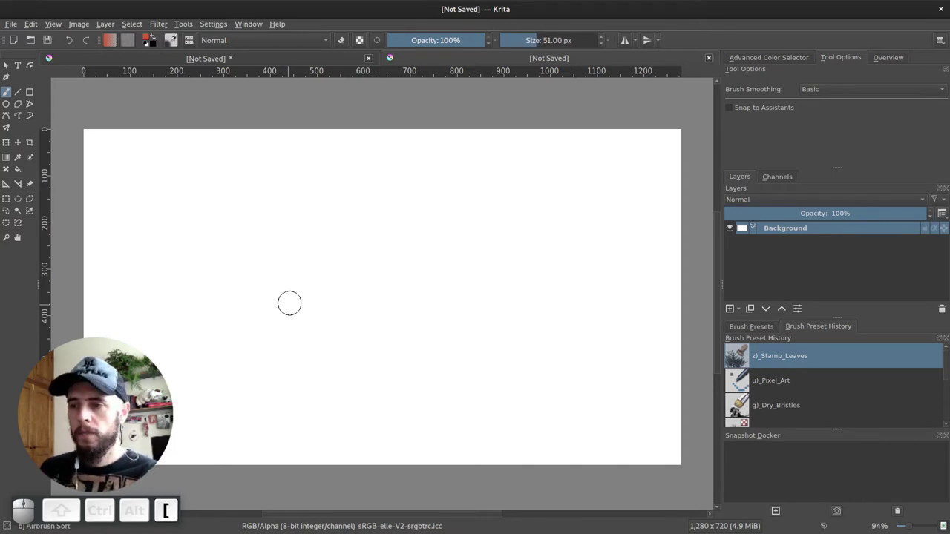
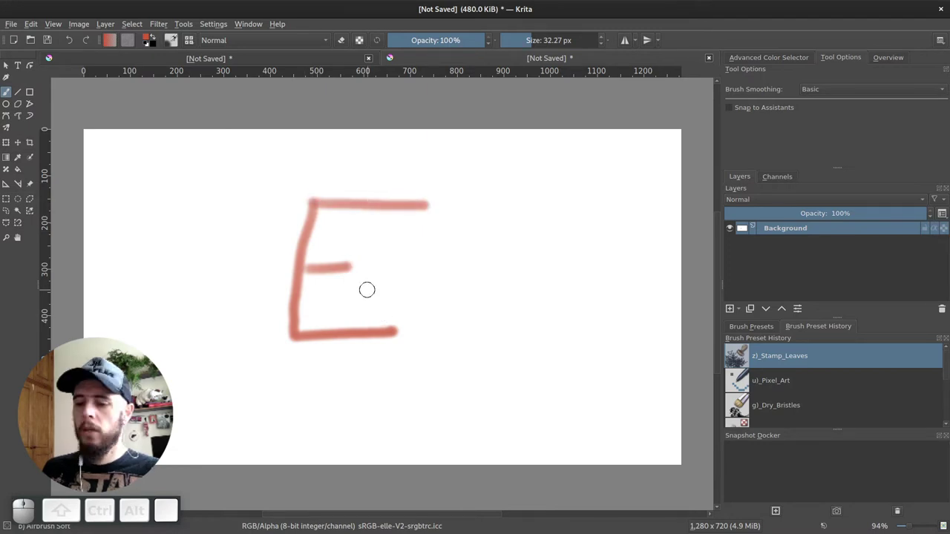
pyautogui.press('m')
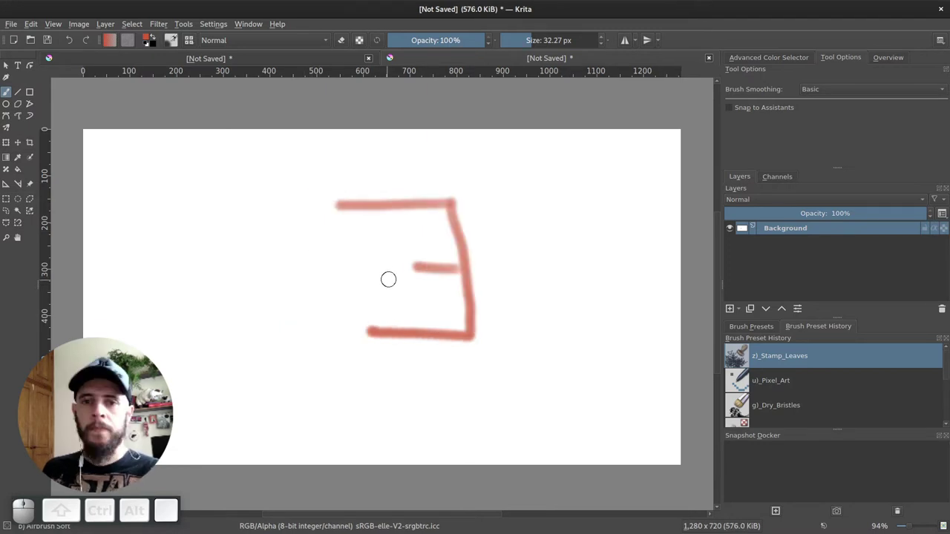
pyautogui.press('m')
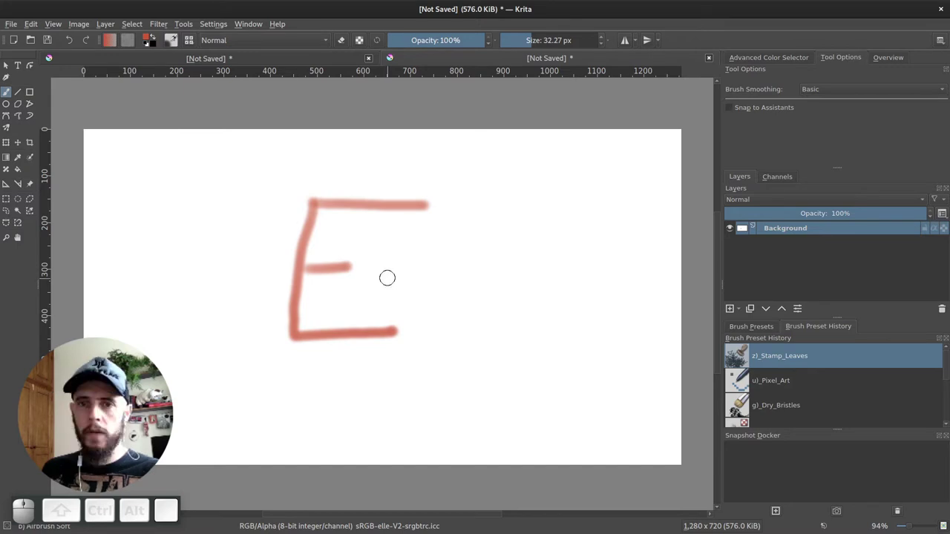
pyautogui.press('m')
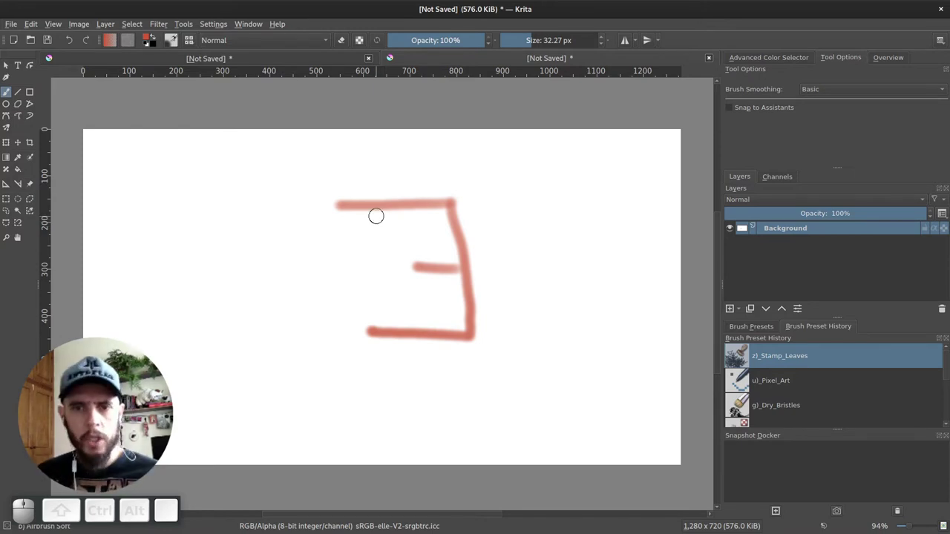
pyautogui.press('m')
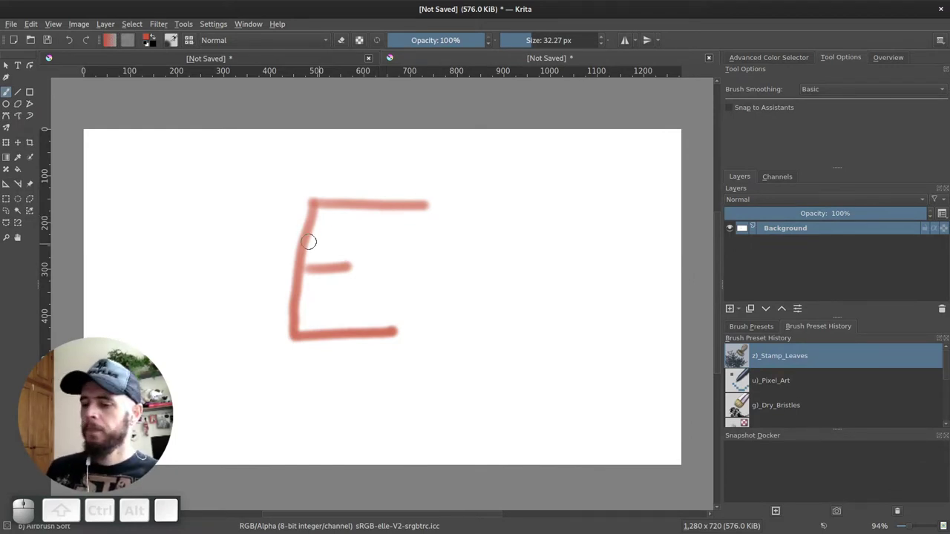
pyautogui.press('Delete')
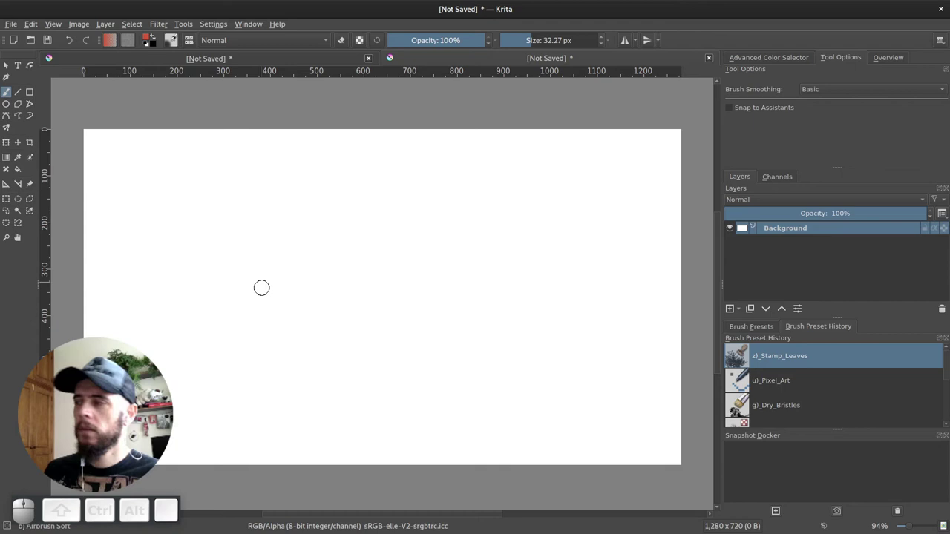
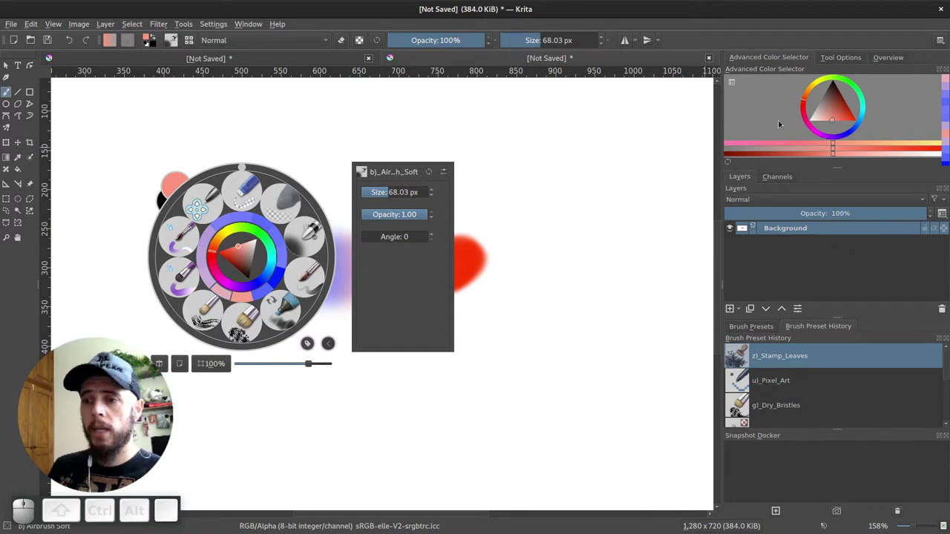
# Switch the docker to Tool Options and pick a muted reddish-brown in the colour triangle
pyautogui.click(838, 62)
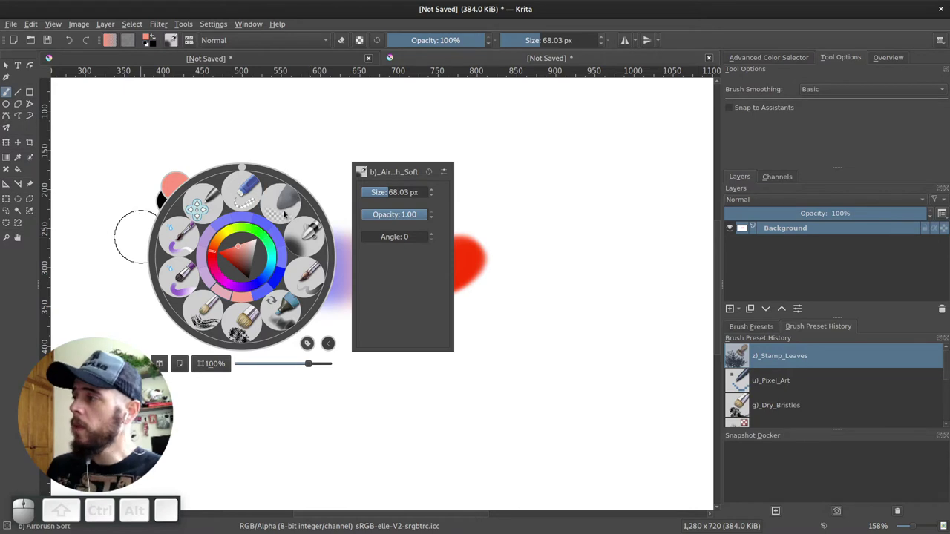
pyautogui.moveTo(217, 253); pyautogui.dragTo(219, 252)
pyautogui.moveTo(215, 251); pyautogui.dragTo(230, 254)
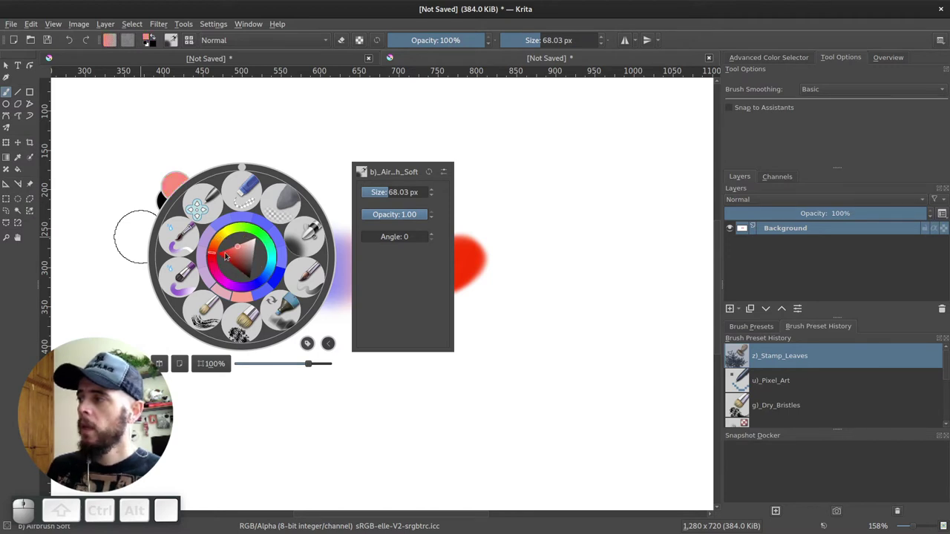
pyautogui.click(225, 256)
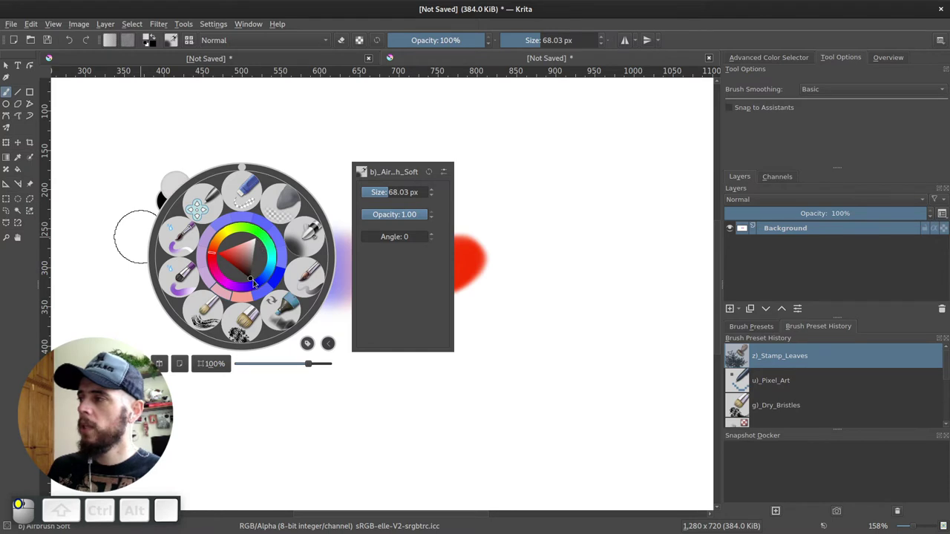
pyautogui.moveTo(256, 264); pyautogui.dragTo(242, 257)
pyautogui.click(215, 255)
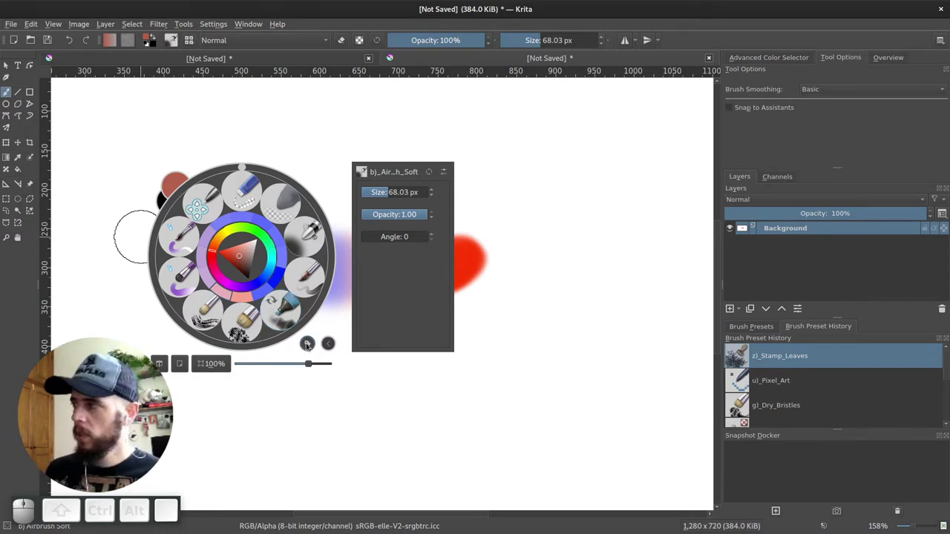
pyautogui.click(311, 348)
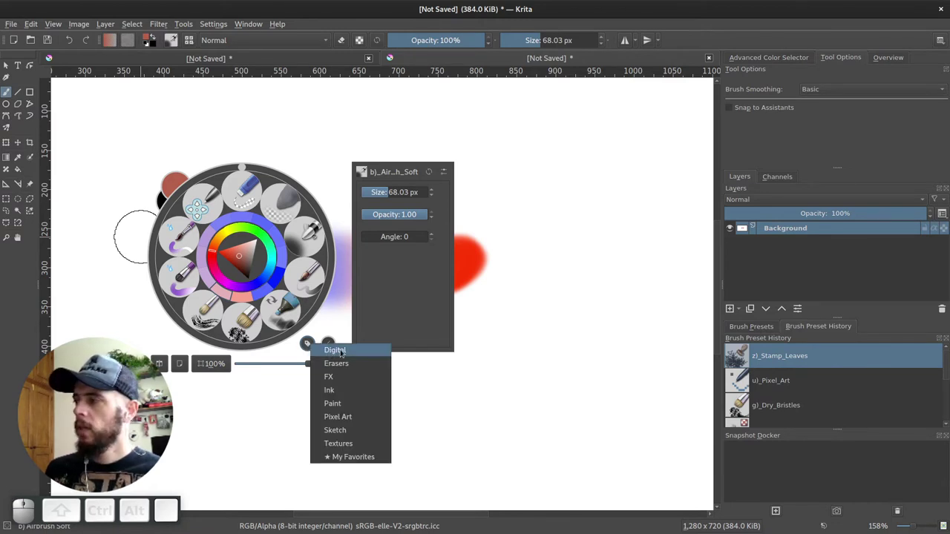
pyautogui.click(339, 354)
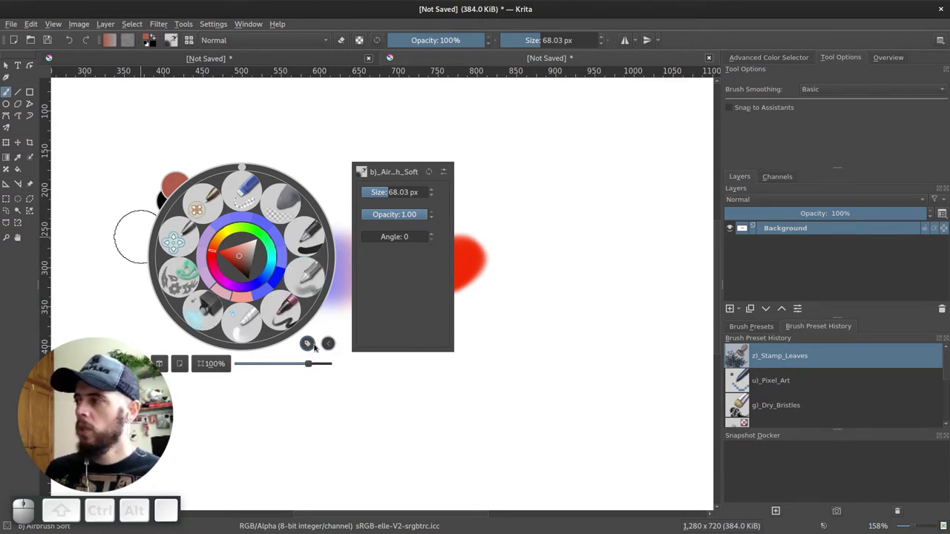
pyautogui.click(314, 348)
pyautogui.click(330, 366)
pyautogui.click(314, 347)
pyautogui.click(335, 378)
pyautogui.click(313, 348)
pyautogui.click(336, 396)
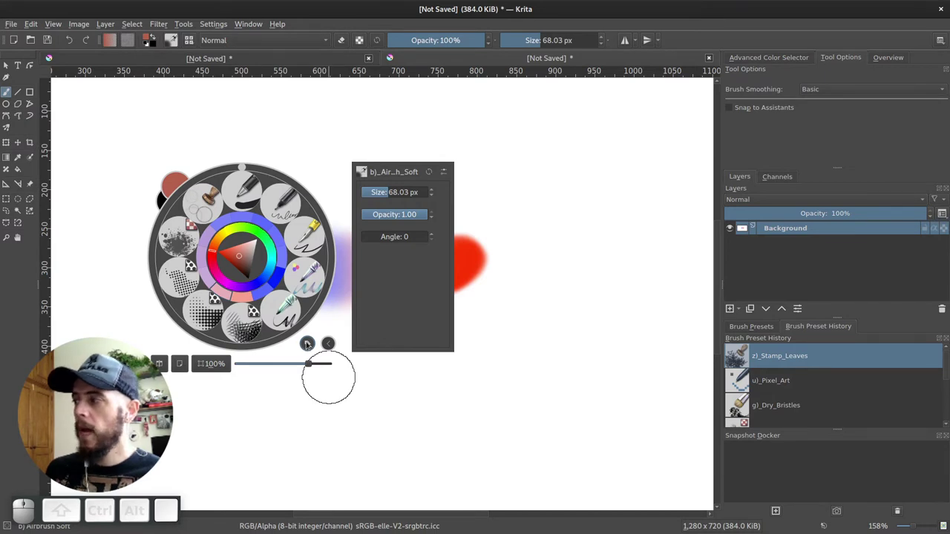
pyautogui.click(311, 345)
pyautogui.click(332, 404)
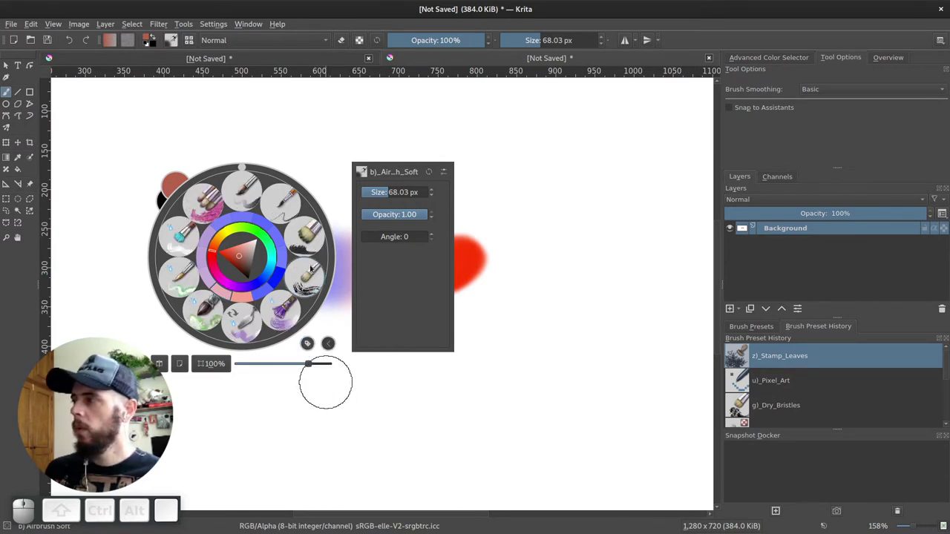
pyautogui.click(311, 349)
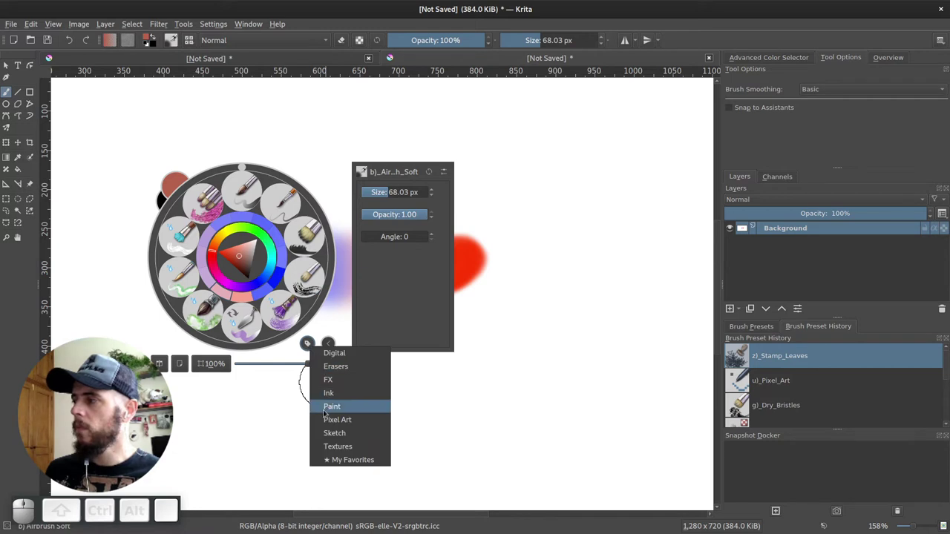
pyautogui.click(345, 461)
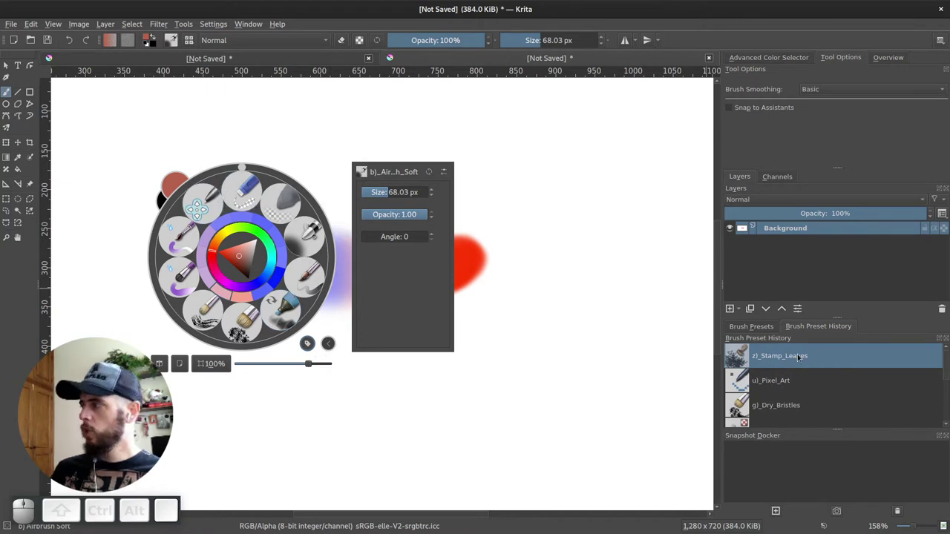
# Show the Brush Presets docker and filter it to the My Favorites tag
pyautogui.click(749, 331)
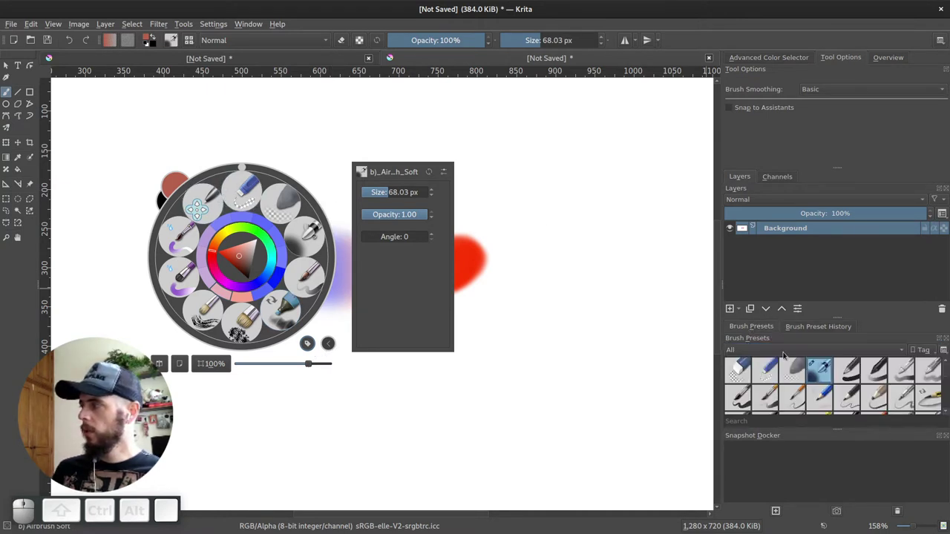
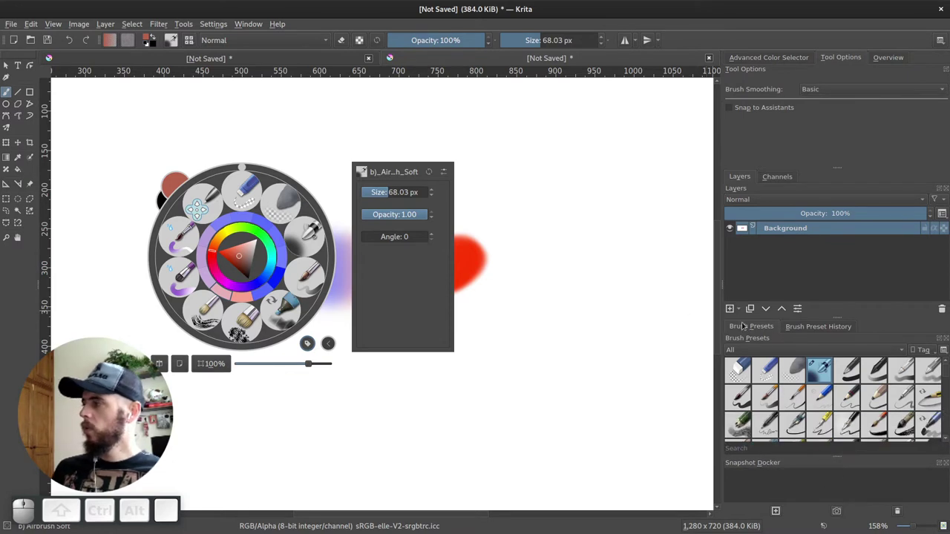
pyautogui.click(744, 353)
pyautogui.click(747, 364)
pyautogui.click(747, 354)
pyautogui.click(751, 366)
pyautogui.click(755, 352)
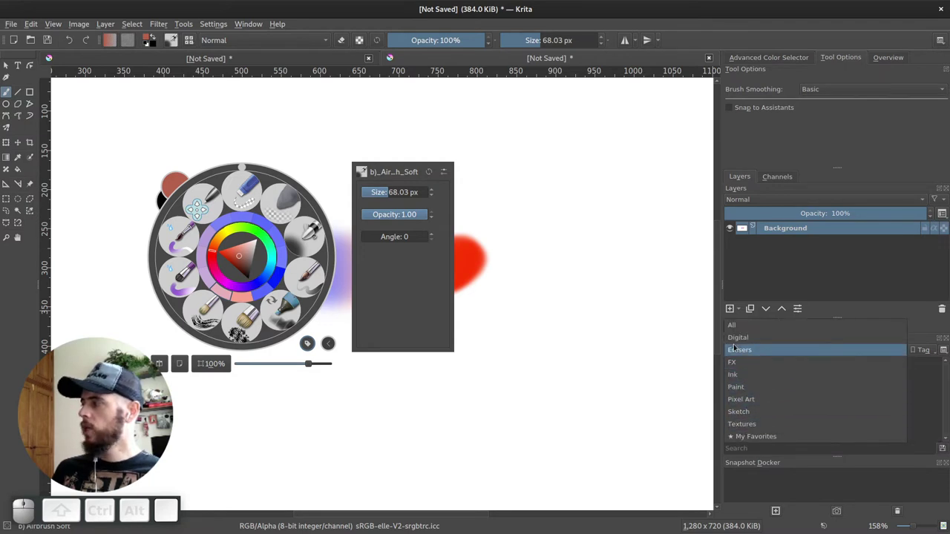
pyautogui.click(737, 331)
pyautogui.click(757, 352)
pyautogui.click(762, 463)
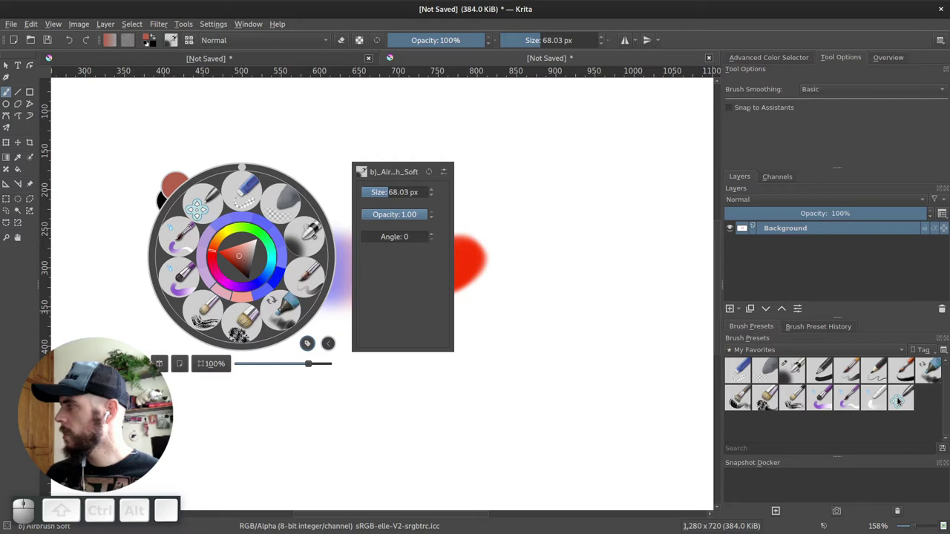
# Try the distort-move preset, return the filter to All and select the Ink Sumi-e brush
pyautogui.moveTo(902, 400); pyautogui.dragTo(876, 434)
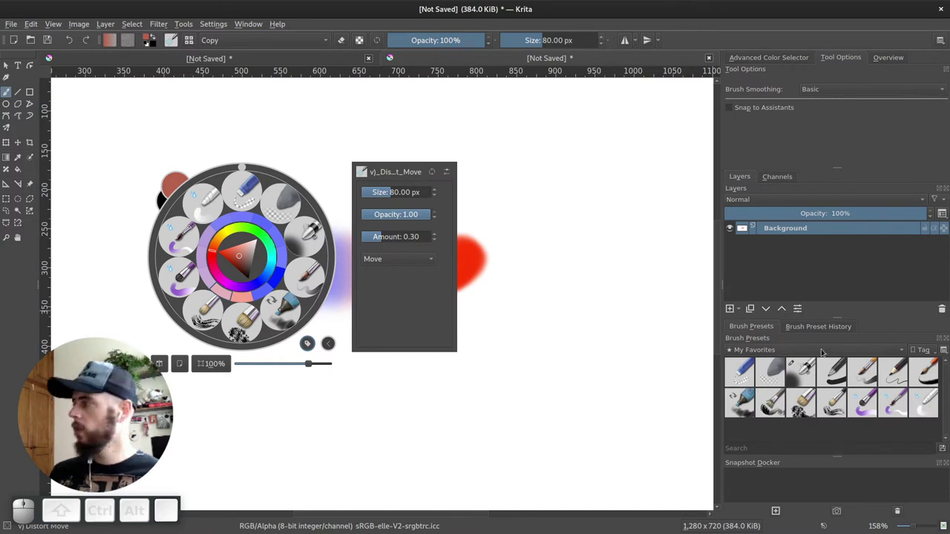
pyautogui.moveTo(788, 350); pyautogui.dragTo(756, 281)
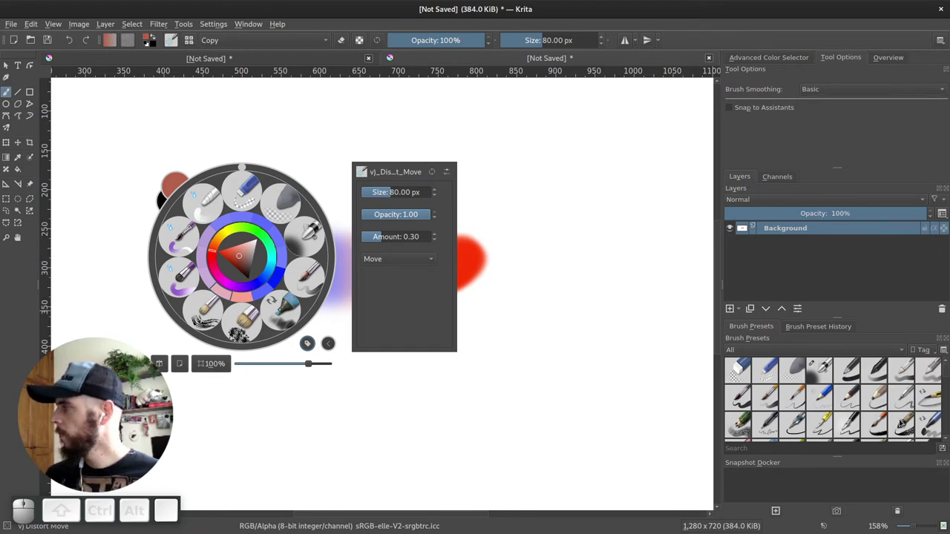
pyautogui.moveTo(895, 436); pyautogui.dragTo(749, 503)
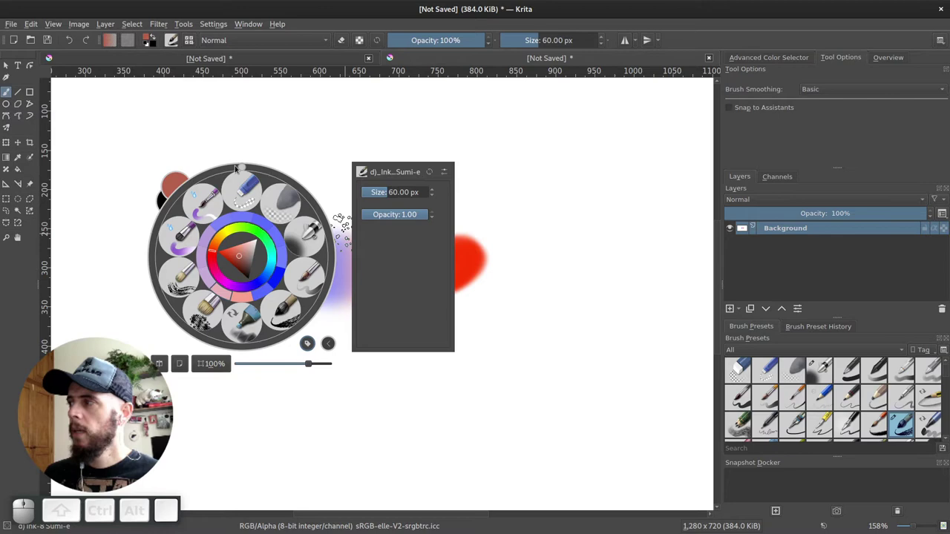
# Flick horizontal view mirroring on and off repeatedly from the pop-up palette
pyautogui.moveTo(242, 169); pyautogui.dragTo(241, 172)
pyautogui.moveTo(243, 171); pyautogui.dragTo(246, 173)
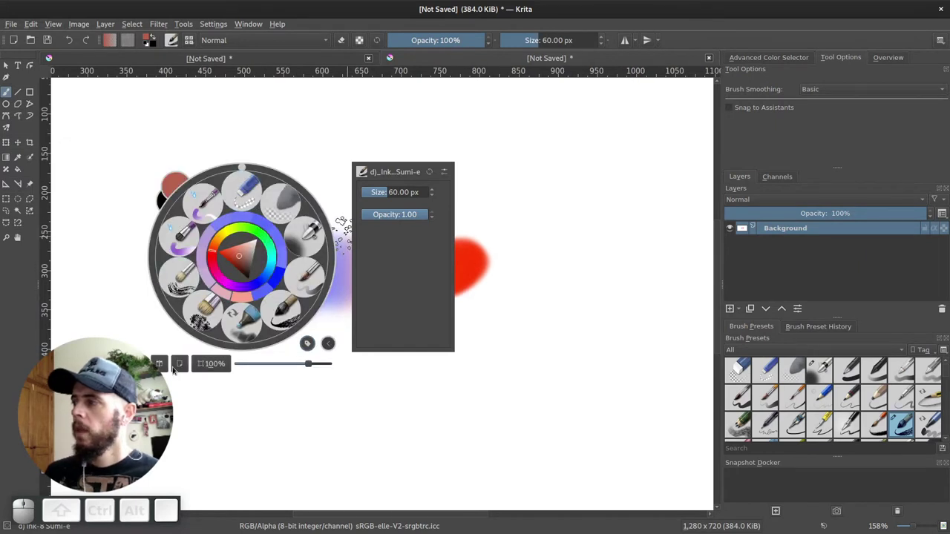
pyautogui.click(163, 367)
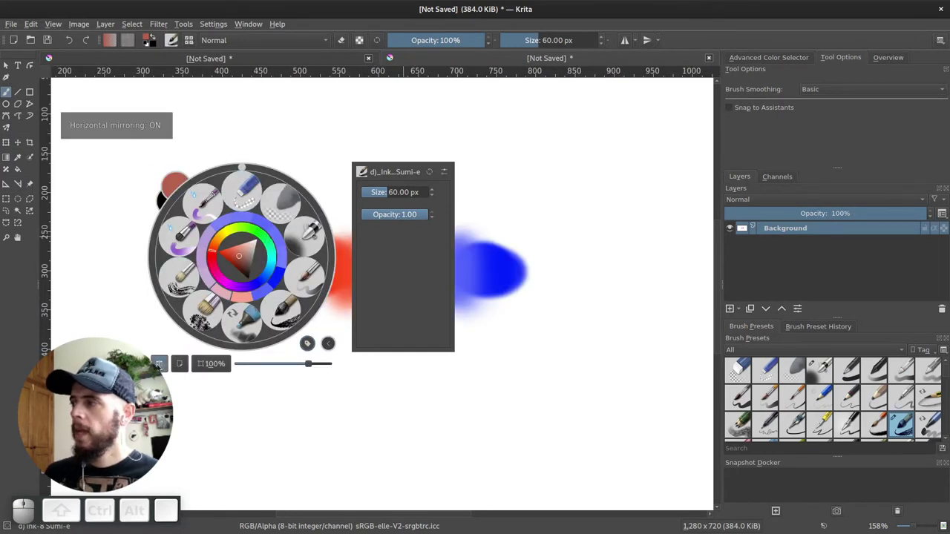
pyautogui.click(162, 368)
pyautogui.click(163, 369)
pyautogui.click(165, 367)
pyautogui.click(164, 366)
pyautogui.click(164, 369)
pyautogui.click(162, 369)
pyautogui.click(164, 368)
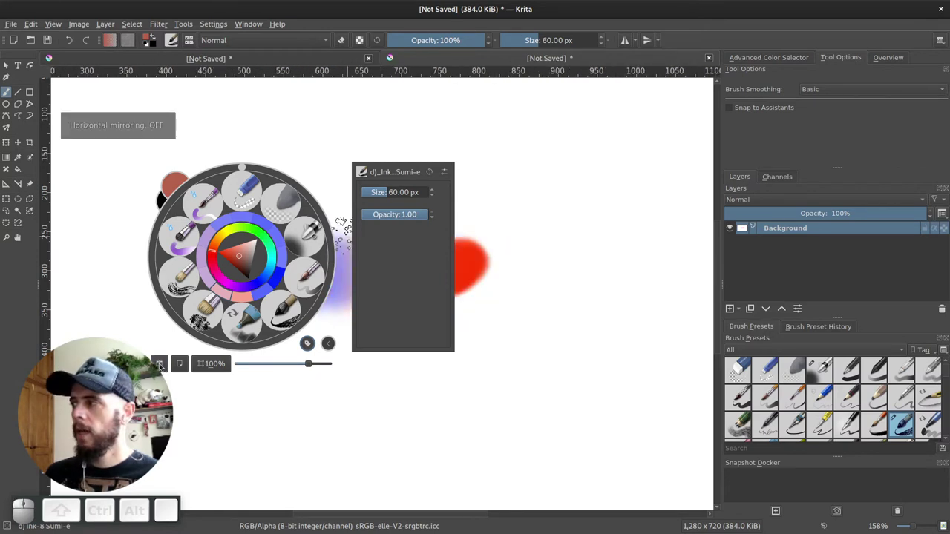
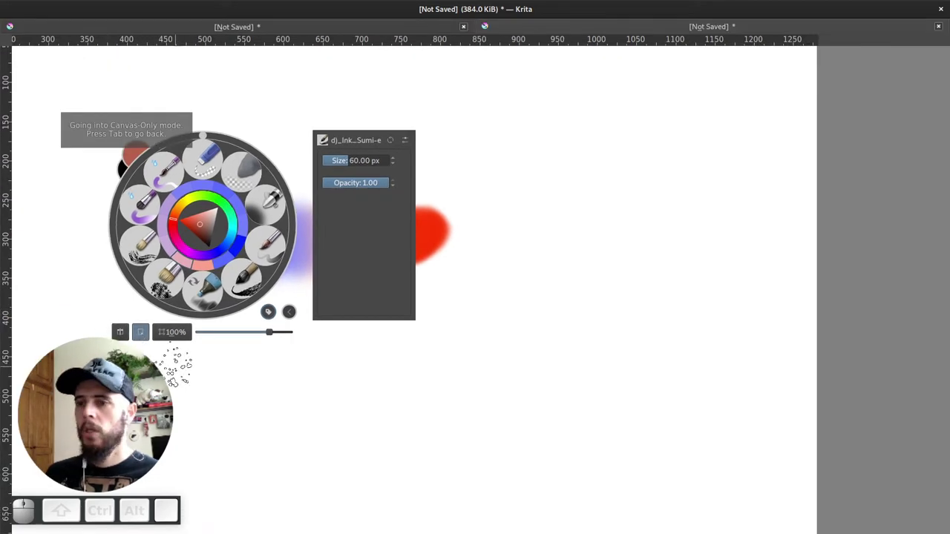
# Leave canvas-only mode and zoom out so the whole canvas and smudge are in view
pyautogui.click(147, 337)
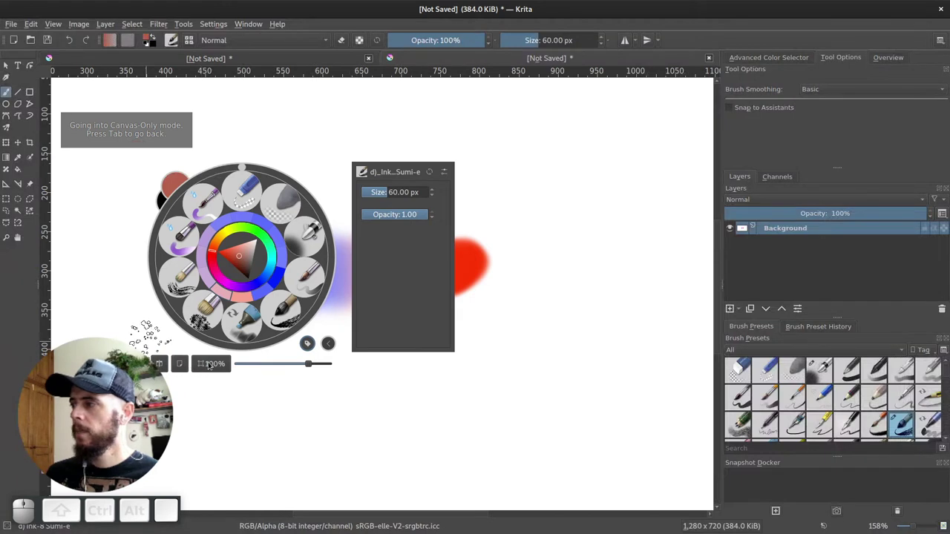
pyautogui.click(219, 370)
pyautogui.click(218, 369)
pyautogui.click(219, 369)
pyautogui.moveTo(283, 367); pyautogui.dragTo(299, 319)
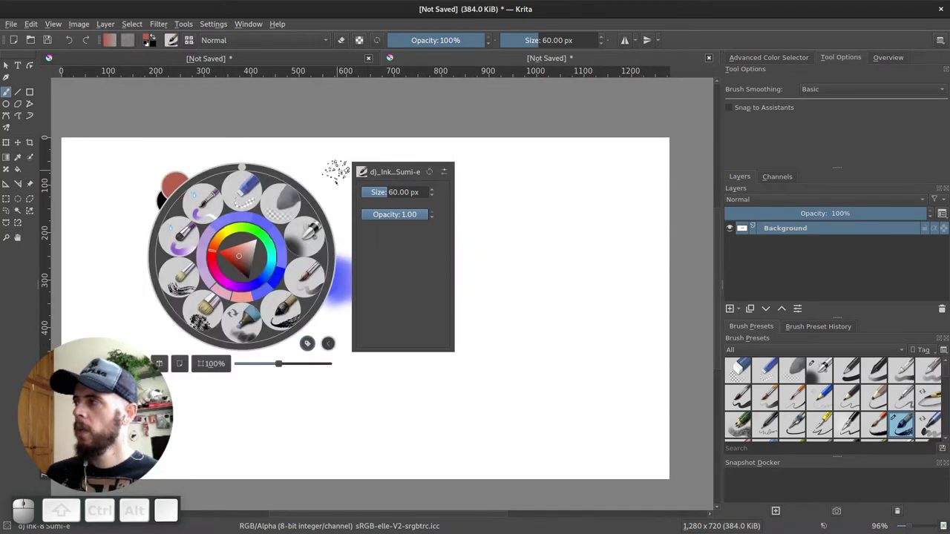
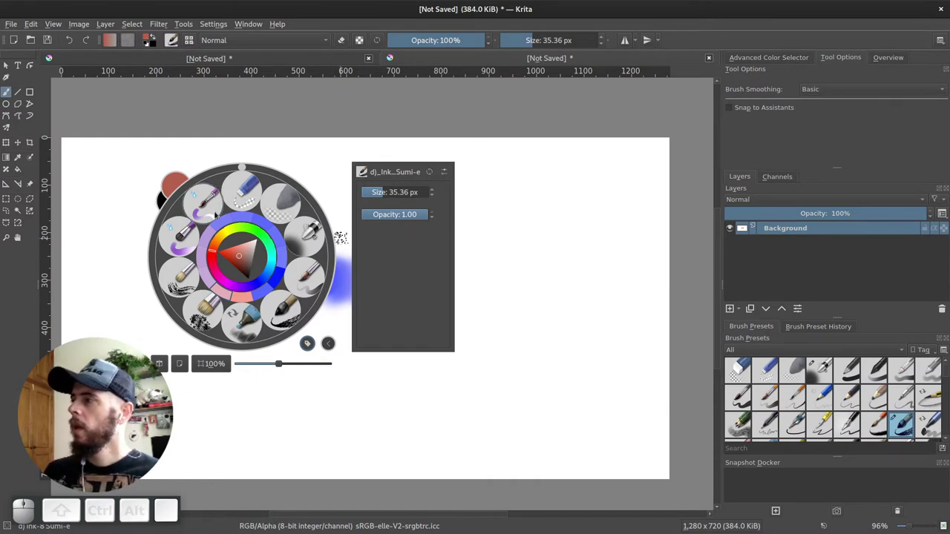
# Pick another brush preset and step its opacity with I/O for the stacked brown strokes
pyautogui.click(301, 242)
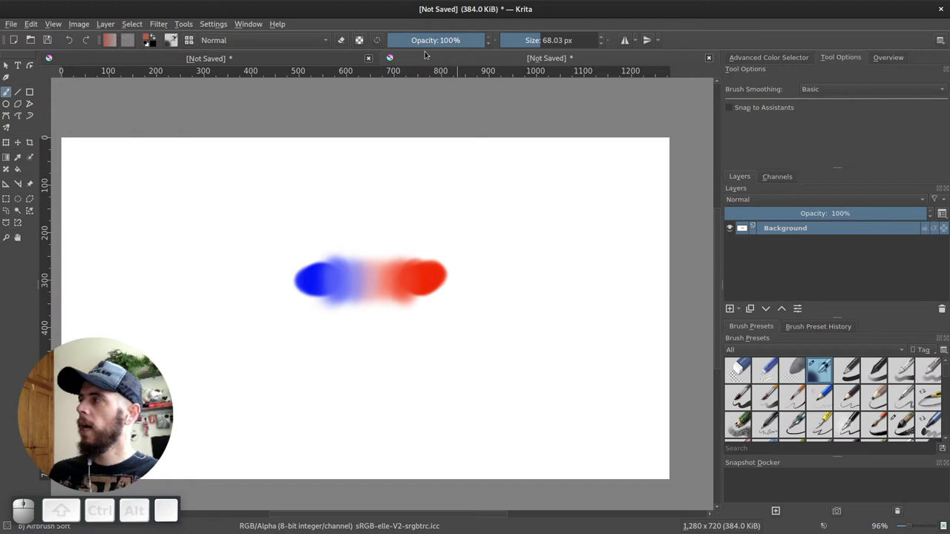
pyautogui.press('i')
pyautogui.press('o')
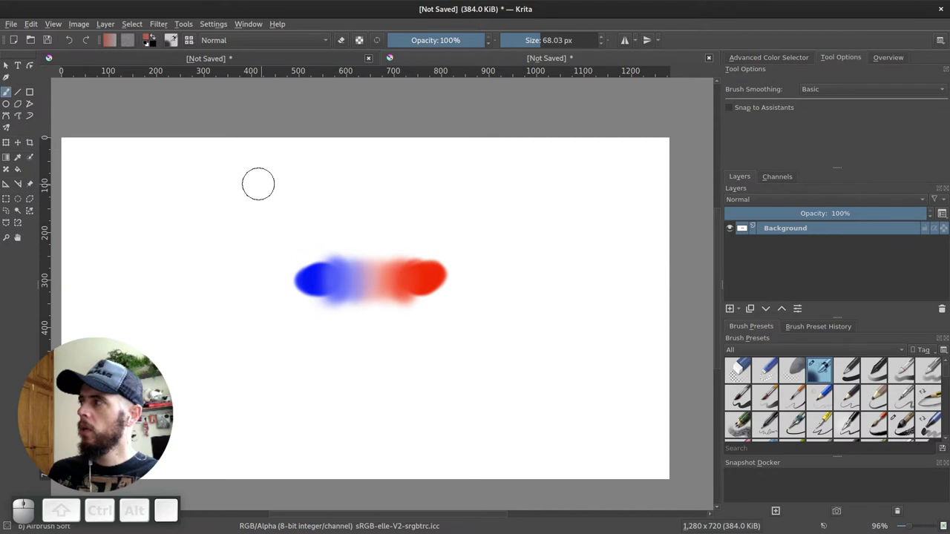
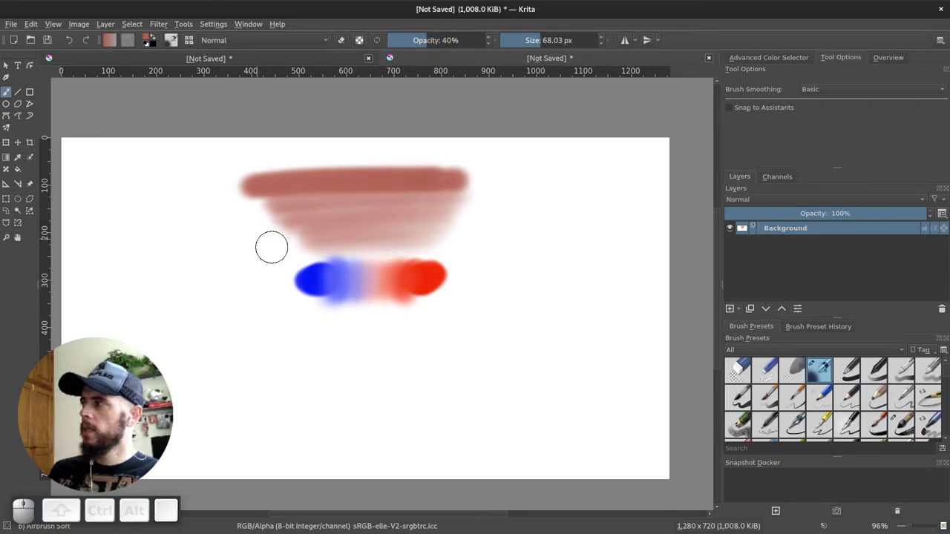
pyautogui.press('o')
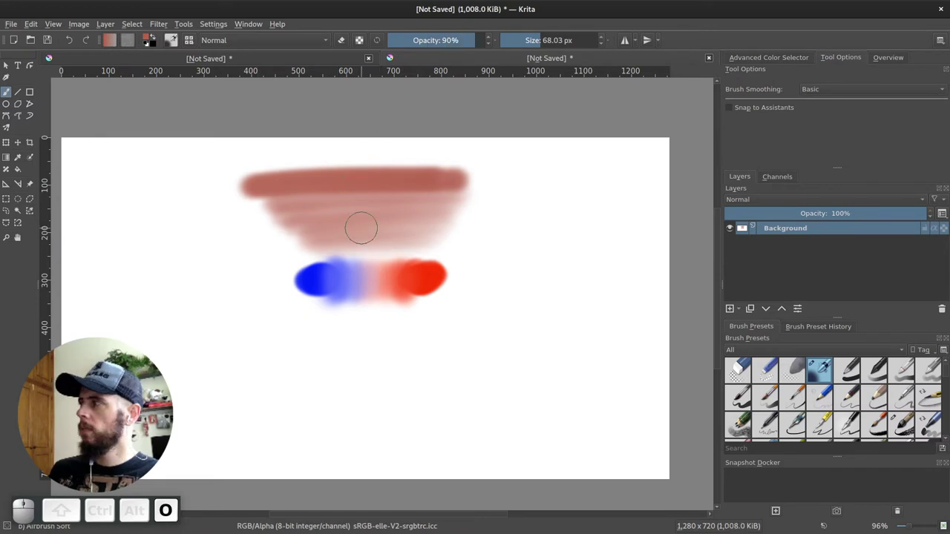
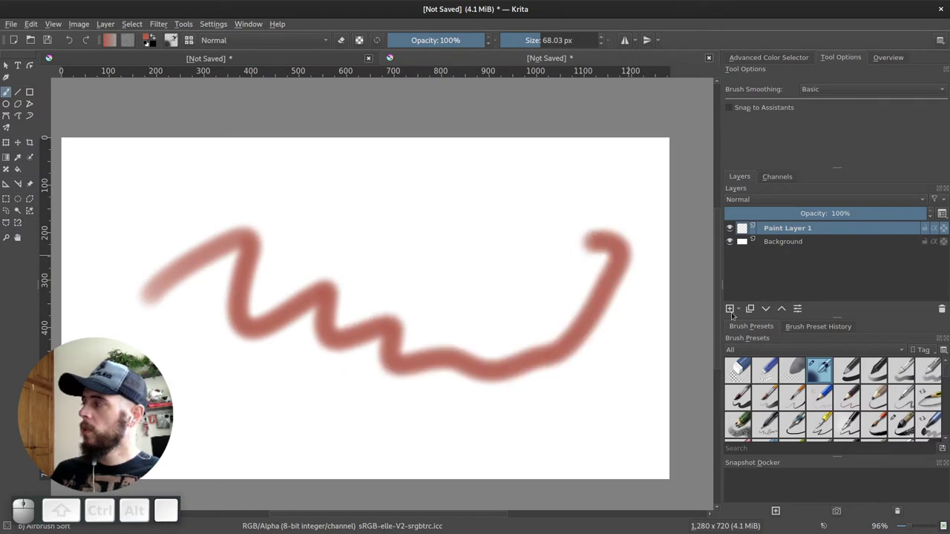
# Add Paint Layer 2 and toggle visibility of the background and paint layers
pyautogui.click(735, 245)
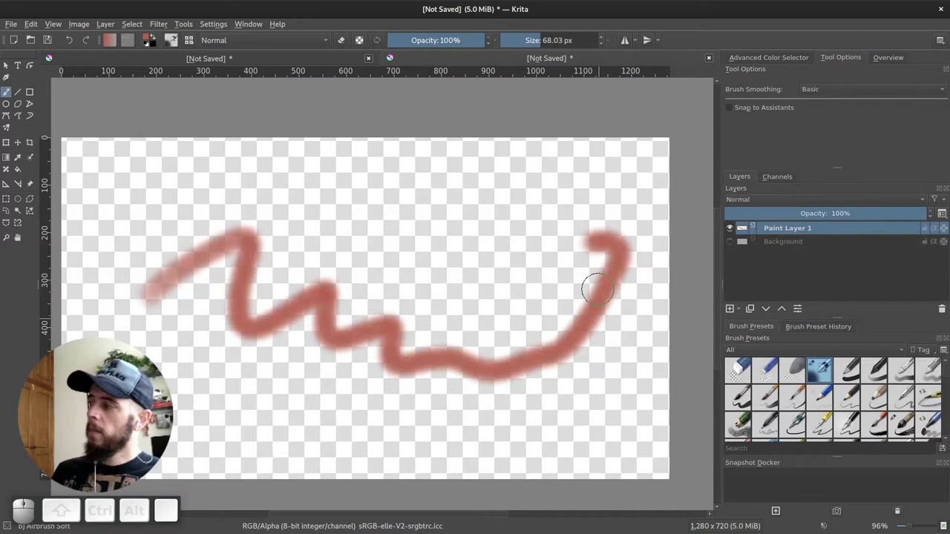
pyautogui.click(729, 245)
pyautogui.click(730, 315)
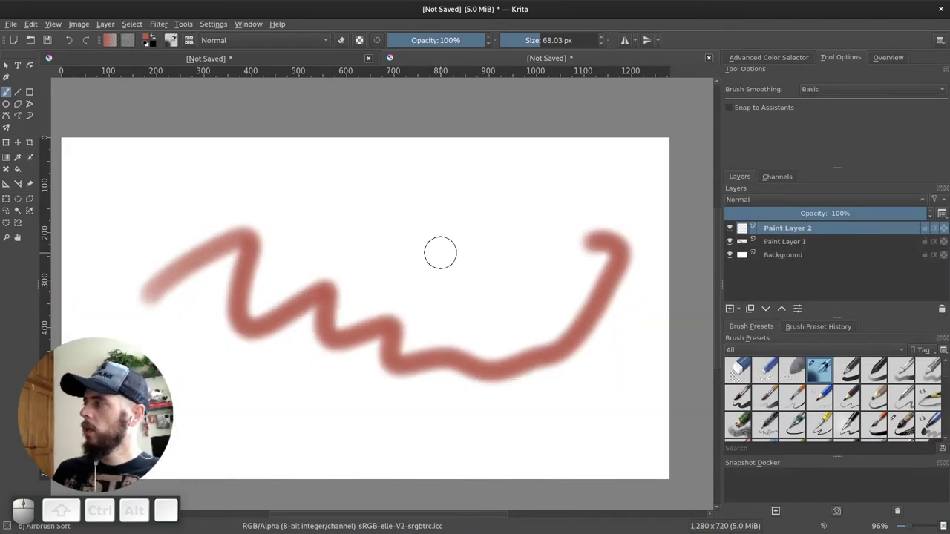
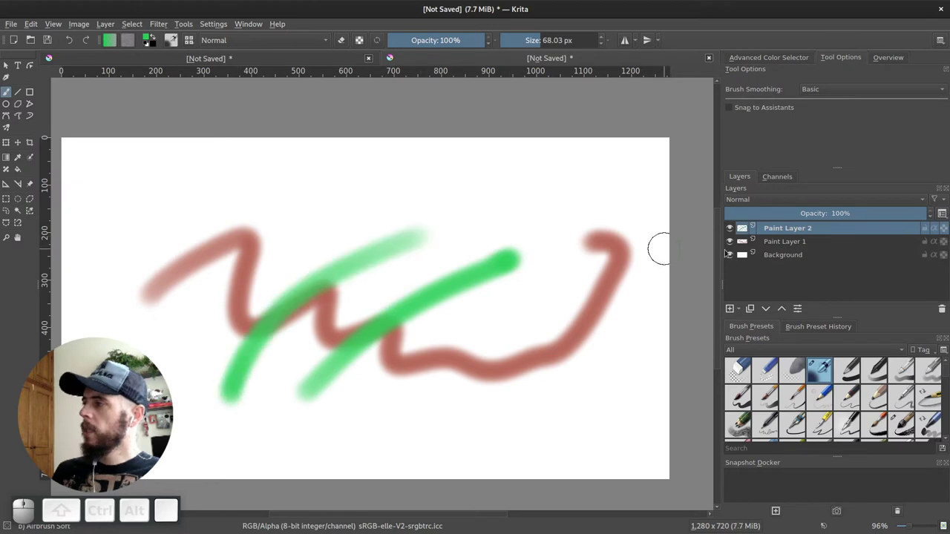
pyautogui.click(735, 233)
pyautogui.click(734, 232)
pyautogui.doubleClick(733, 245)
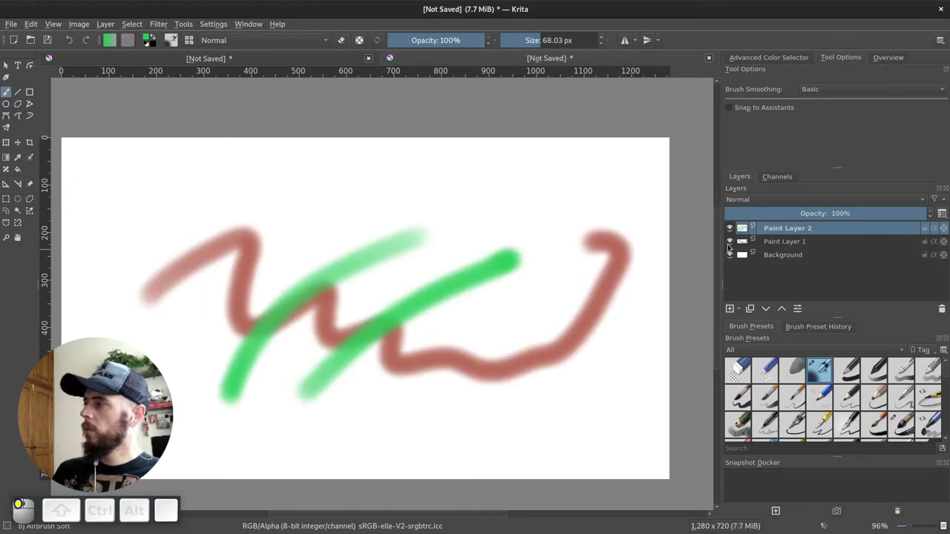
pyautogui.click(736, 258)
pyautogui.click(738, 256)
pyautogui.click(734, 247)
pyautogui.click(733, 233)
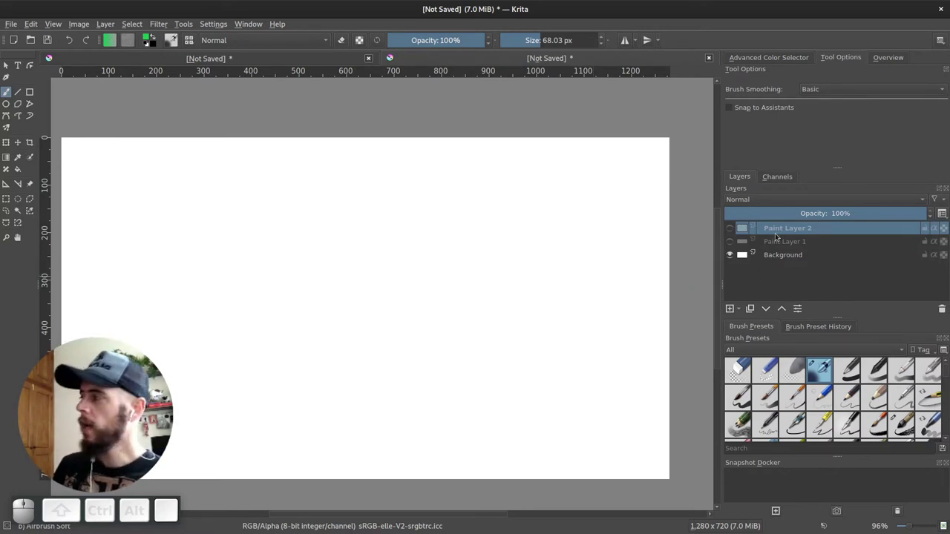
# Delete both paint layers, add a fresh paint layer, and list the layer types to add
pyautogui.press('Delete')
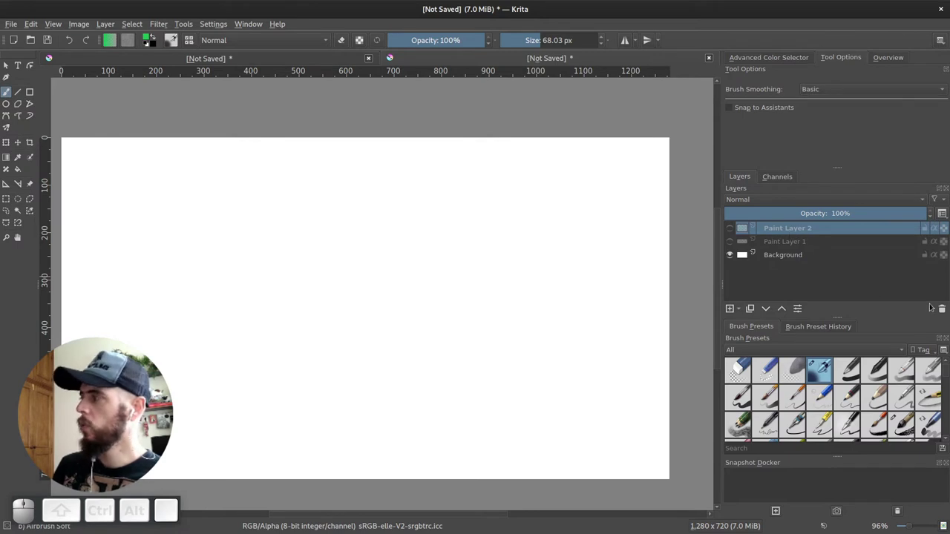
pyautogui.click(941, 315)
pyautogui.click(938, 314)
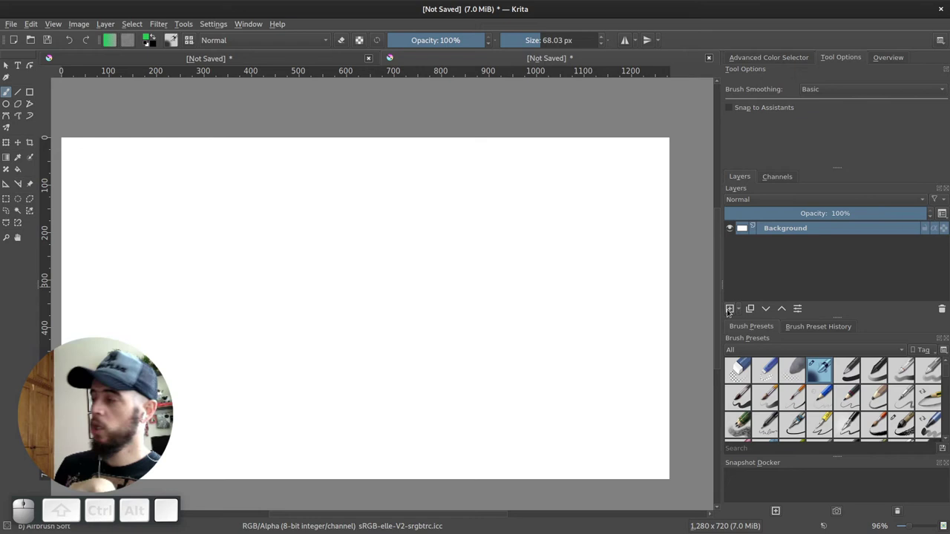
pyautogui.click(733, 312)
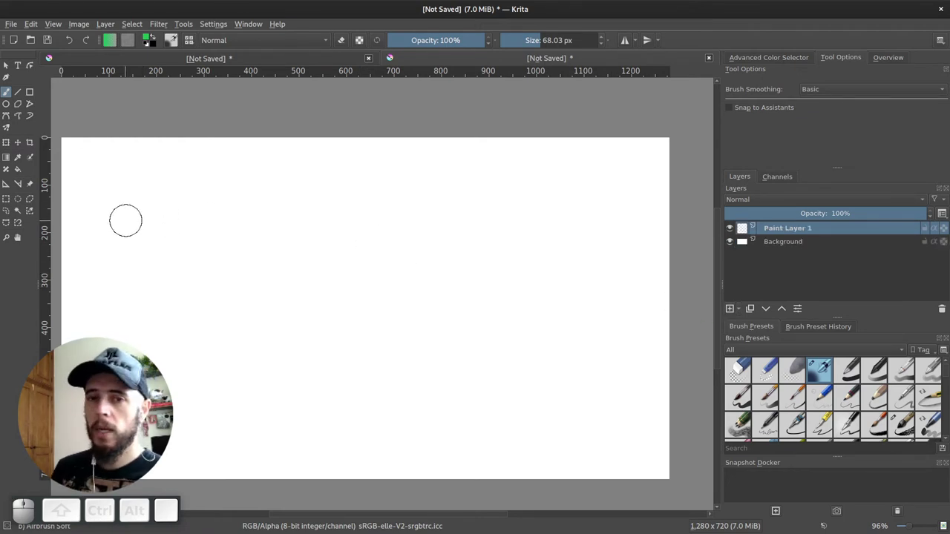
pyautogui.press('Insert')
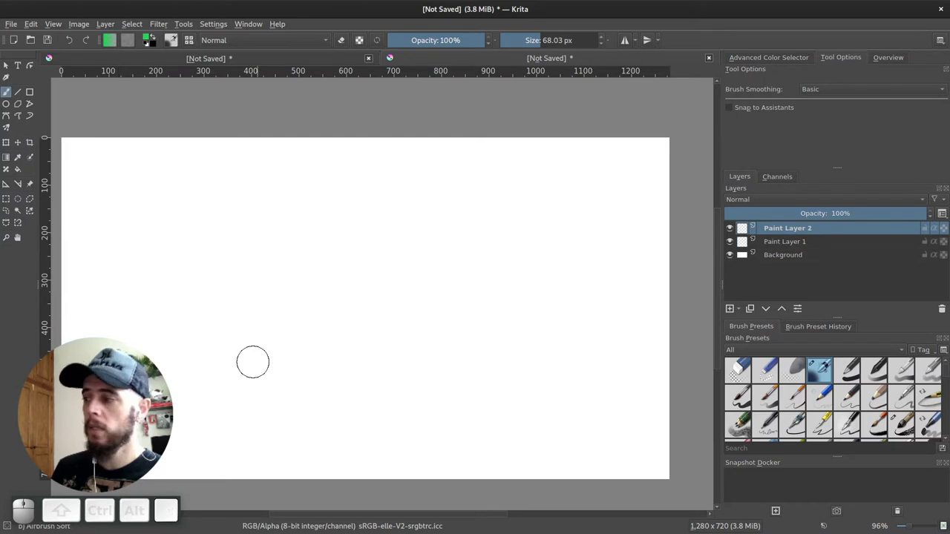
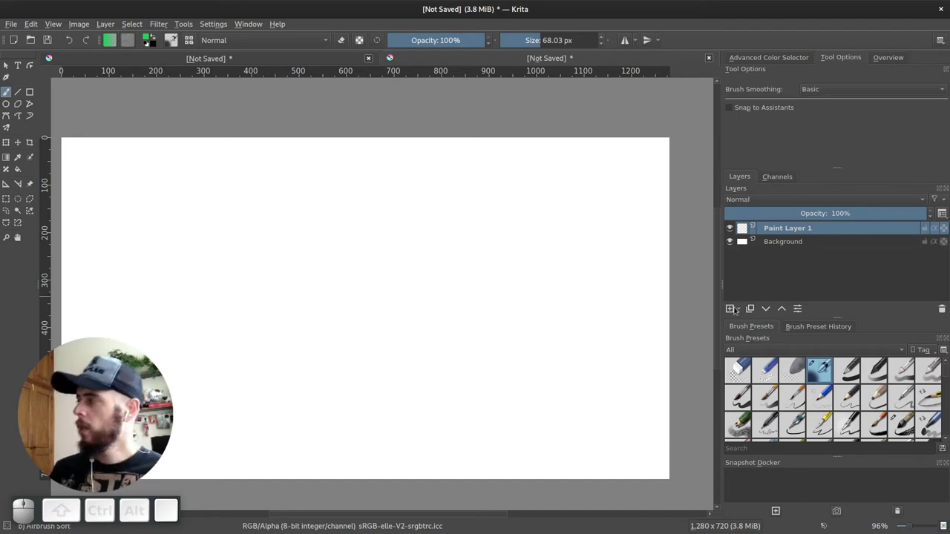
pyautogui.click(742, 315)
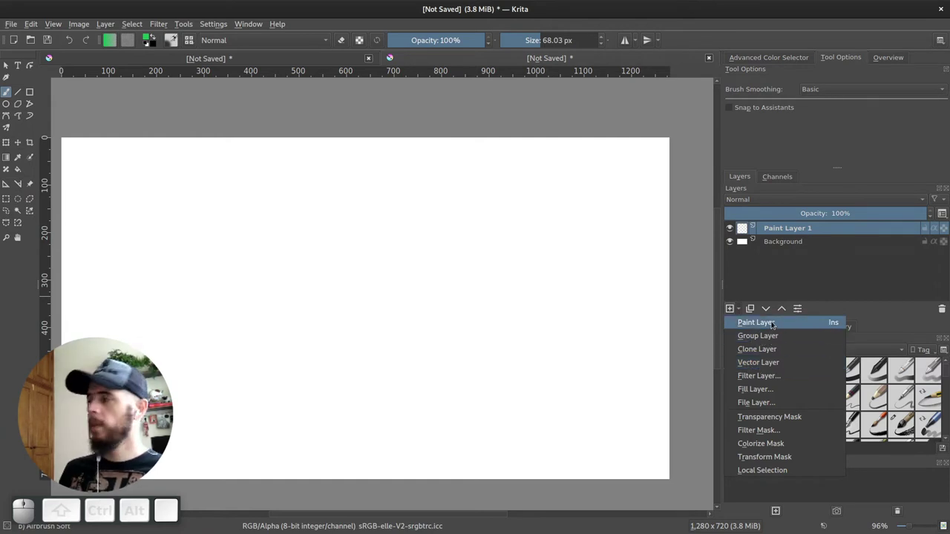
# Look at Paint Layer 1's properties and cancel without changes
pyautogui.click(781, 270)
pyautogui.moveTo(769, 232); pyautogui.dragTo(784, 242)
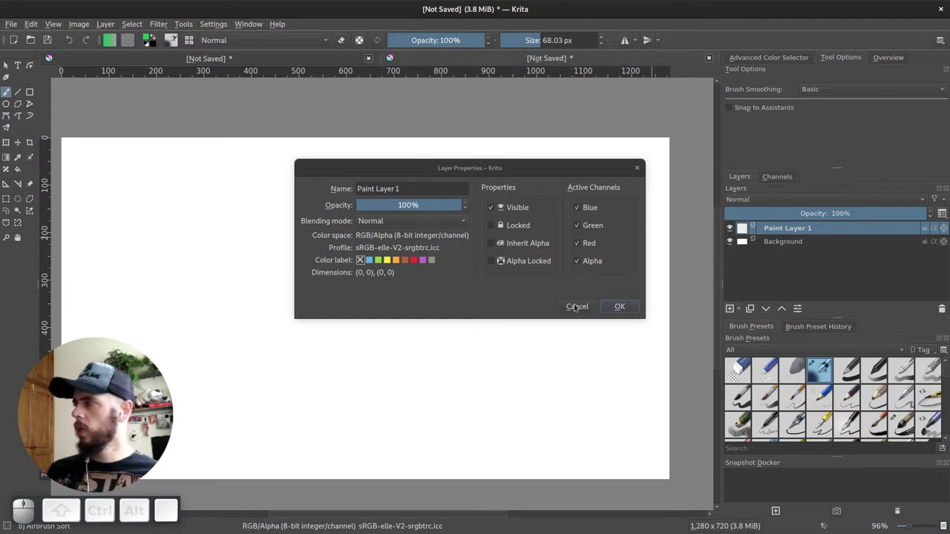
pyautogui.click(582, 309)
# Give Paint Layer 1 a green colour label from its right-click options
pyautogui.moveTo(777, 230); pyautogui.dragTo(798, 264)
pyautogui.middleClick(797, 263)
pyautogui.rightClick(800, 231)
pyautogui.middleClick(807, 265)
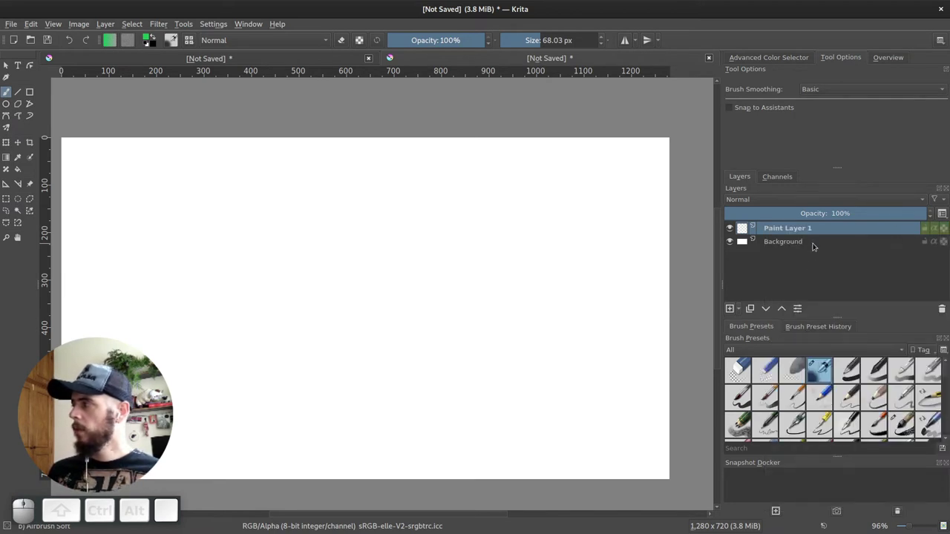
pyautogui.click(815, 246)
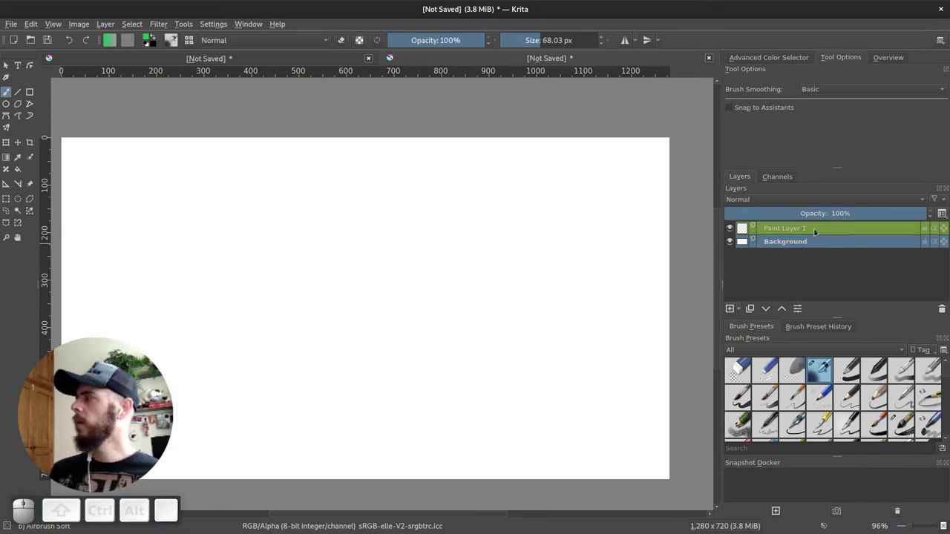
pyautogui.click(808, 230)
# Bring up Layer Style for Paint Layer 1 and enable the Drop Shadow effect
pyautogui.moveTo(798, 230); pyautogui.dragTo(797, 300)
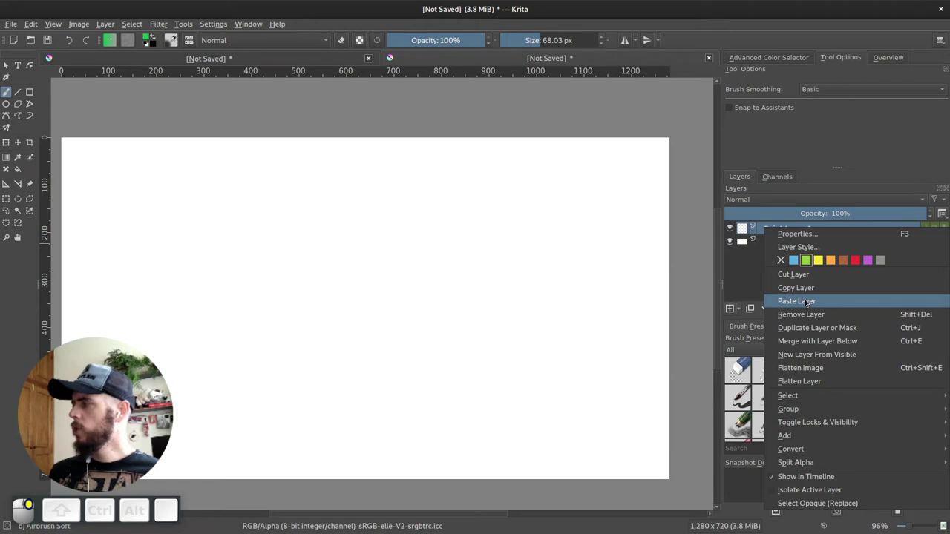
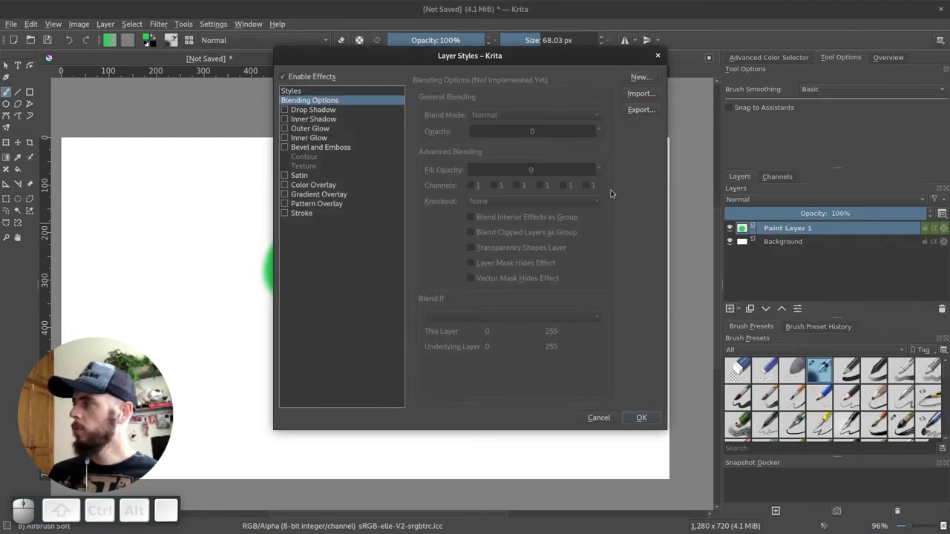
pyautogui.moveTo(455, 61); pyautogui.dragTo(454, 108)
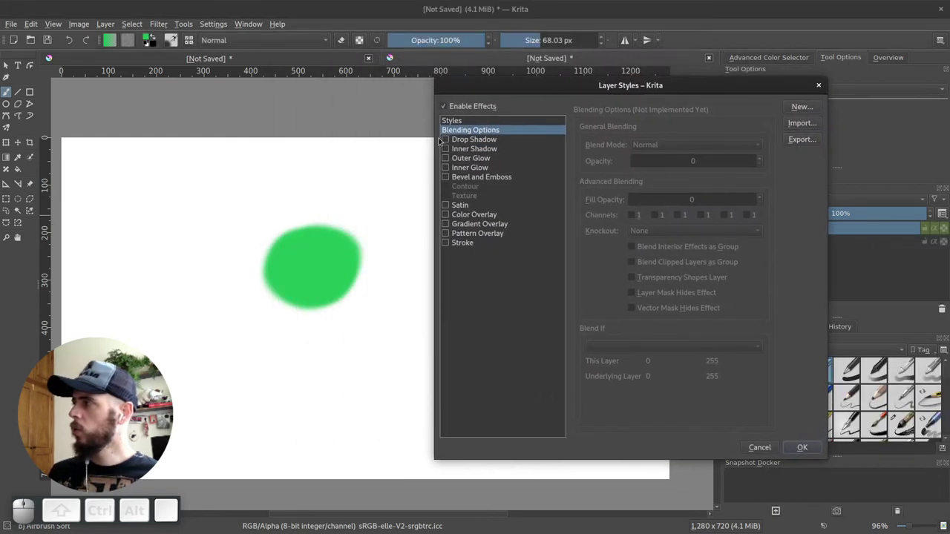
pyautogui.click(451, 141)
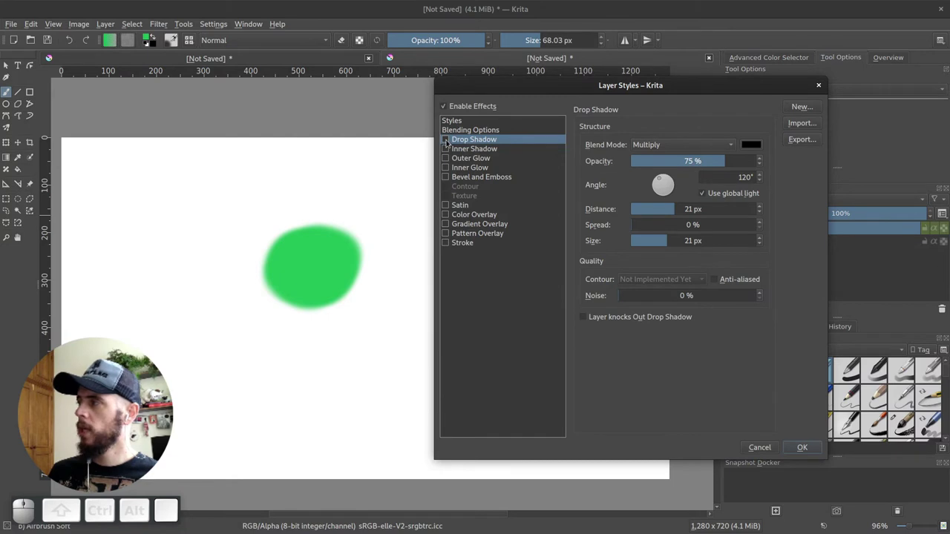
pyautogui.click(450, 144)
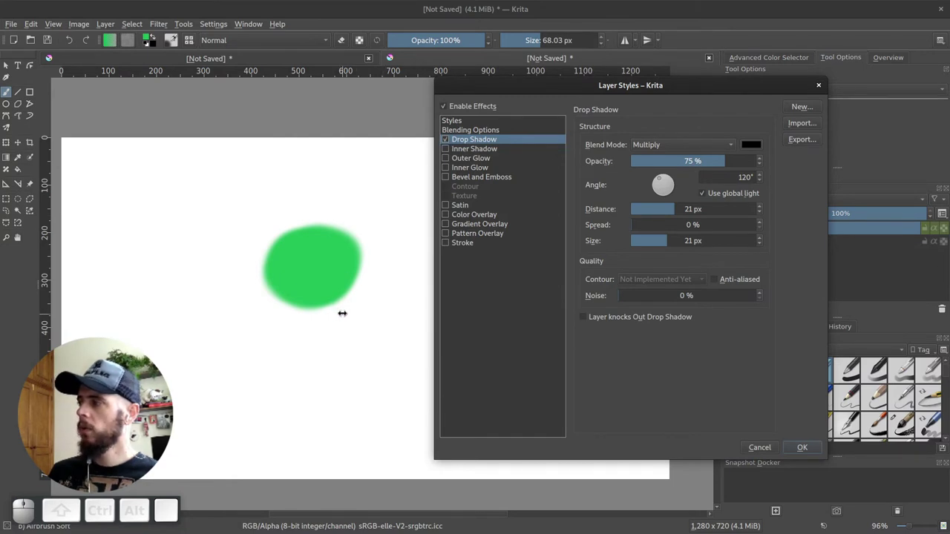
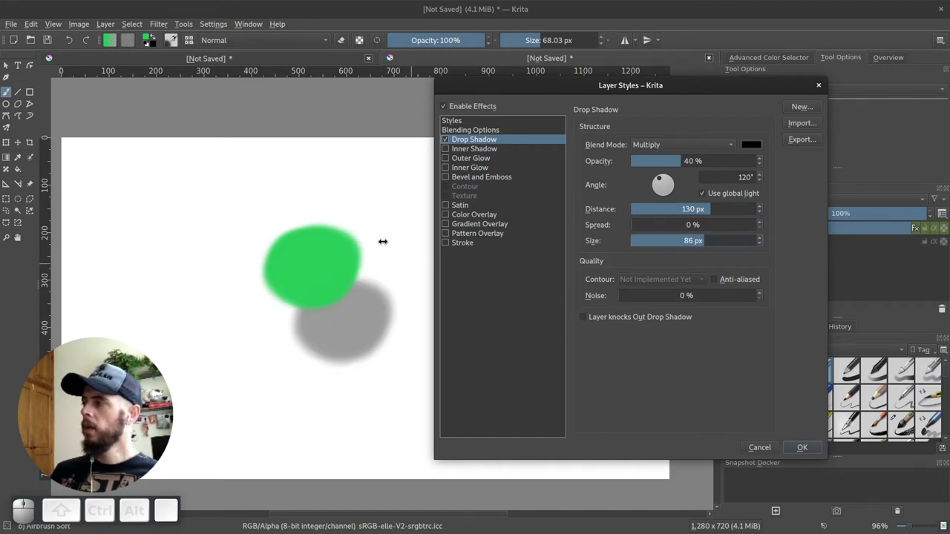
# Set the shadow to 40% opacity, distance 130, size 86, angle 50° toward lower left, and apply
pyautogui.click(667, 182)
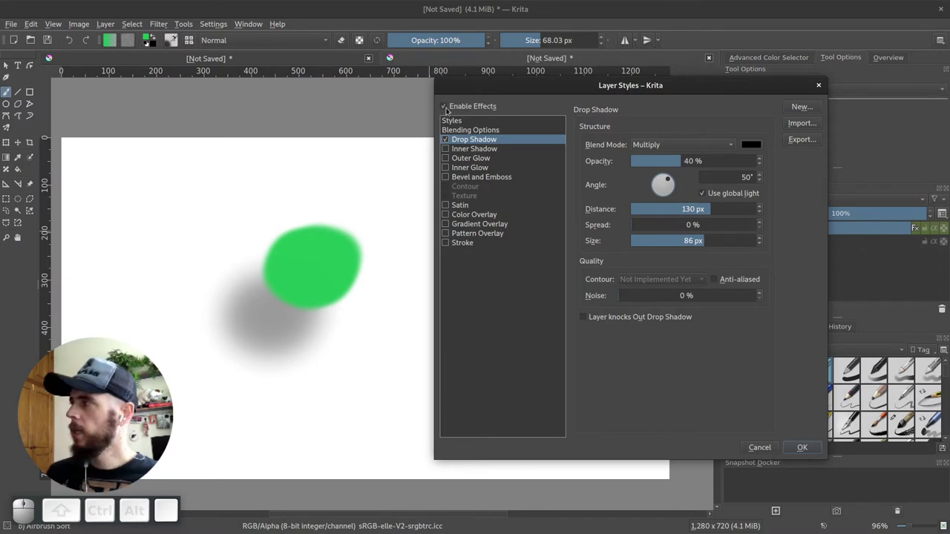
pyautogui.click(446, 109)
pyautogui.click(816, 86)
pyautogui.click(733, 233)
pyautogui.click(735, 233)
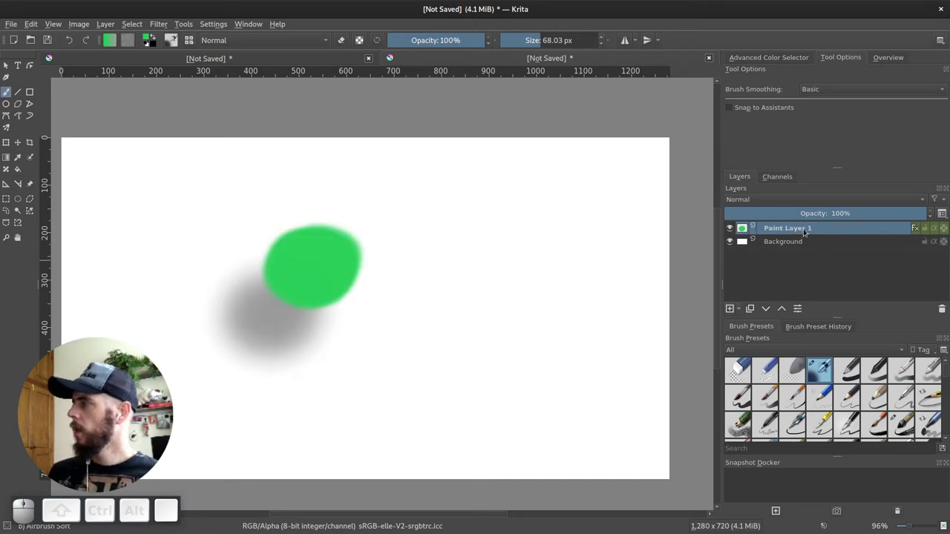
# Add an empty paint layer and group it with the green blob layer using Ctrl+G
pyautogui.moveTo(819, 233); pyautogui.dragTo(803, 247)
pyautogui.click(287, 112)
pyautogui.click(641, 418)
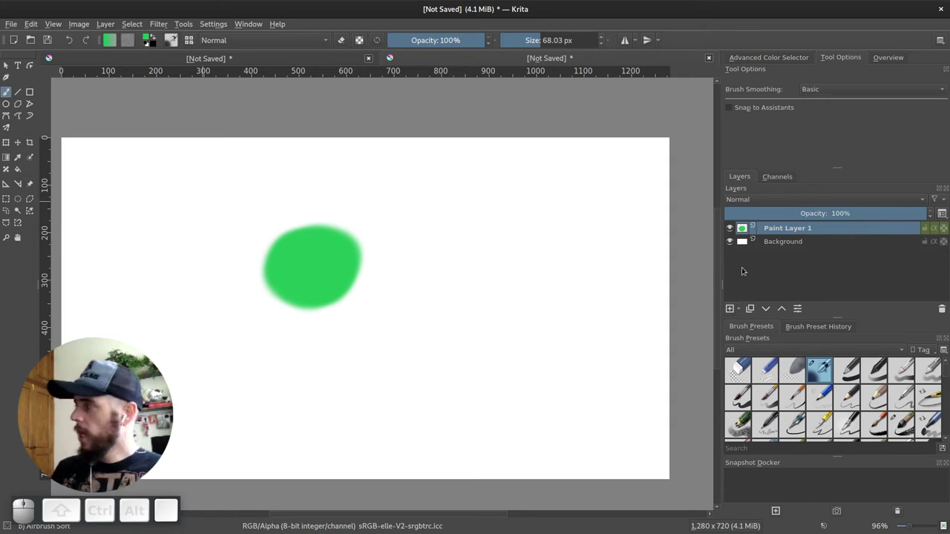
pyautogui.press('Insert')
pyautogui.click(785, 233)
pyautogui.click(781, 245)
pyautogui.press('ctrl+g')
# Rename the group to grupo and its two layers to camada 1 and camada 2
pyautogui.click(782, 232)
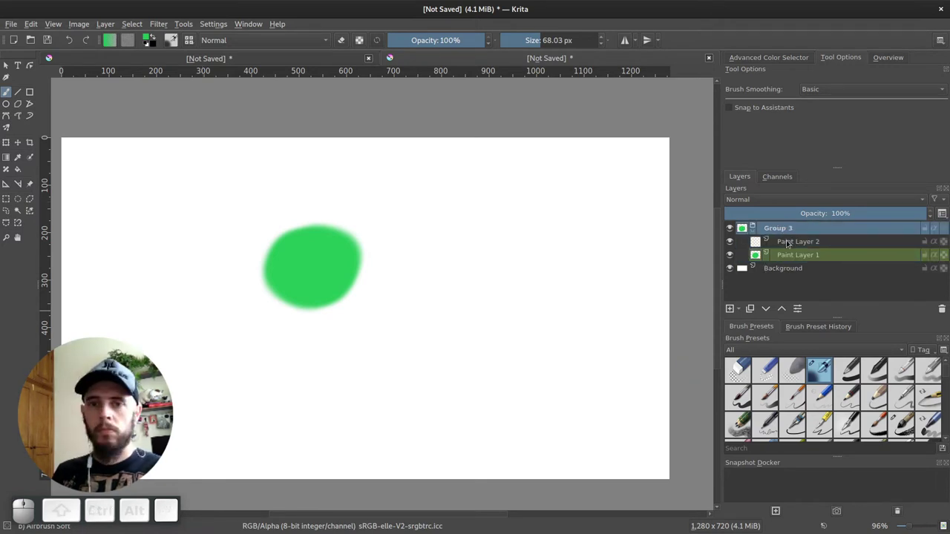
pyautogui.click(783, 234)
pyautogui.press('Escape')
pyautogui.press('F2')
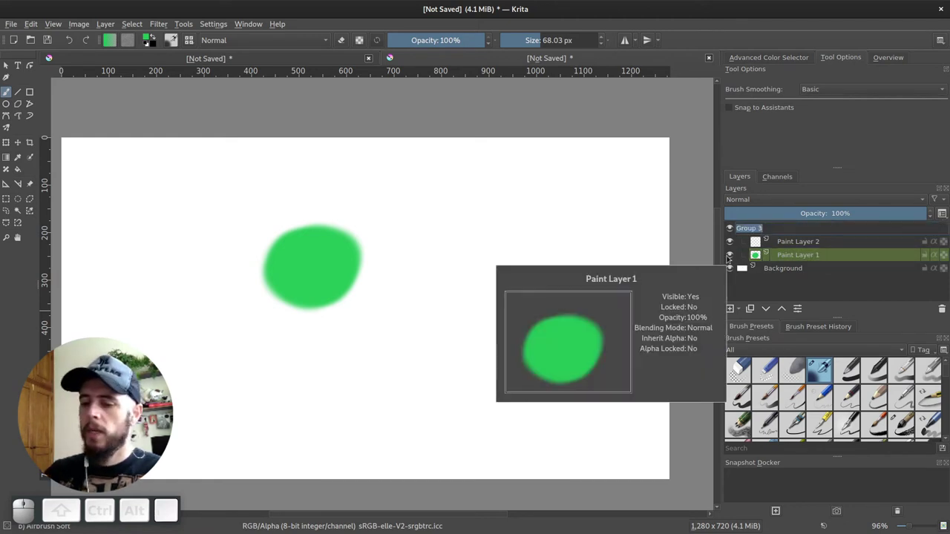
pyautogui.press('Return')
pyautogui.press('Down')
pyautogui.press('F2')
pyautogui.press('space')
pyautogui.press('Return')
pyautogui.press('Down')
pyautogui.press('F2')
pyautogui.press('space')
pyautogui.press('2')
pyautogui.press('Return')
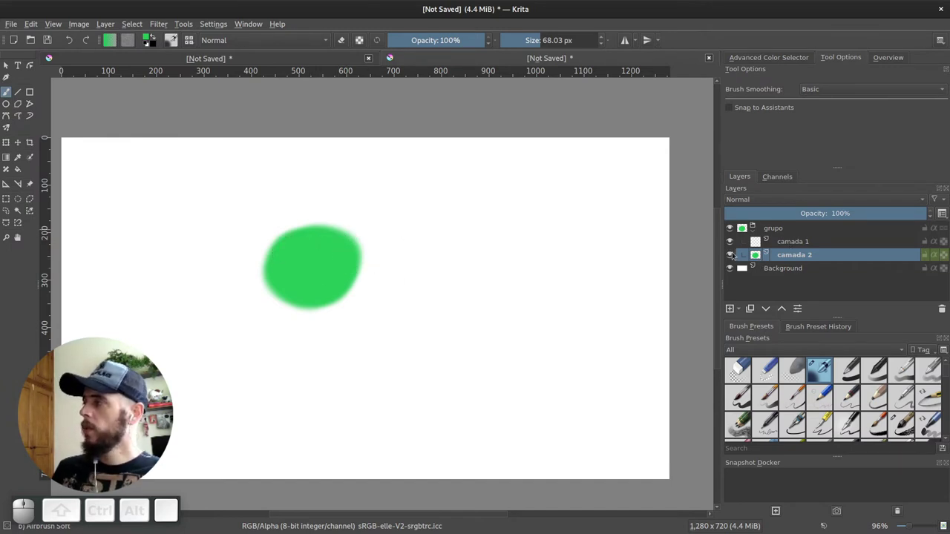
pyautogui.click(736, 259)
# Rename the green blob layer camada 2 to mascara
pyautogui.click(733, 260)
pyautogui.click(805, 260)
pyautogui.press('Return')
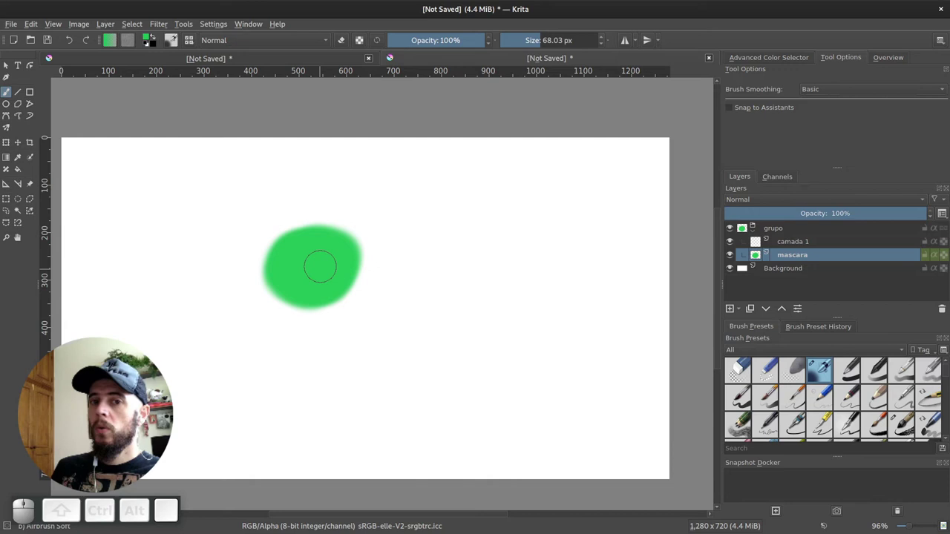
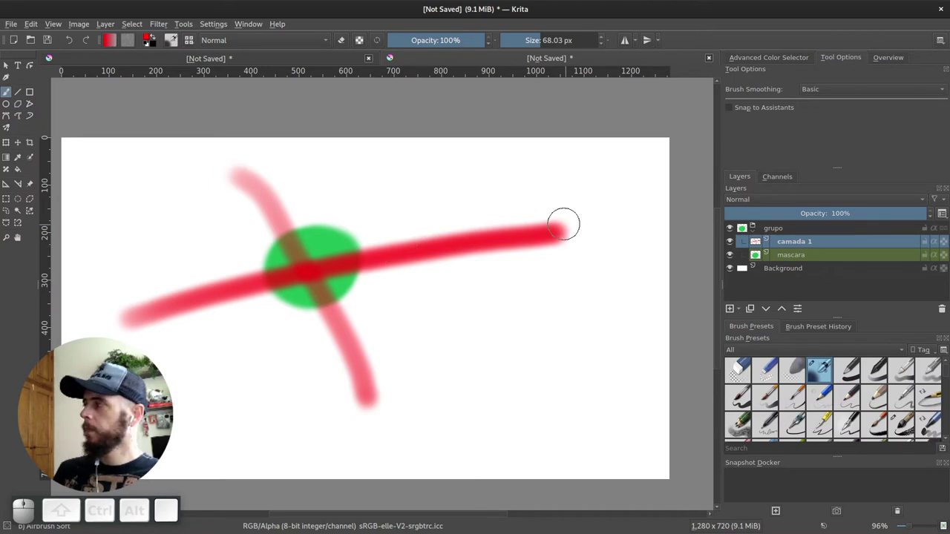
# Clip camada 1's red strokes to the blob with Inherit Alpha and add a new layer above
pyautogui.click(755, 234)
pyautogui.click(756, 233)
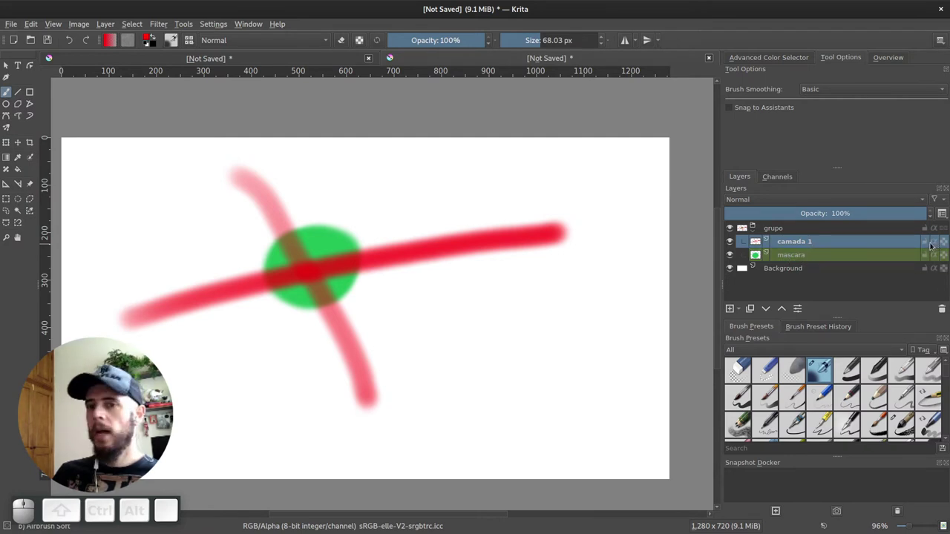
pyautogui.click(937, 245)
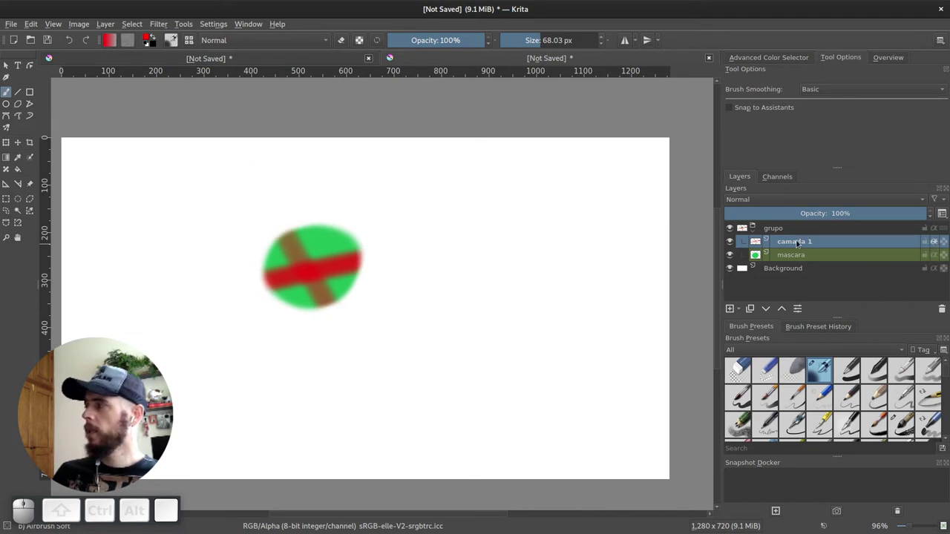
pyautogui.click(733, 313)
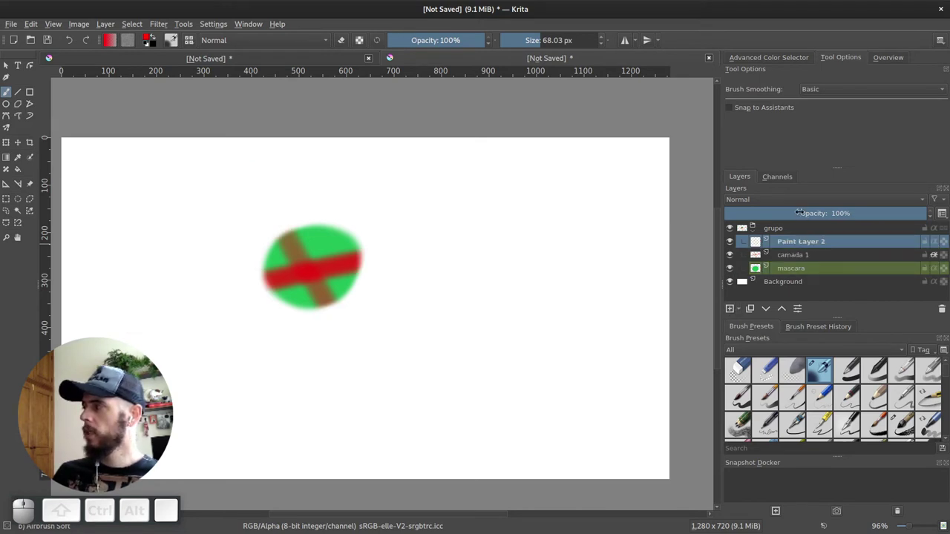
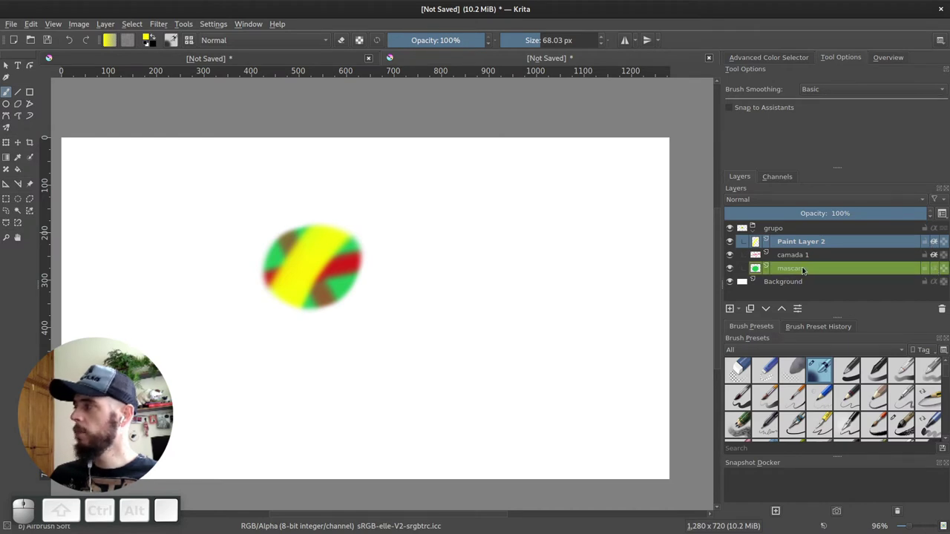
# Switch to the mascara layer to repaint the blob shape larger
pyautogui.click(804, 271)
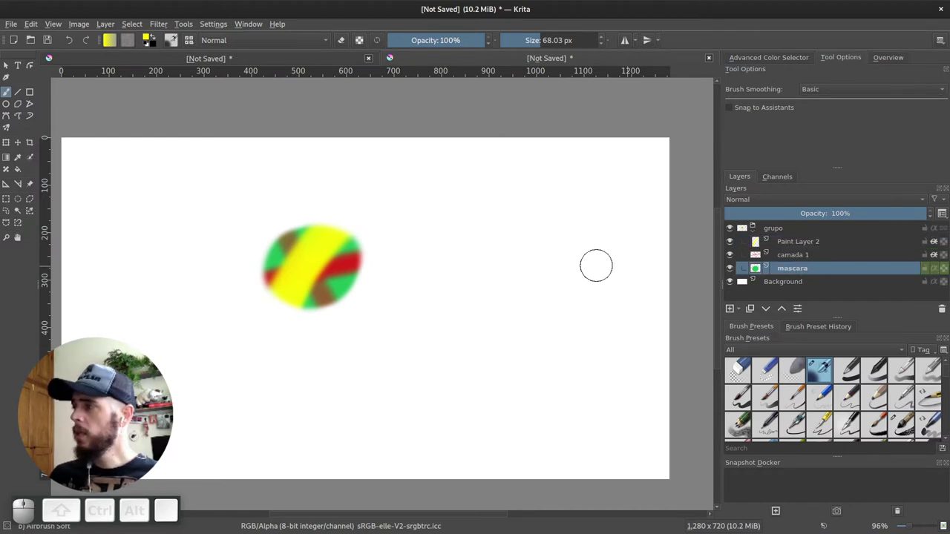
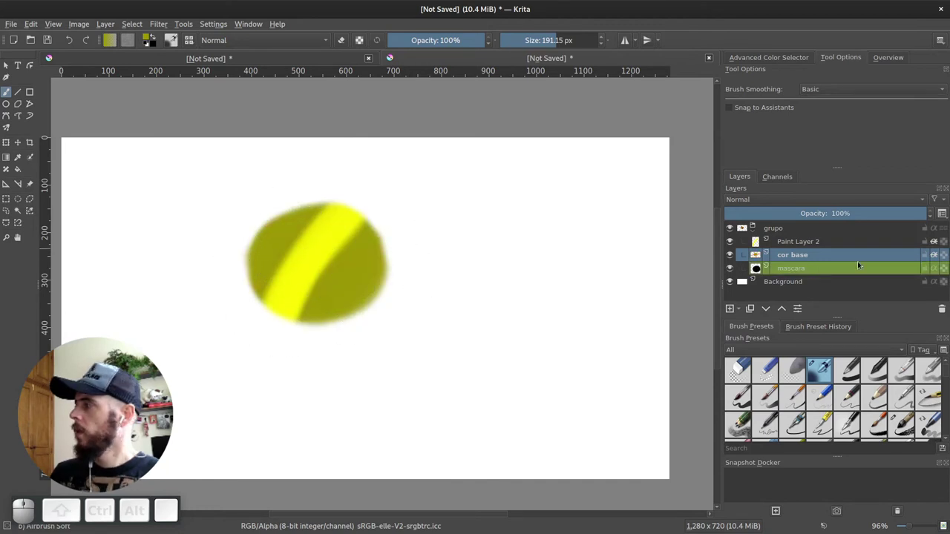
# Rename Paint Layer 2 to sombra and clear its yellow stripe
pyautogui.click(798, 245)
pyautogui.click(798, 246)
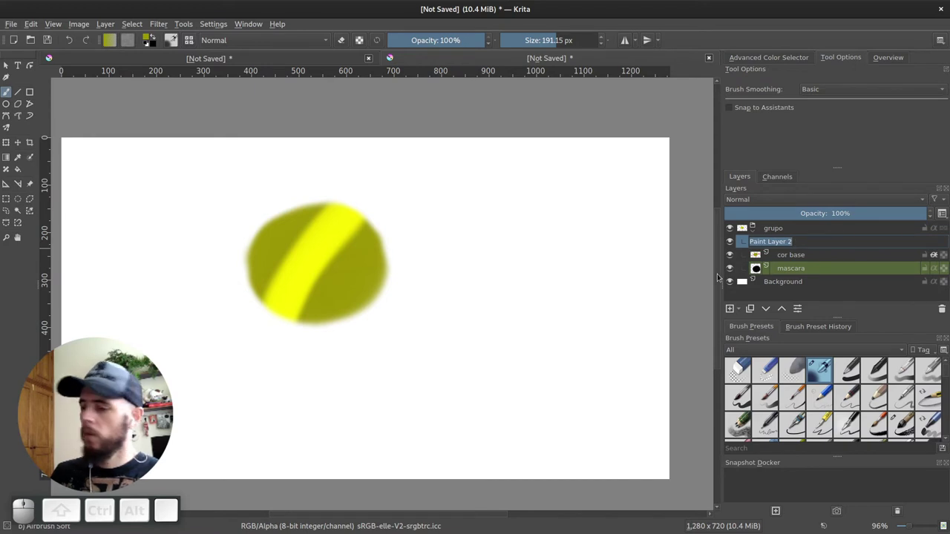
pyautogui.press('Return')
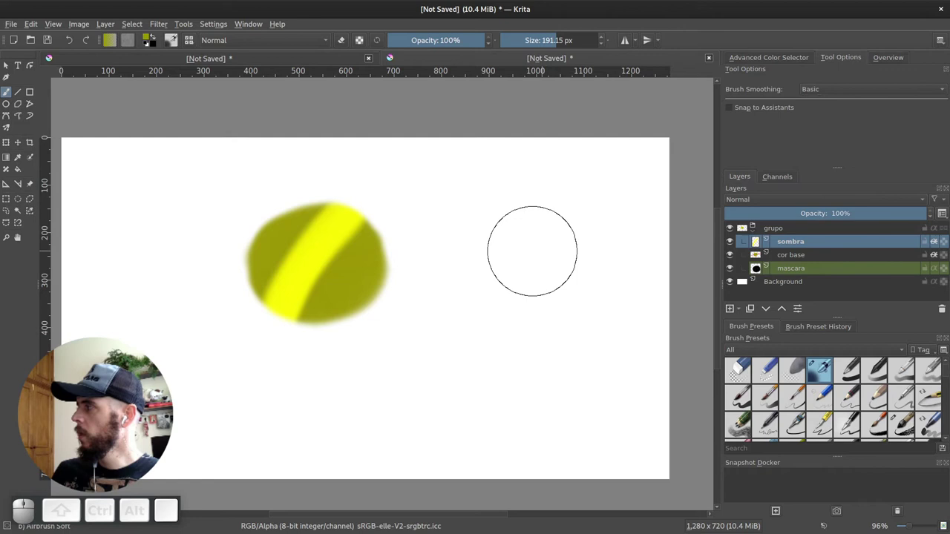
pyautogui.press('Delete')
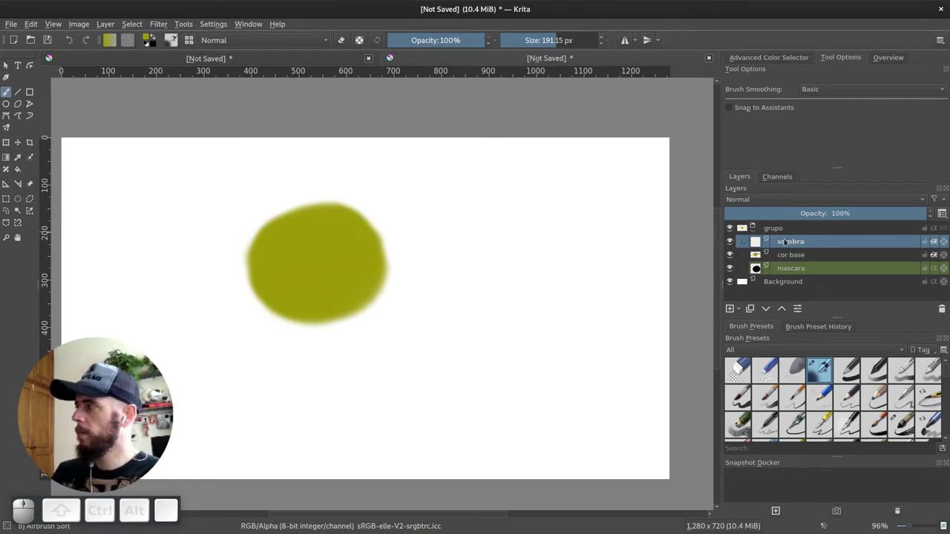
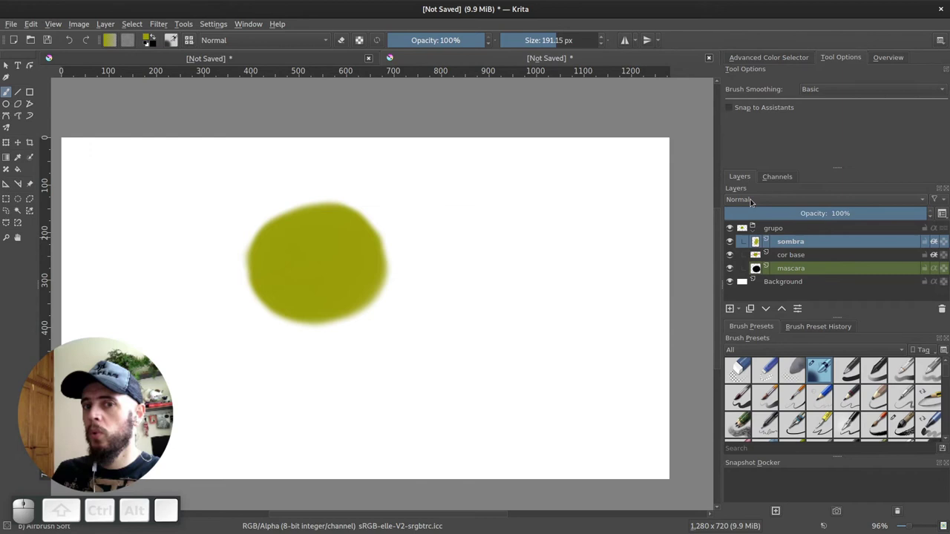
# Set the sombra layer's blending mode to Multiply
pyautogui.click(754, 203)
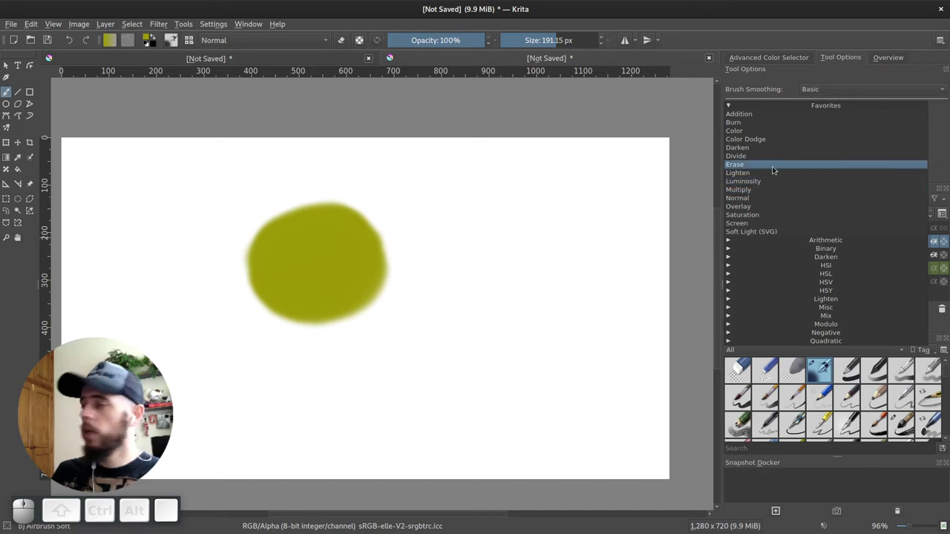
pyautogui.click(757, 194)
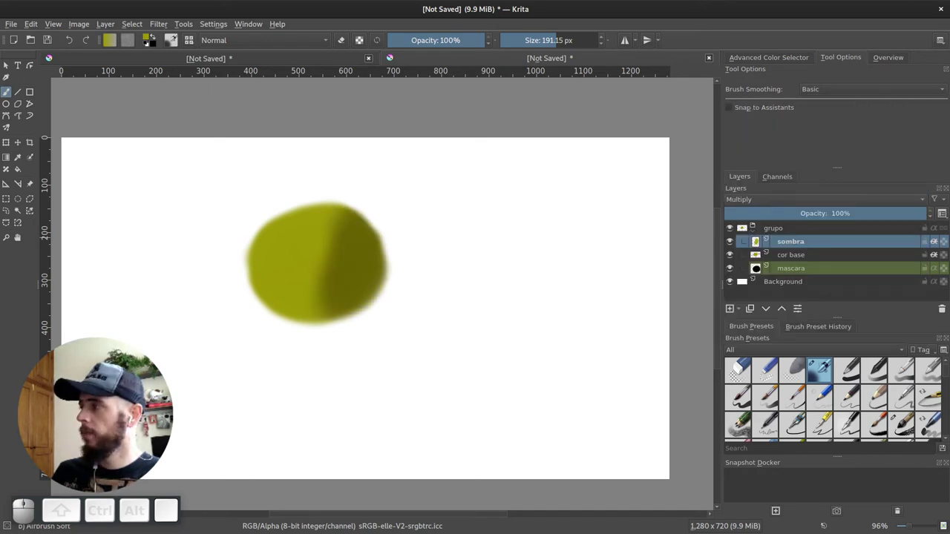
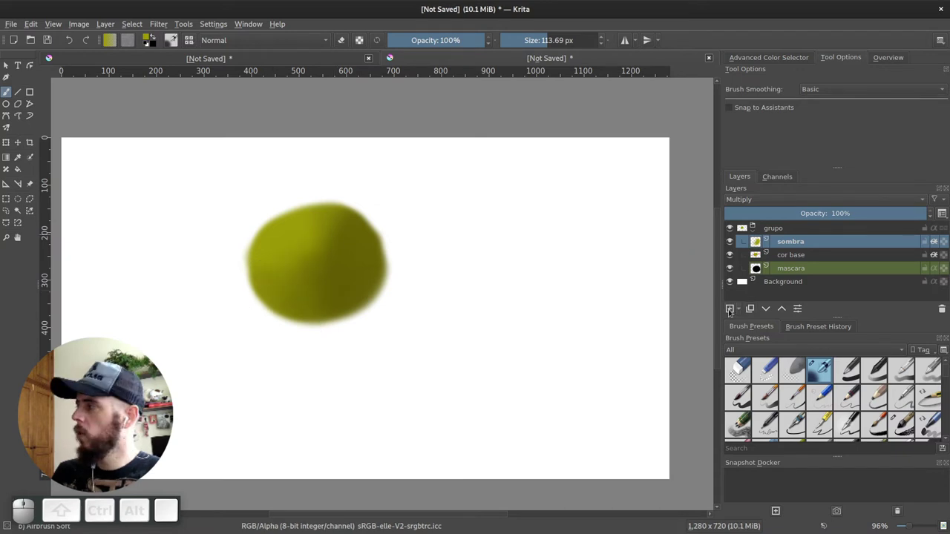
# Add a new layer named luz above sombra and bring up its blending mode list
pyautogui.click(799, 244)
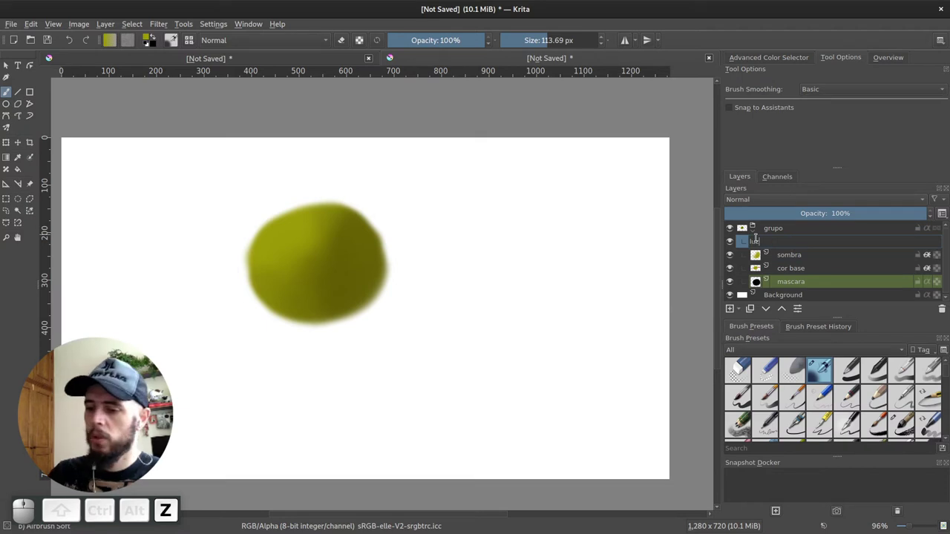
pyautogui.press('Return')
pyautogui.click(779, 201)
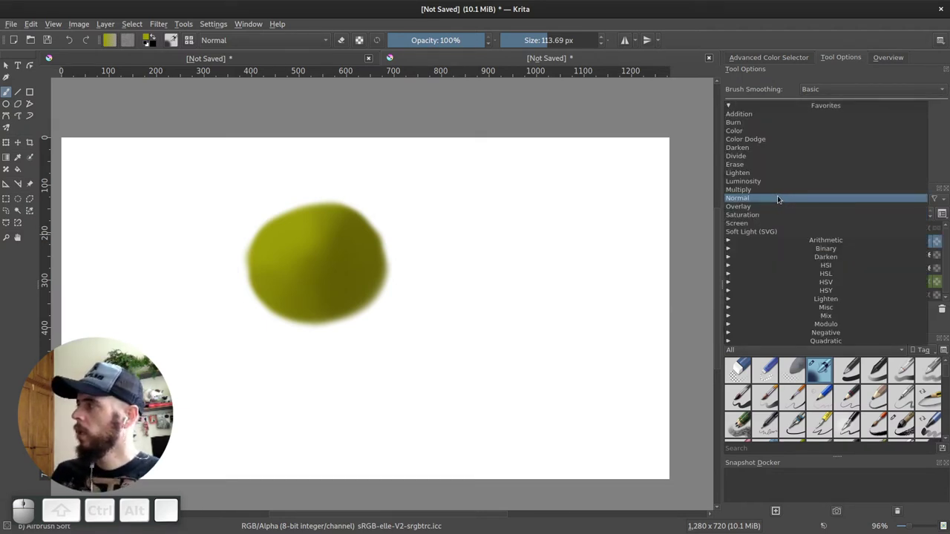
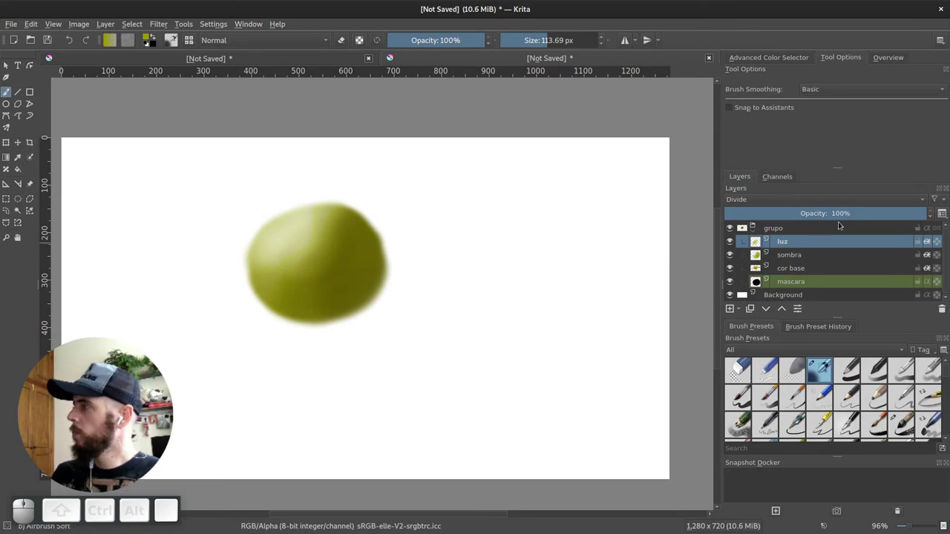
# Set the luz layer's blending mode to Screen
pyautogui.moveTo(808, 199); pyautogui.dragTo(783, 263)
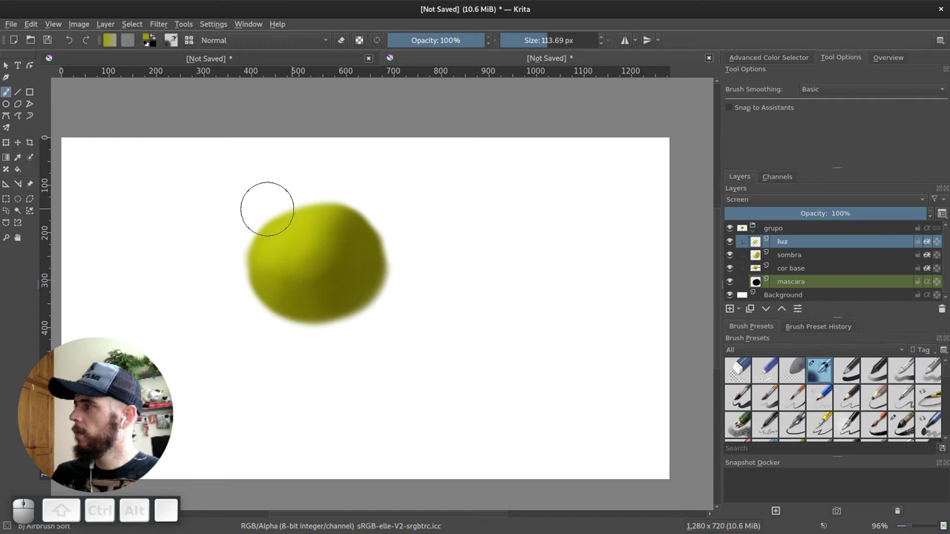
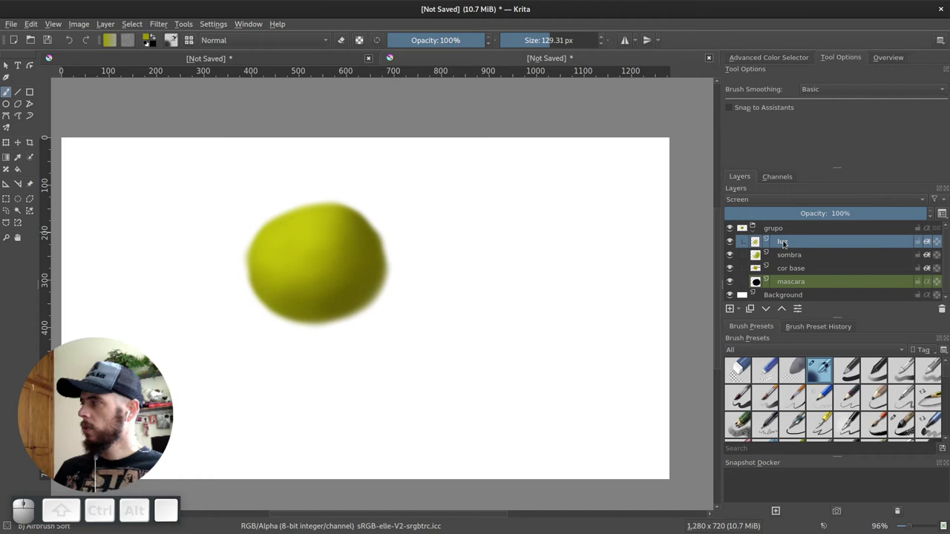
pyautogui.click(801, 255)
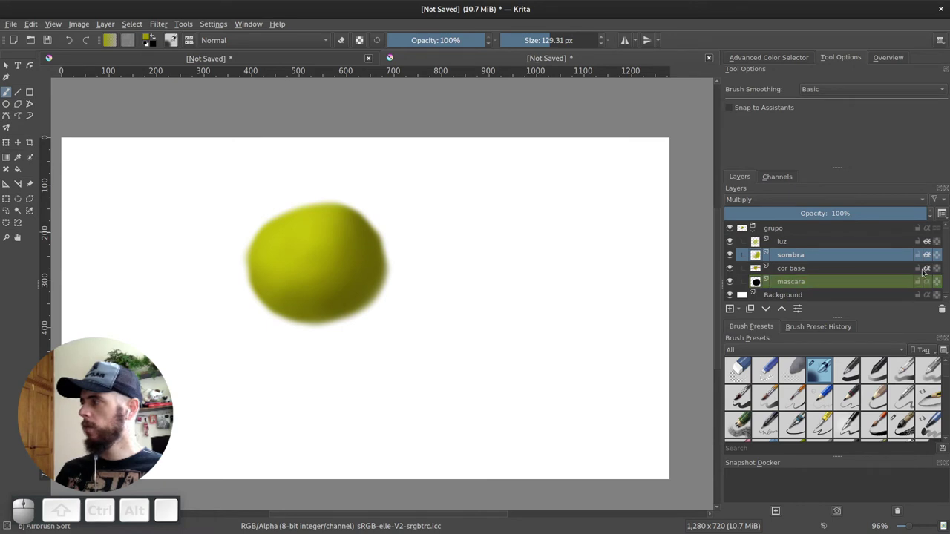
pyautogui.click(929, 245)
pyautogui.click(929, 259)
pyautogui.click(931, 271)
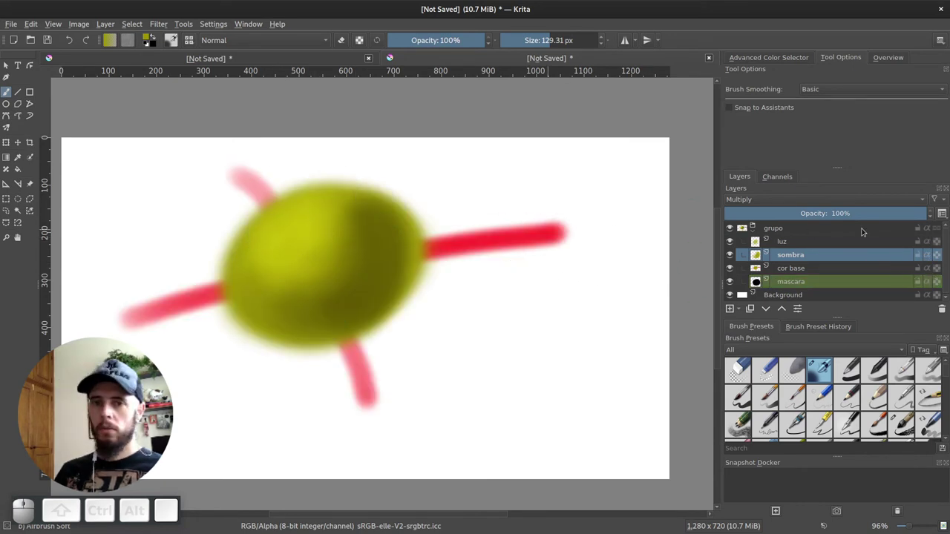
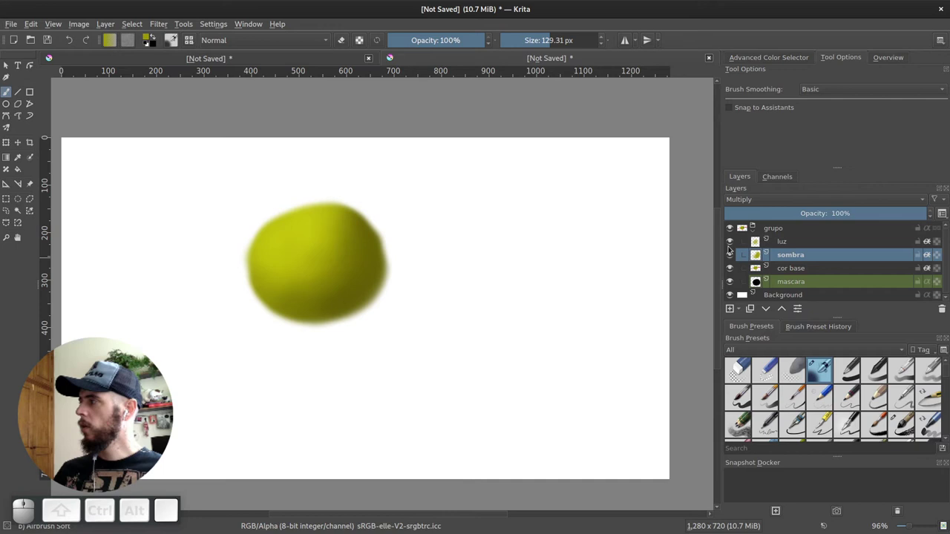
pyautogui.click(730, 245)
pyautogui.click(731, 255)
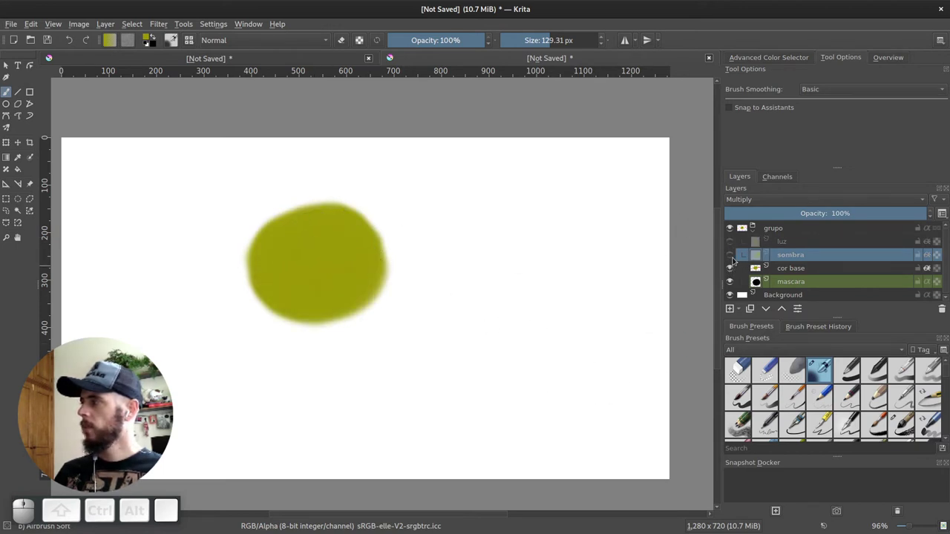
pyautogui.click(739, 257)
pyautogui.click(735, 258)
pyautogui.click(737, 242)
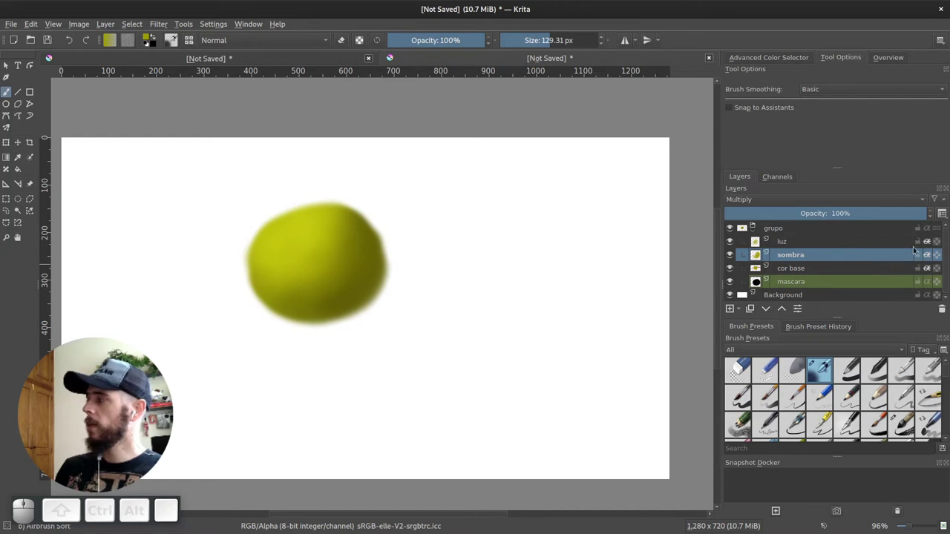
# Lock the luz and sombra layers against edits
pyautogui.click(921, 244)
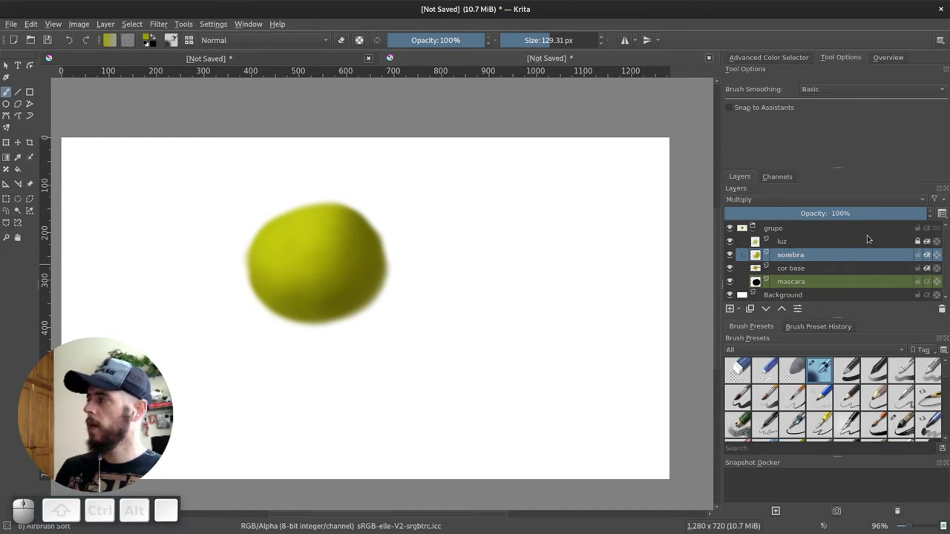
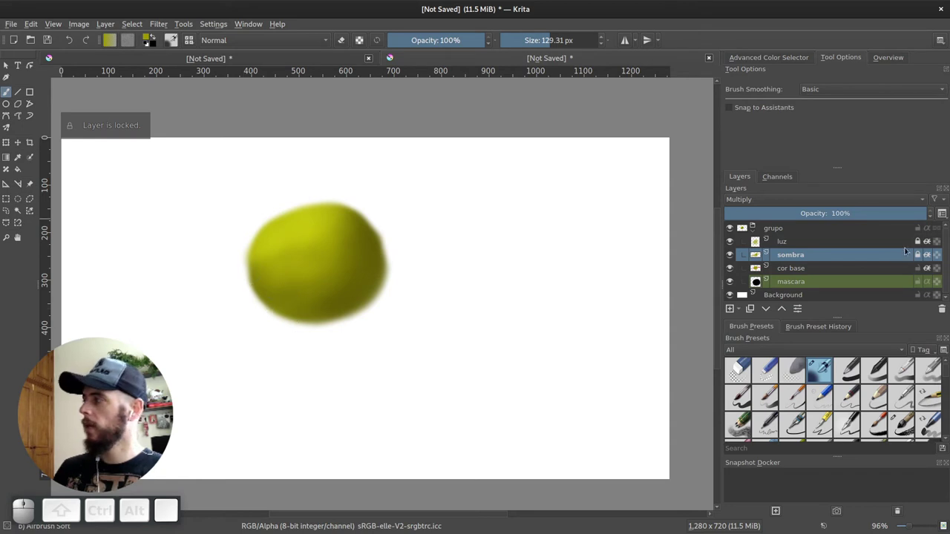
pyautogui.click(921, 258)
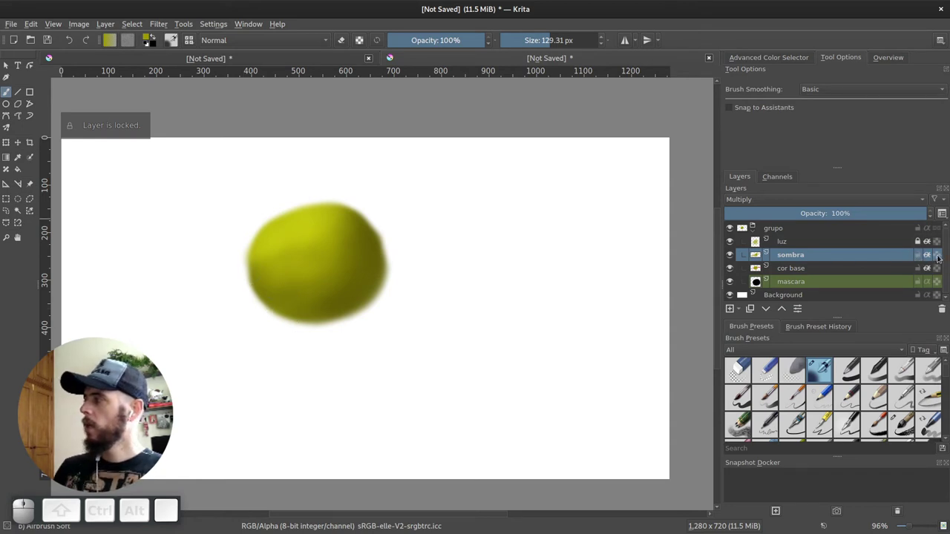
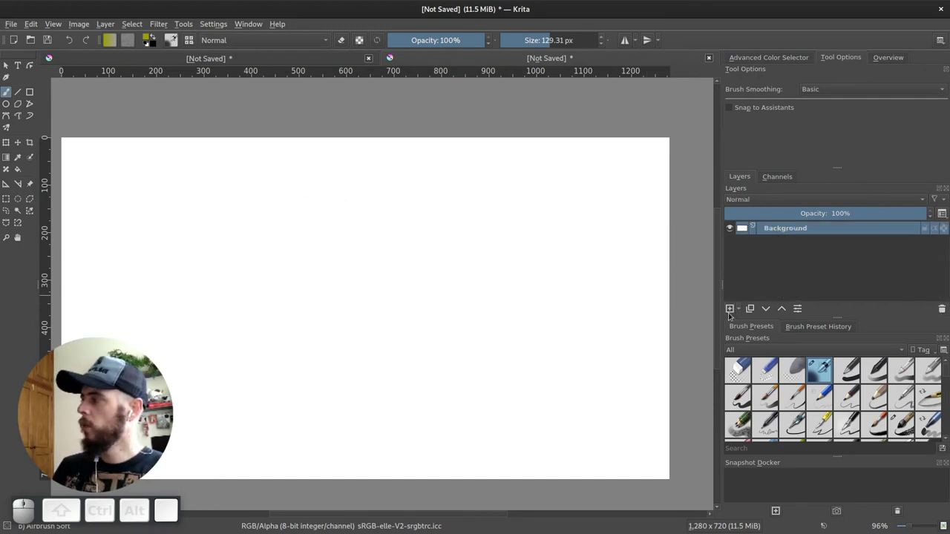
# On a new paint layer draw a filled circle with no outline and enable Alpha Lock
pyautogui.click(731, 312)
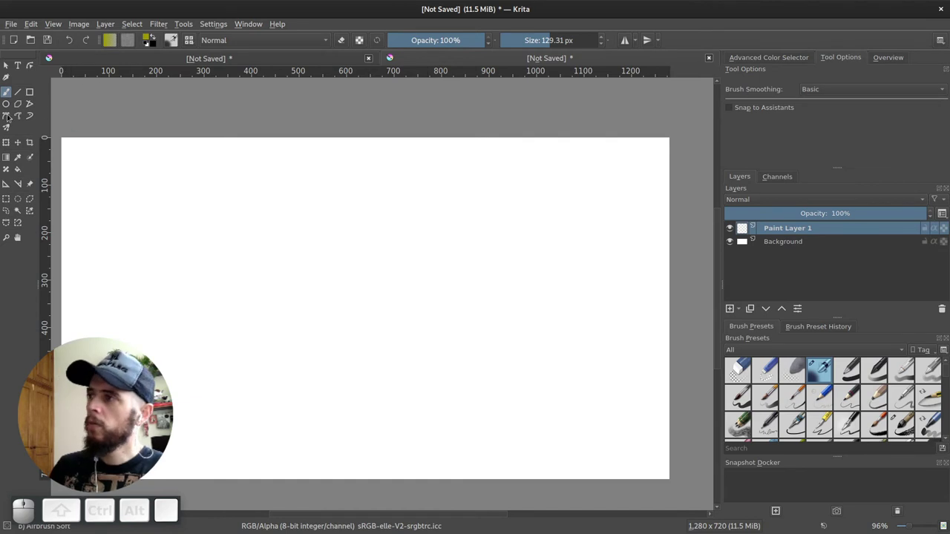
pyautogui.click(7, 107)
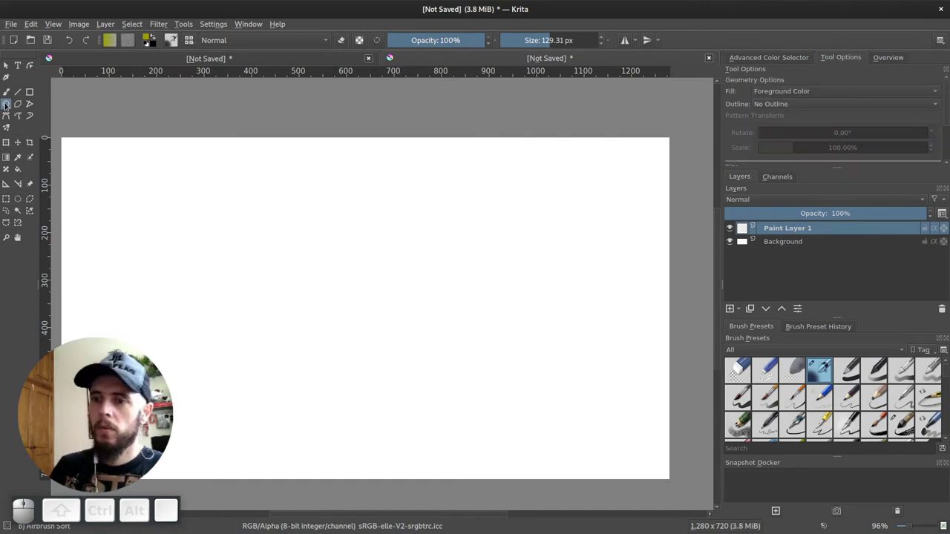
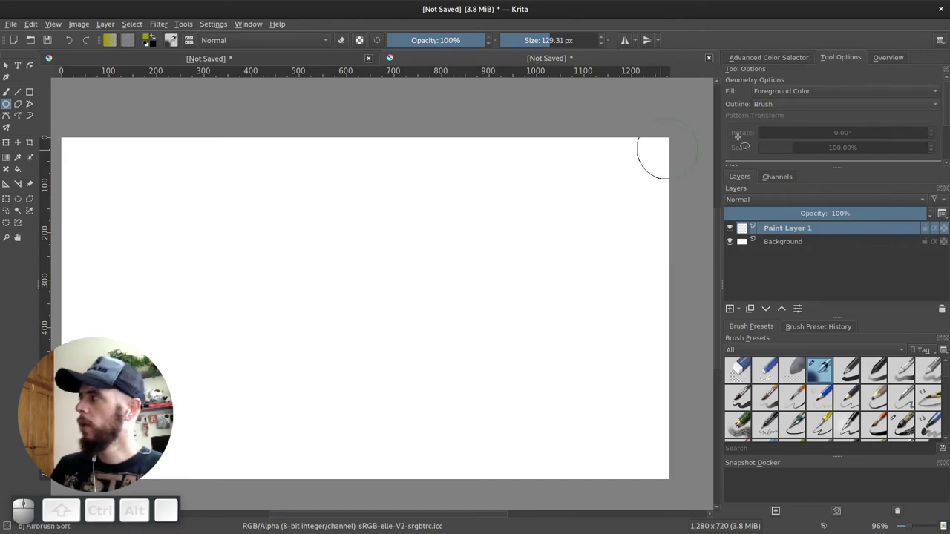
pyautogui.moveTo(777, 108); pyautogui.dragTo(737, 111)
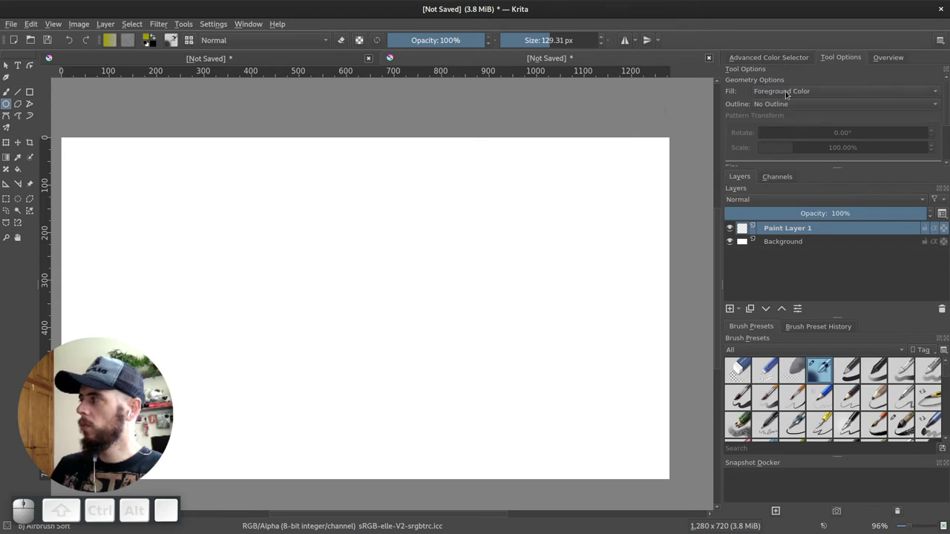
pyautogui.moveTo(774, 95); pyautogui.dragTo(816, 94)
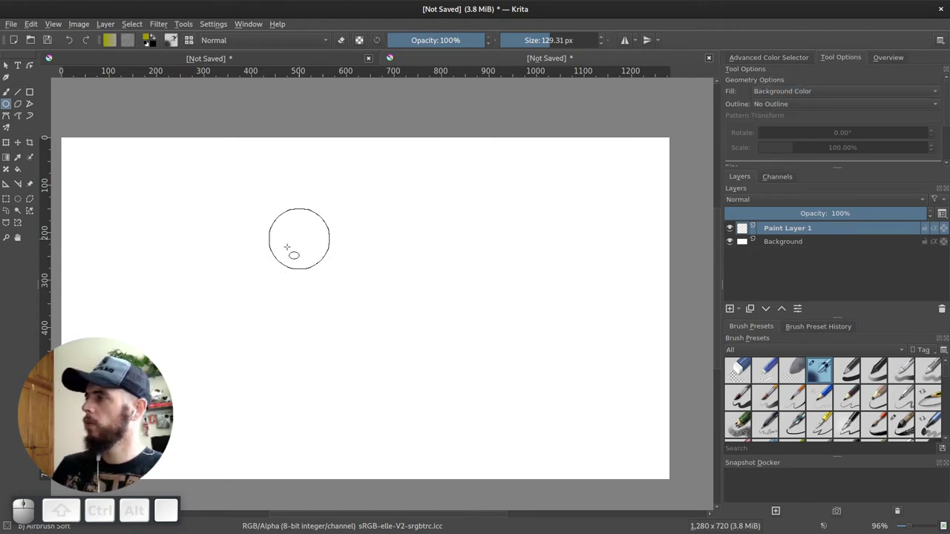
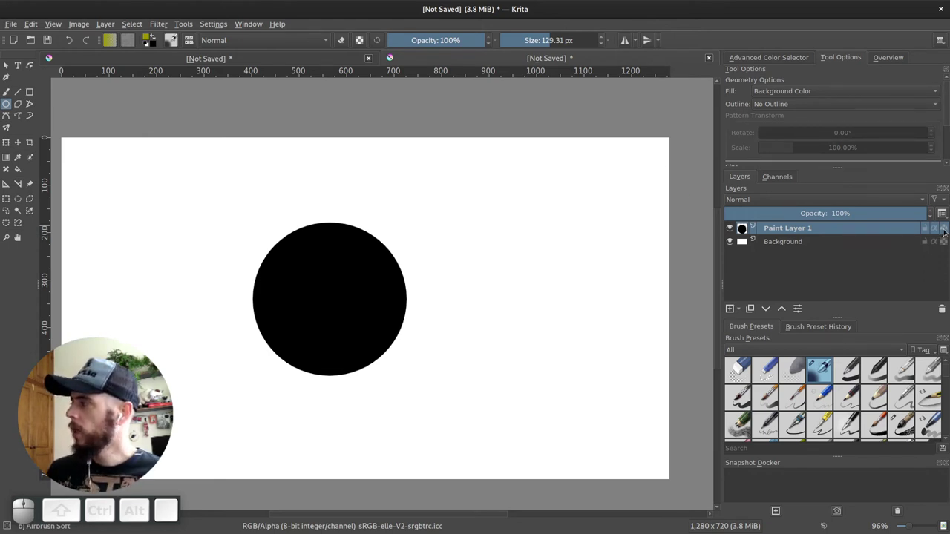
pyautogui.click(946, 231)
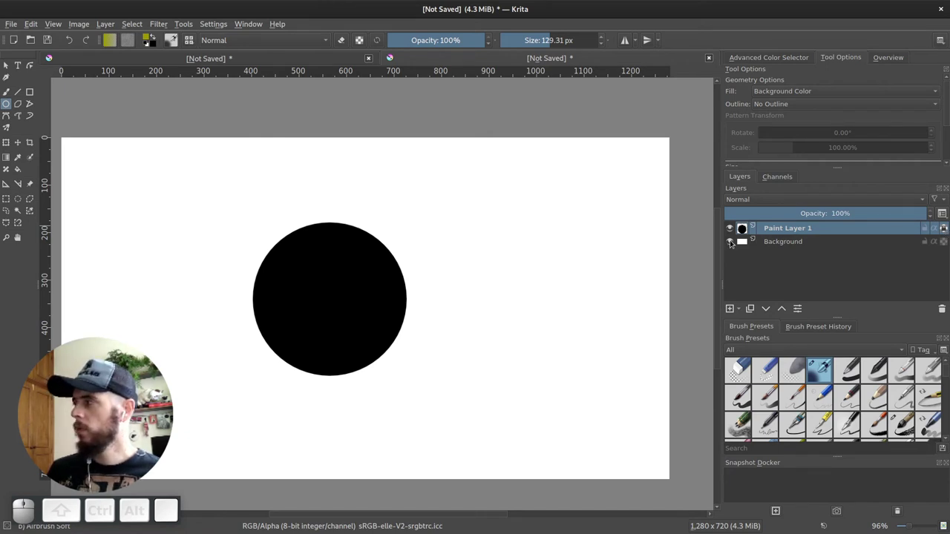
# Hide the white Background layer
pyautogui.click(732, 246)
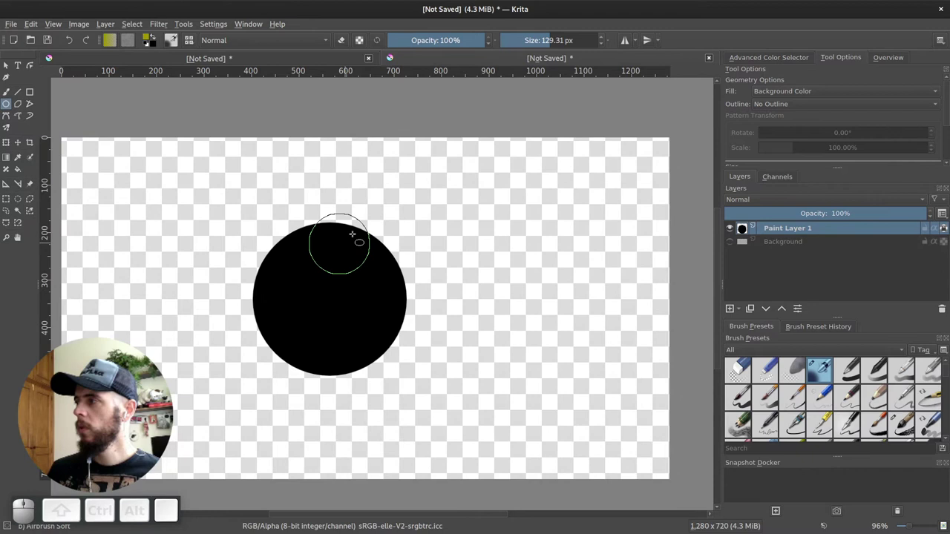
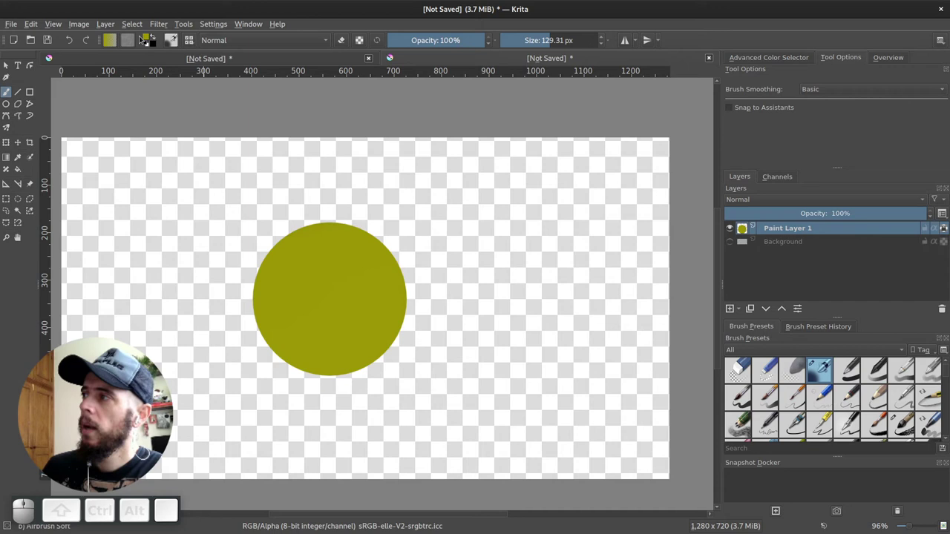
# In the Brush Editor, test the airbrush with Scatter on and off, clearing the scratchpad between tests
pyautogui.click(173, 45)
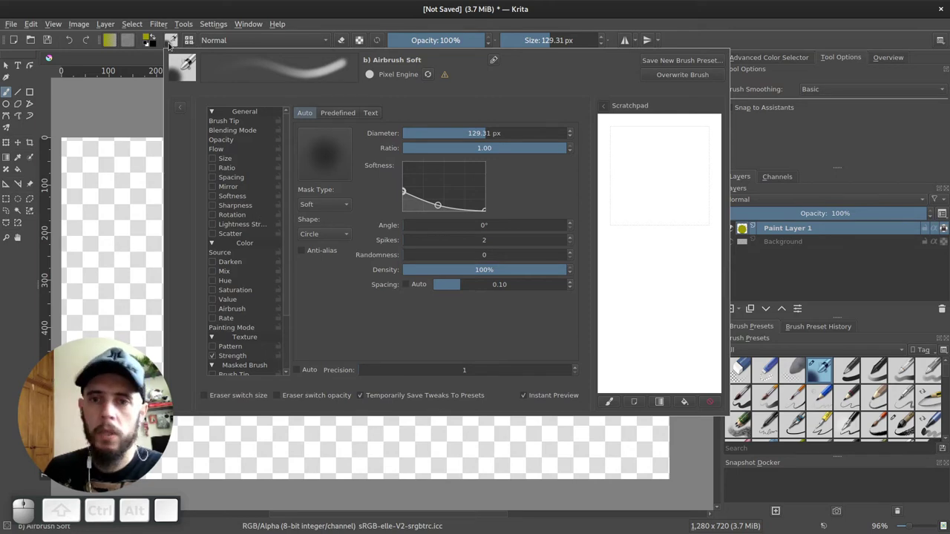
pyautogui.click(174, 44)
pyautogui.click(174, 46)
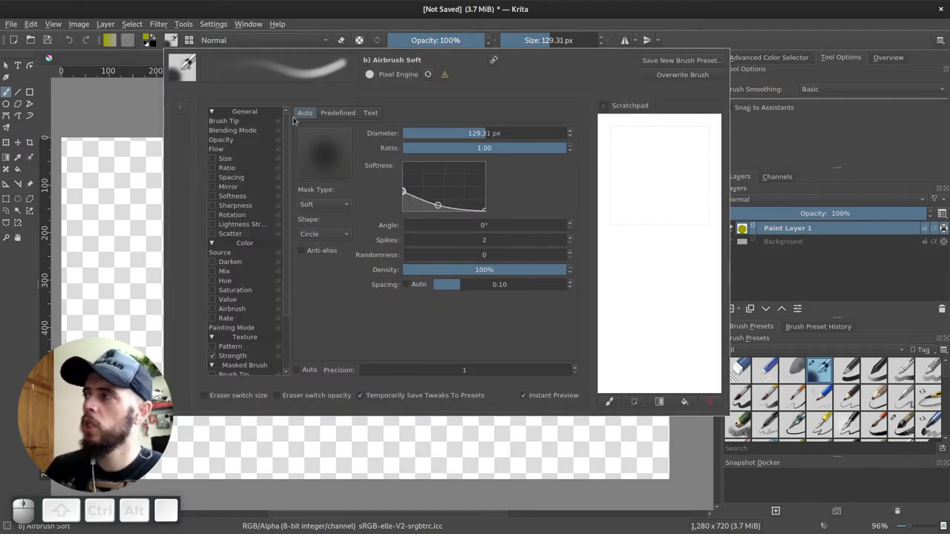
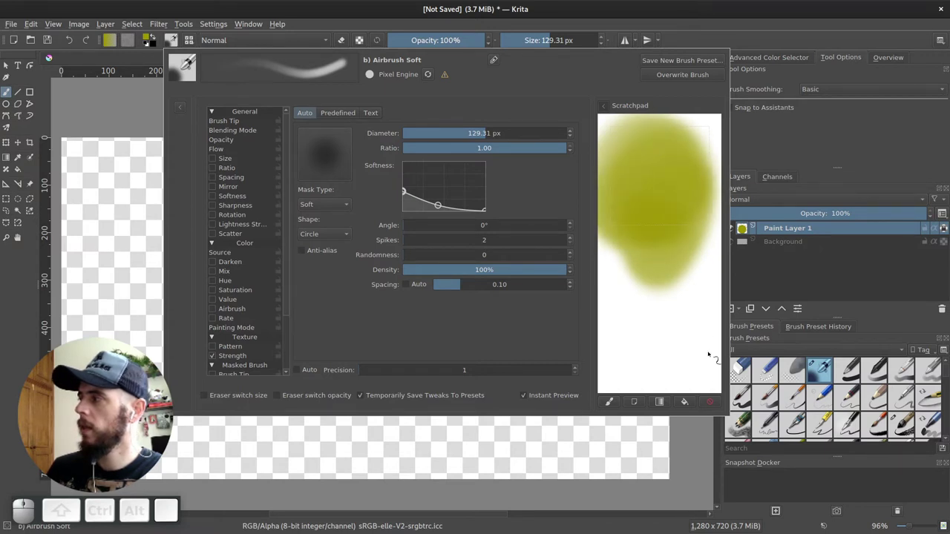
pyautogui.click(716, 405)
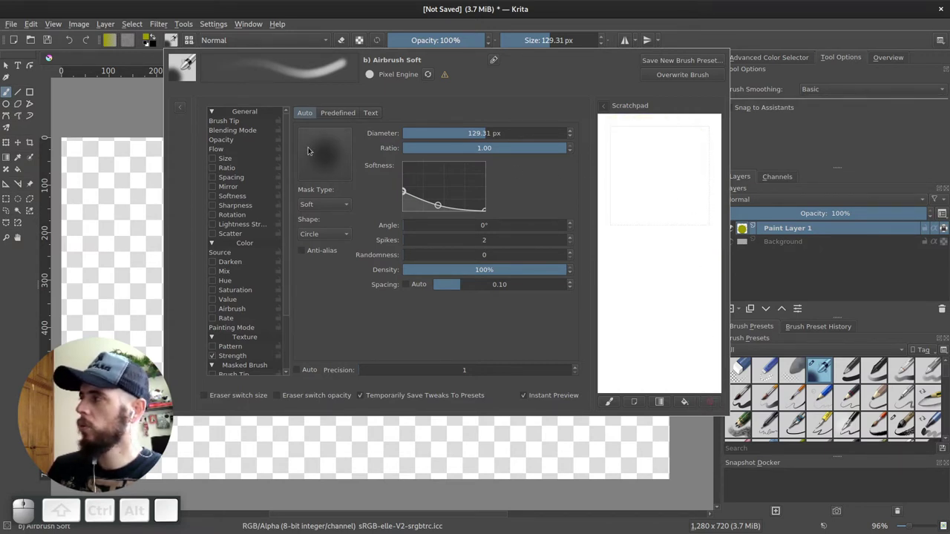
pyautogui.click(215, 238)
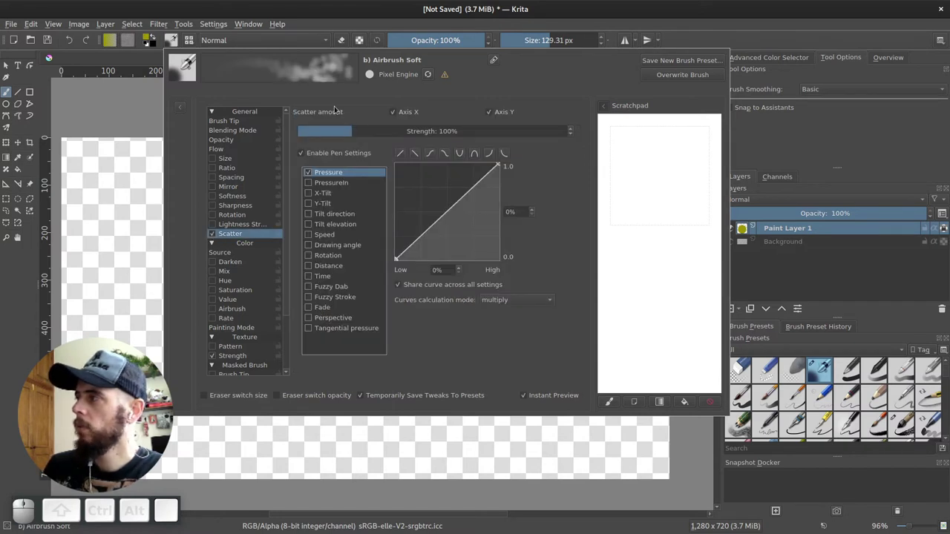
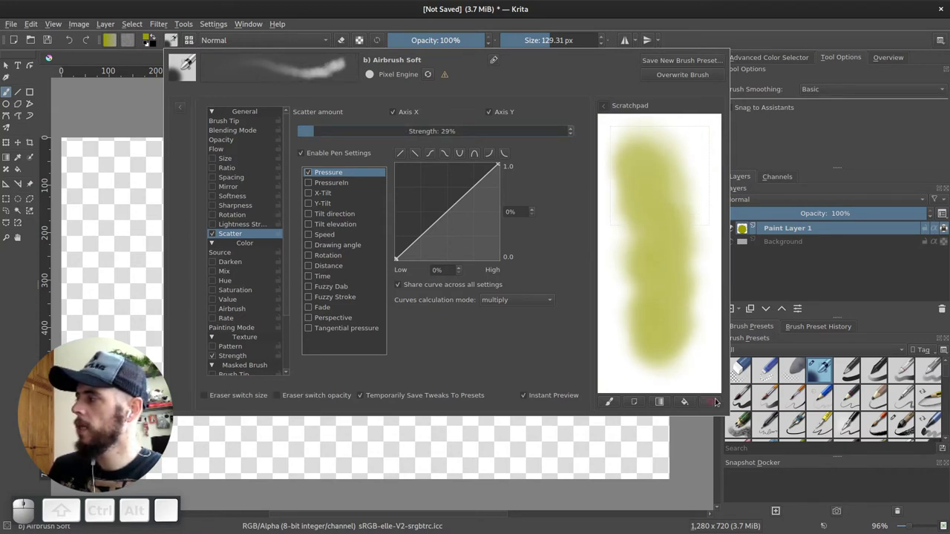
pyautogui.click(715, 402)
pyautogui.click(216, 236)
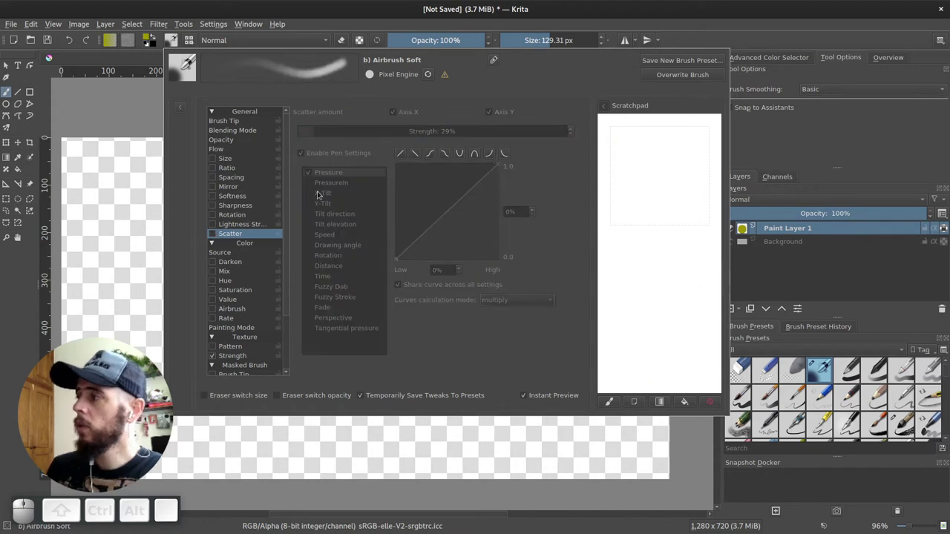
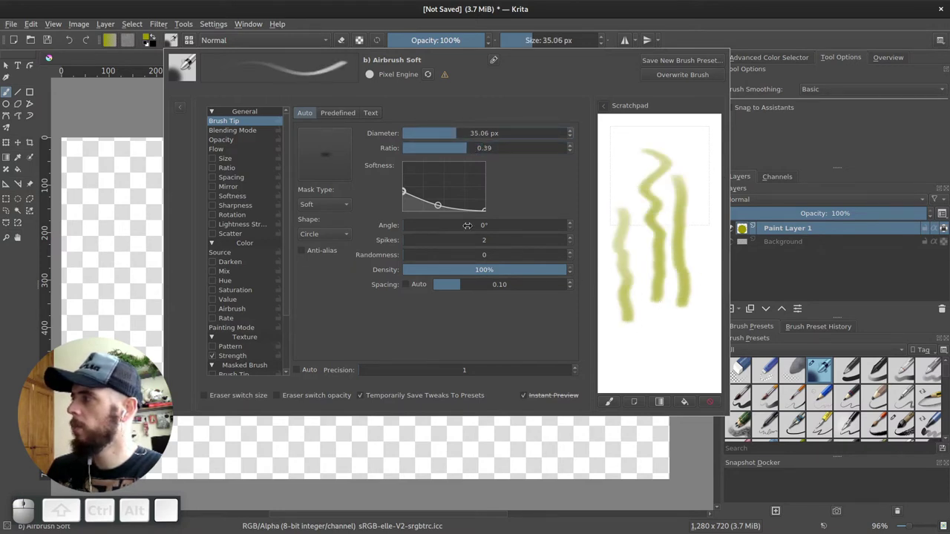
# Rotate the brush tip angle, reload the saved preset and close the editor
pyautogui.click(142, 408)
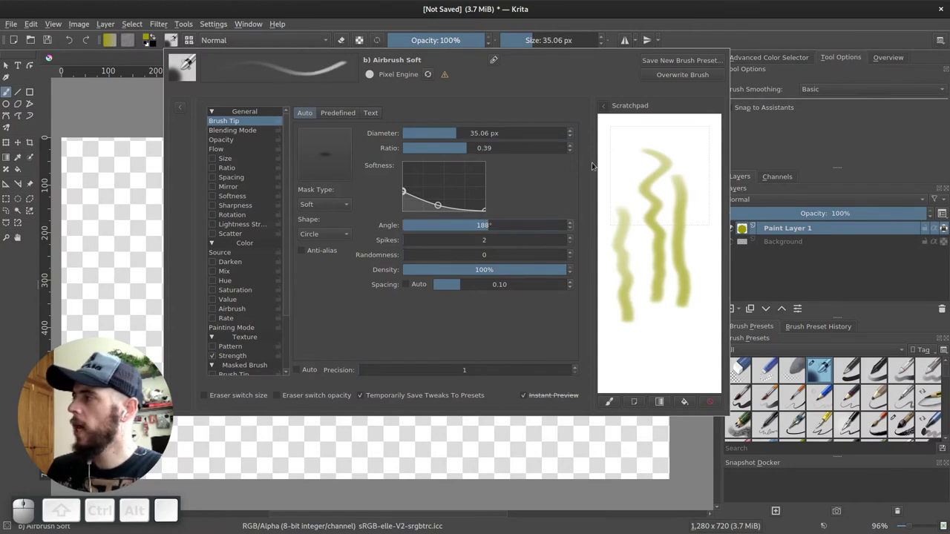
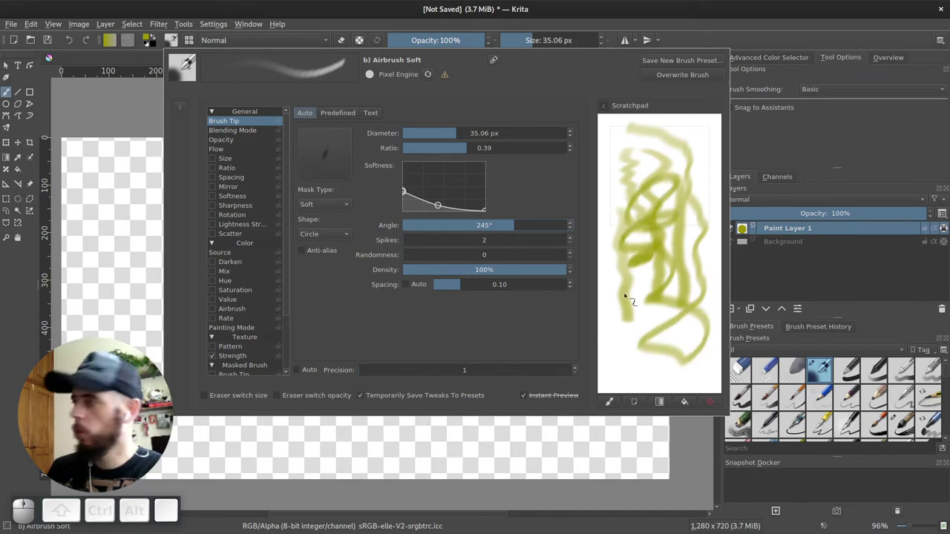
pyautogui.click(428, 77)
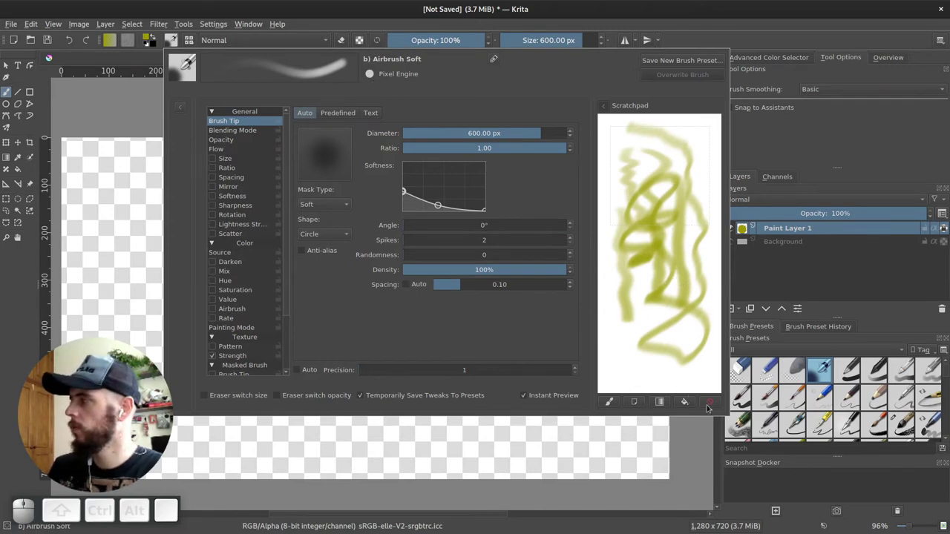
pyautogui.click(179, 43)
pyautogui.click(194, 44)
pyautogui.click(187, 43)
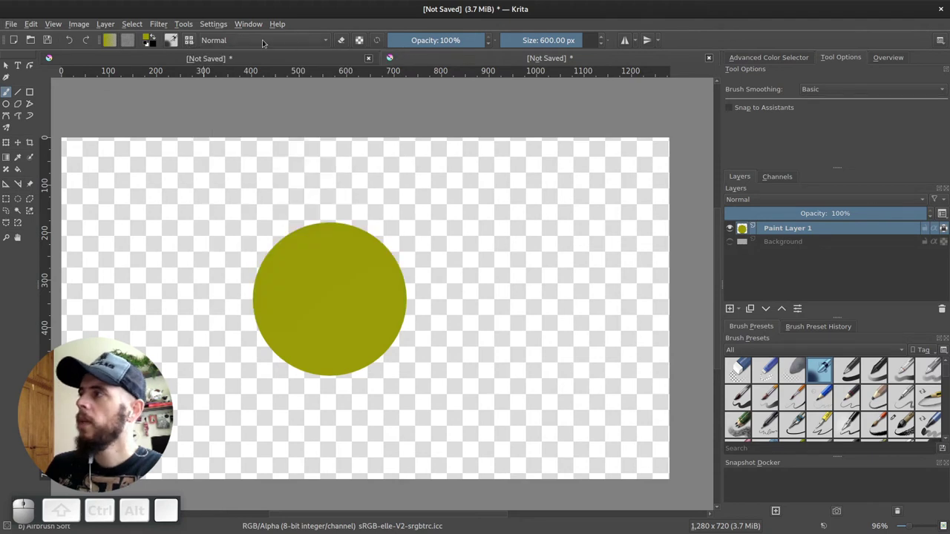
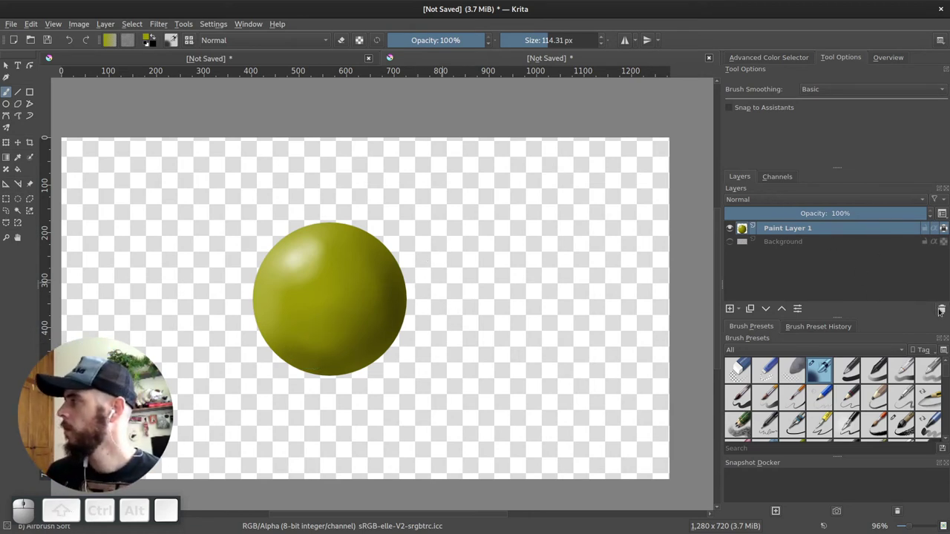
# Delete the layer holding the shaded olive sphere, leaving an empty transparent canvas
pyautogui.click(945, 312)
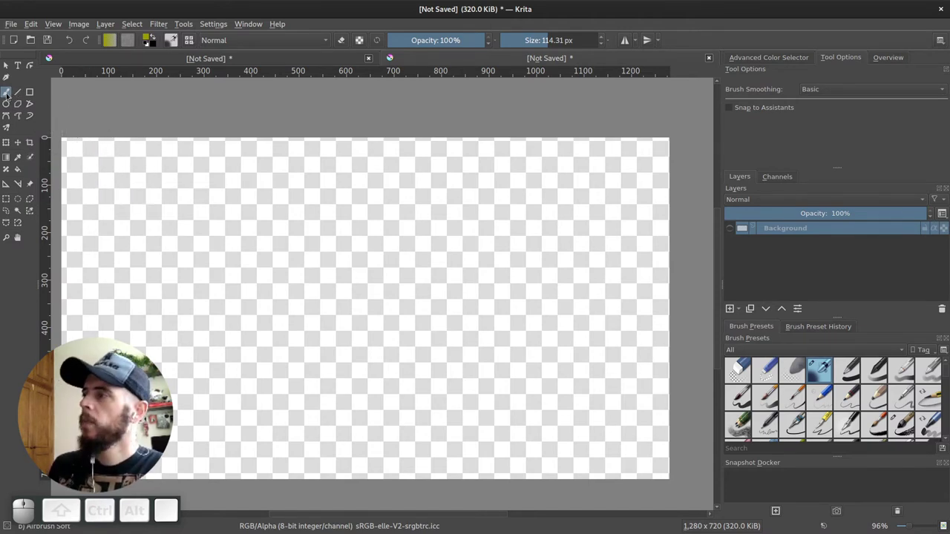
# Return to freehand painting, clear the test strokes, and switch to the fill tool on a fresh layer
pyautogui.click(11, 95)
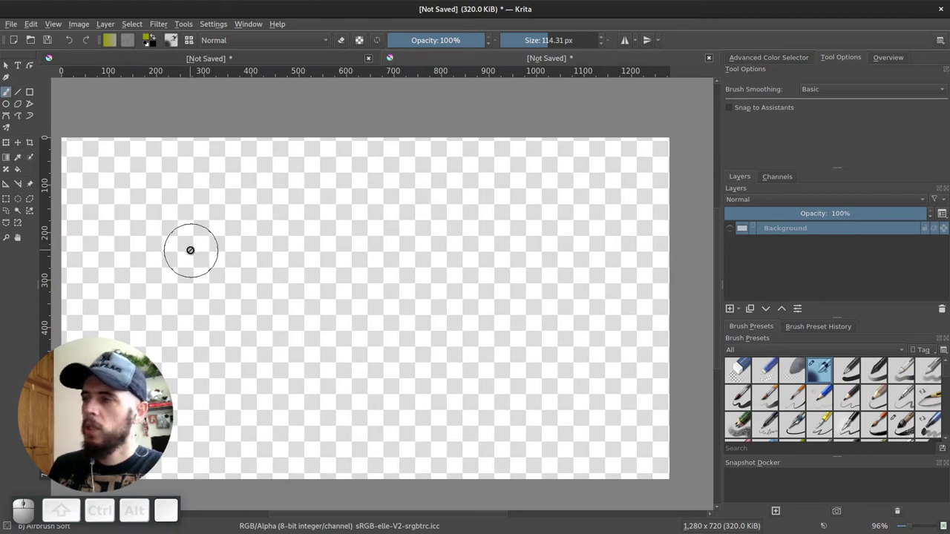
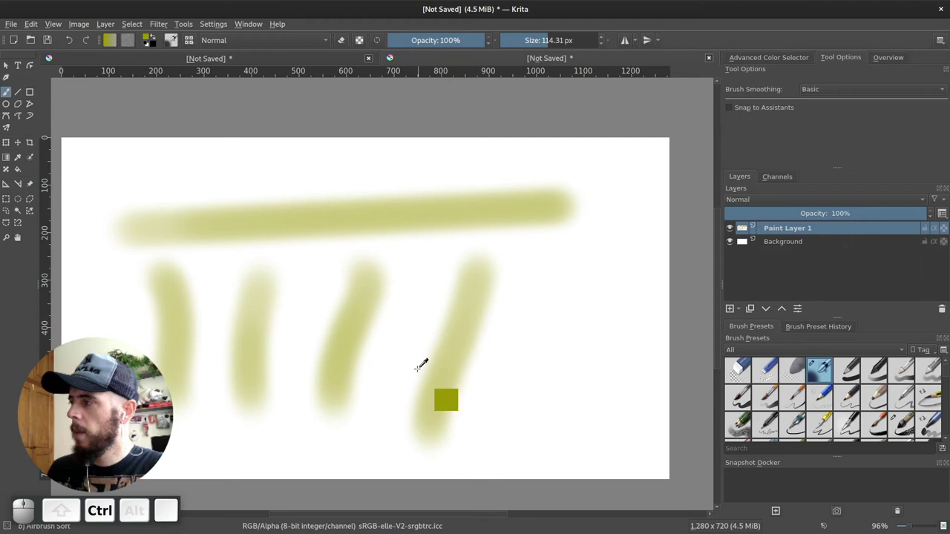
pyautogui.press('ctrl+z')
pyautogui.rightClick(259, 224)
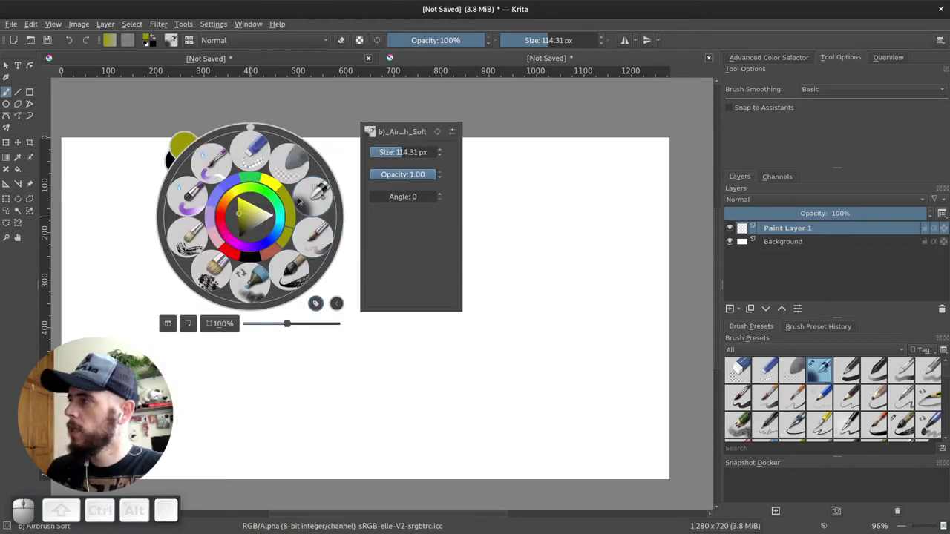
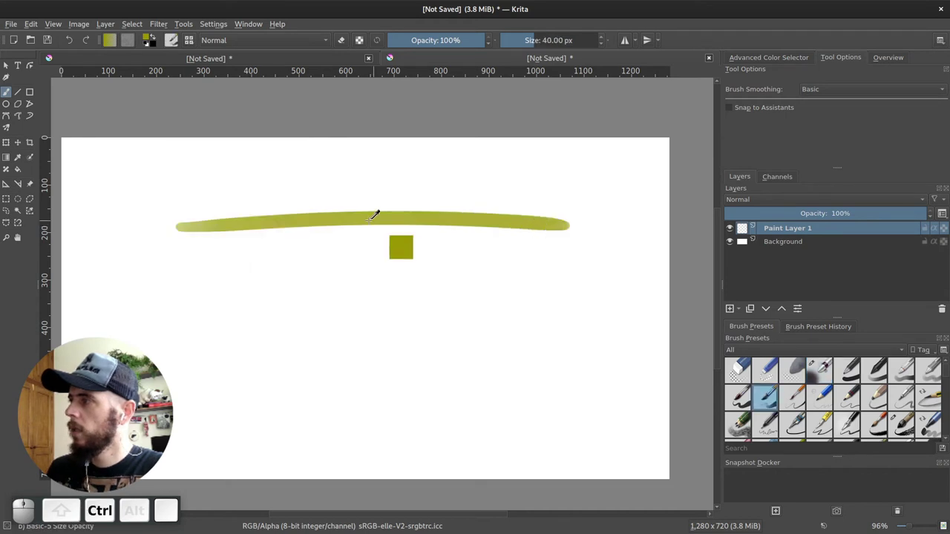
pyautogui.press('v')
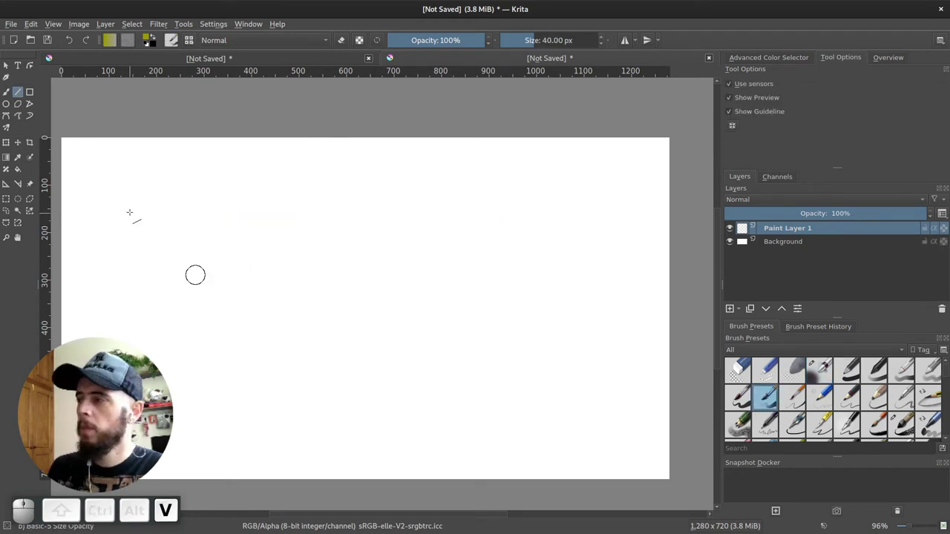
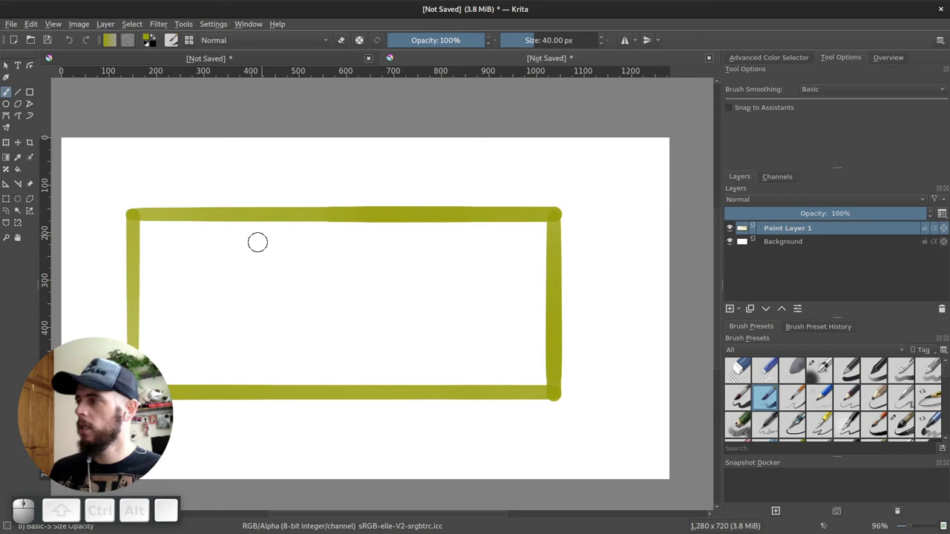
pyautogui.press('Delete')
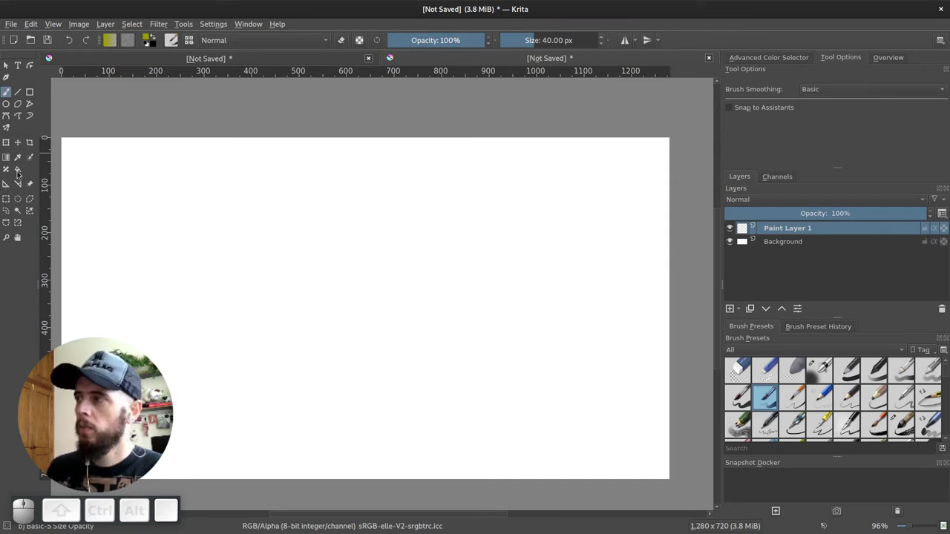
pyautogui.press('f')
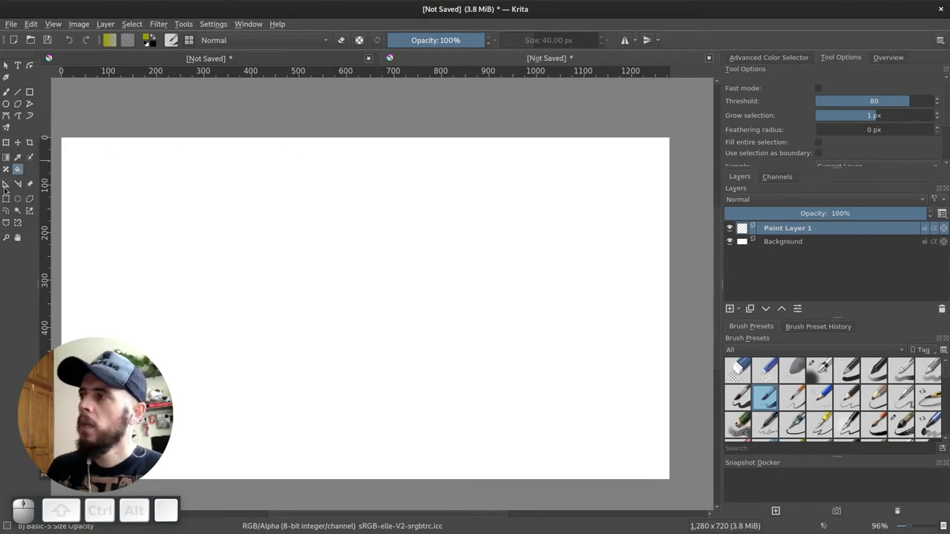
# Place a vanishing point assistant at the canvas centre, then return to the brush
pyautogui.click(8, 189)
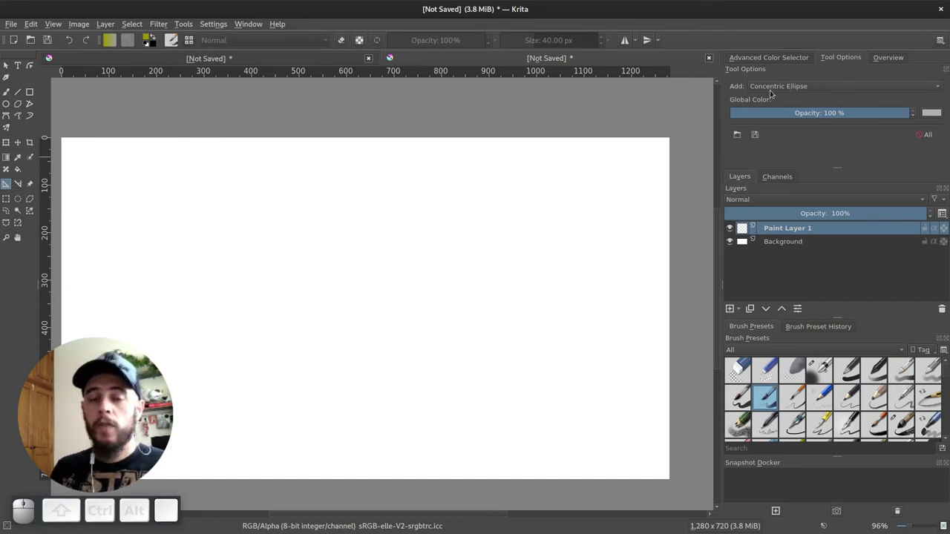
pyautogui.moveTo(802, 90); pyautogui.dragTo(761, 180)
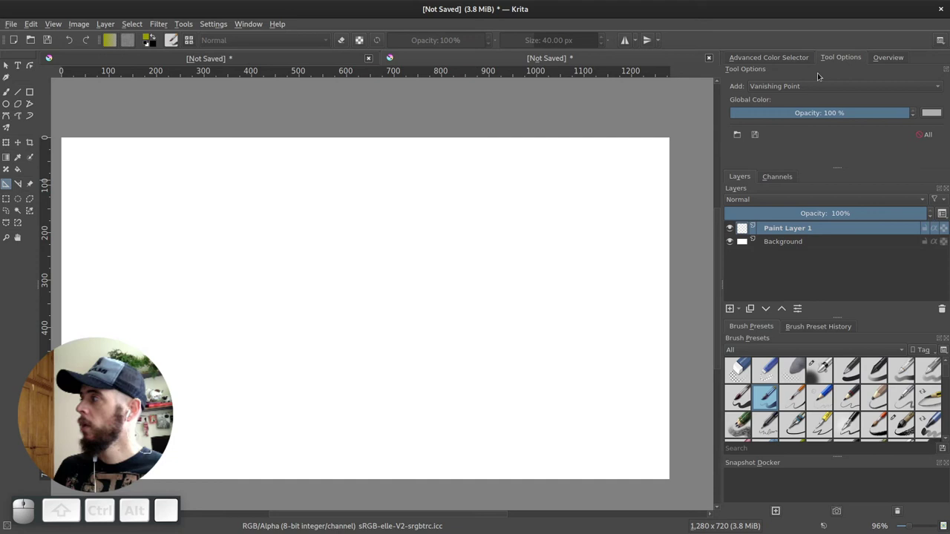
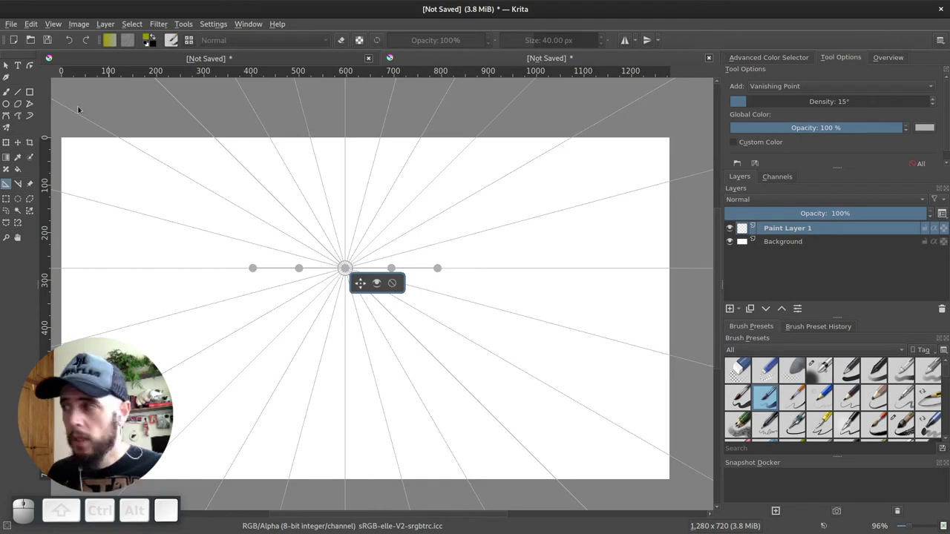
pyautogui.press('b')
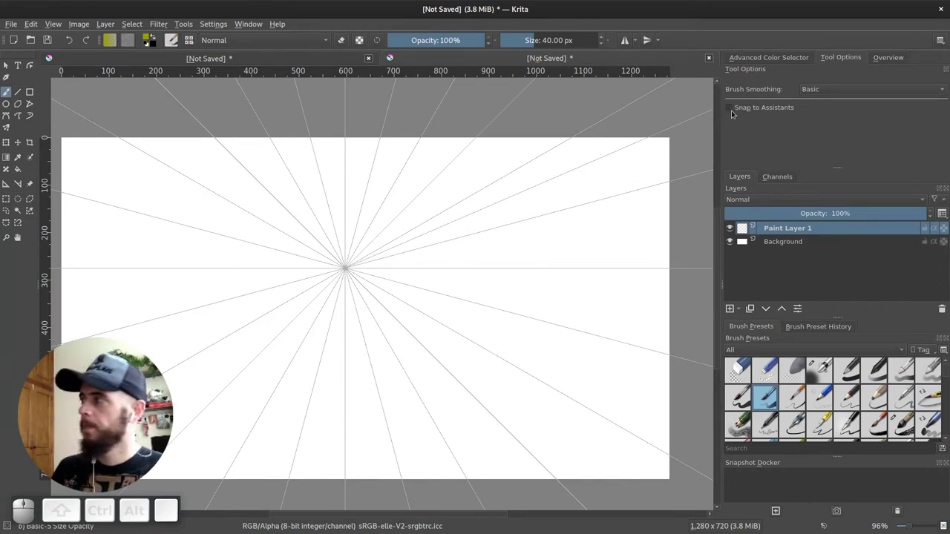
# Enable Snap to Assistants for radial strokes, then clear the test strokes from the layer
pyautogui.click(731, 112)
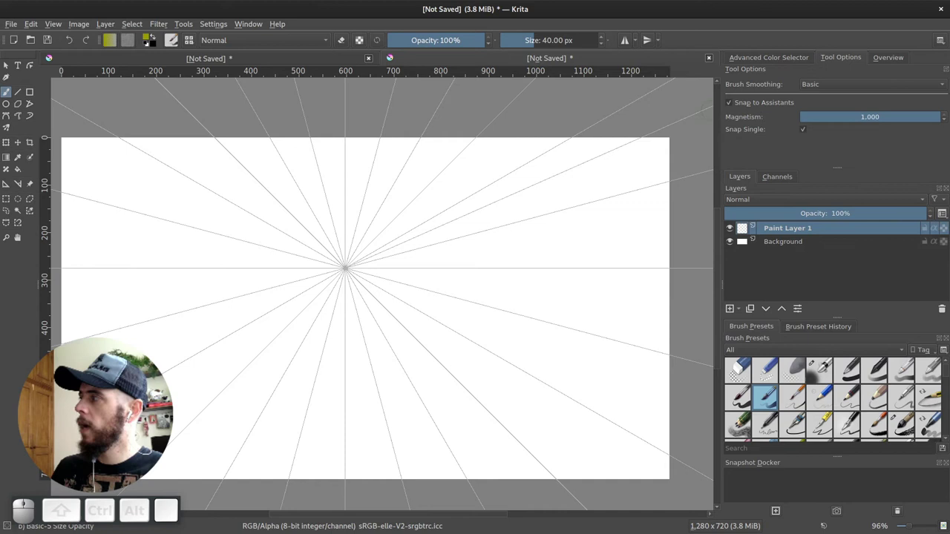
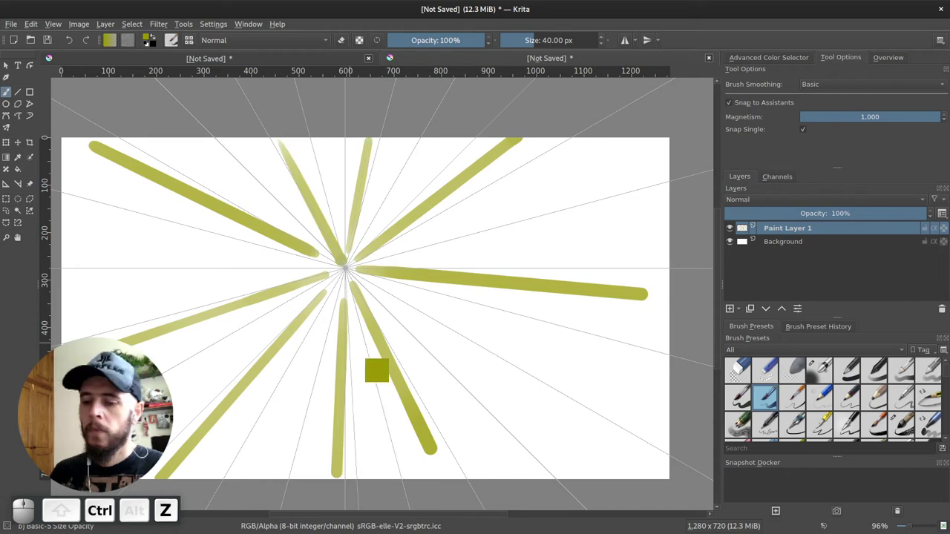
pyautogui.press('Delete')
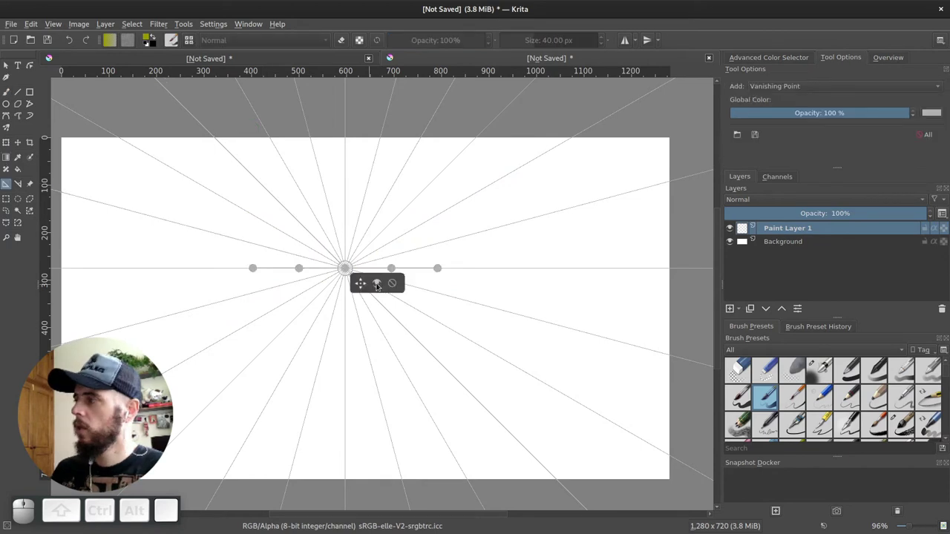
# Remove the vanishing point and place perspective grid assistants for the back wall and floor, framing both in view
pyautogui.moveTo(354, 280); pyautogui.dragTo(393, 285)
pyautogui.click(394, 286)
pyautogui.moveTo(808, 87); pyautogui.dragTo(727, 95)
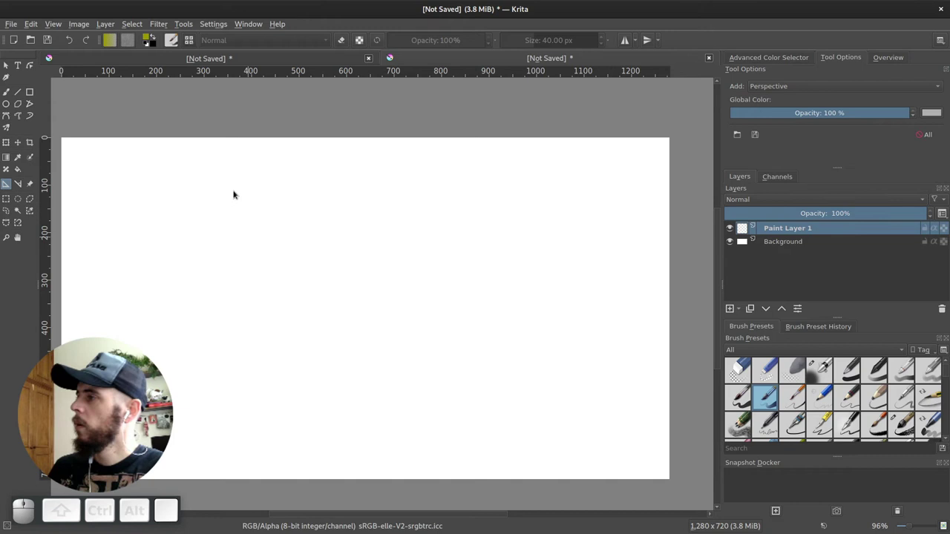
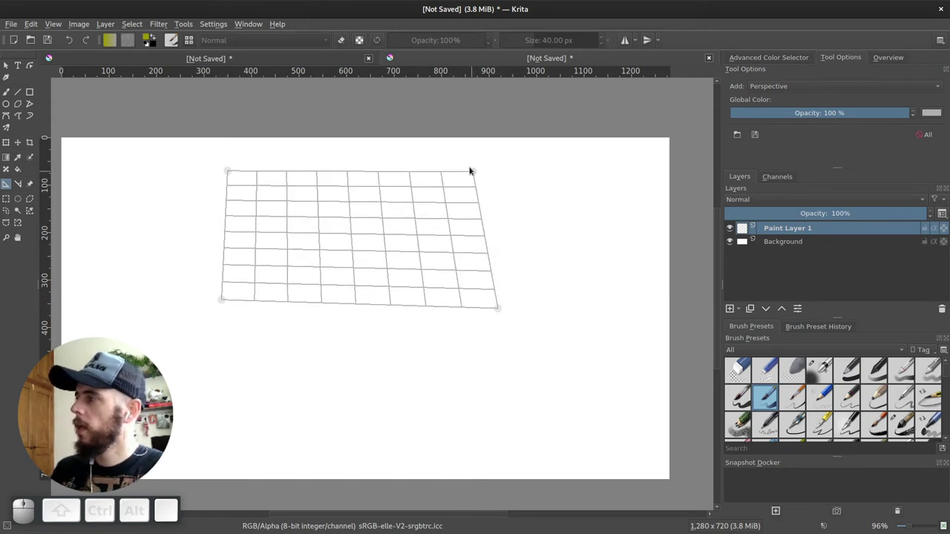
pyautogui.click(264, 162)
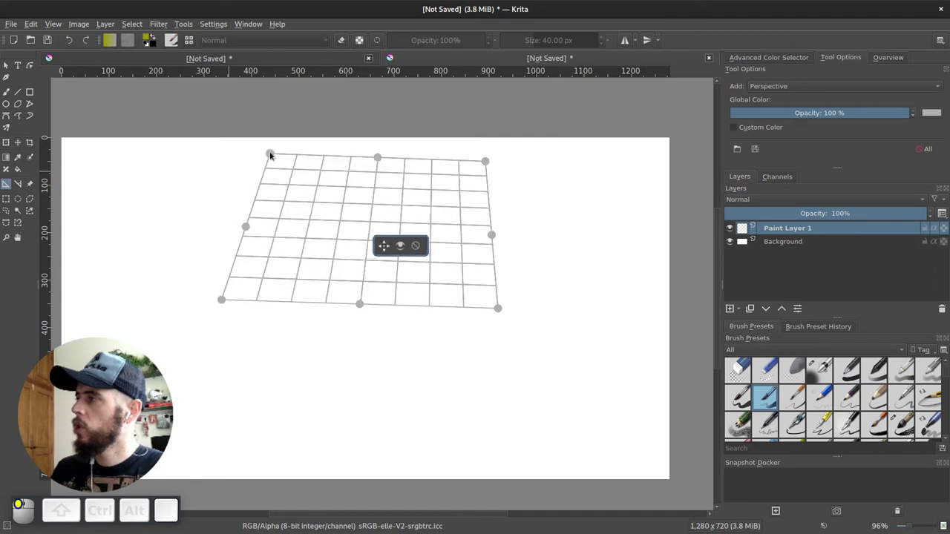
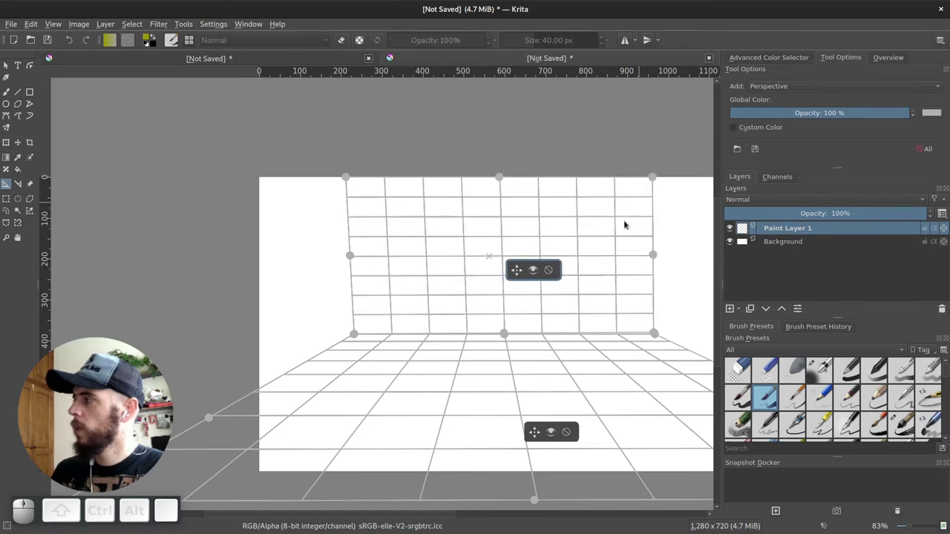
pyautogui.middleClick(536, 253)
pyautogui.scroll(3)
# Paint olive strokes along the wall and floor grids, then bring up the assistants to remove them
pyautogui.press('b')
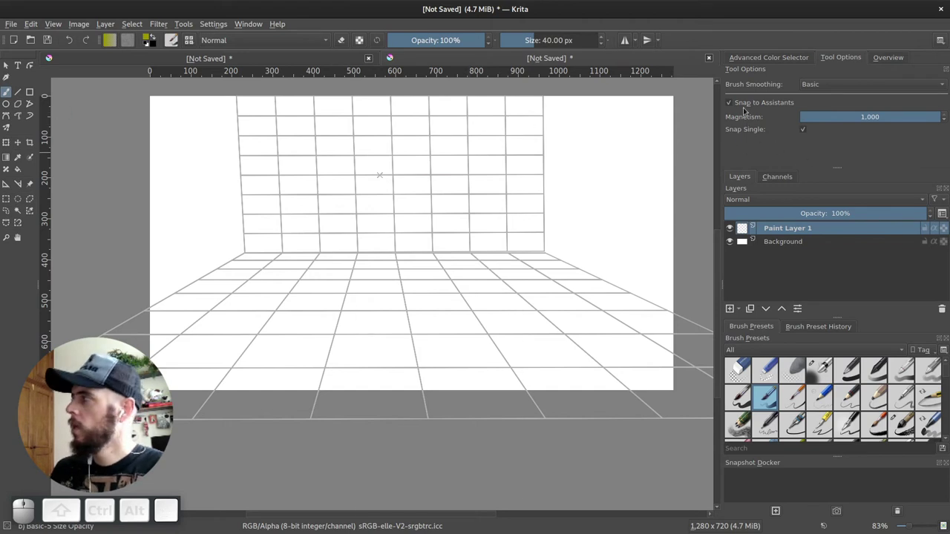
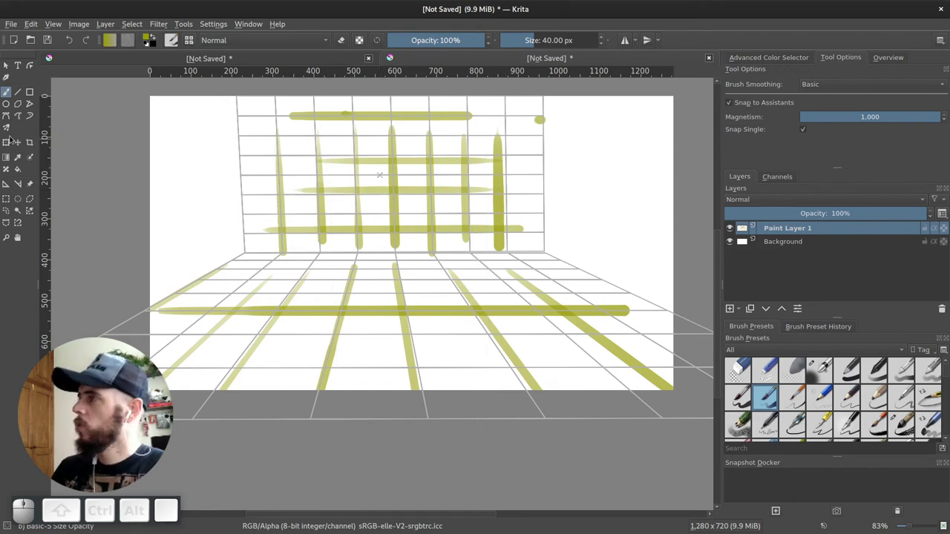
pyautogui.click(10, 187)
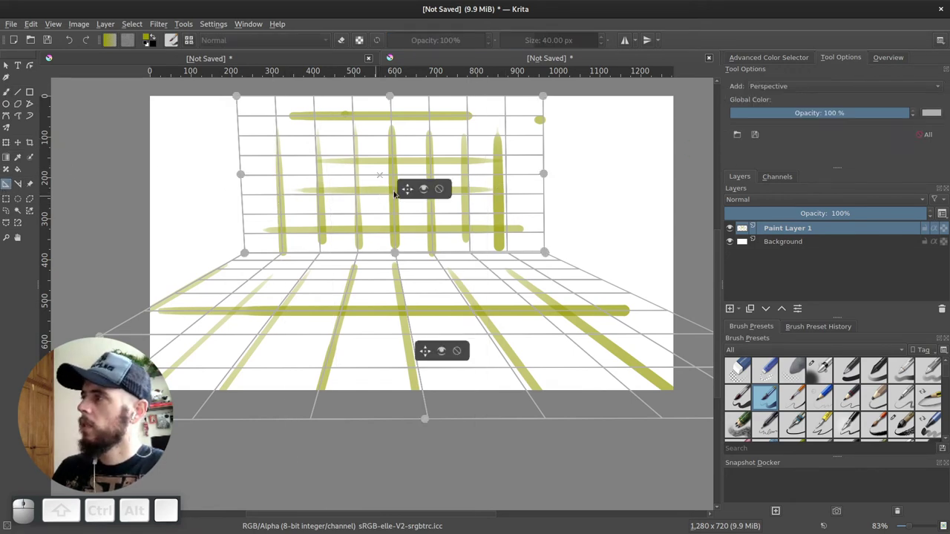
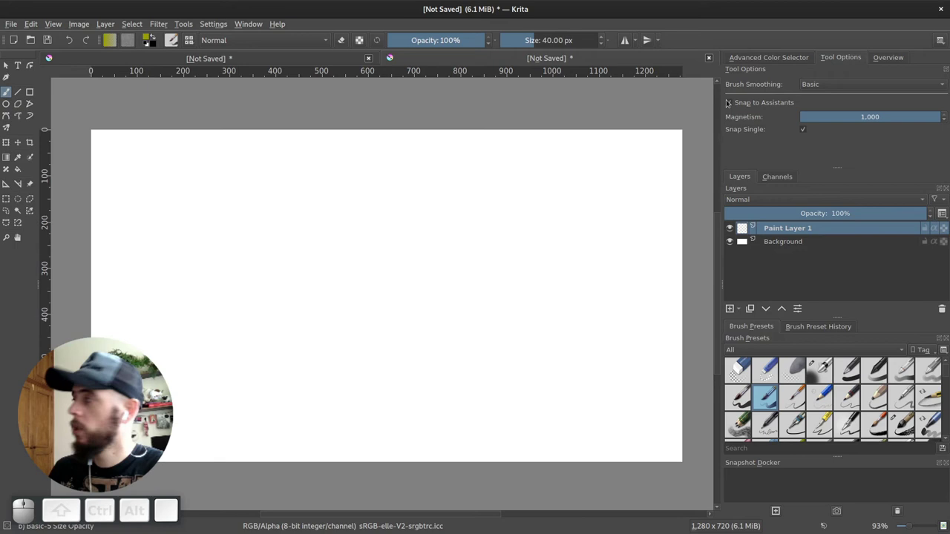
# Turn off assistant snapping, paint a looping smoothed test stroke, then clear the layer
pyautogui.click(733, 107)
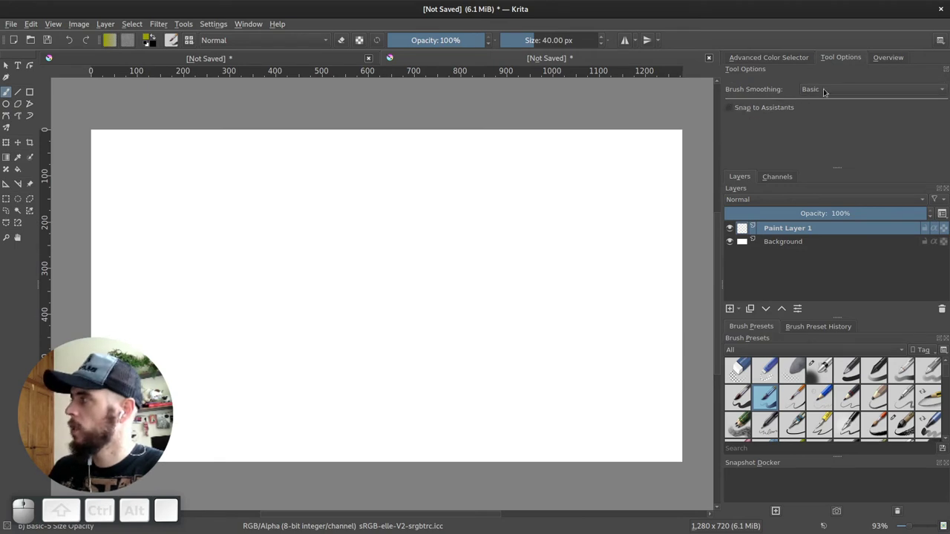
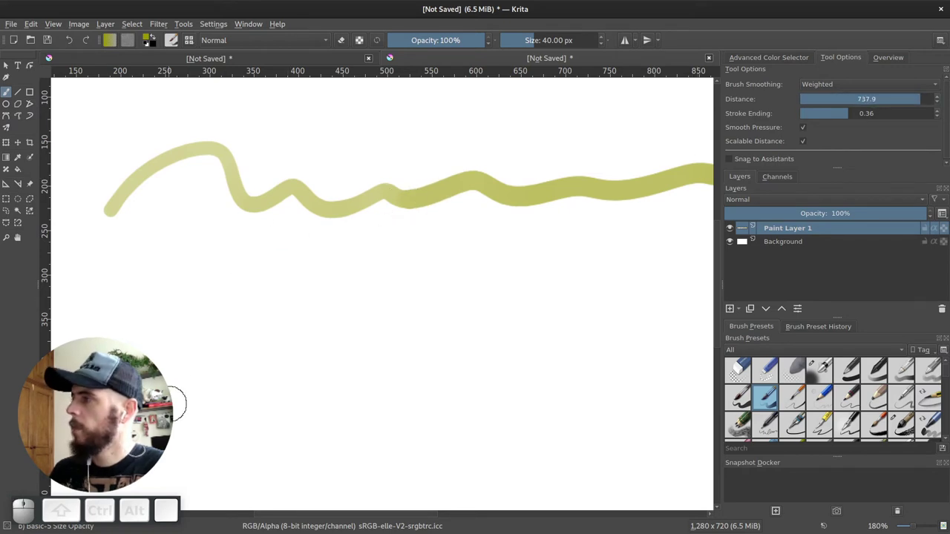
pyautogui.moveTo(140, 407); pyautogui.dragTo(141, 407)
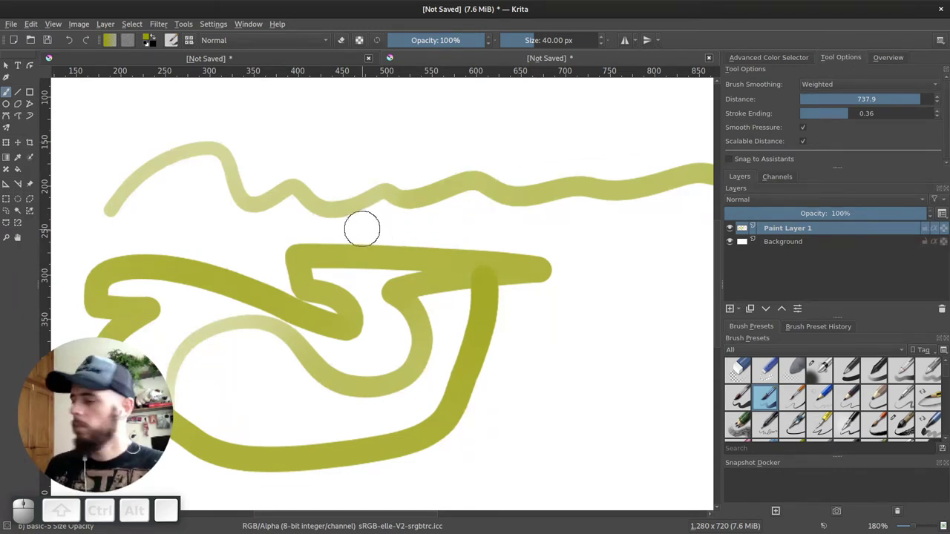
pyautogui.press('Delete')
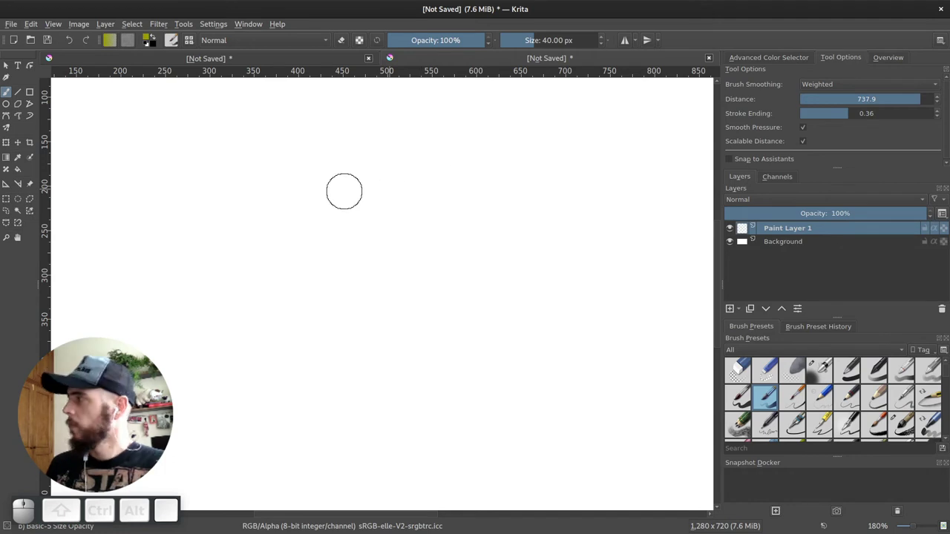
# Set brush smoothing to Basic and show the Ink-tagged presets in the pop-up palette
pyautogui.click(853, 86)
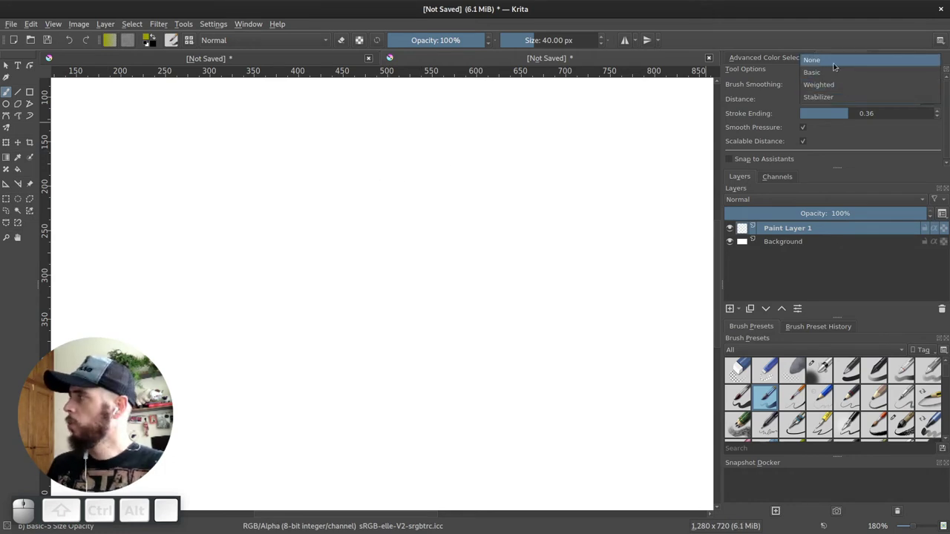
pyautogui.click(827, 76)
pyautogui.rightClick(203, 226)
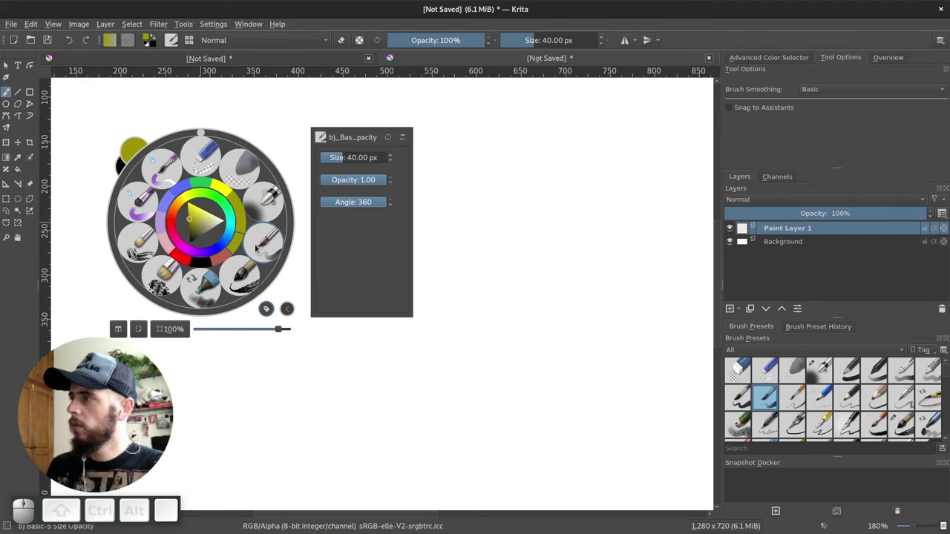
pyautogui.click(268, 311)
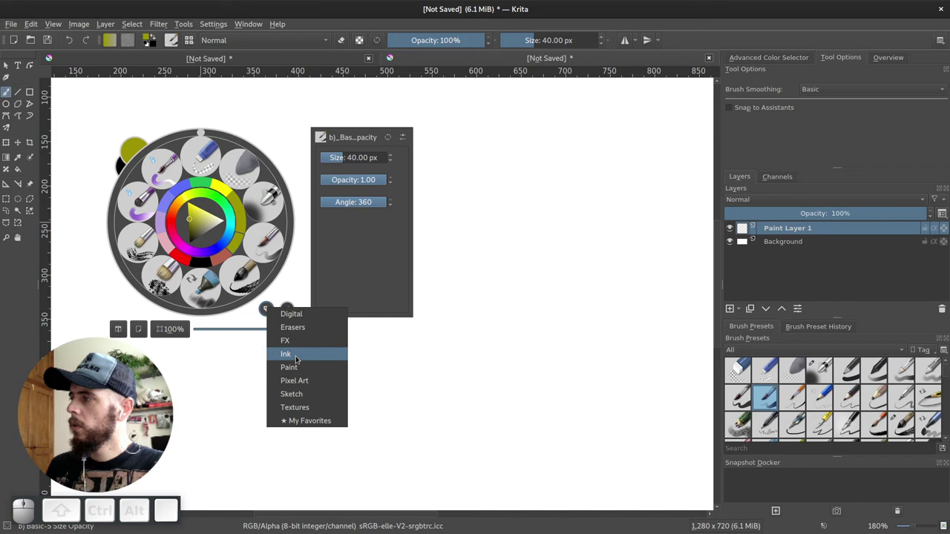
pyautogui.click(296, 401)
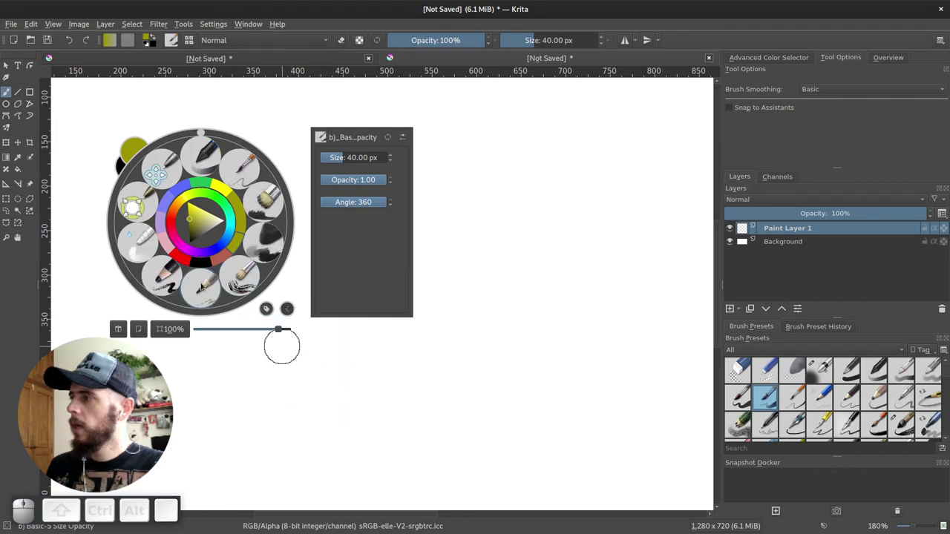
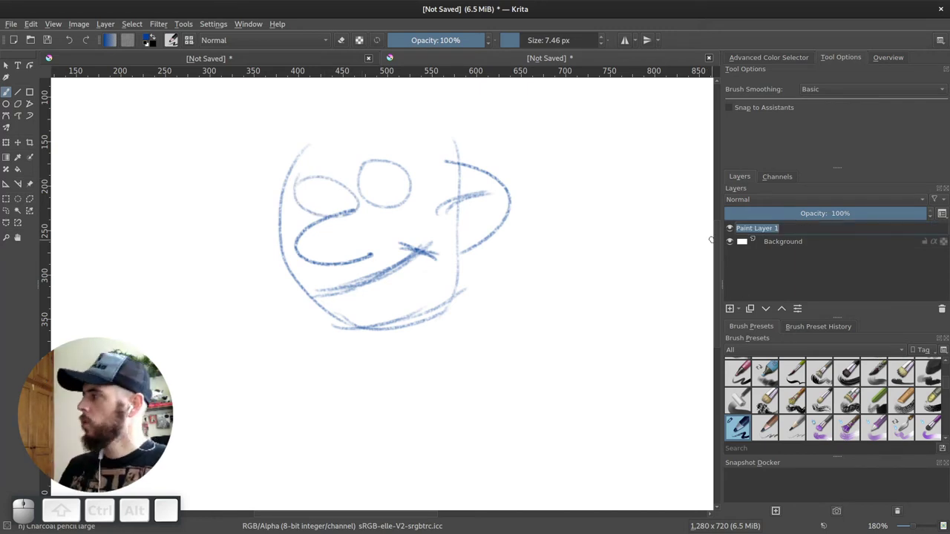
# Name the sketch layer rascunho, add a new layer above it and pick a different brush preset for test strokes
pyautogui.press('Return')
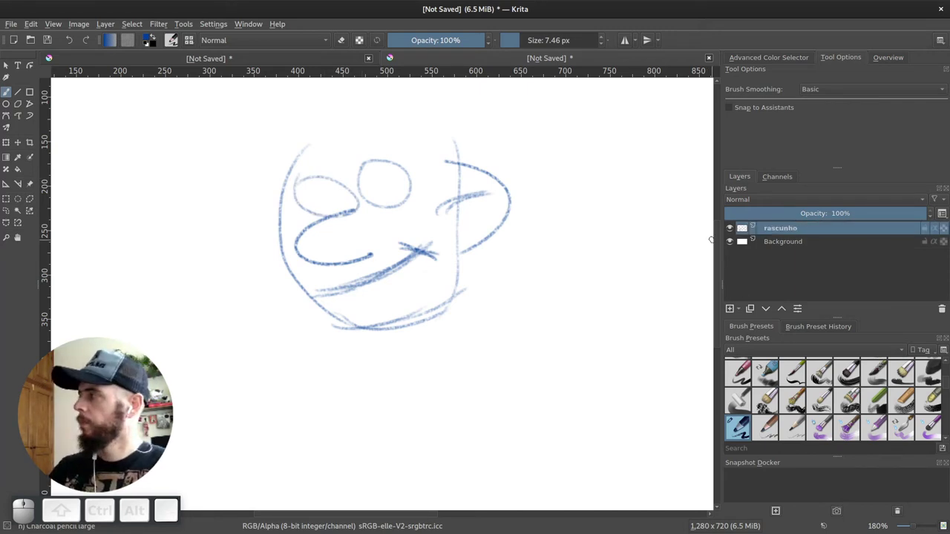
pyautogui.press('Insert')
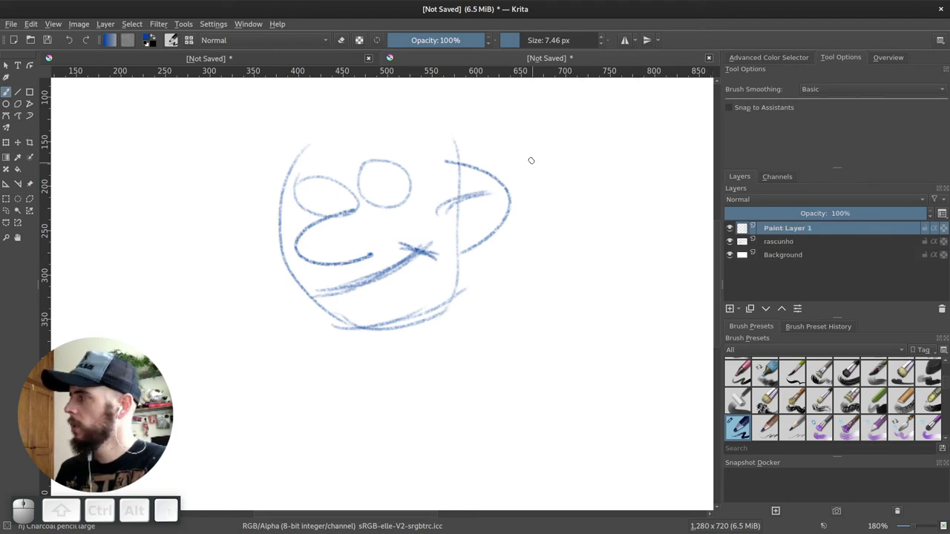
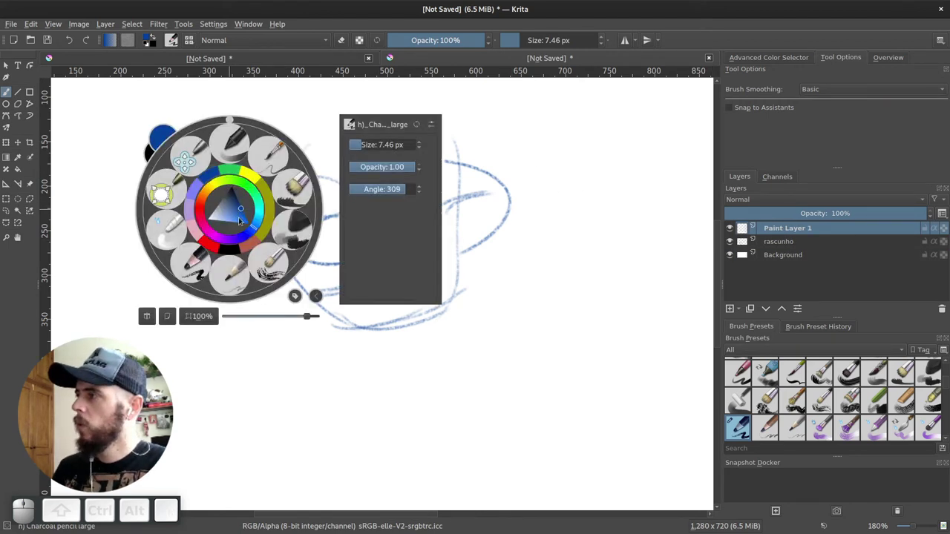
pyautogui.click(296, 298)
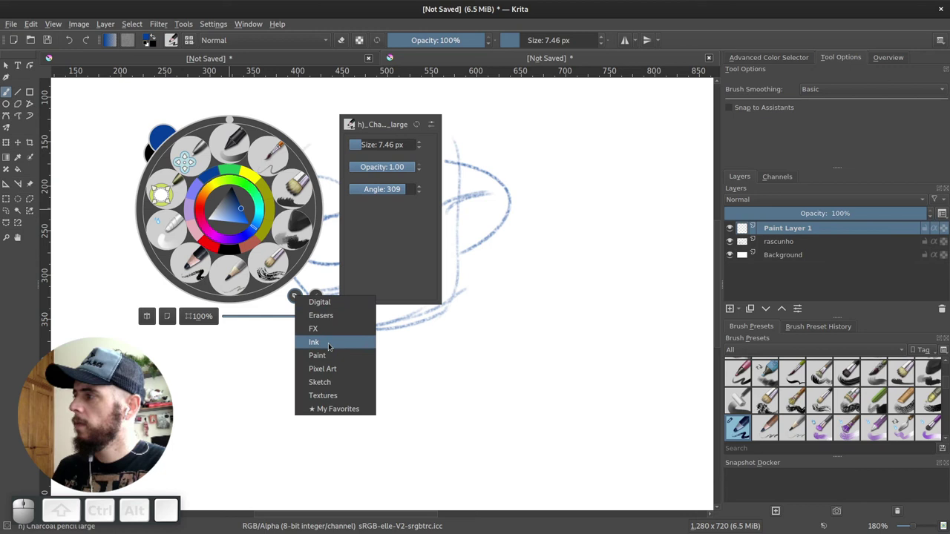
pyautogui.click(327, 347)
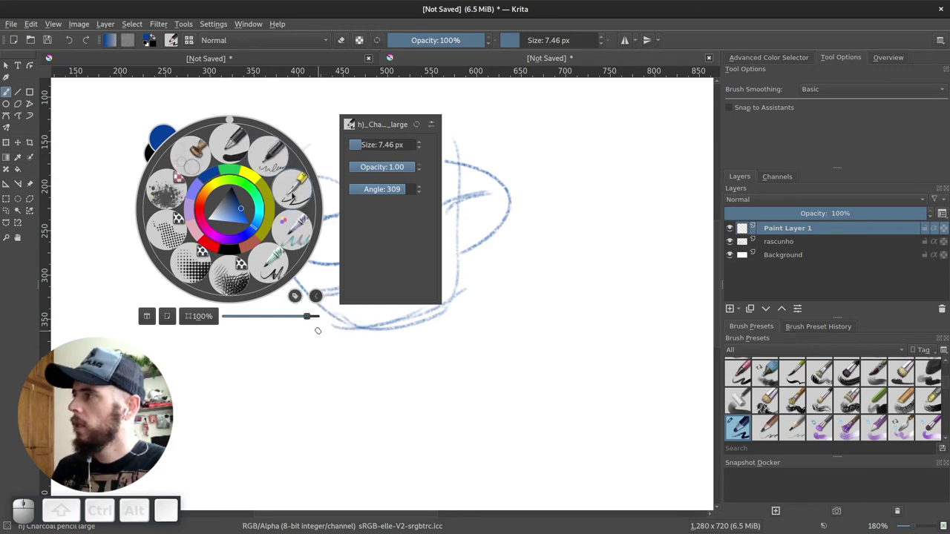
pyautogui.click(296, 193)
pyautogui.click(826, 92)
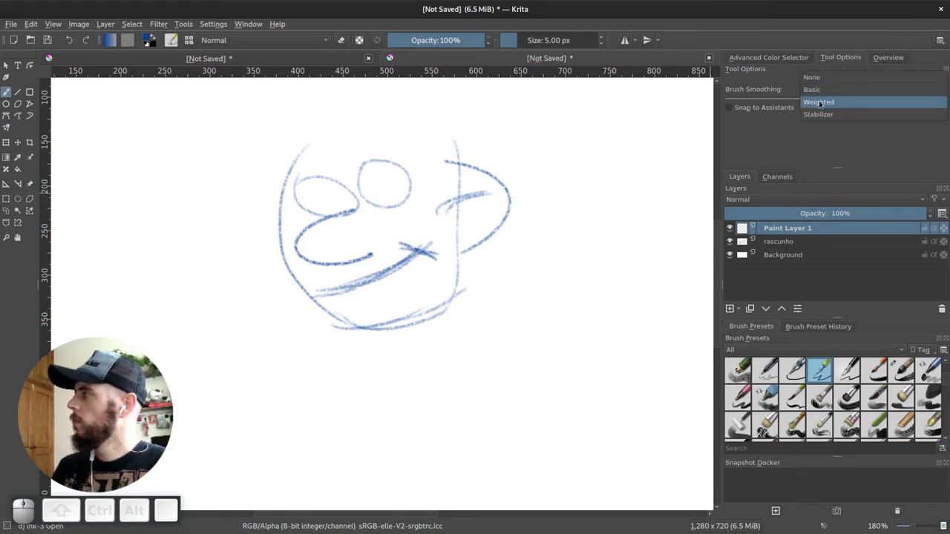
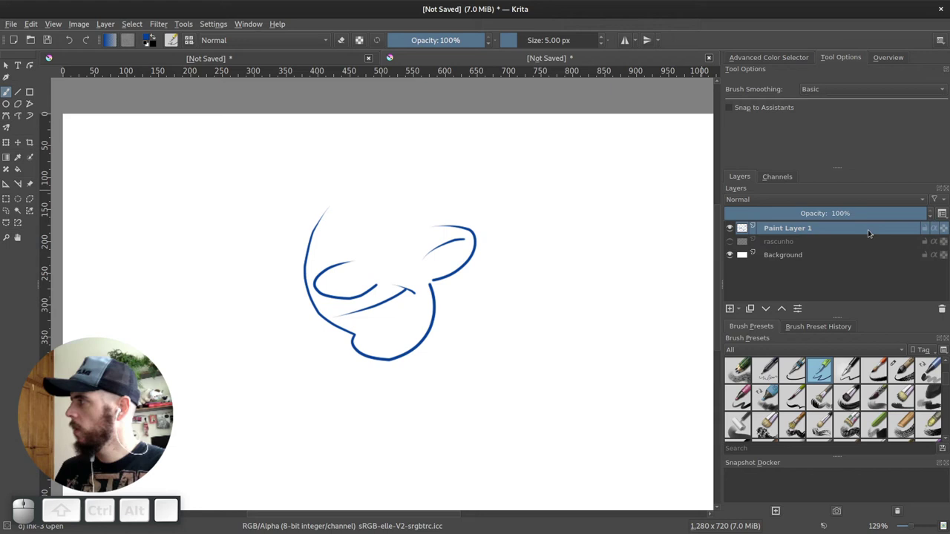
pyautogui.moveTo(794, 306); pyautogui.dragTo(795, 306)
# Add a layer for the blue rectangle, apply a perspective transform distortion to it, then undo to restore the outline
pyautogui.press('Insert')
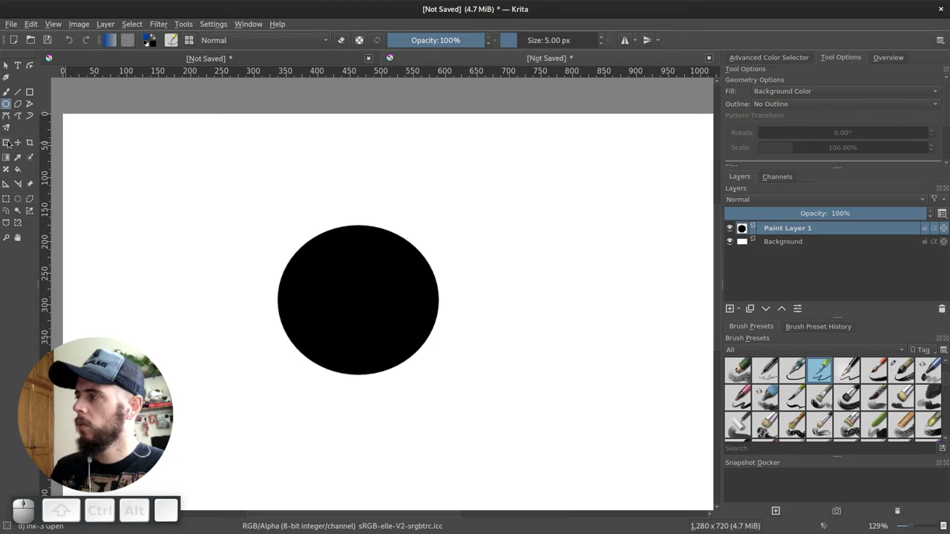
pyautogui.press('ctrl+z')
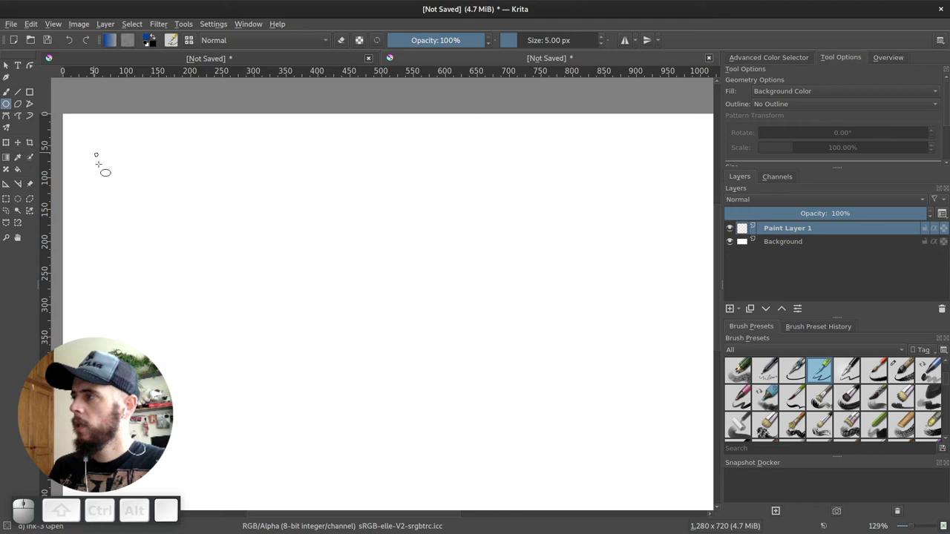
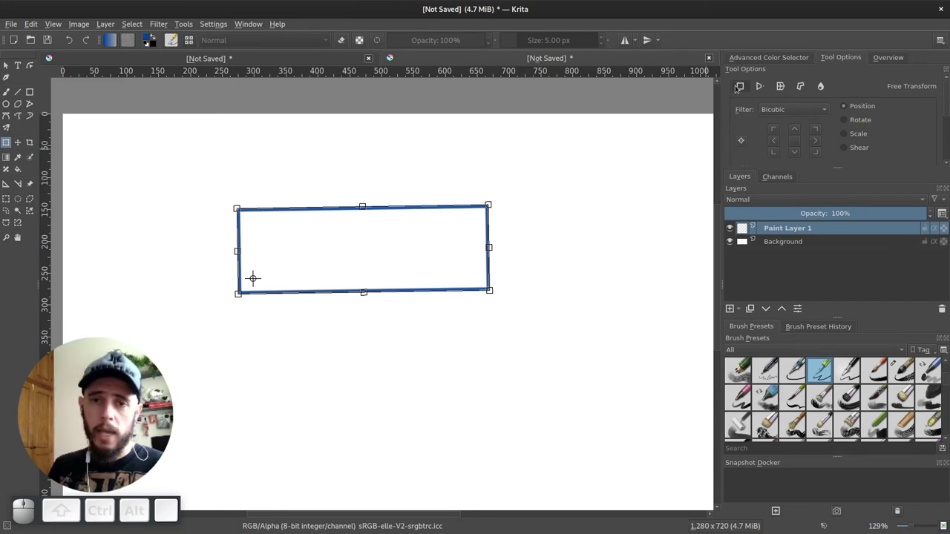
pyautogui.click(763, 90)
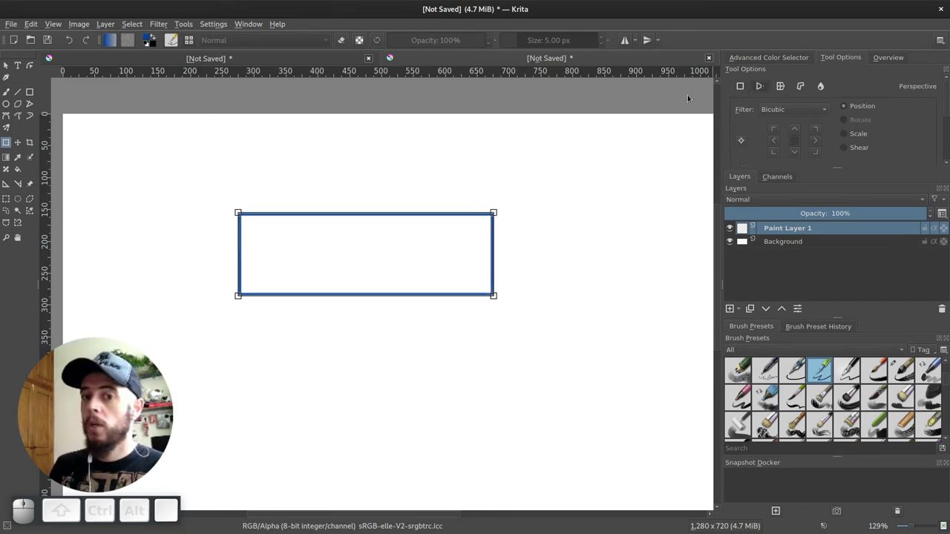
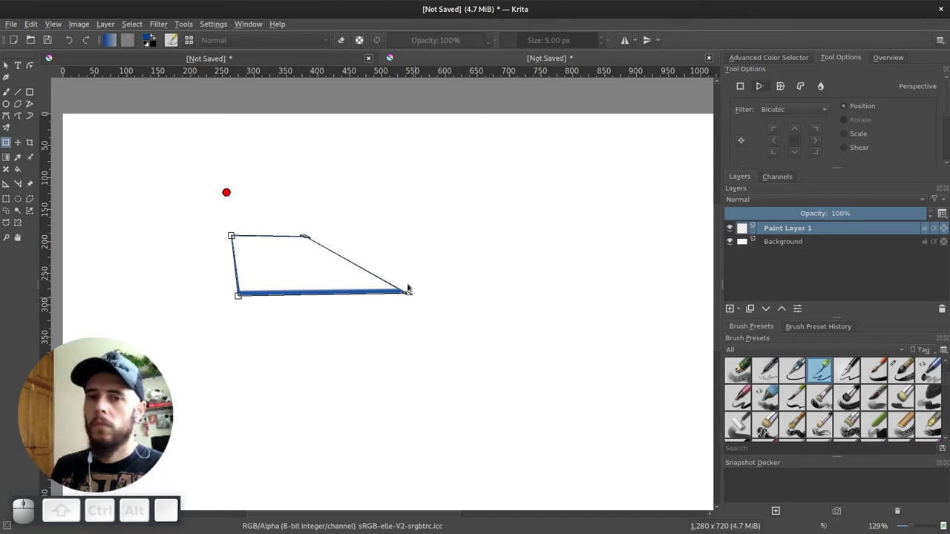
pyautogui.press('Return')
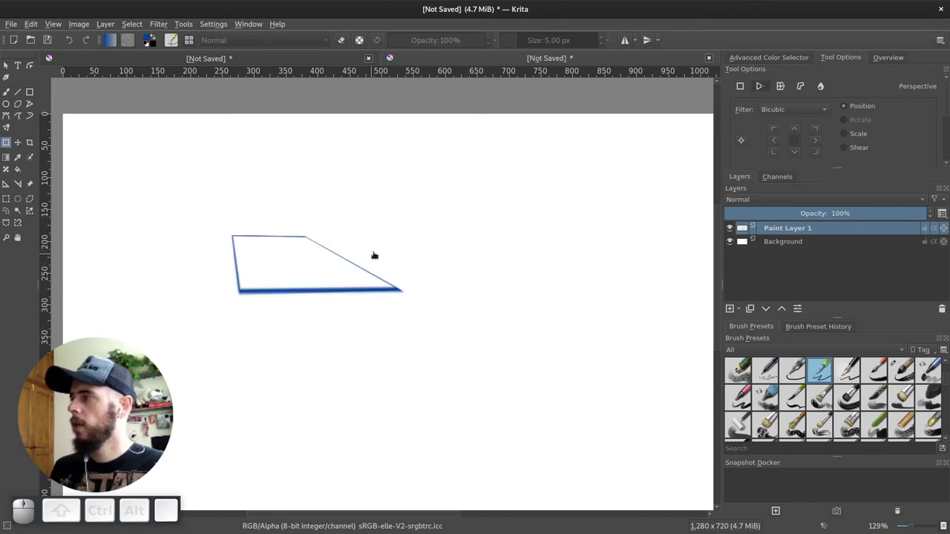
pyautogui.press('ctrl+z')
pyautogui.press('ctrl+v')
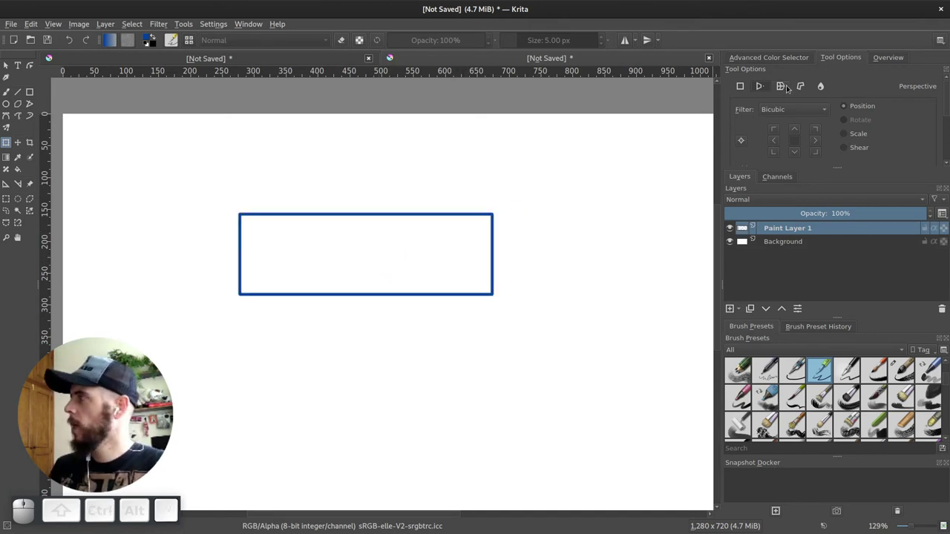
pyautogui.click(785, 89)
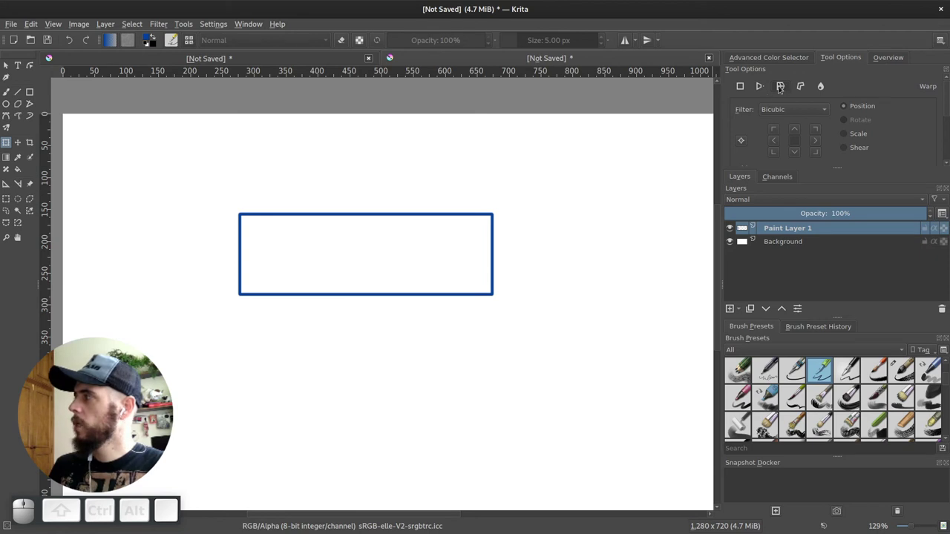
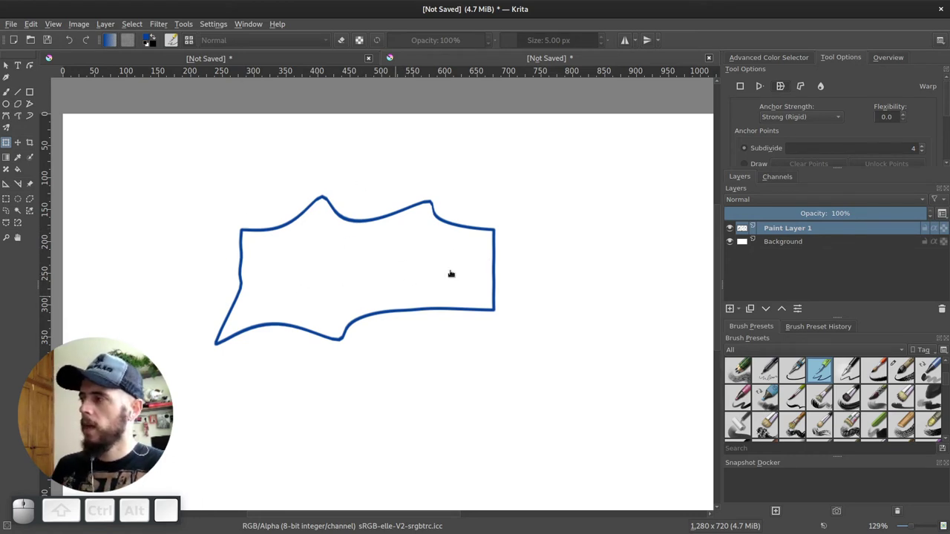
pyautogui.press('ctrl+z')
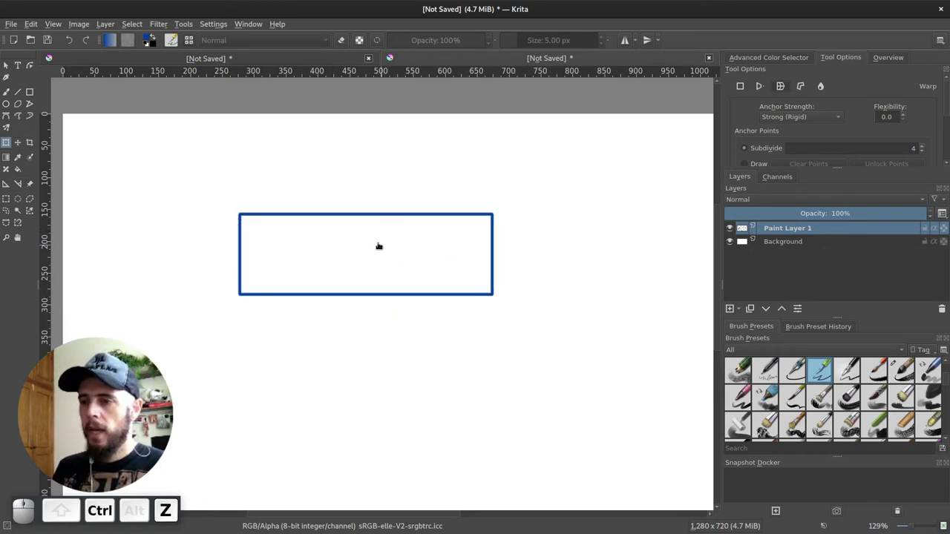
pyautogui.click(805, 90)
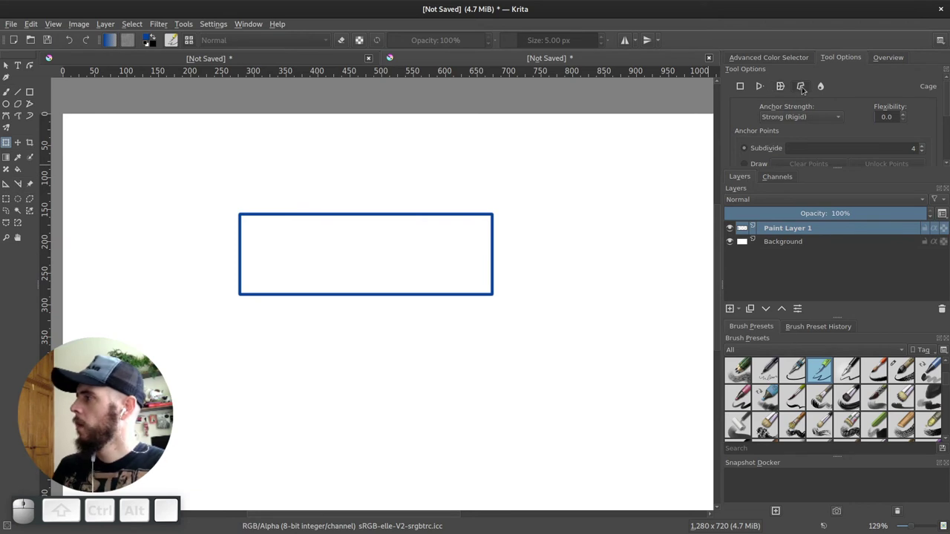
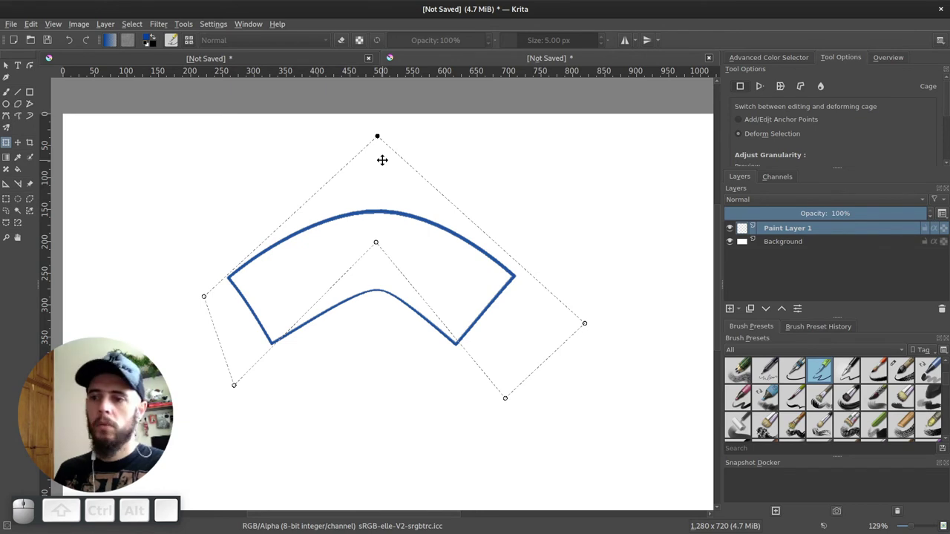
pyautogui.press('Return')
pyautogui.press('ctrl+z')
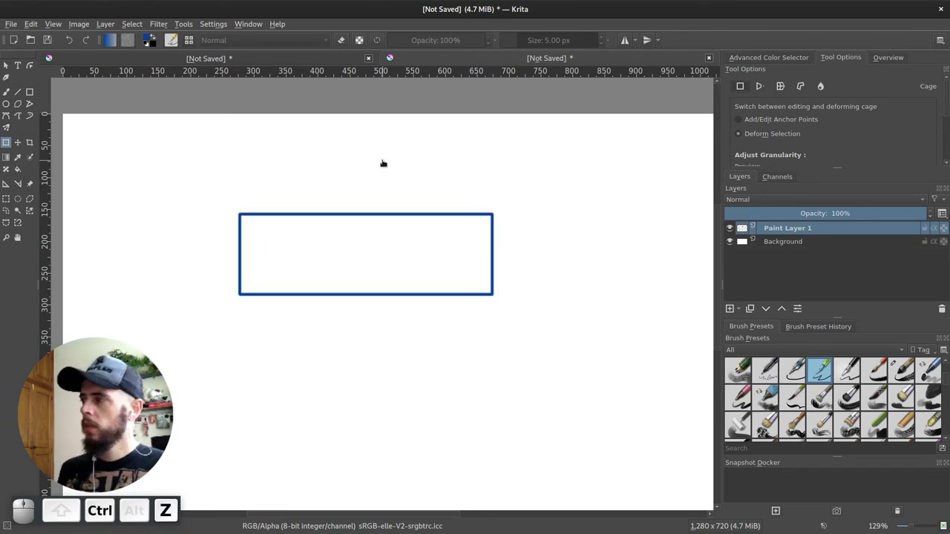
# Switch the Transform tool to Liquify mode to distort the blue rectangle outline
pyautogui.click(824, 89)
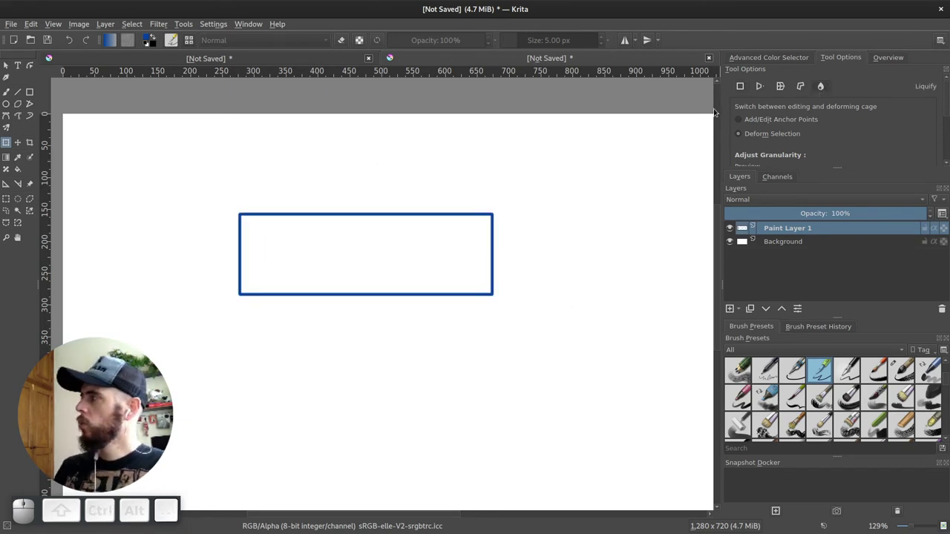
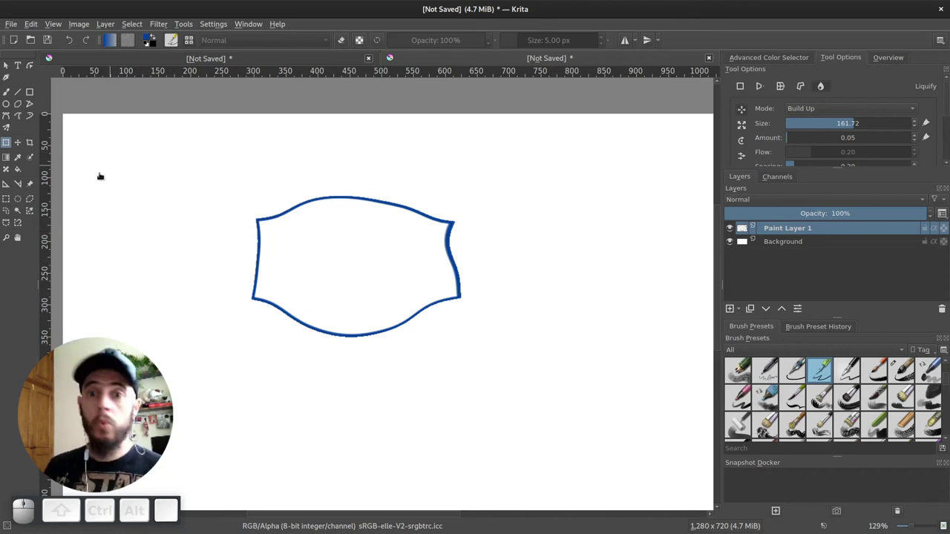
# Delete the wavy-shape layer, clear the selection and add a new empty layer named pintura
pyautogui.click(8, 203)
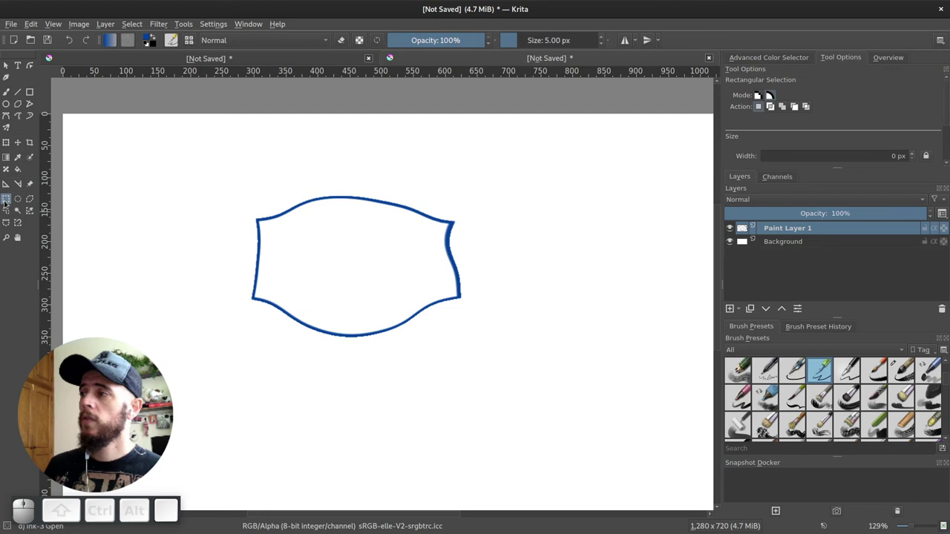
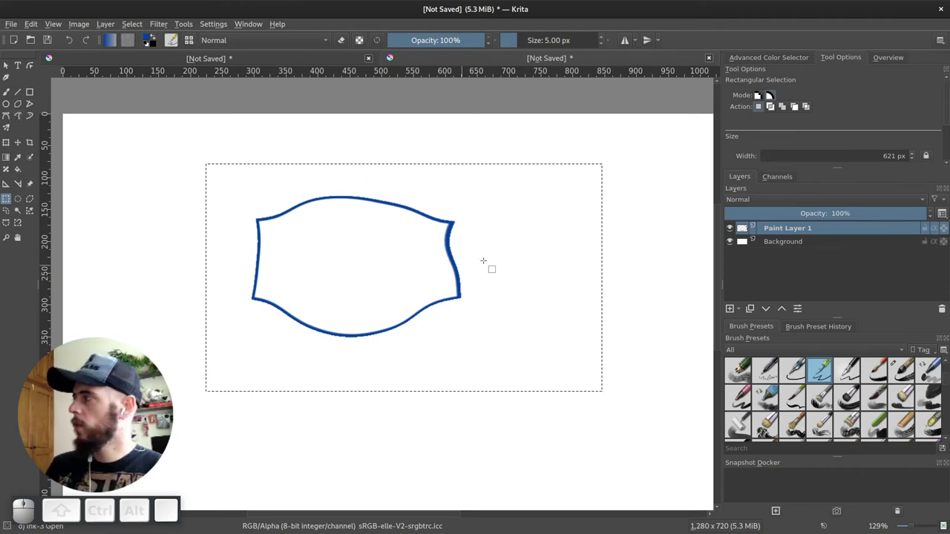
pyautogui.click(944, 311)
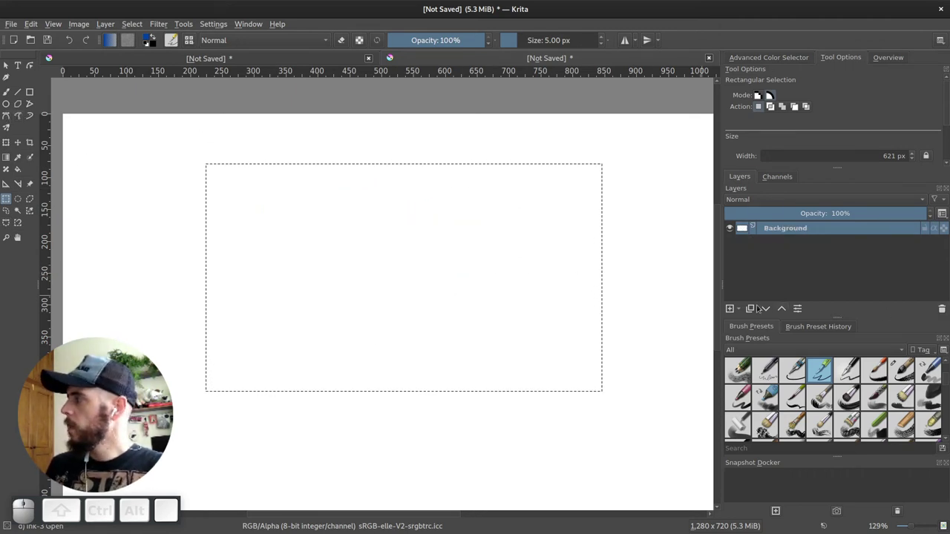
pyautogui.press('ctrl+shift+a')
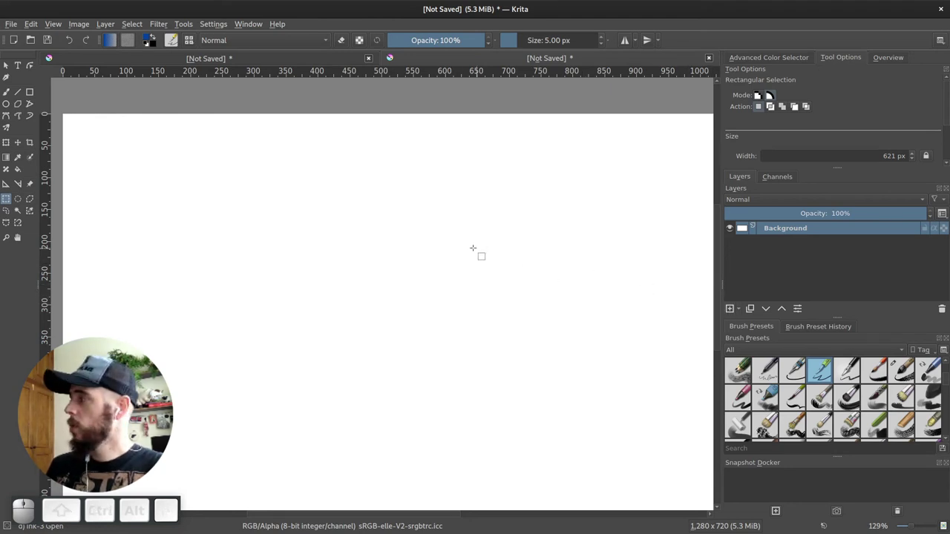
pyautogui.press('Insert')
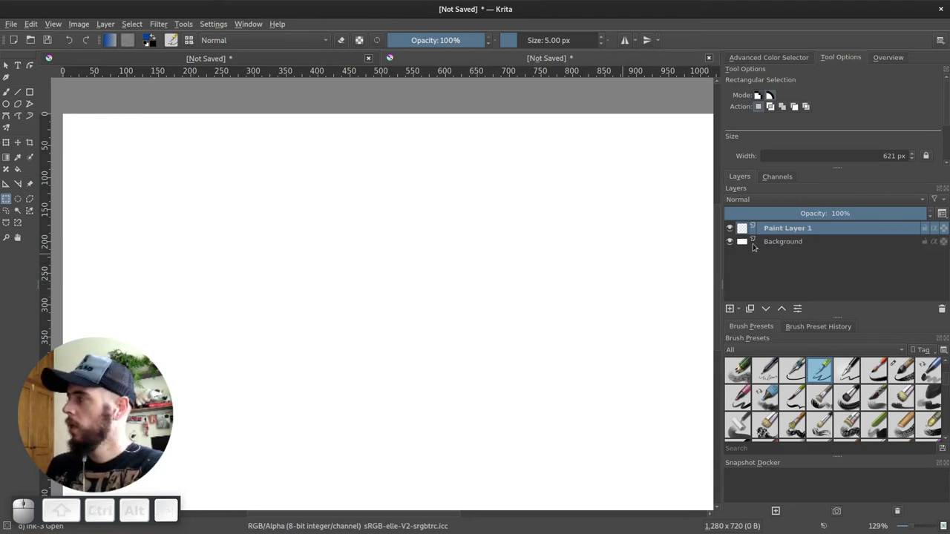
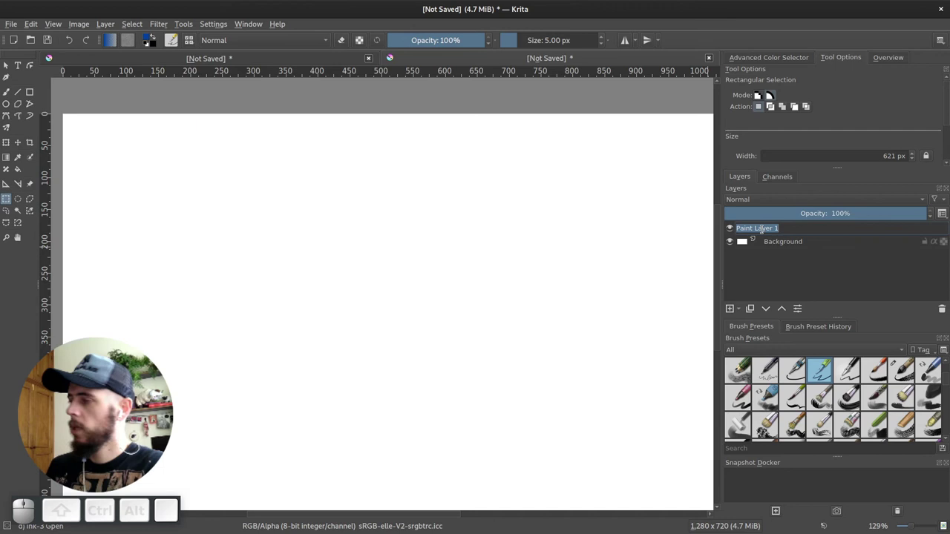
pyautogui.press('Return')
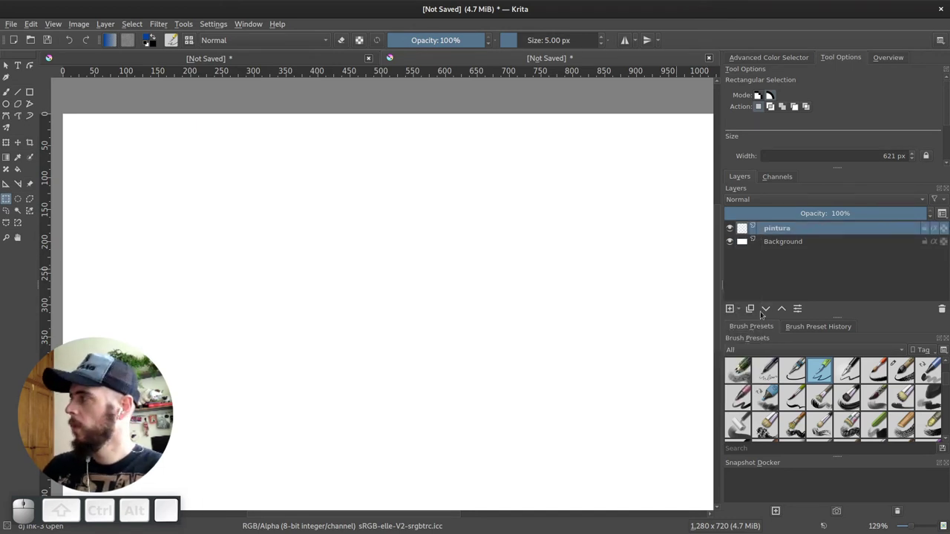
pyautogui.click(742, 312)
pyautogui.click(755, 364)
pyautogui.click(768, 313)
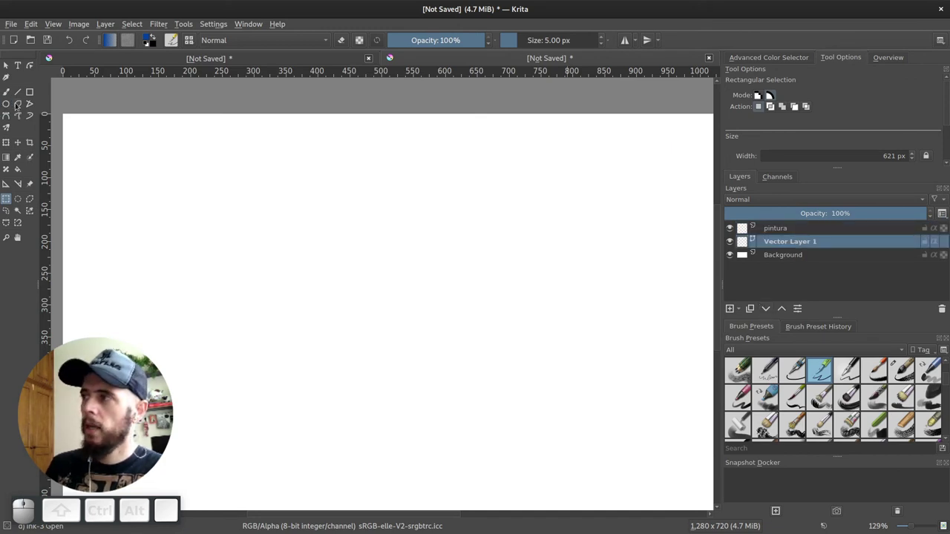
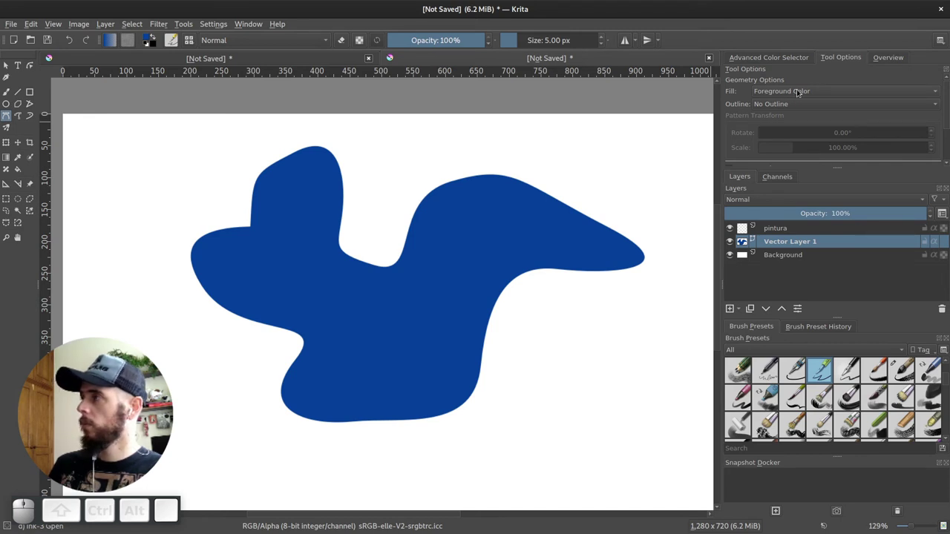
pyautogui.click(790, 108)
pyautogui.click(786, 120)
pyautogui.moveTo(787, 109); pyautogui.dragTo(729, 98)
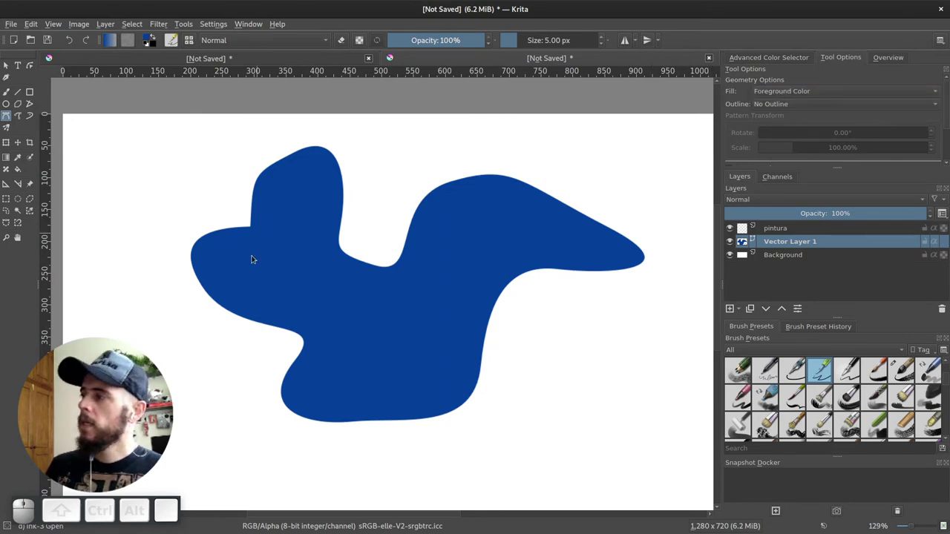
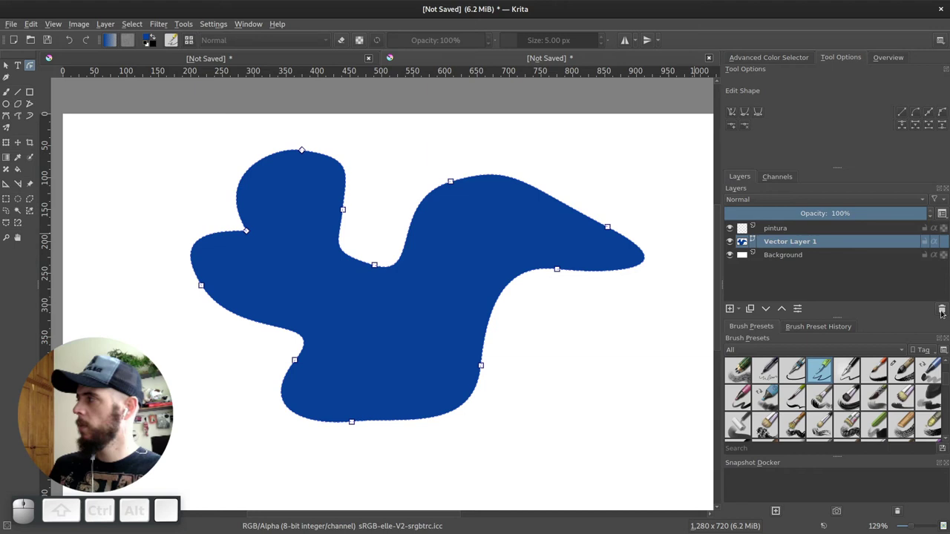
pyautogui.click(944, 312)
# Draw a closed freehand blue blob on the pintura layer
pyautogui.click(782, 234)
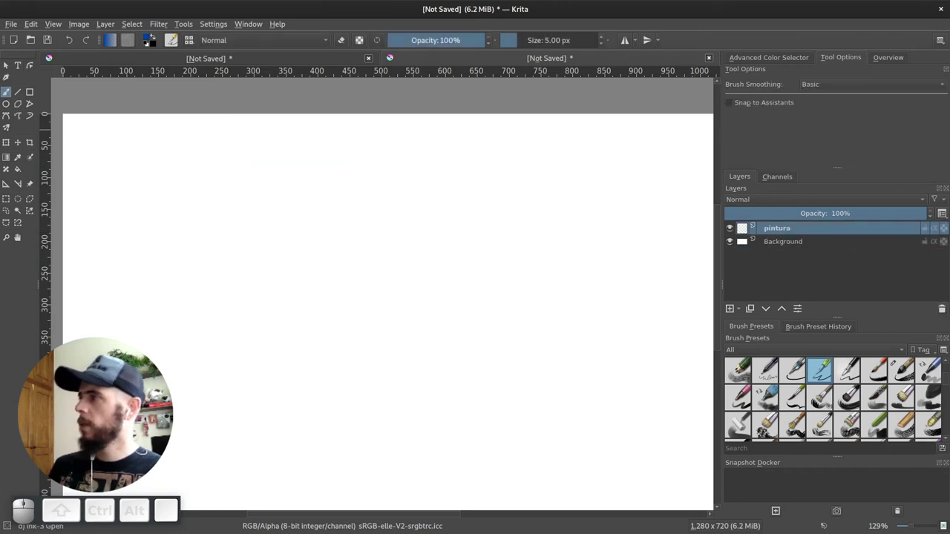
pyautogui.click(13, 118)
pyautogui.click(149, 405)
pyautogui.click(150, 405)
pyautogui.moveTo(149, 405); pyautogui.dragTo(300, 185)
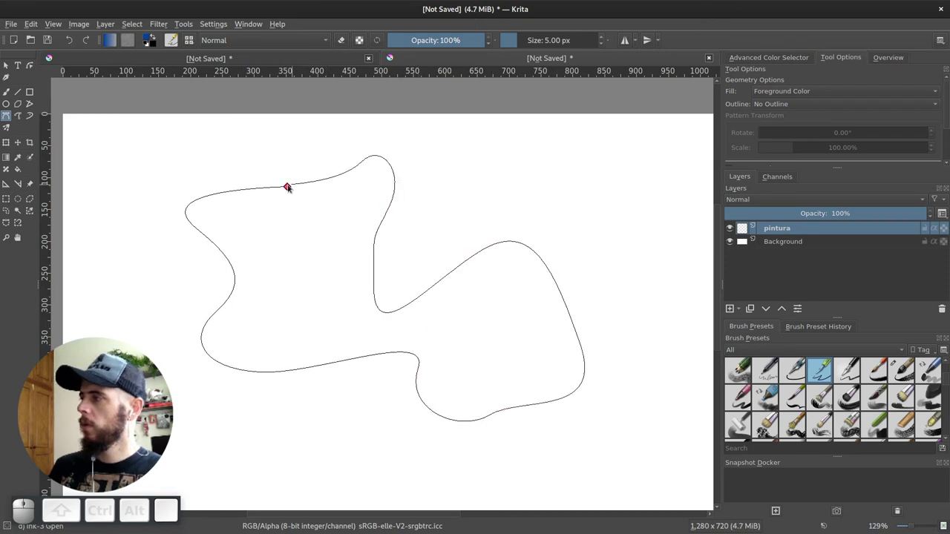
pyautogui.click(291, 189)
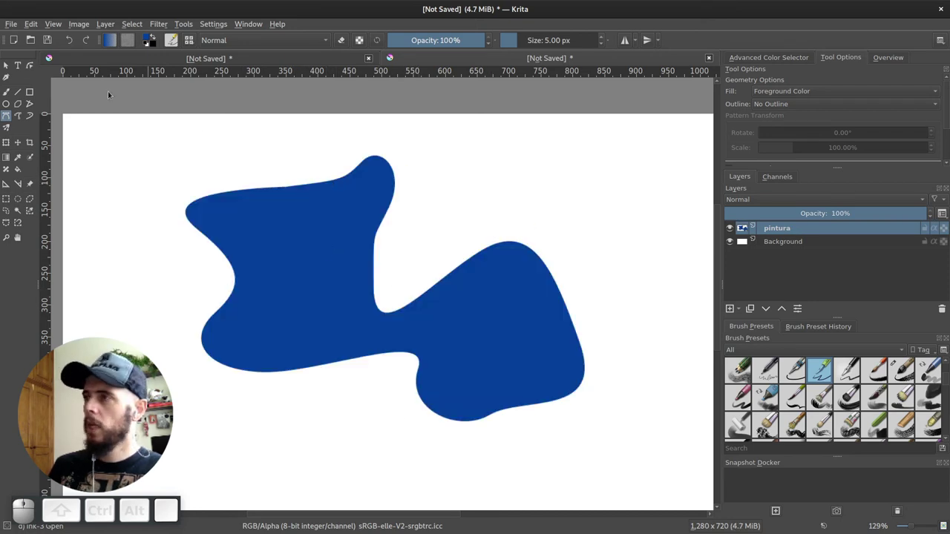
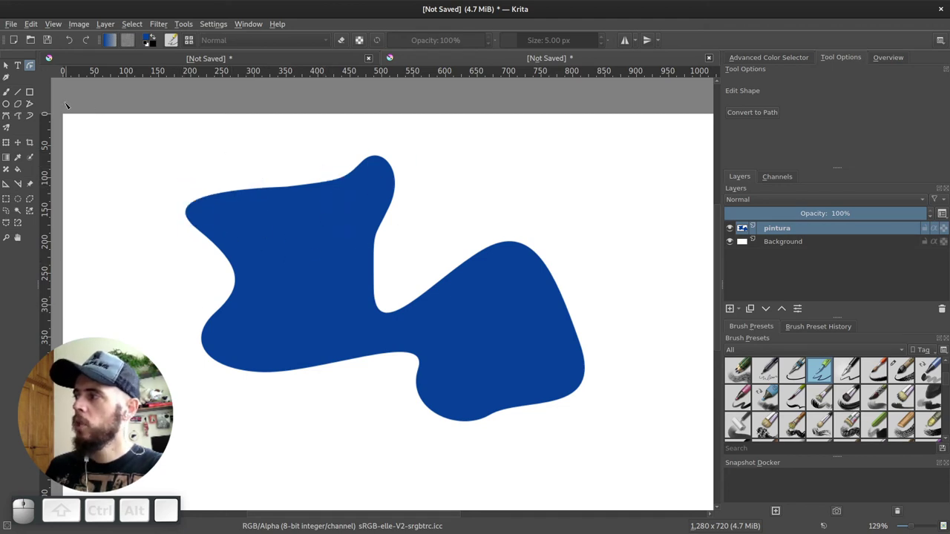
# Erase part of the blob with the brush, then discard the layer for a blank canvas
pyautogui.click(11, 94)
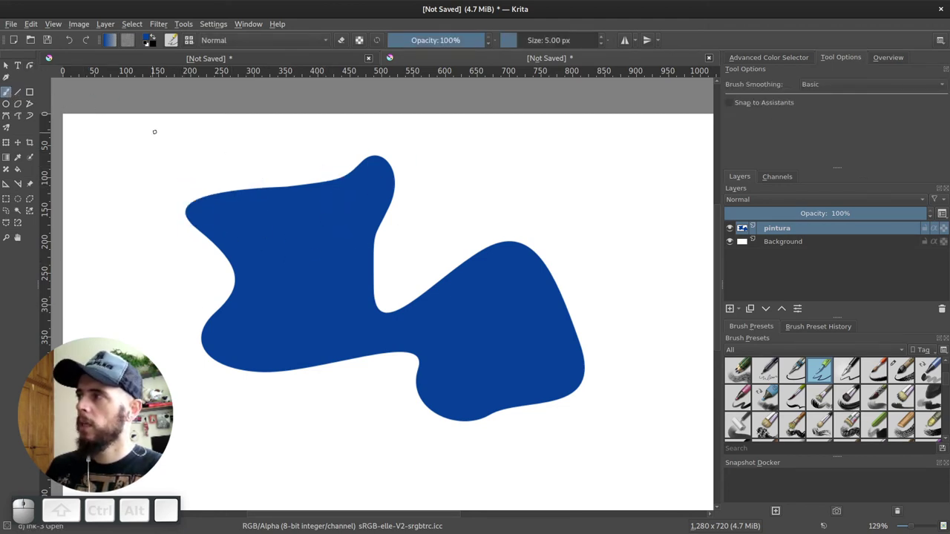
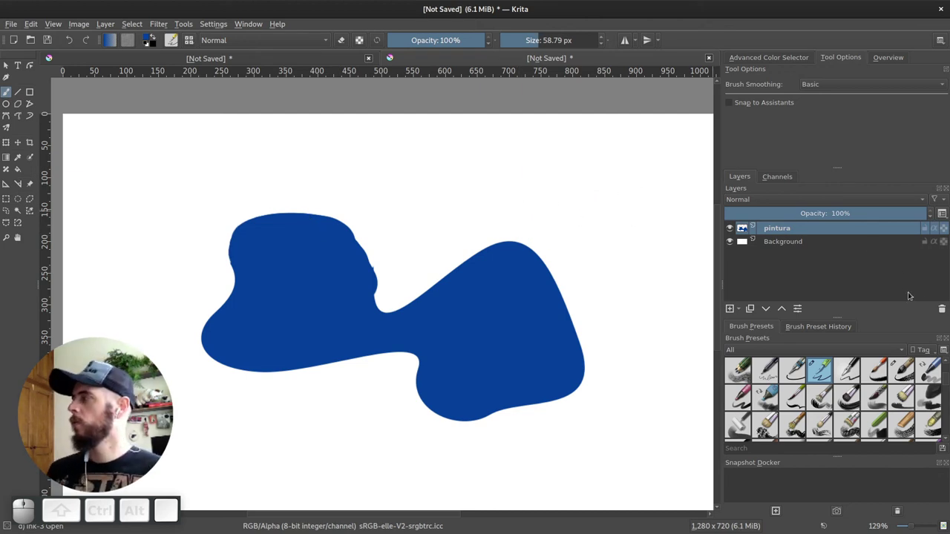
pyautogui.click(943, 313)
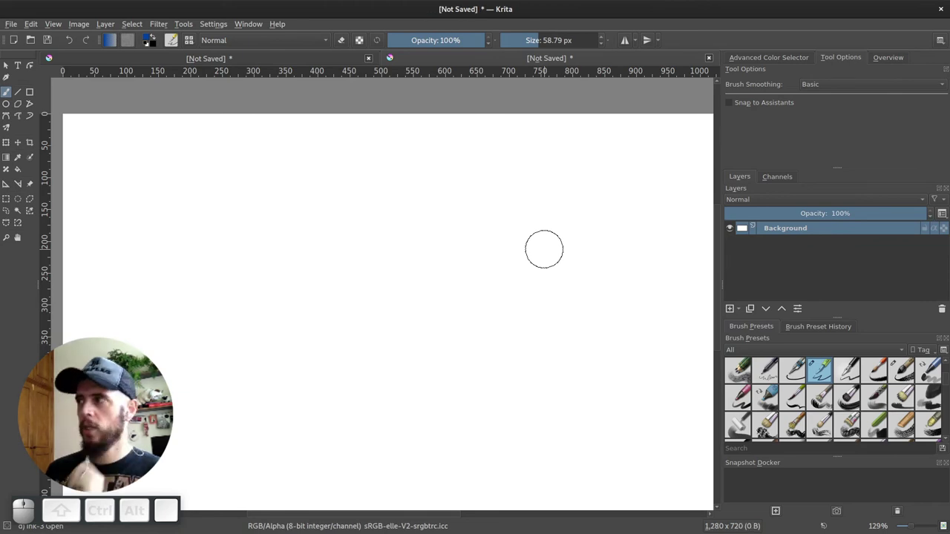
# Paste the cashew fruit photo from the clipboard as a new layer
pyautogui.click(262, 61)
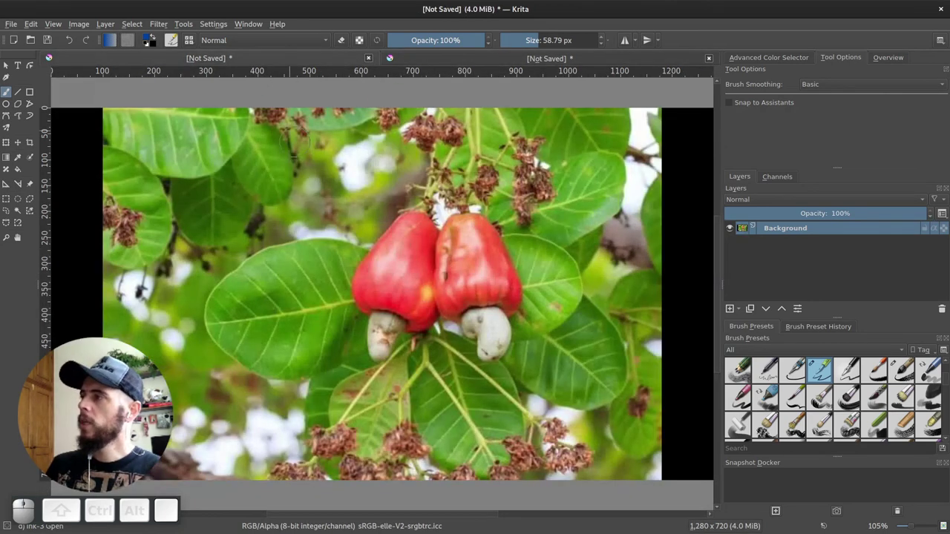
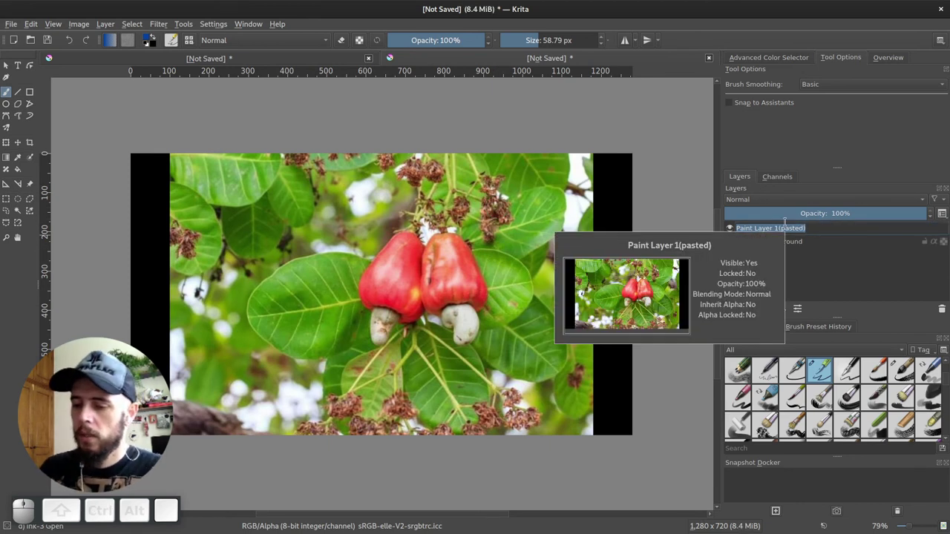
# Rename the pasted layer Referencia and scale the photo into the top-right corner
pyautogui.press('F2')
pyautogui.press('shift+r')
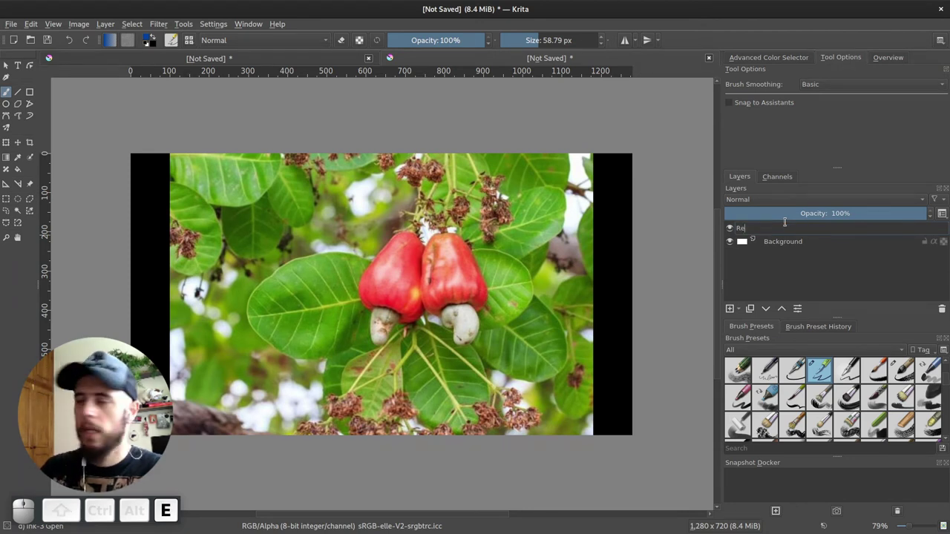
pyautogui.press('Return')
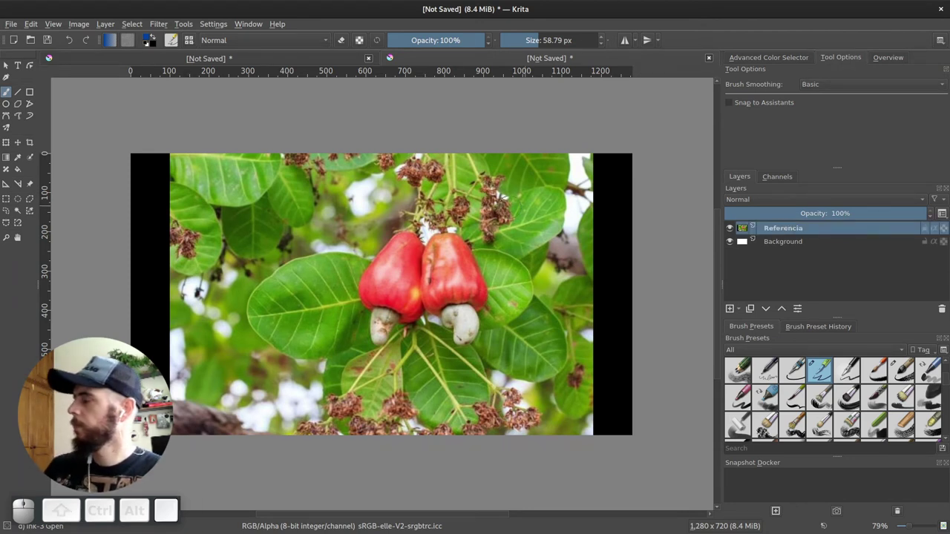
pyautogui.press('ctrl+t')
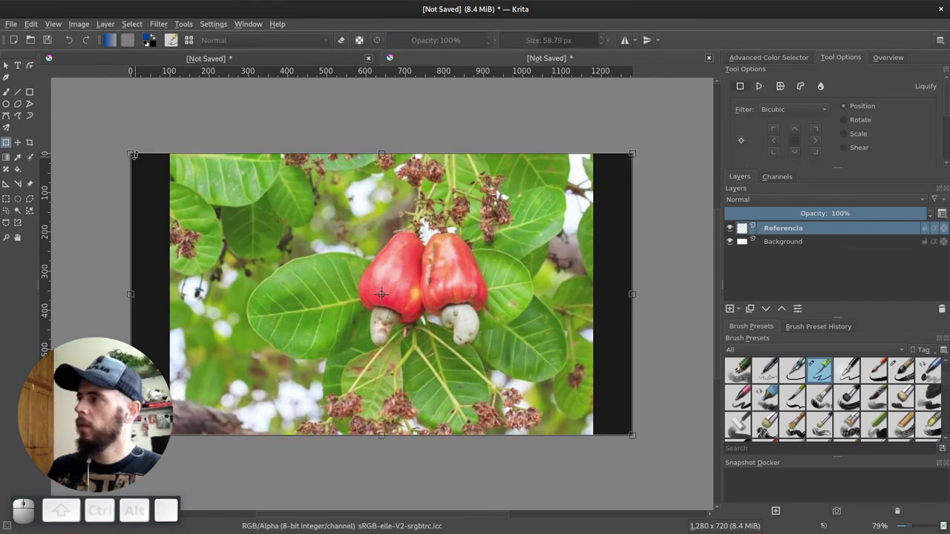
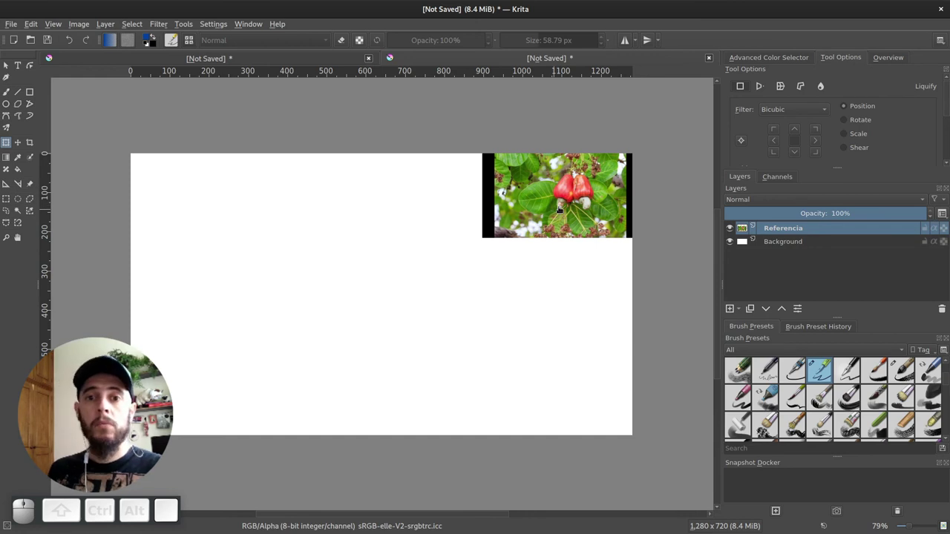
# Add a new empty paint layer above Background
pyautogui.click(596, 177)
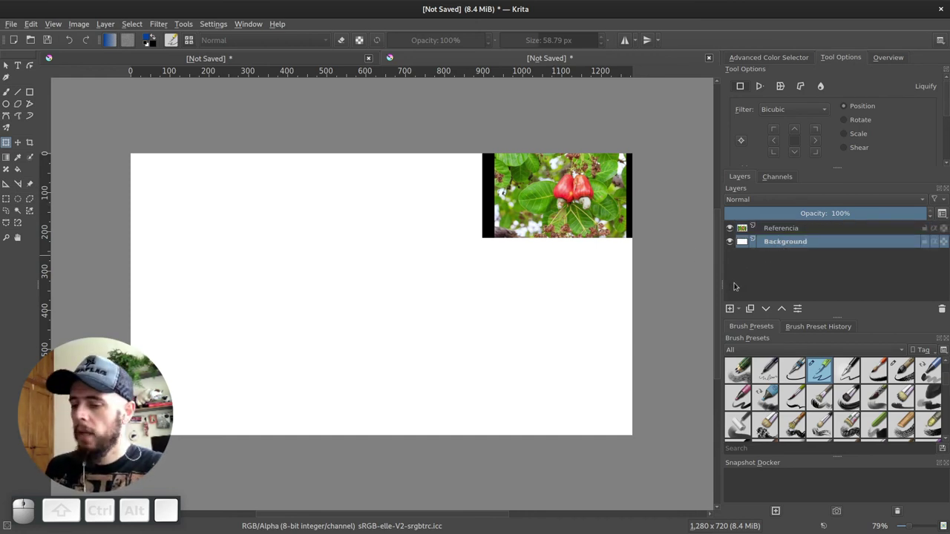
pyautogui.press('Insert')
# Rename the new paint layer to Pintura_base
pyautogui.click(596, 177)
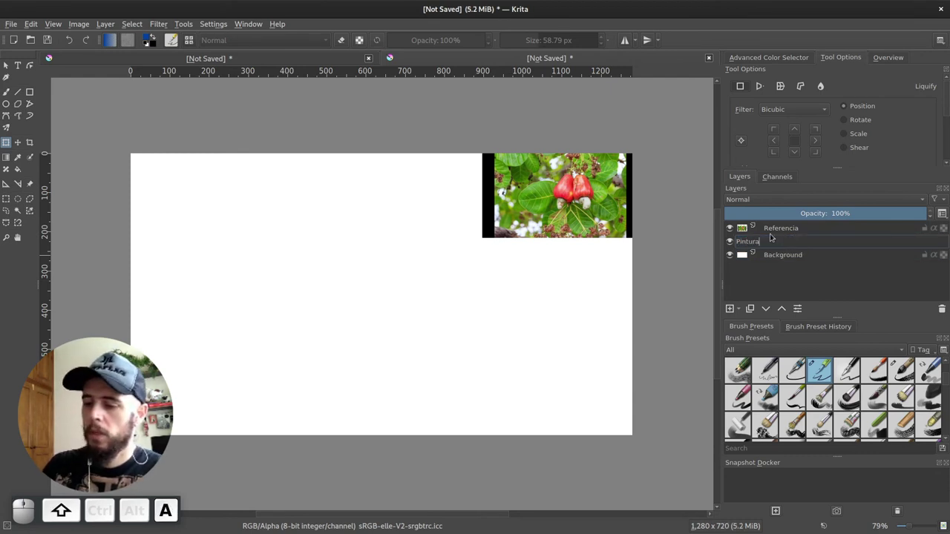
pyautogui.press('shift+-')
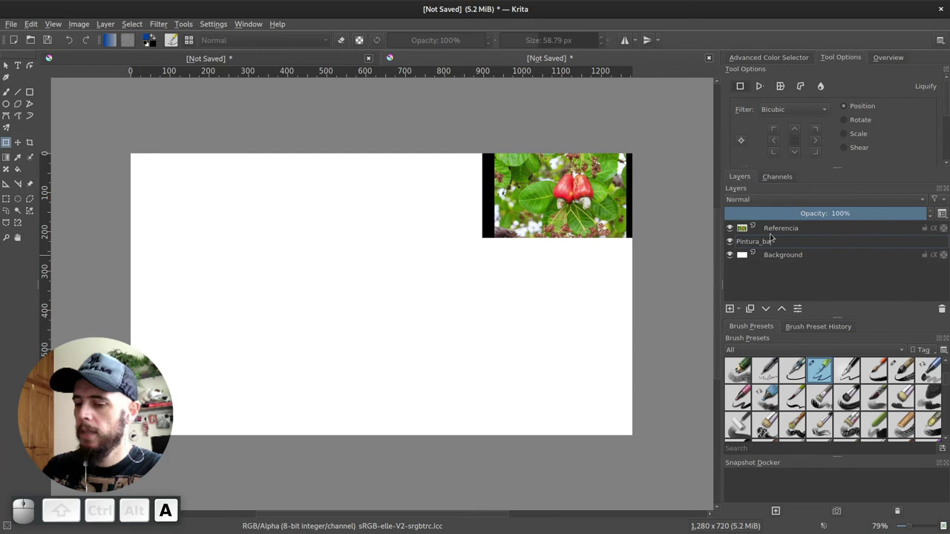
pyautogui.press('e')
pyautogui.press('Return')
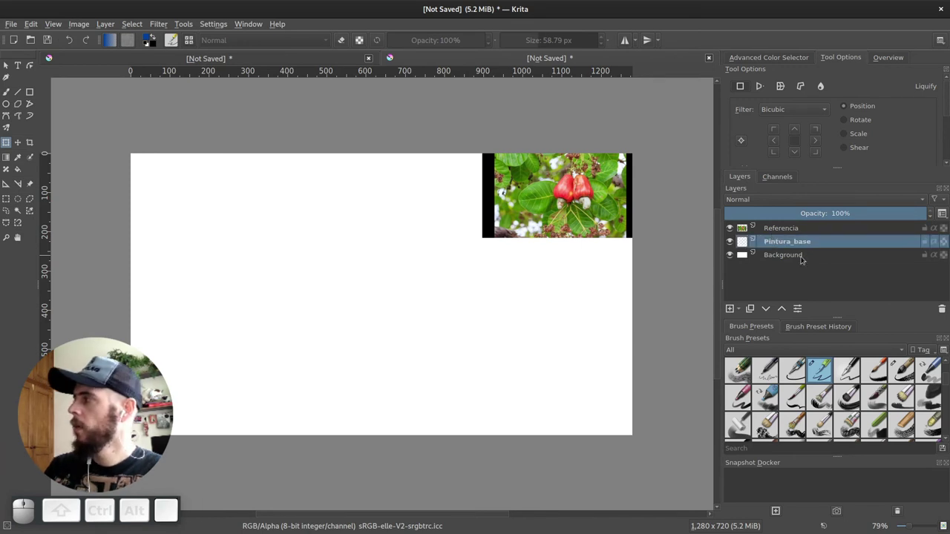
# Add a vector layer and name it Mascara_vetor
pyautogui.click(595, 177)
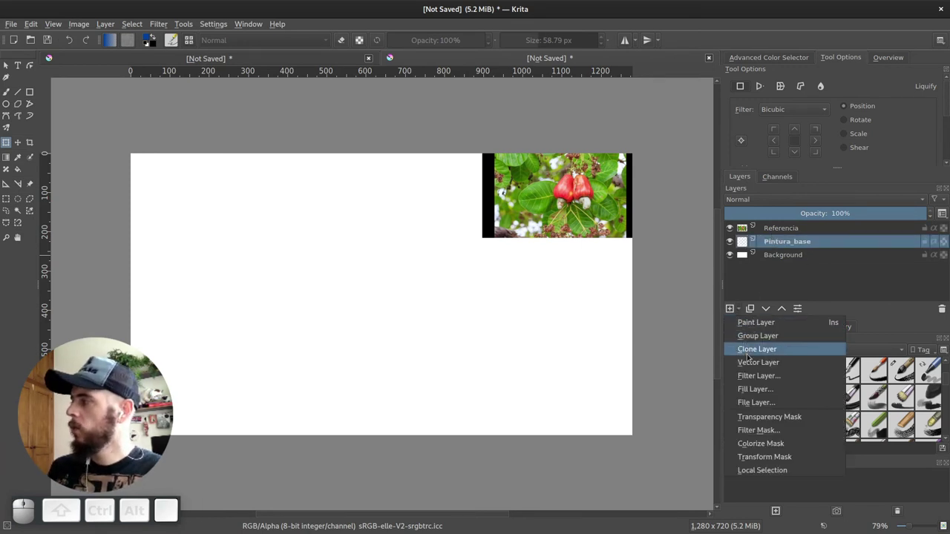
pyautogui.click(596, 177)
pyautogui.click(596, 177)
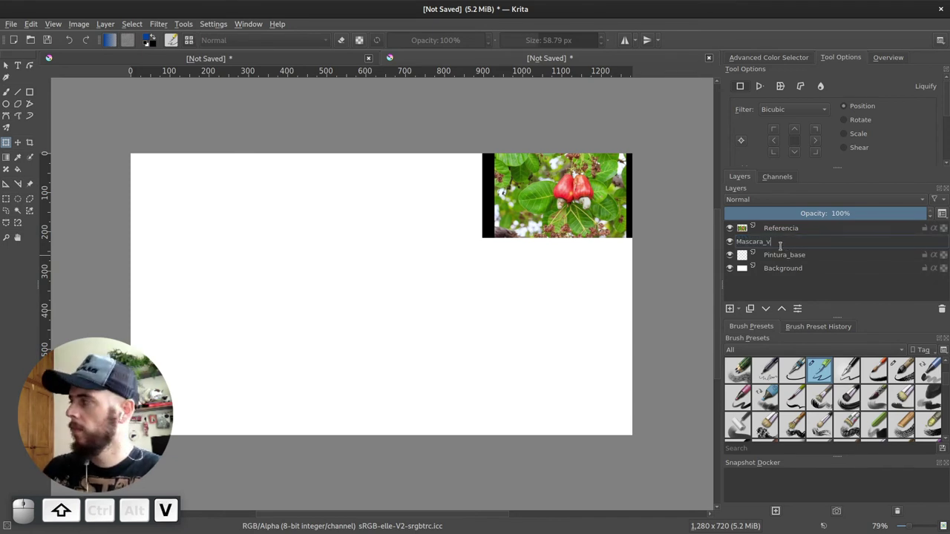
pyautogui.press('shift+Return')
# Group Pintura_base and Mascara_vetor together into Group 1
pyautogui.click(596, 176)
pyautogui.click(595, 177)
pyautogui.press('ctrl+g')
pyautogui.click(596, 177)
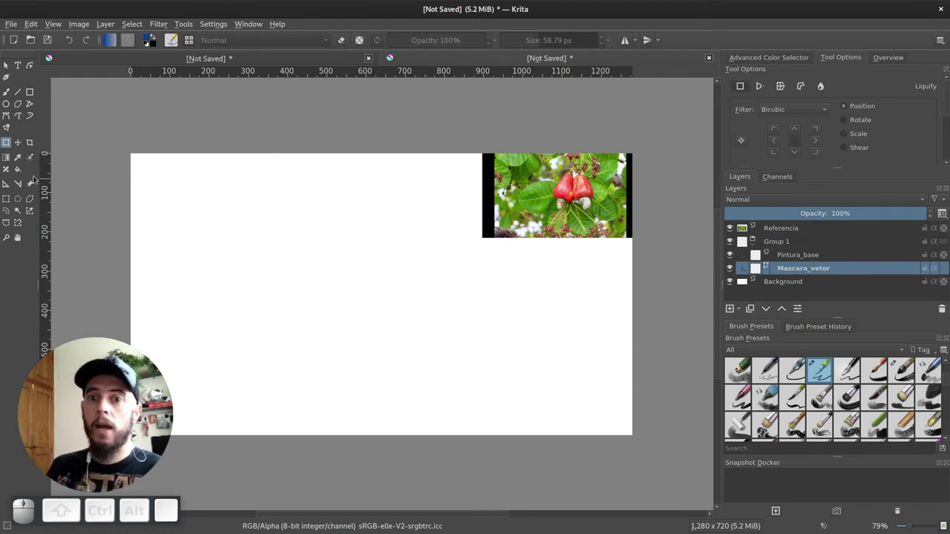
# Set freehand shapes to fill with the background colour and zoom in on the cashew photo
pyautogui.click(596, 176)
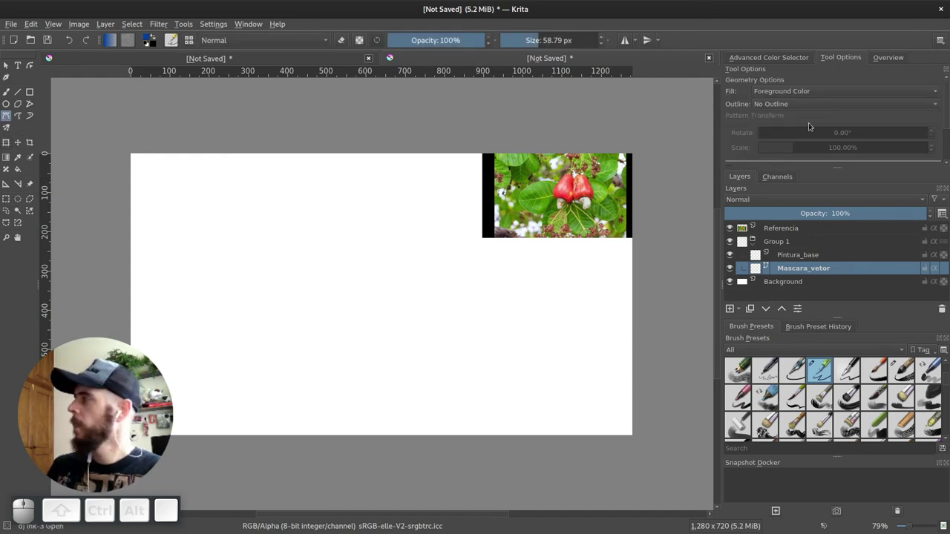
pyautogui.moveTo(795, 95); pyautogui.dragTo(803, 109)
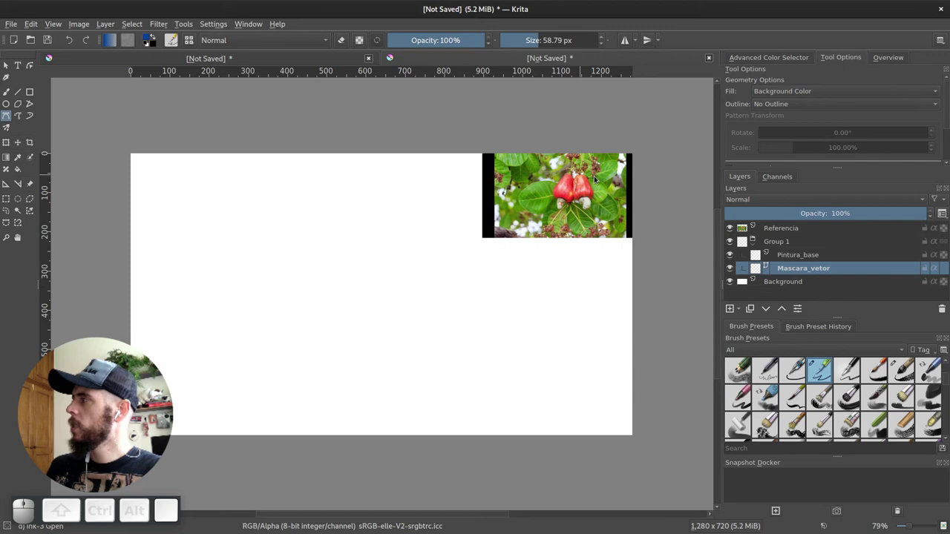
pyautogui.scroll(3)
pyautogui.moveTo(510, 208); pyautogui.dragTo(541, 179)
pyautogui.scroll(3)
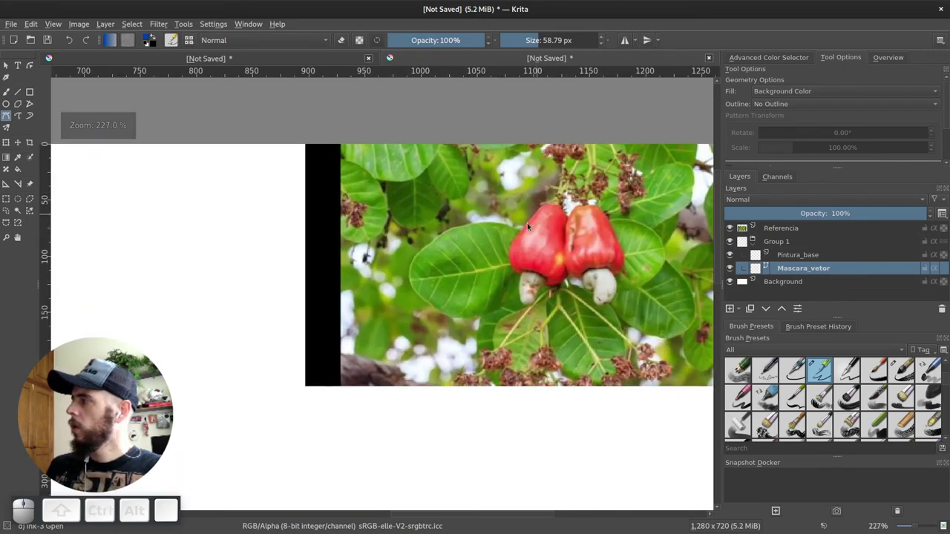
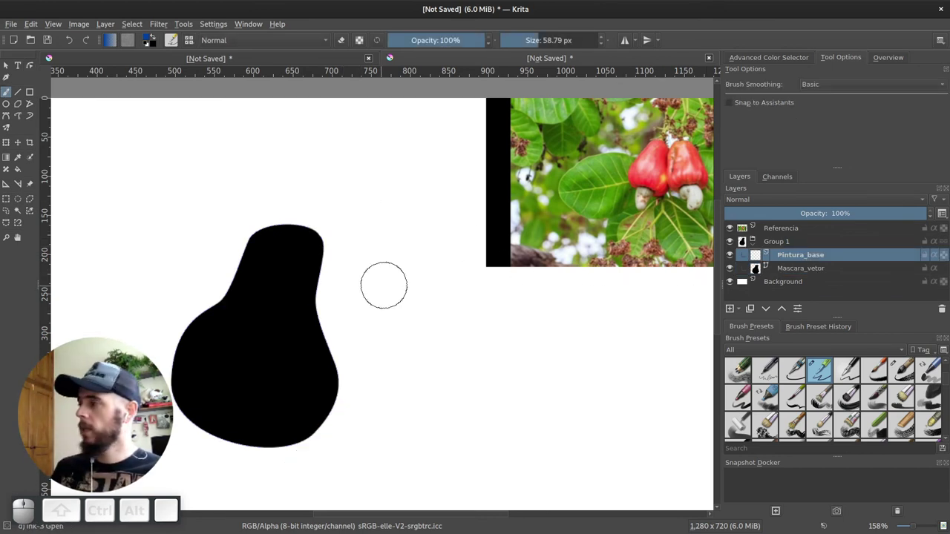
# Enable Inherit Alpha on Pintura_base and add a paint layer named Paleta_de_cores for colour swatches
pyautogui.click(936, 259)
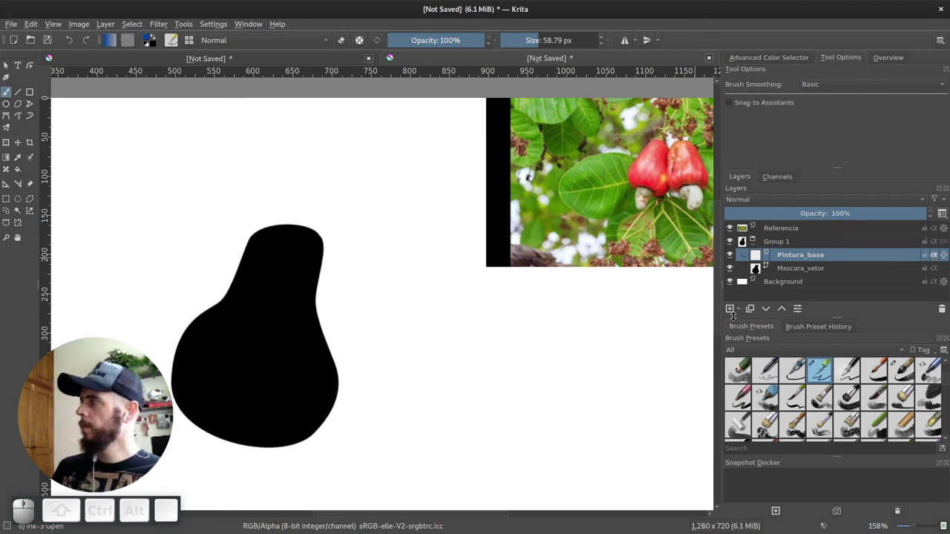
pyautogui.click(734, 312)
pyautogui.click(804, 258)
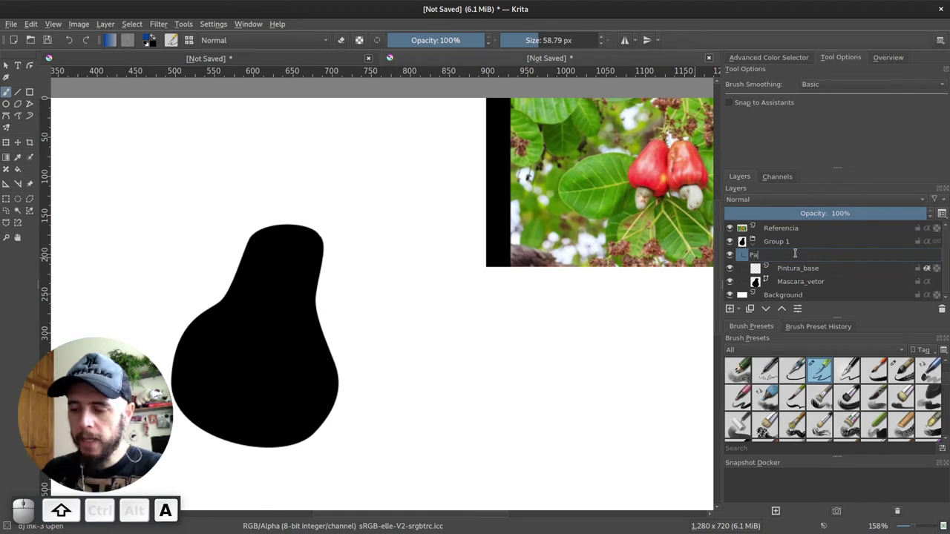
pyautogui.press('e')
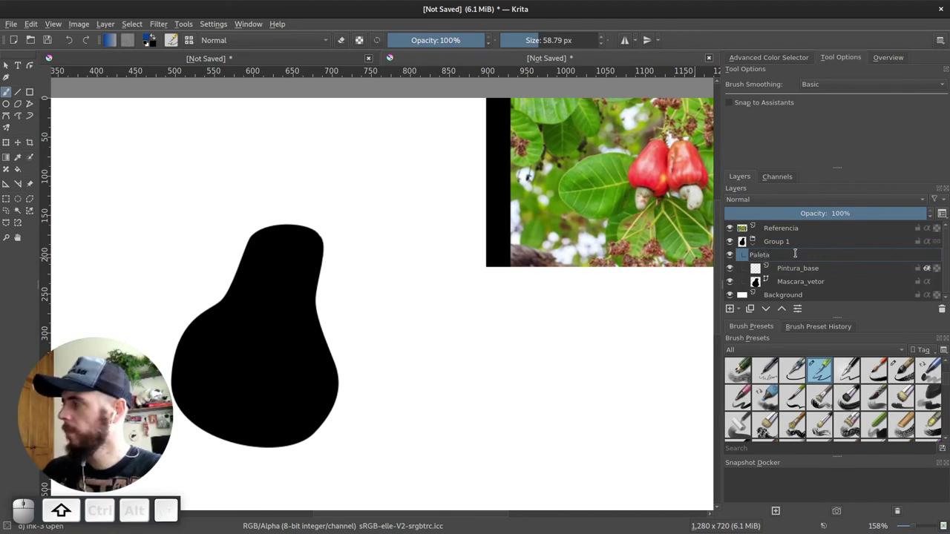
pyautogui.press('shift+Return')
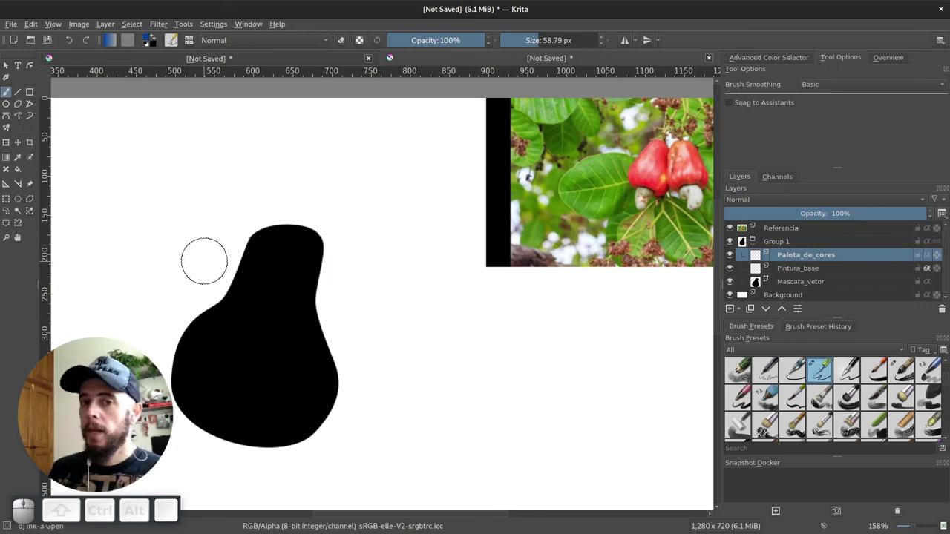
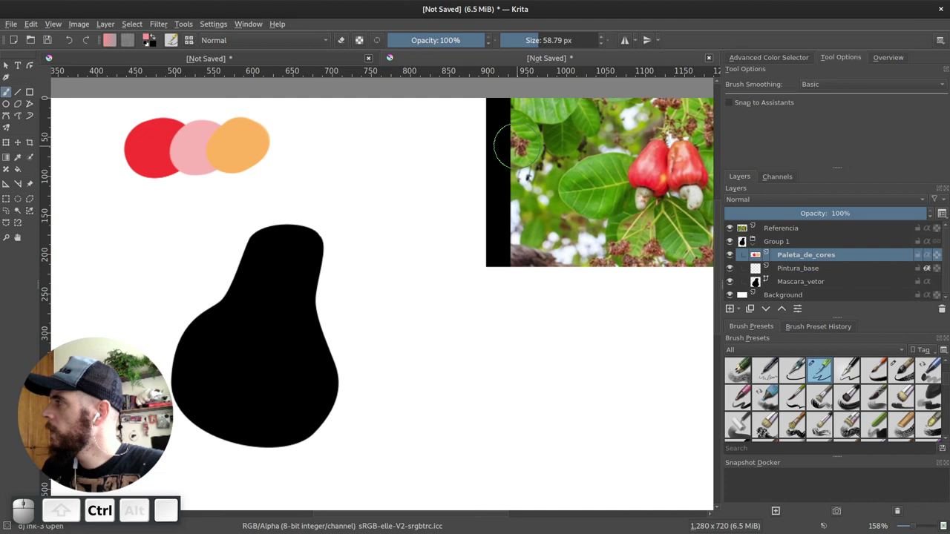
pyautogui.press('ctrl+z')
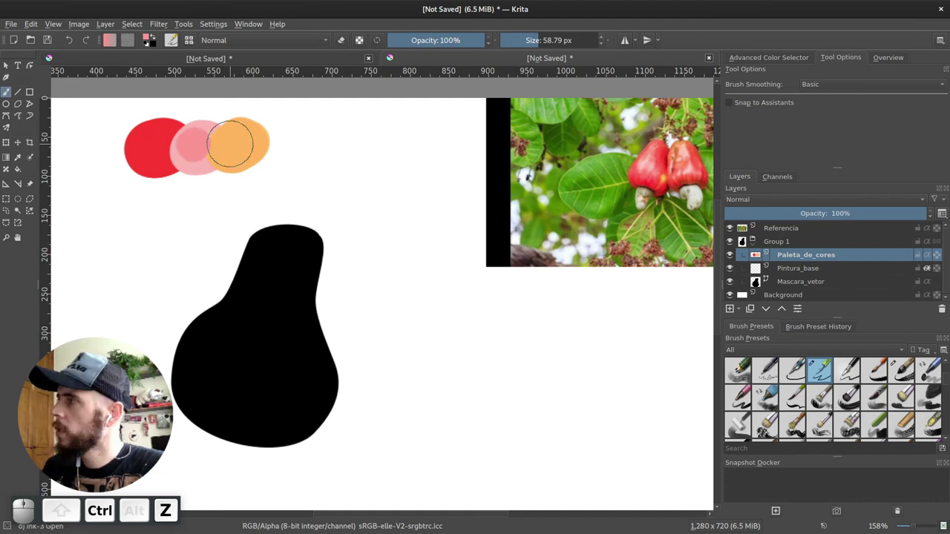
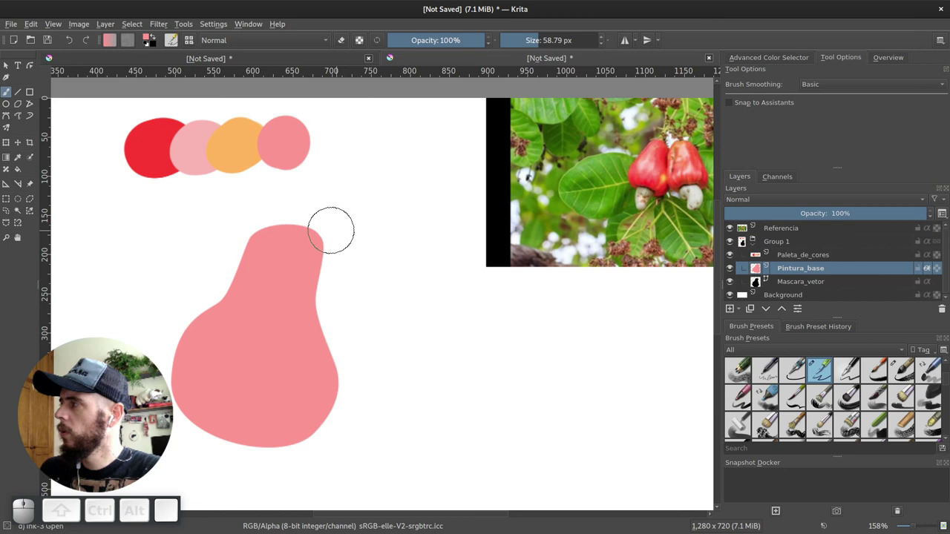
# Paint the fruit silhouette solid pink on Pintura_base and pick a larger brush preset
pyautogui.moveTo(249, 216); pyautogui.dragTo(320, 315)
pyautogui.click(320, 315)
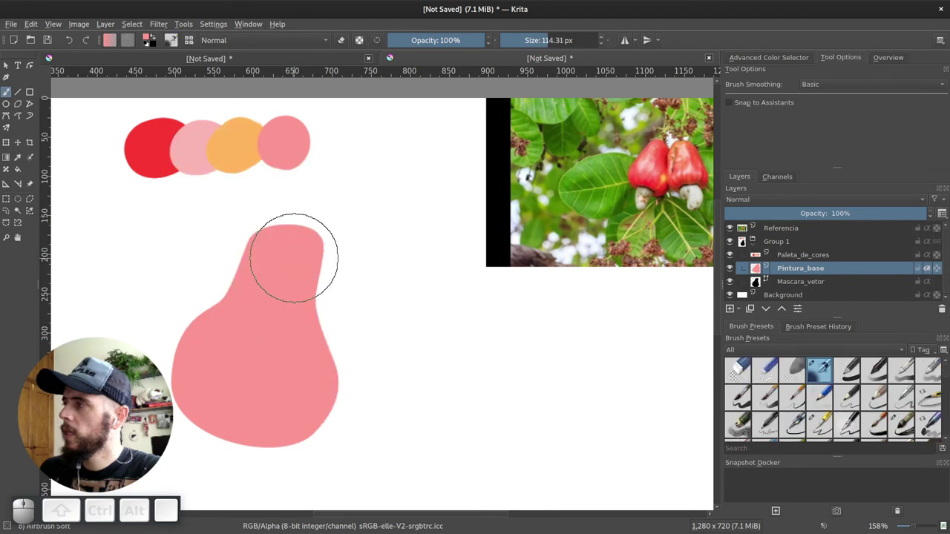
# Set the brush to Multiply blending and build up darker red shading on the pink fruit
pyautogui.moveTo(299, 44); pyautogui.dragTo(253, 101)
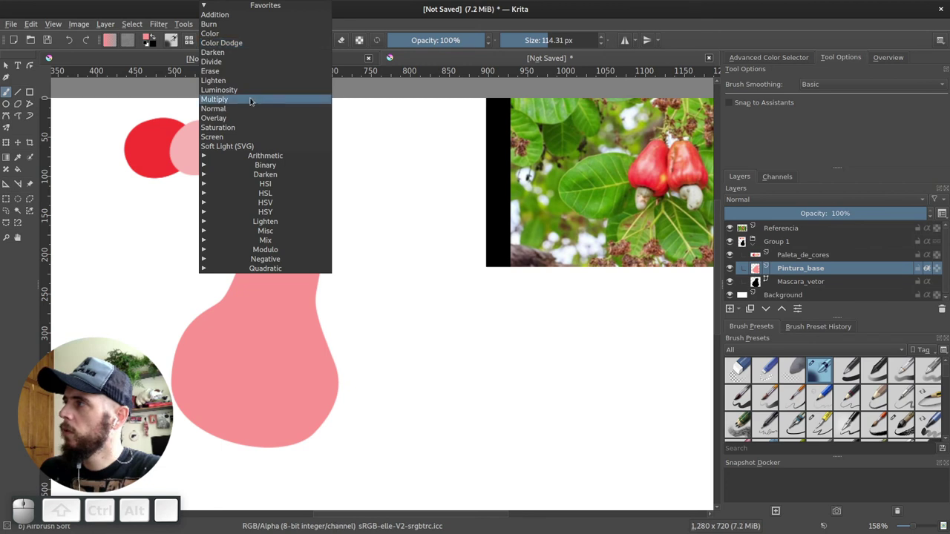
pyautogui.click(253, 101)
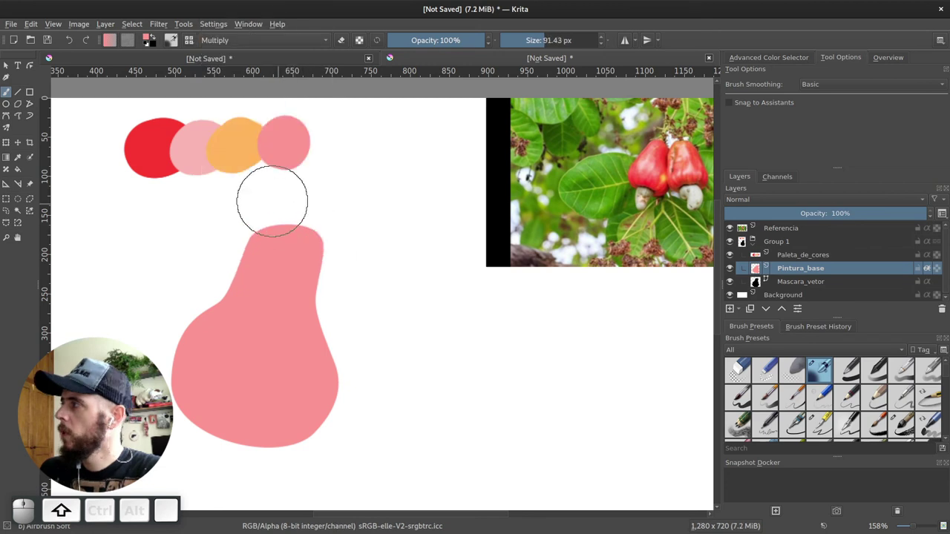
pyautogui.moveTo(127, 412); pyautogui.dragTo(127, 412)
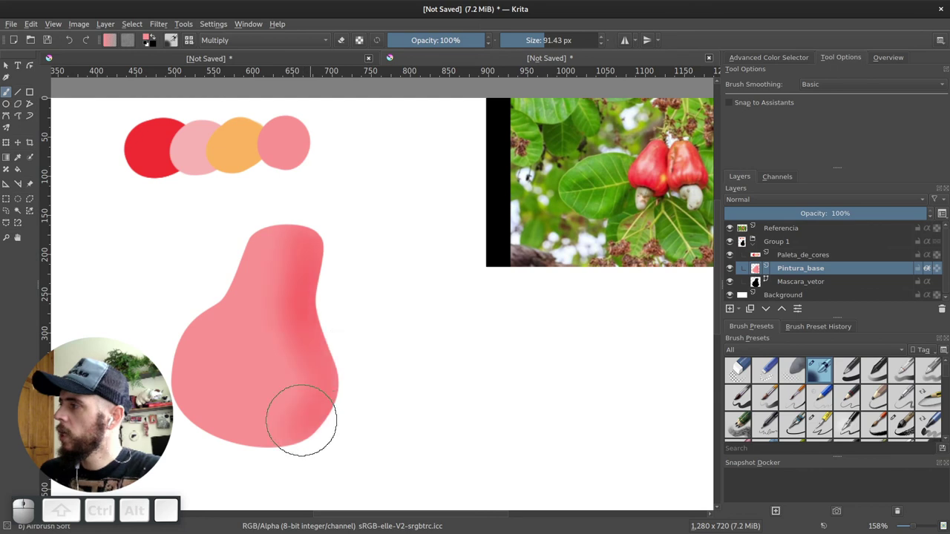
pyautogui.moveTo(127, 413); pyautogui.dragTo(129, 413)
pyautogui.moveTo(130, 413); pyautogui.dragTo(131, 412)
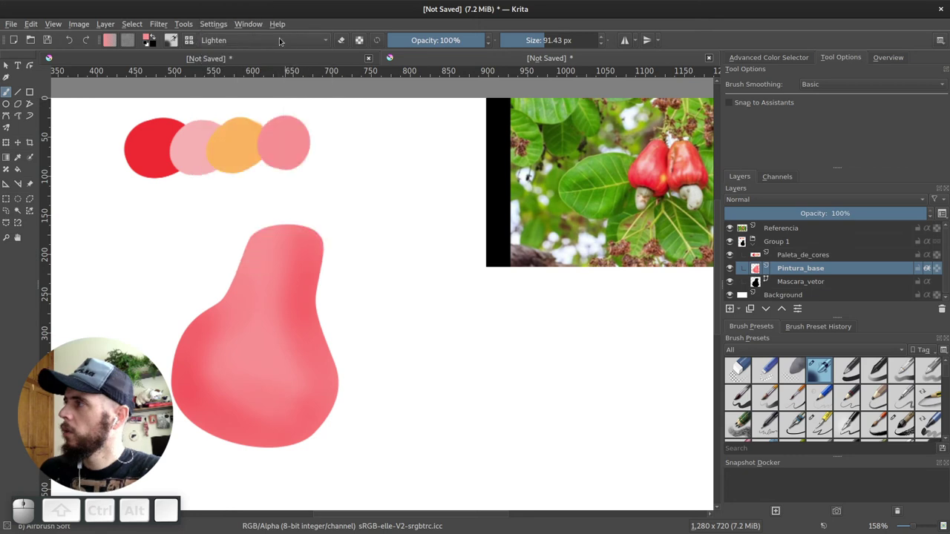
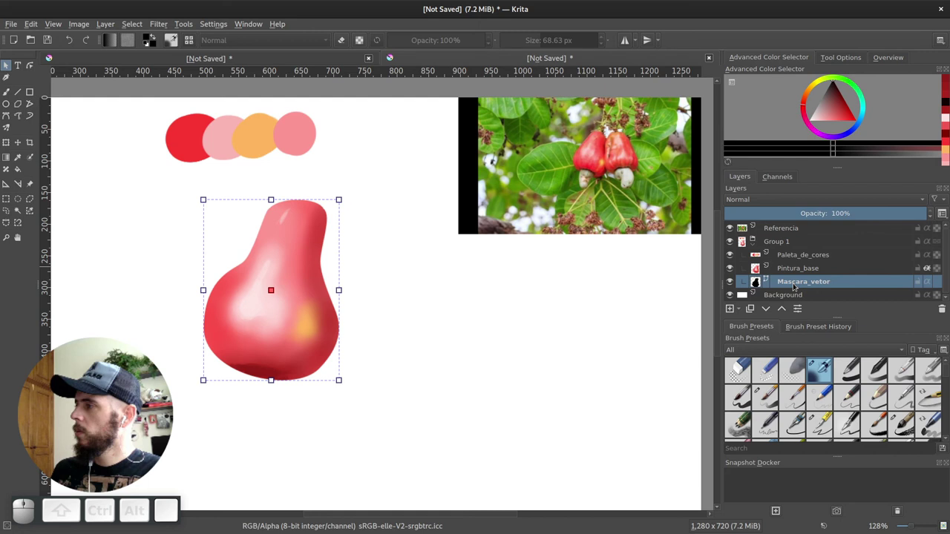
# Confirm the group name Caju, duplicate it as Castanha and expand the copy
pyautogui.press('shift+u')
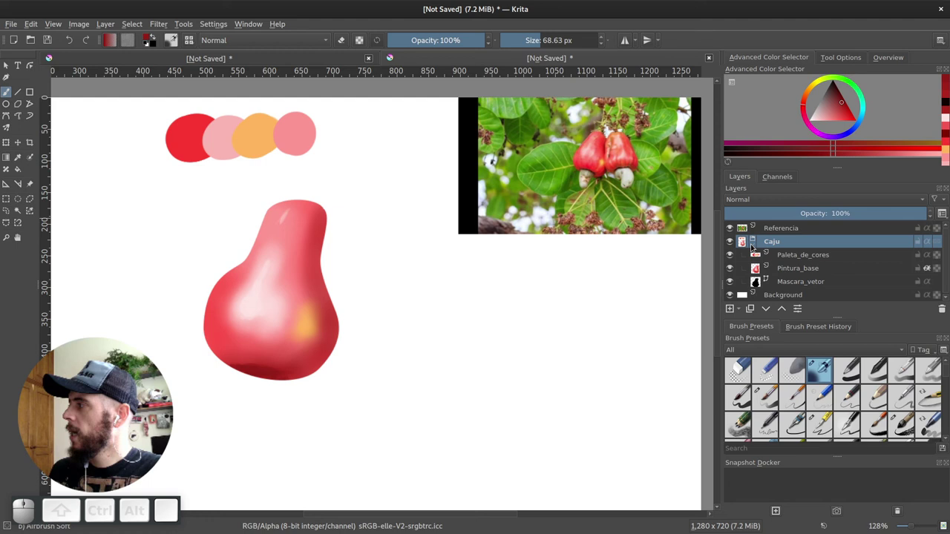
pyautogui.click(779, 265)
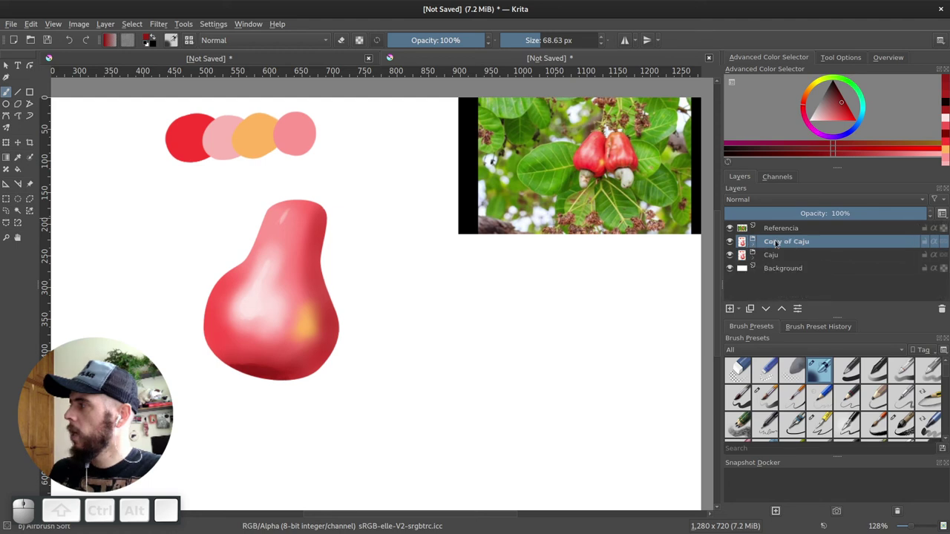
pyautogui.press('shift+a')
pyautogui.press('shift+Return')
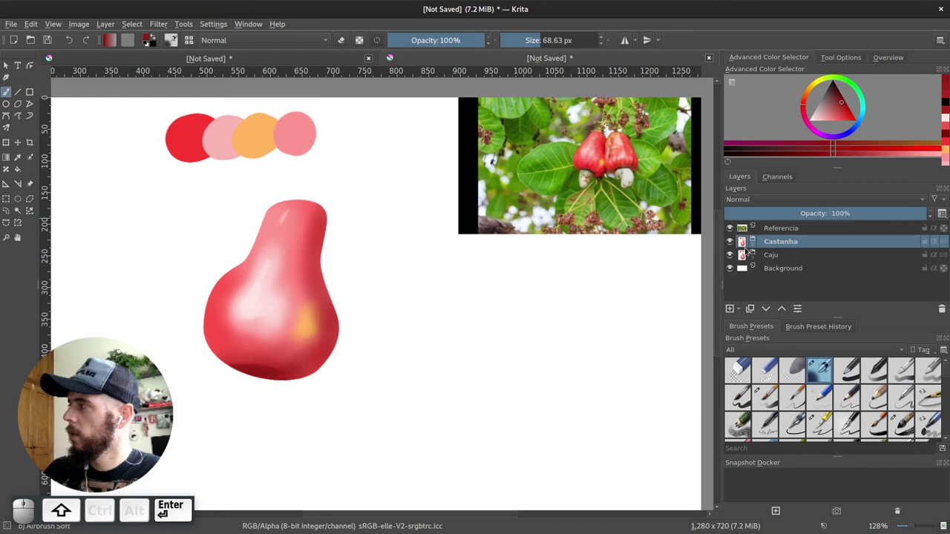
pyautogui.click(760, 247)
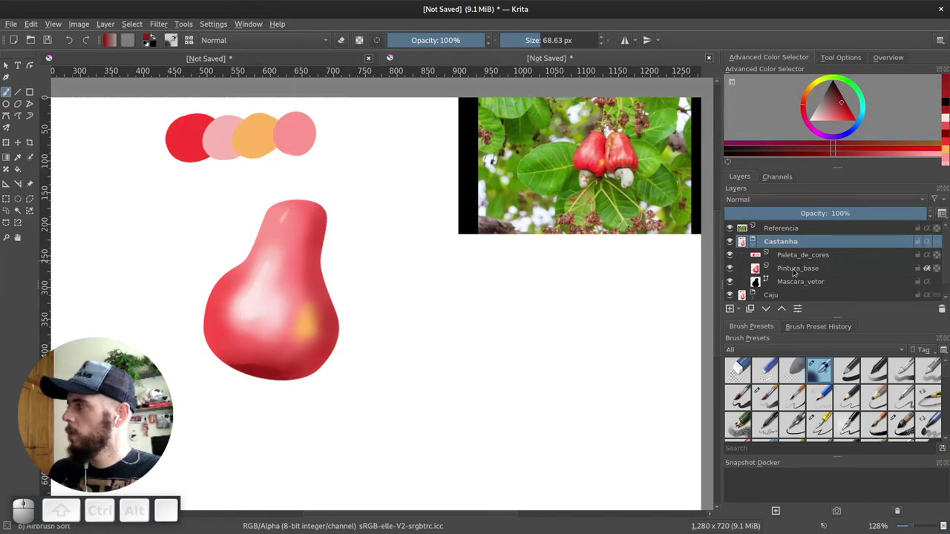
# Clear the copied Paleta_de_cores and Pintura_base layers and check the Castanha group by toggling it
pyautogui.click(801, 284)
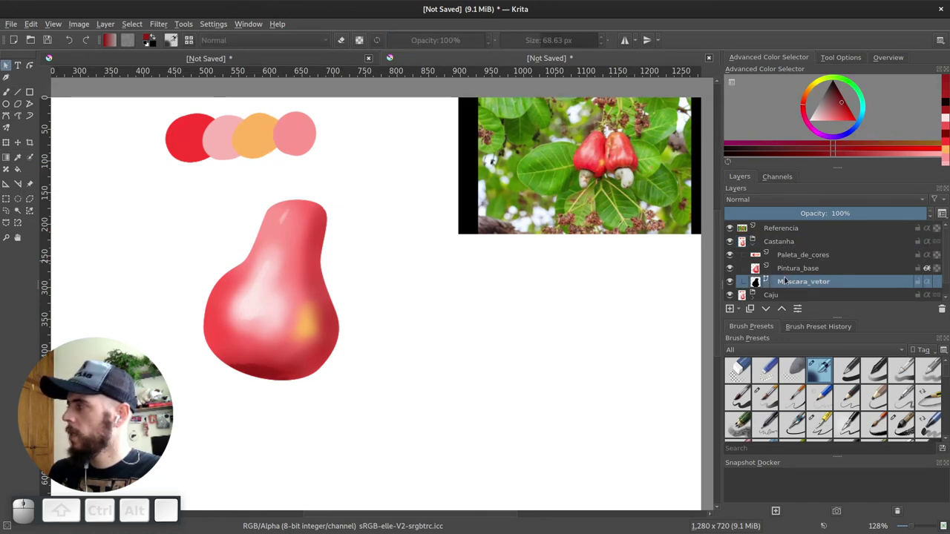
pyautogui.click(796, 257)
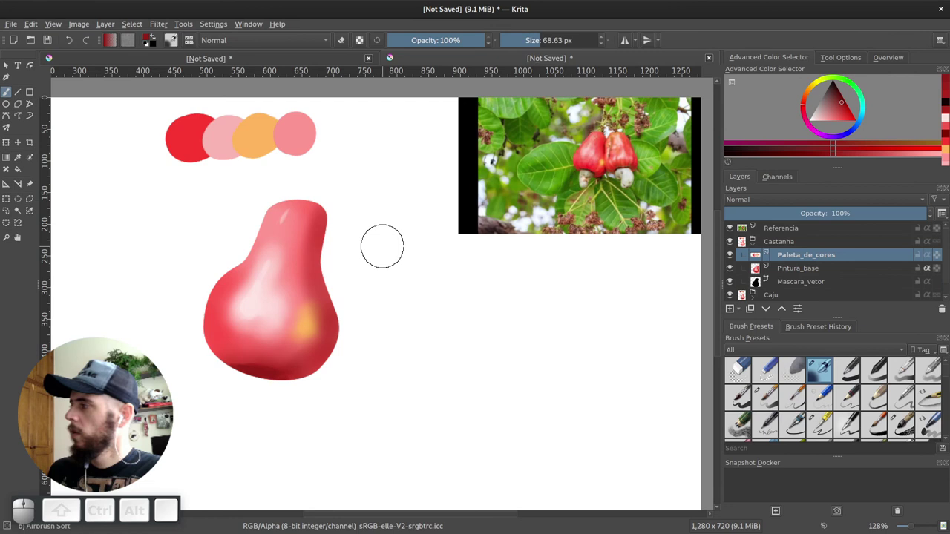
pyautogui.press('Delete')
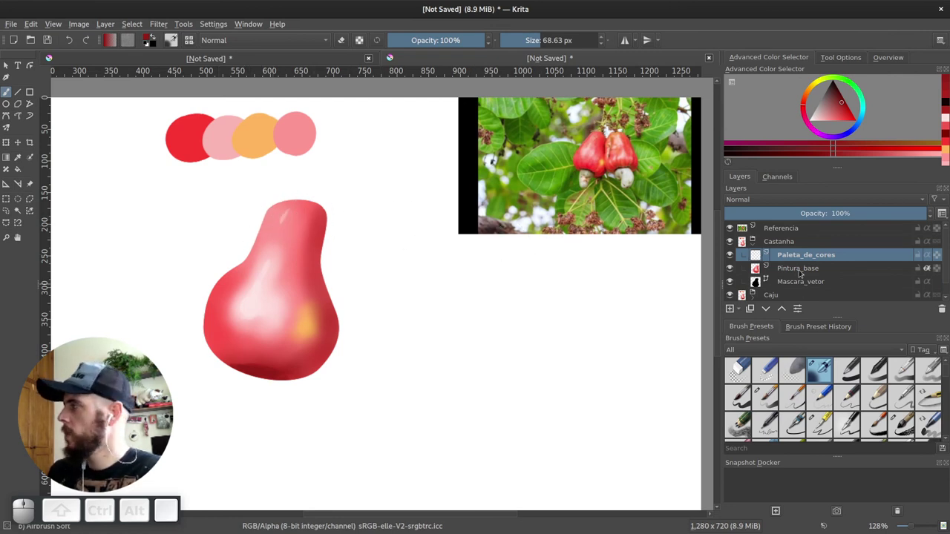
pyautogui.click(803, 272)
pyautogui.press('Delete')
pyautogui.click(796, 284)
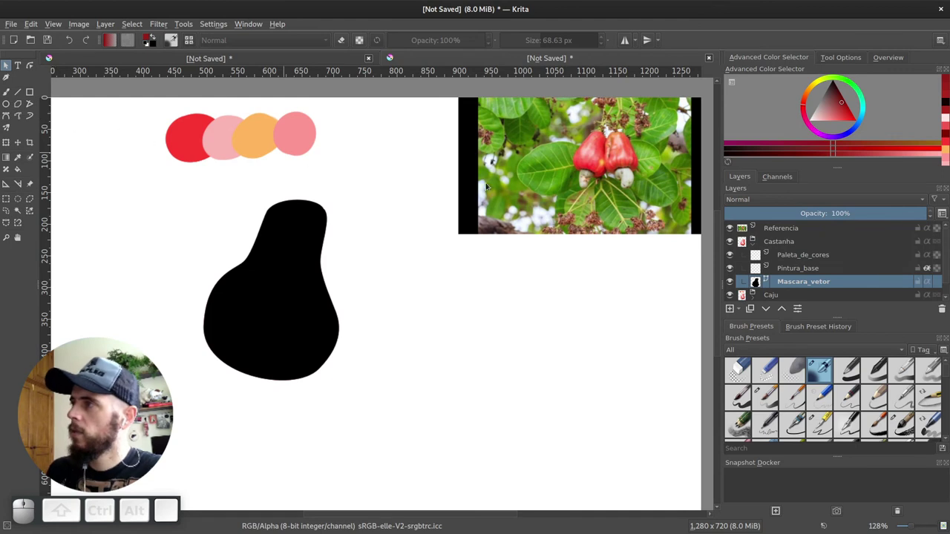
pyautogui.click(731, 245)
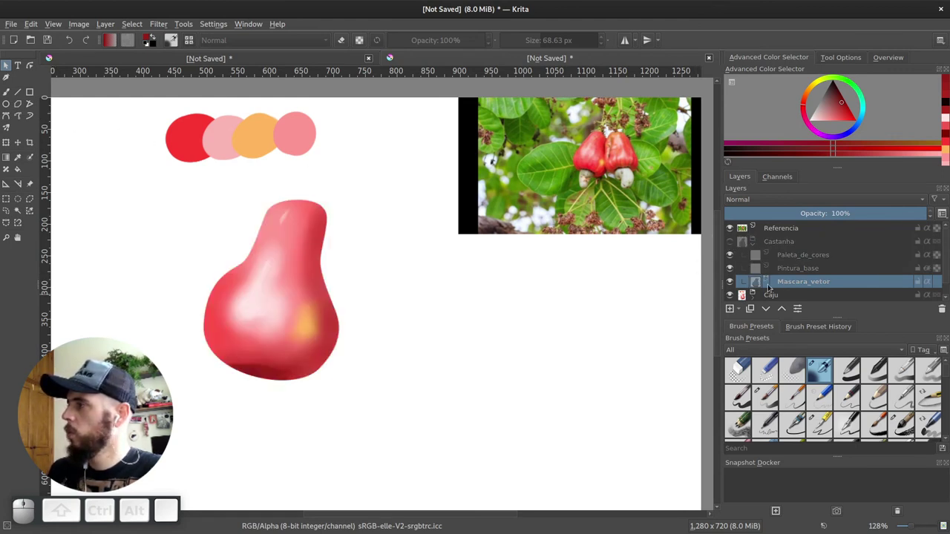
pyautogui.click(734, 245)
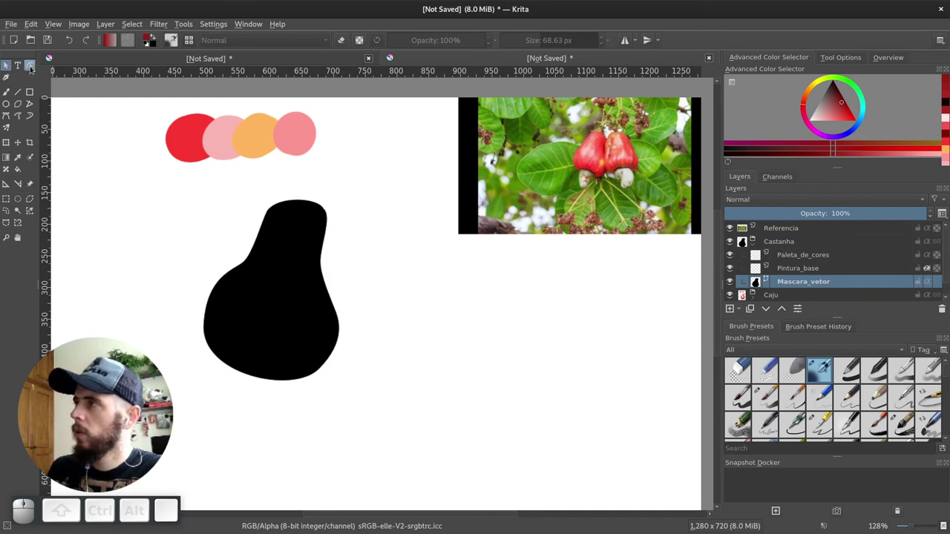
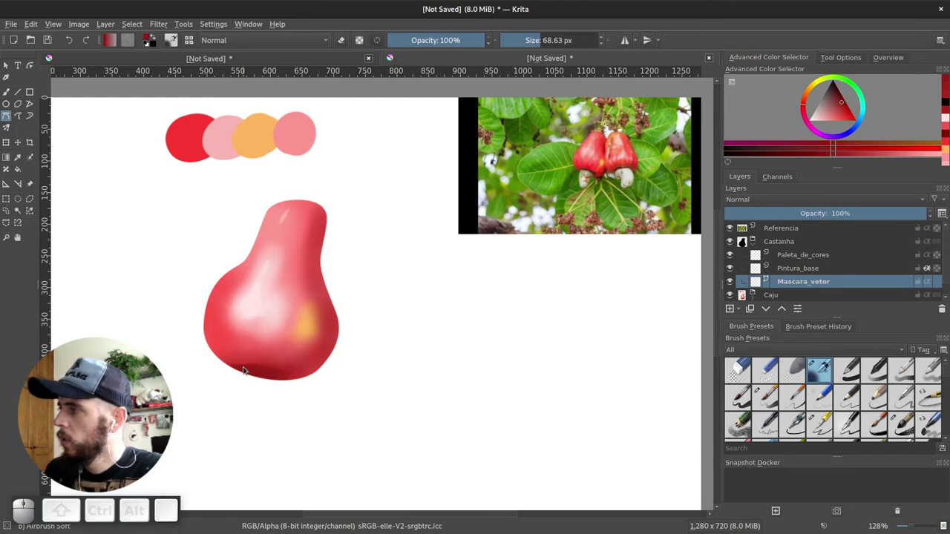
# Redraw Mascara_vetor with the Freehand Path tool as a solid nut shape below the fruit
pyautogui.click(249, 371)
pyautogui.moveTo(235, 386); pyautogui.dragTo(236, 416)
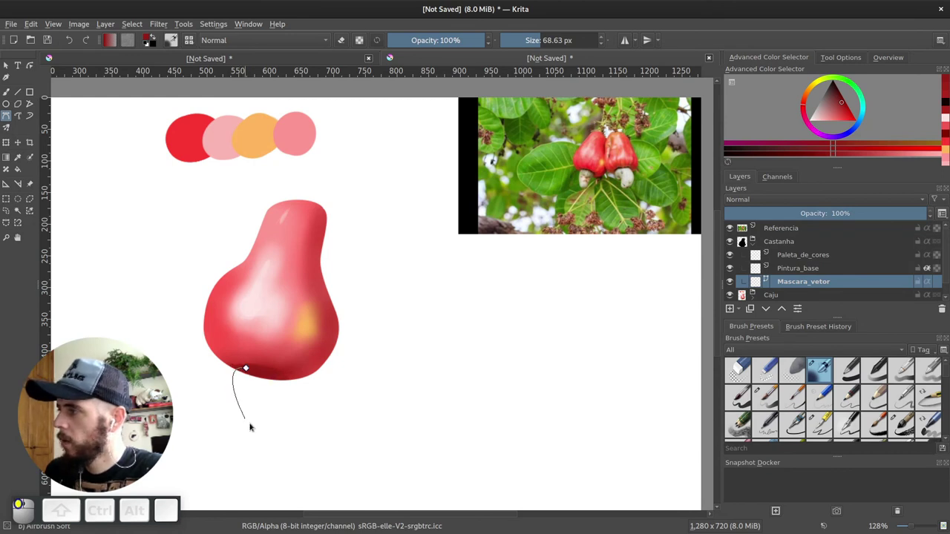
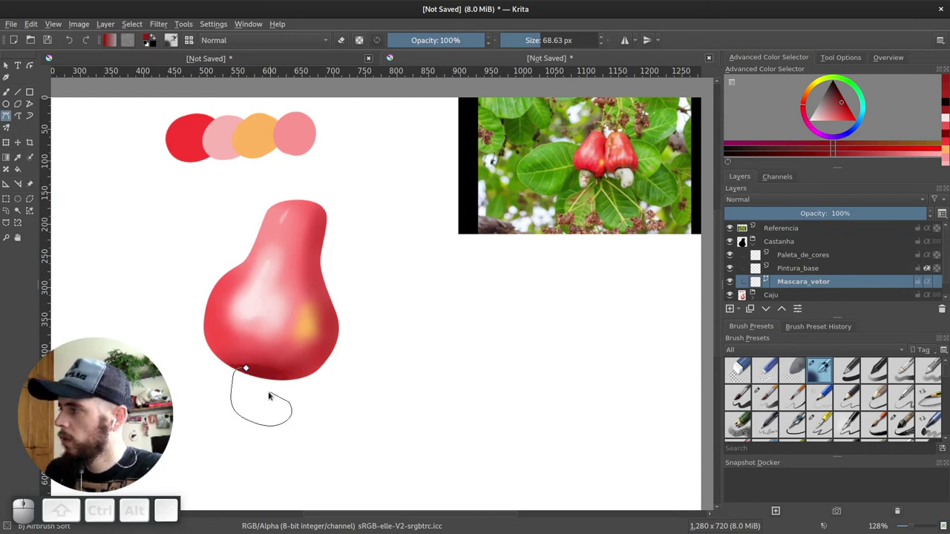
pyautogui.moveTo(284, 389); pyautogui.dragTo(280, 374)
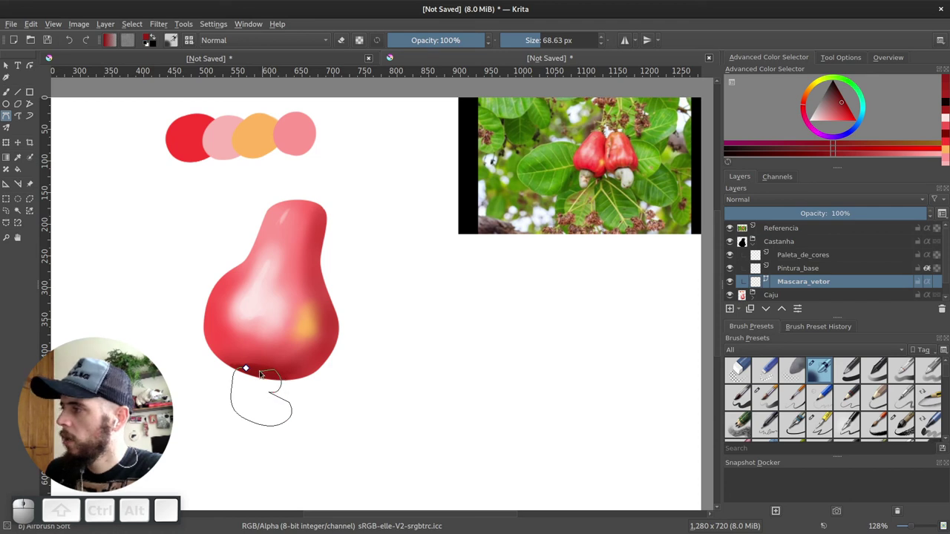
pyautogui.click(249, 373)
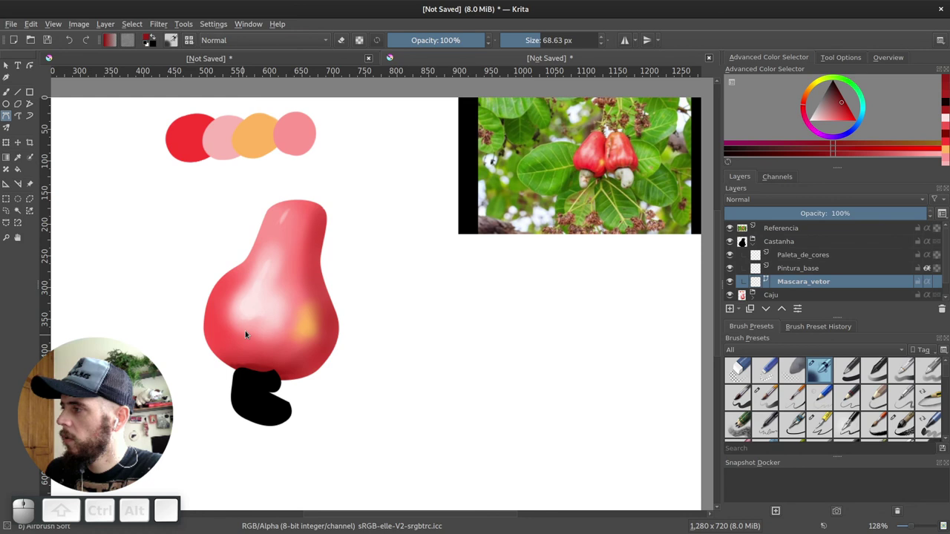
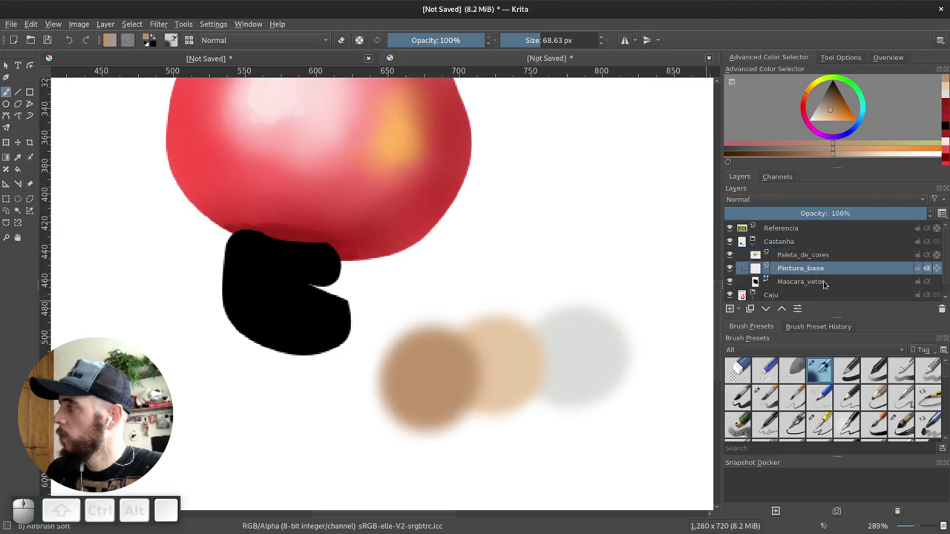
# Sample canvas colours and change brush blending modes to shade the nut in grey and beige
pyautogui.press('f')
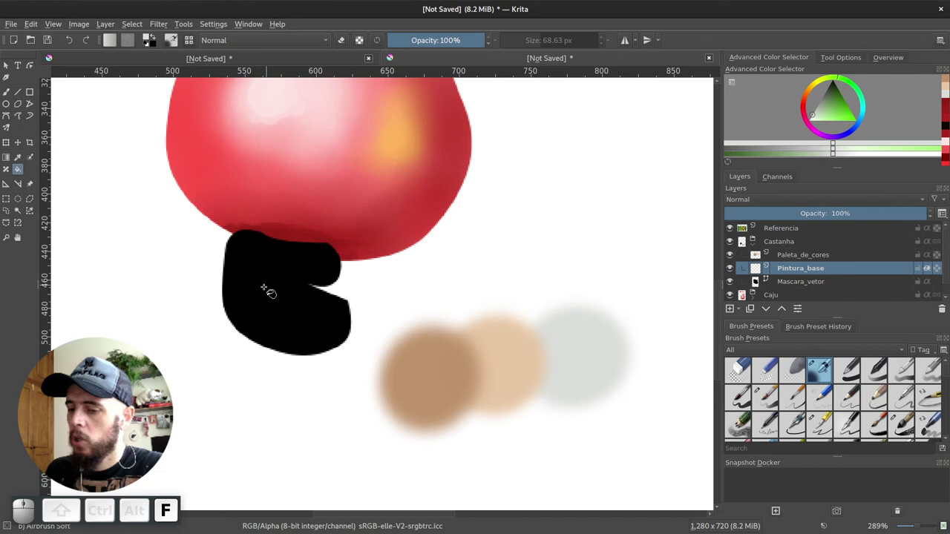
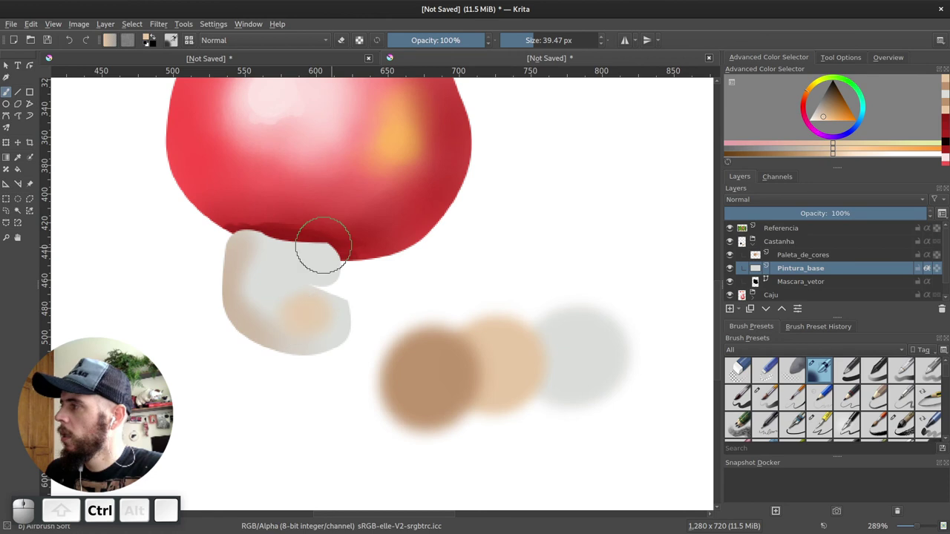
pyautogui.click(135, 414)
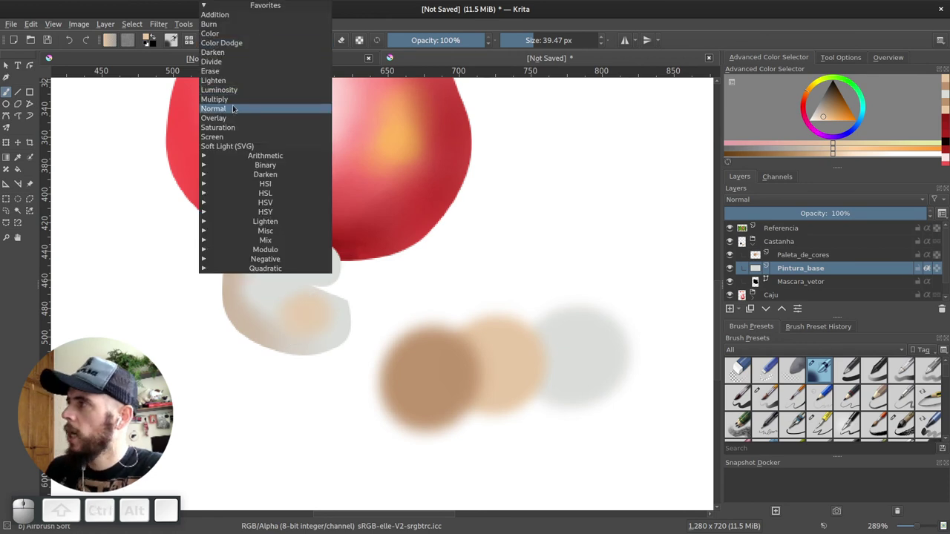
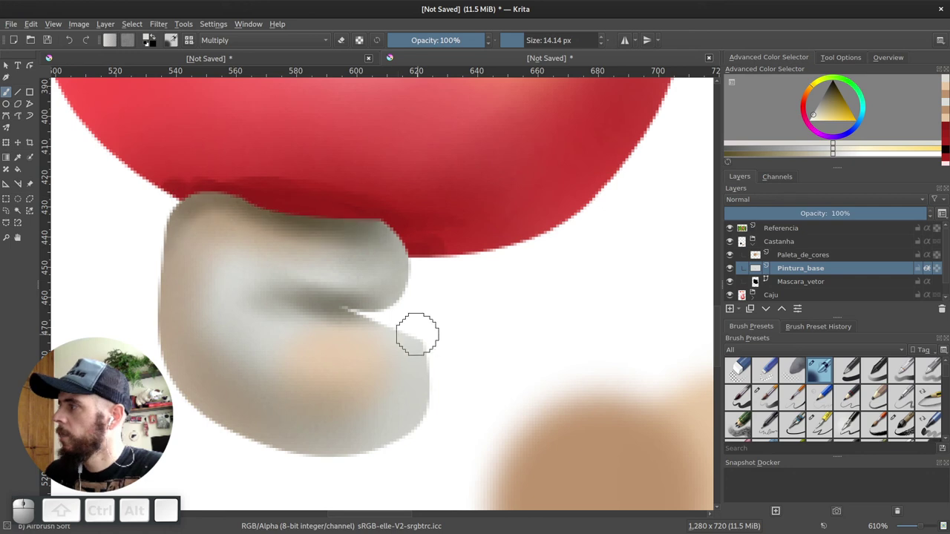
pyautogui.click(248, 43)
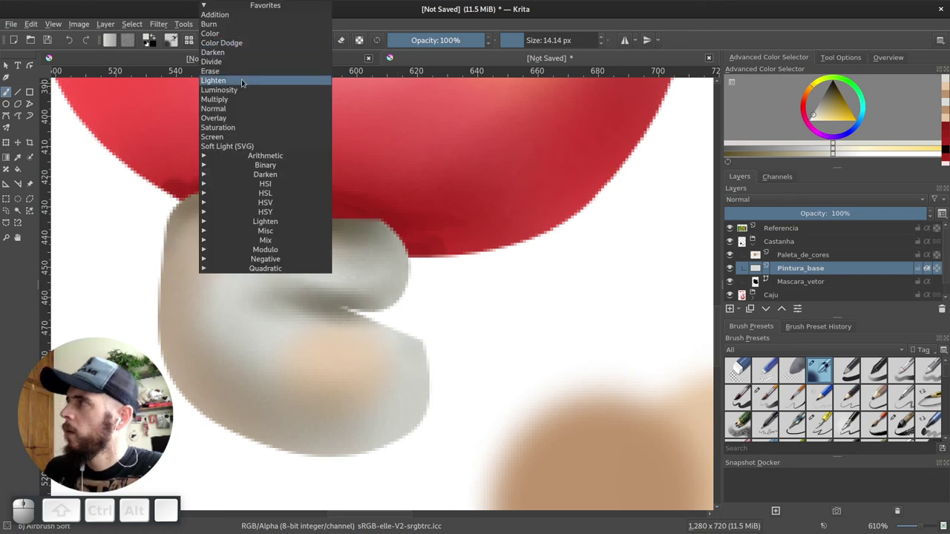
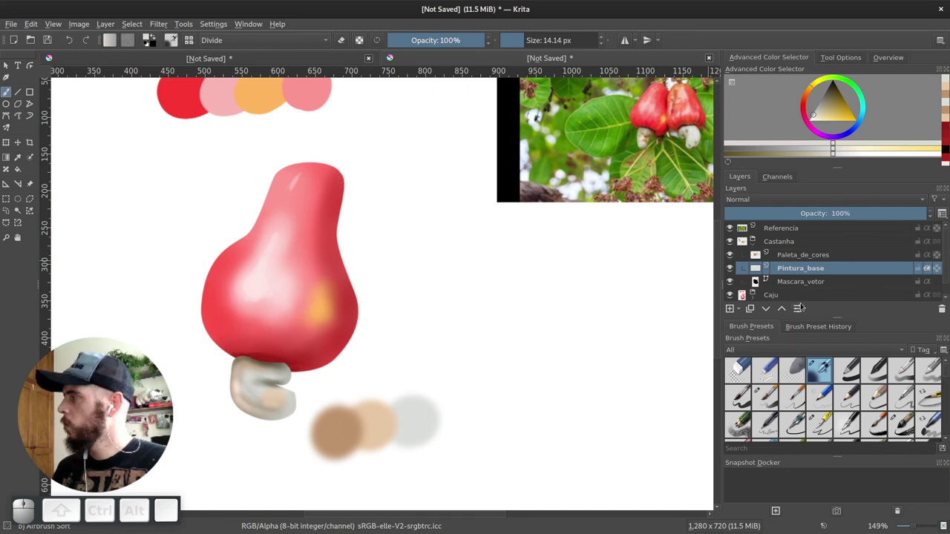
# Return to the Caju group and pick its Pintura_base layer from the canvas
pyautogui.moveTo(949, 275); pyautogui.dragTo(757, 287)
pyautogui.click(757, 289)
pyautogui.click(947, 267)
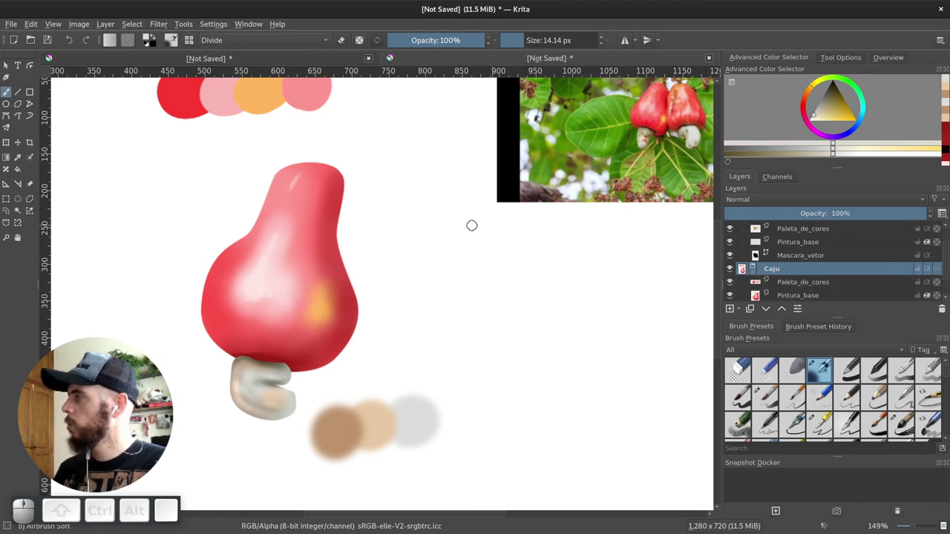
pyautogui.press('r')
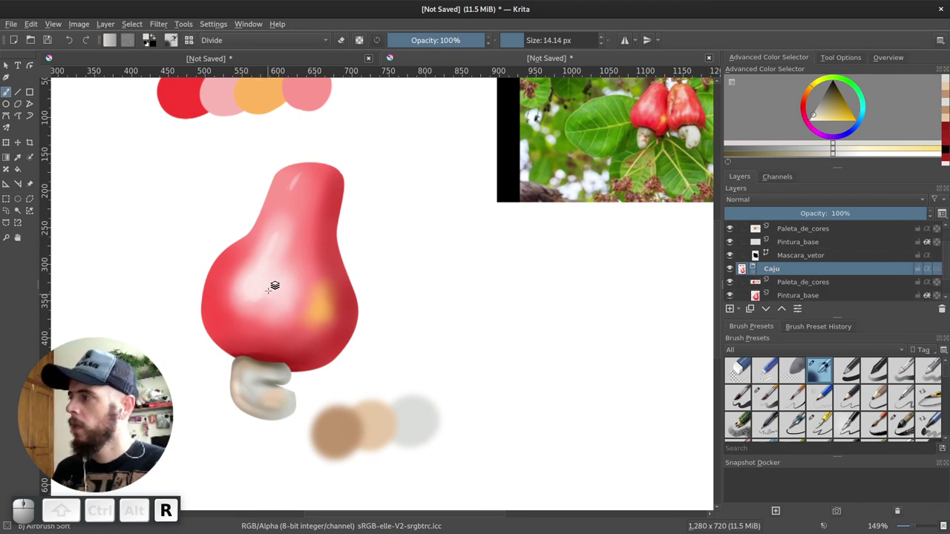
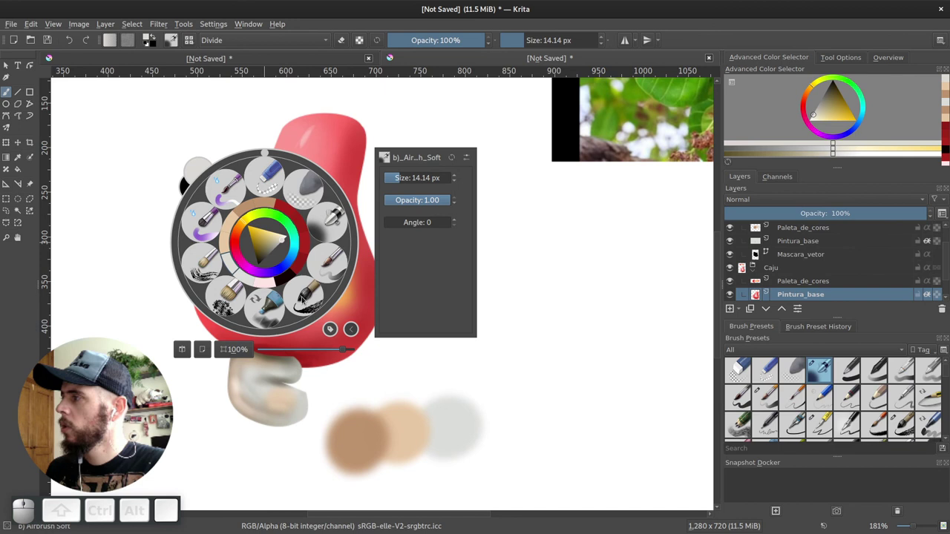
# Filter brush presets by the Sketch tag and choose a textured sketch brush
pyautogui.click(335, 332)
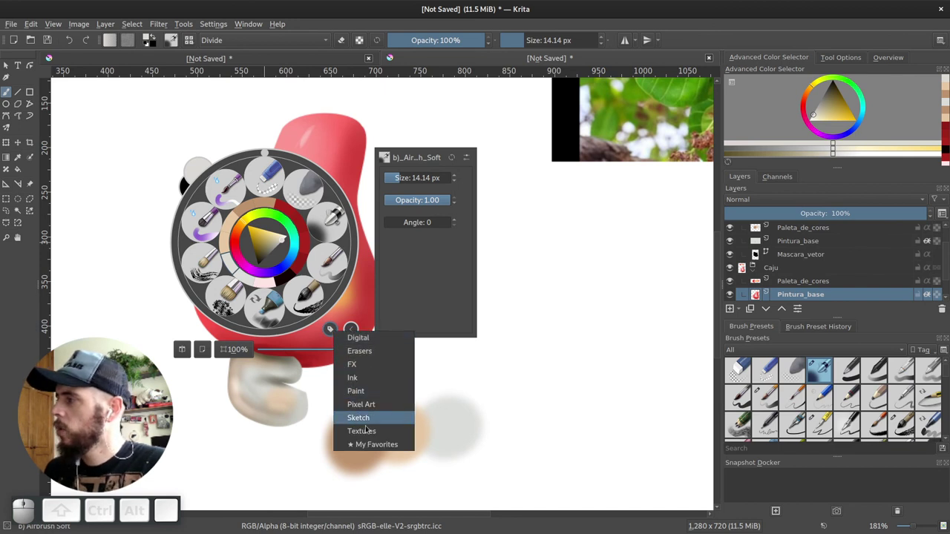
pyautogui.click(370, 434)
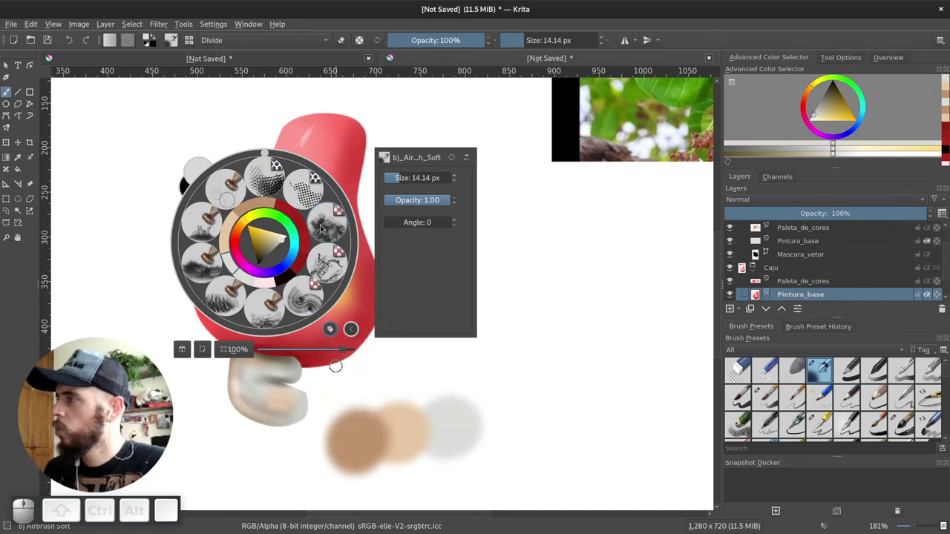
pyautogui.click(325, 229)
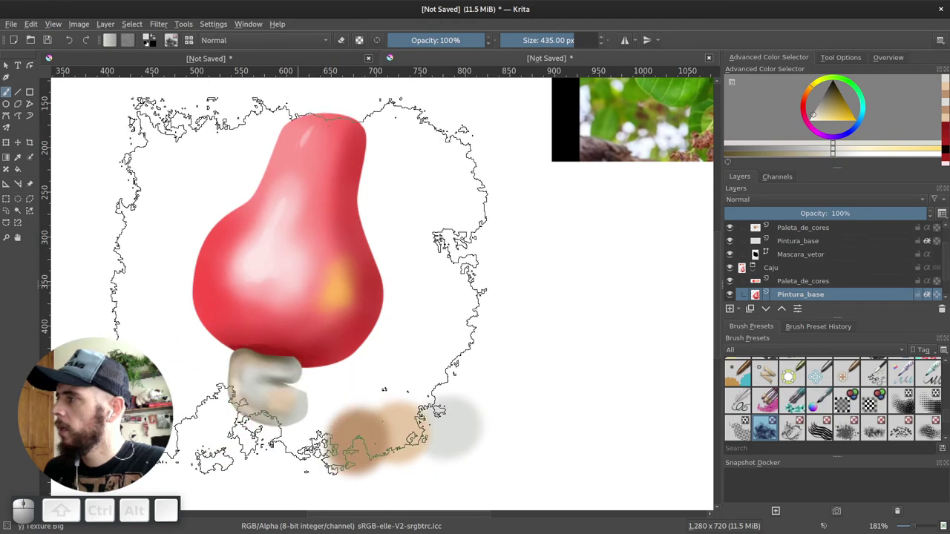
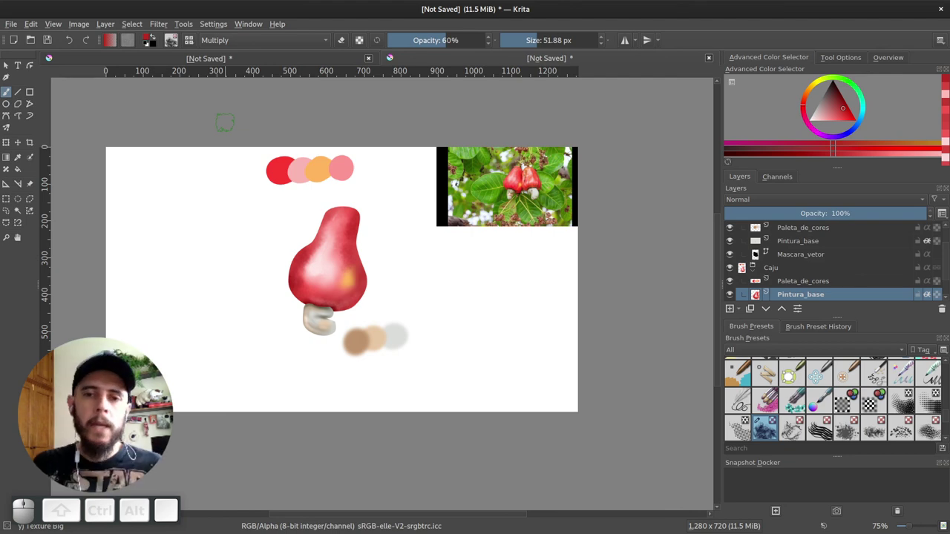
# Close both documents without saving and reopen frutas-2019.kra from Recent Documents
pyautogui.click(707, 63)
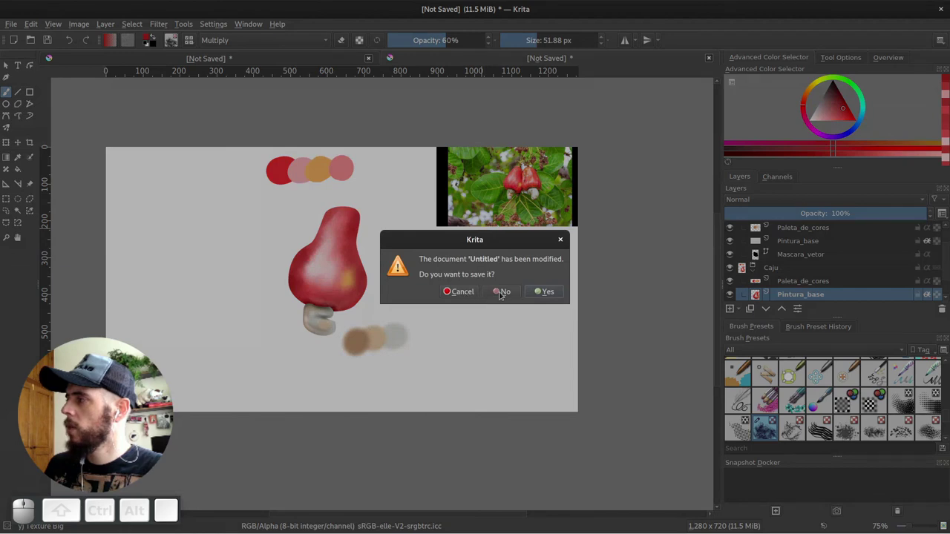
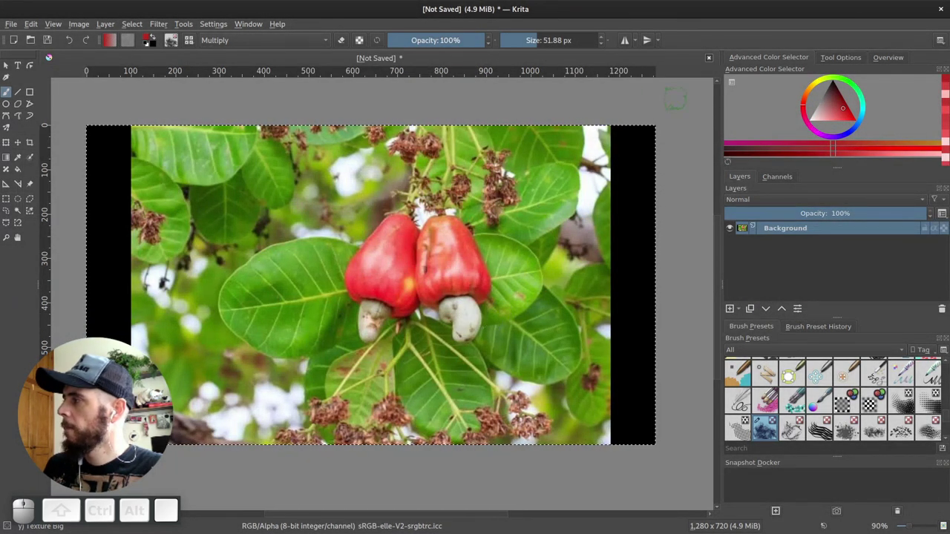
pyautogui.click(713, 61)
pyautogui.click(505, 294)
pyautogui.click(226, 279)
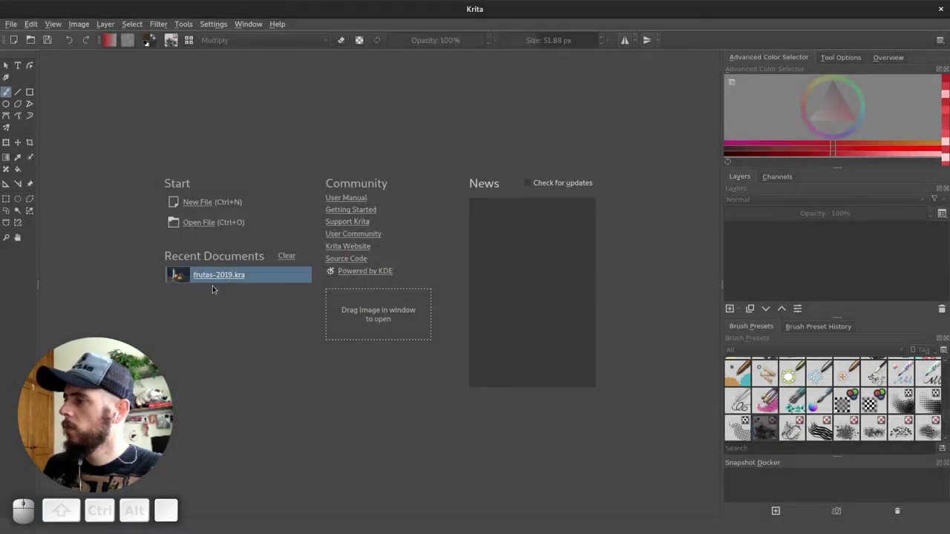
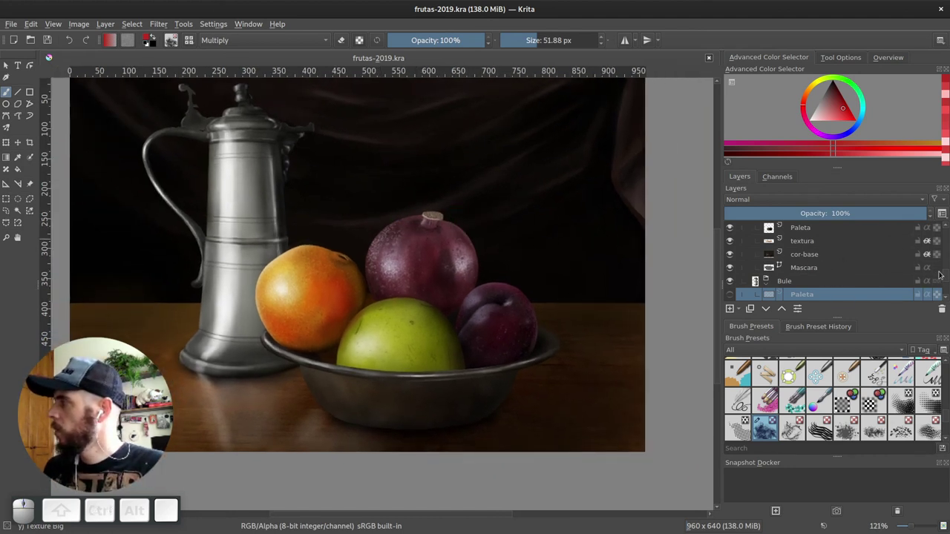
pyautogui.moveTo(946, 276); pyautogui.dragTo(777, 249)
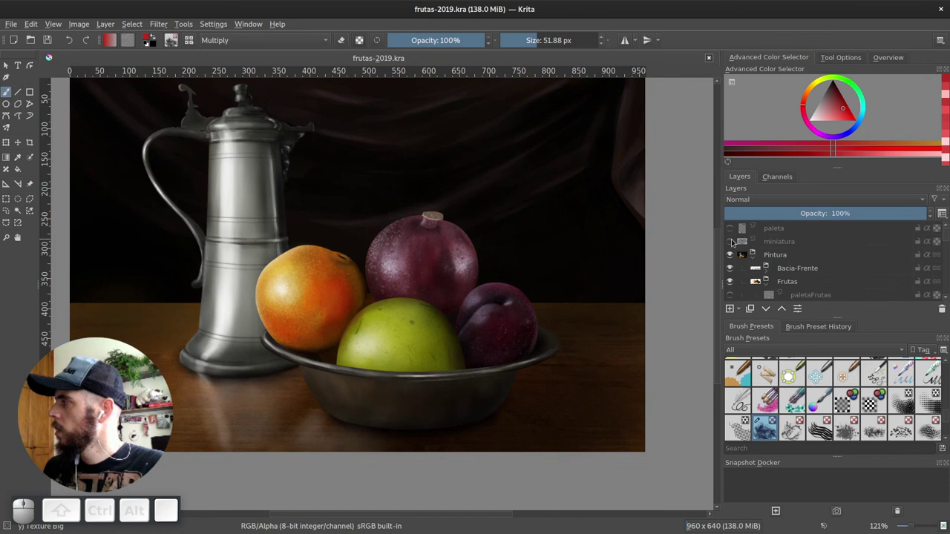
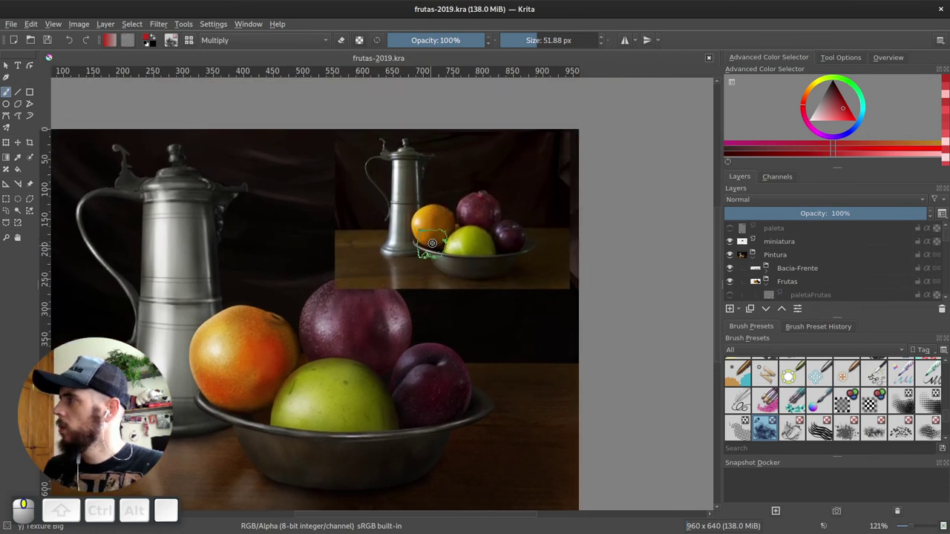
pyautogui.click(731, 244)
pyautogui.click(735, 233)
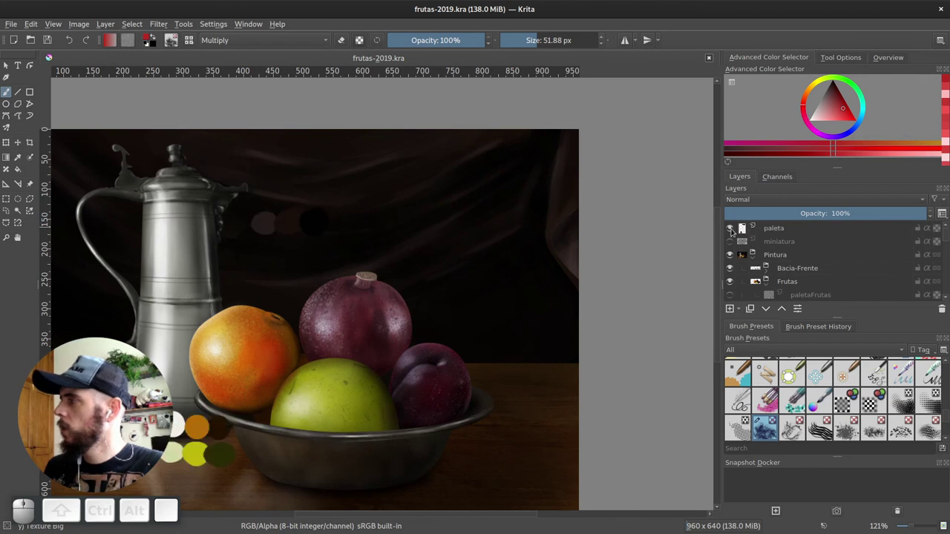
pyautogui.click(733, 231)
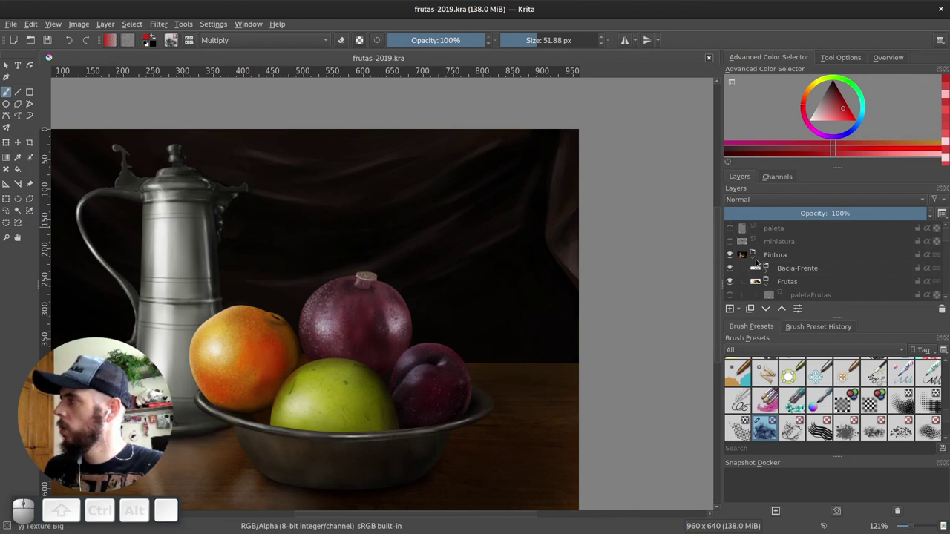
pyautogui.click(756, 262)
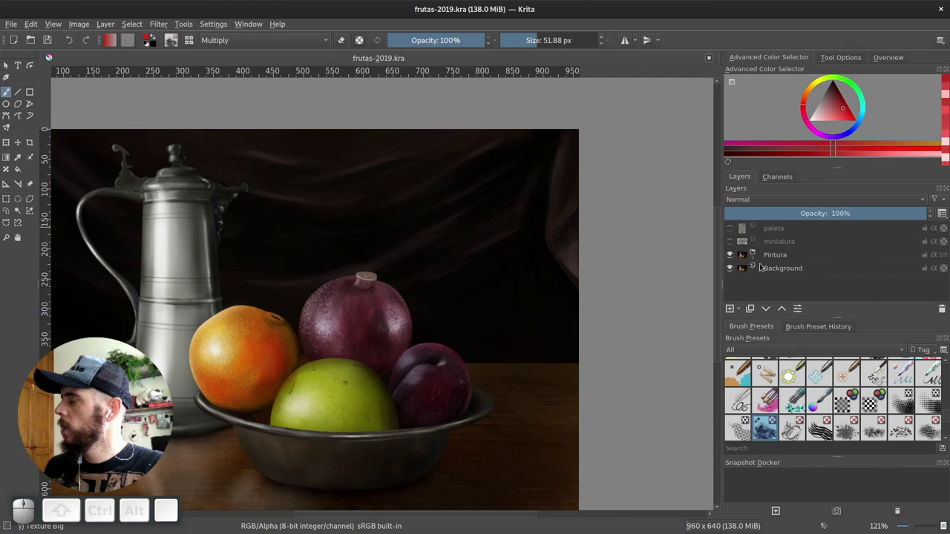
pyautogui.click(735, 269)
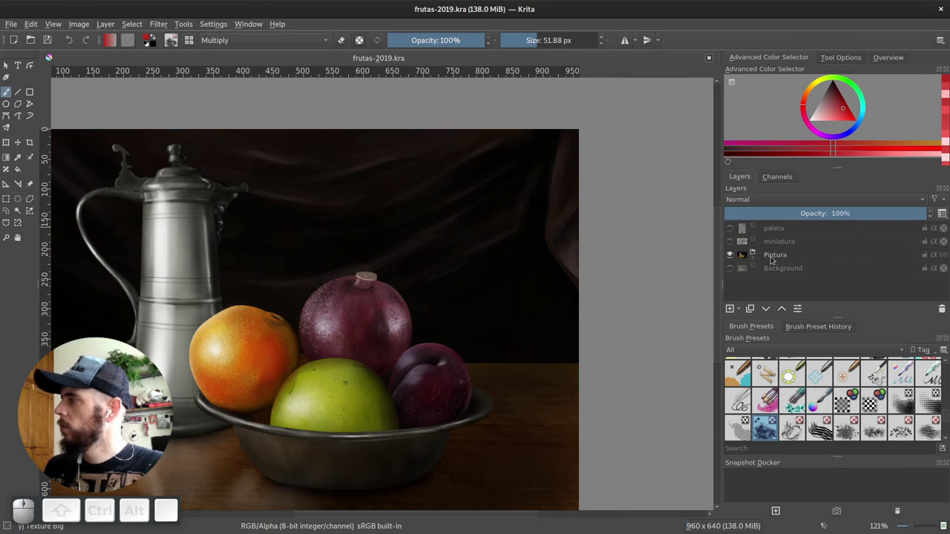
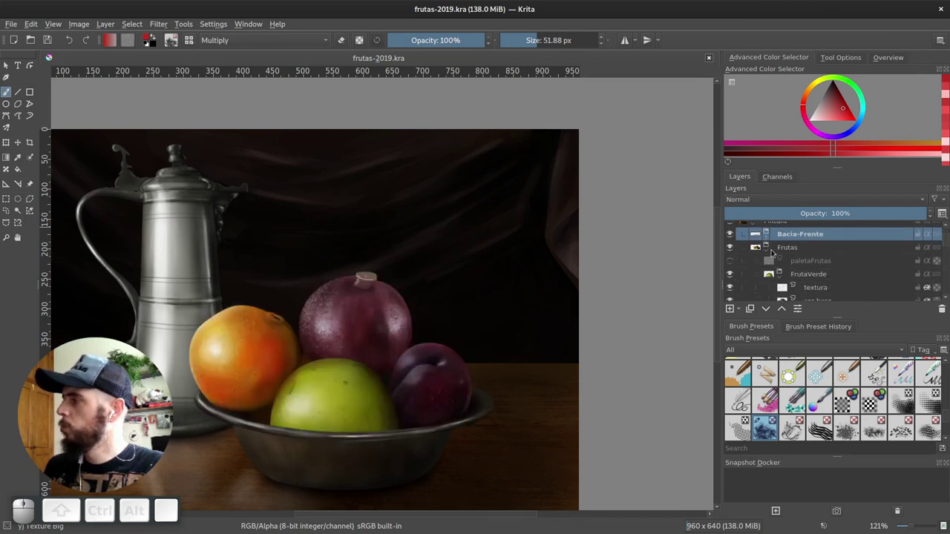
# Collapse Frutas, Bacia-Tras and Bule, expand Frutas again and toggle the paletaFrutas swatches
pyautogui.click(770, 255)
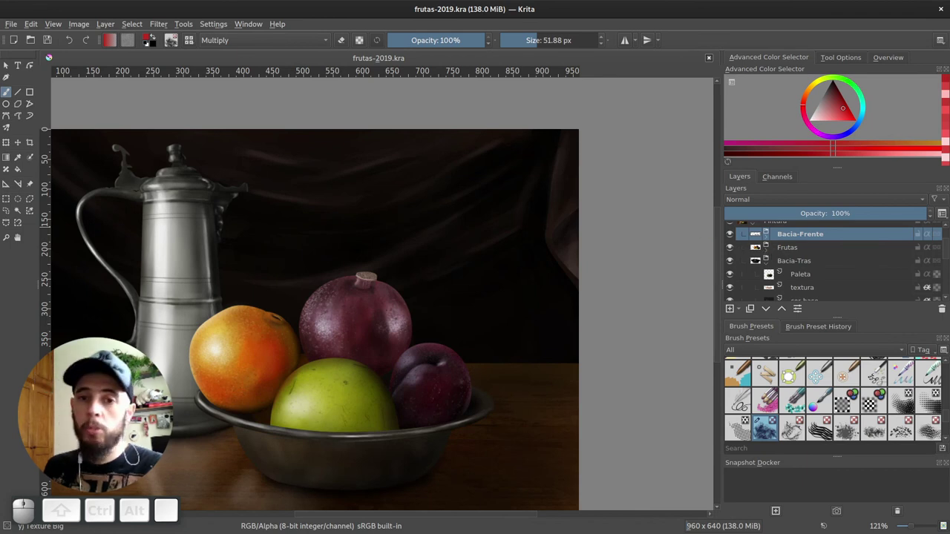
pyautogui.click(768, 266)
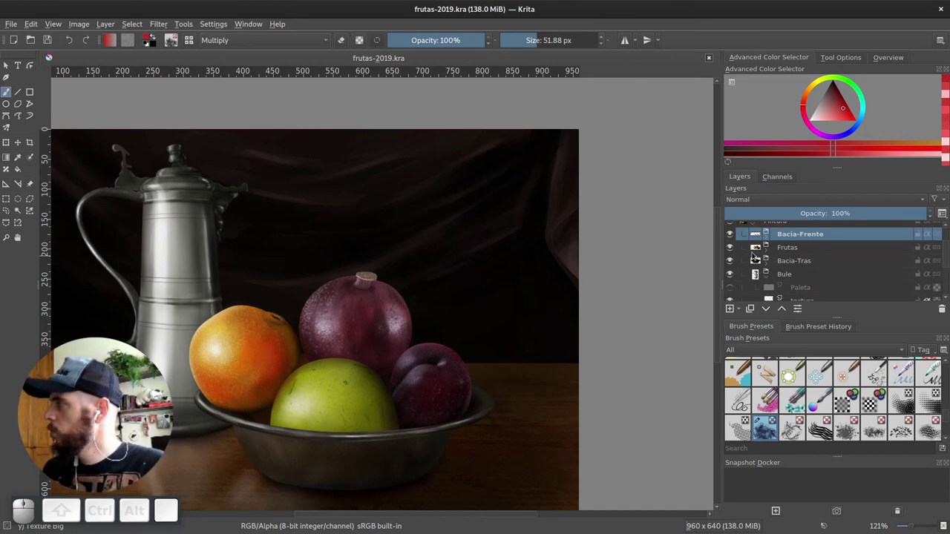
pyautogui.click(734, 252)
pyautogui.click(768, 254)
pyautogui.click(736, 253)
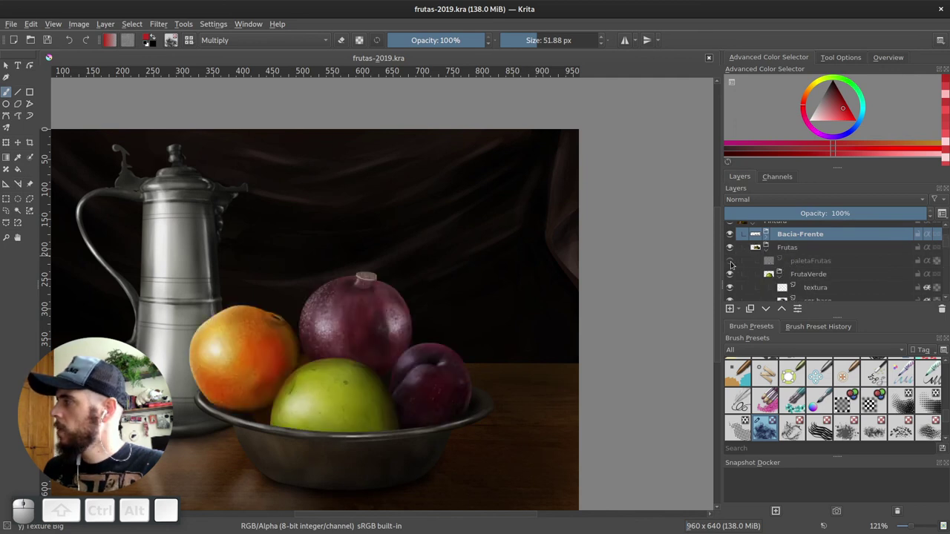
pyautogui.click(734, 264)
pyautogui.click(732, 264)
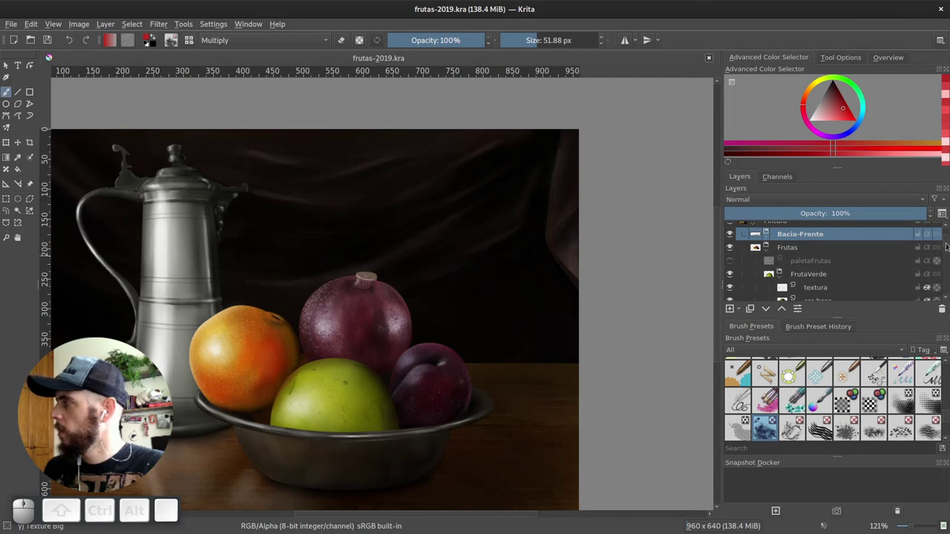
# Expand the FrutaVerde and Ameixa groups to show their textura, cor-base and Mascara layers
pyautogui.click(946, 245)
pyautogui.click(734, 249)
pyautogui.click(733, 249)
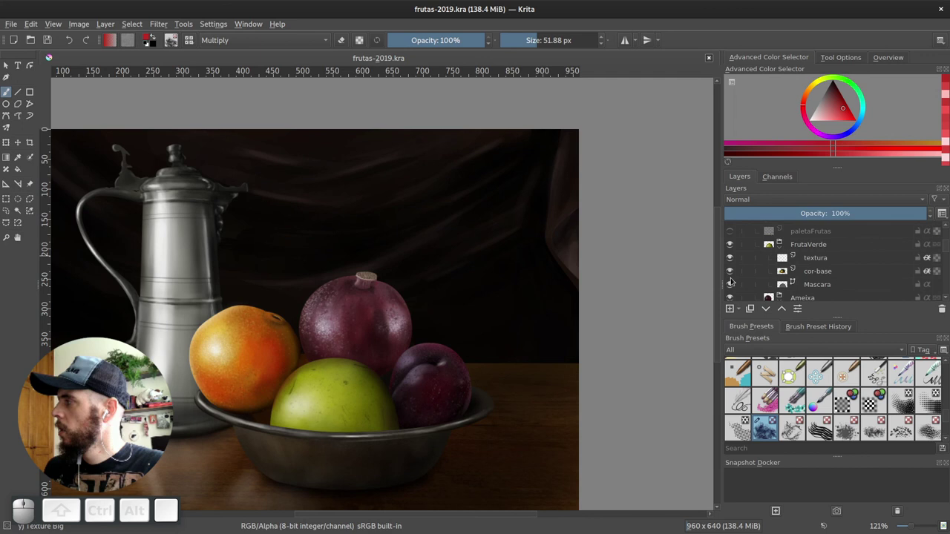
pyautogui.click(780, 251)
pyautogui.click(736, 261)
pyautogui.click(736, 260)
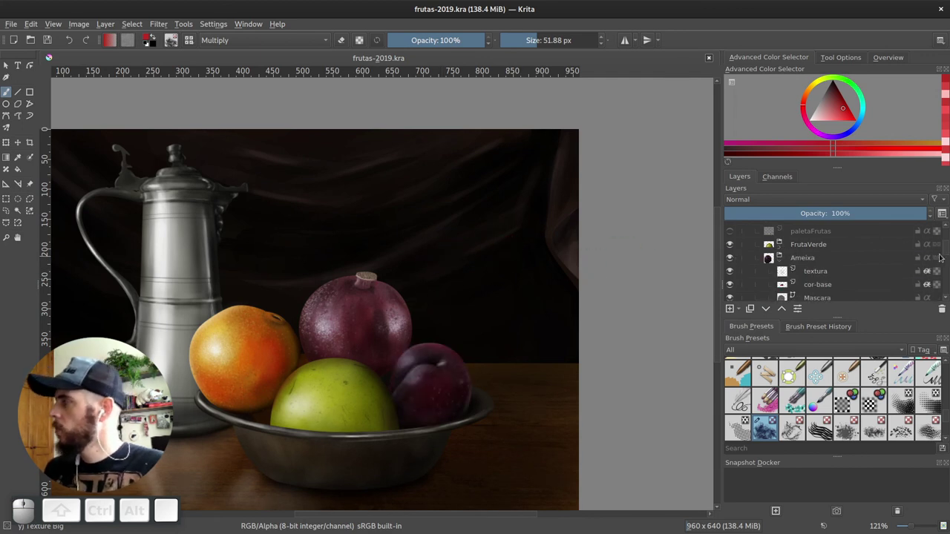
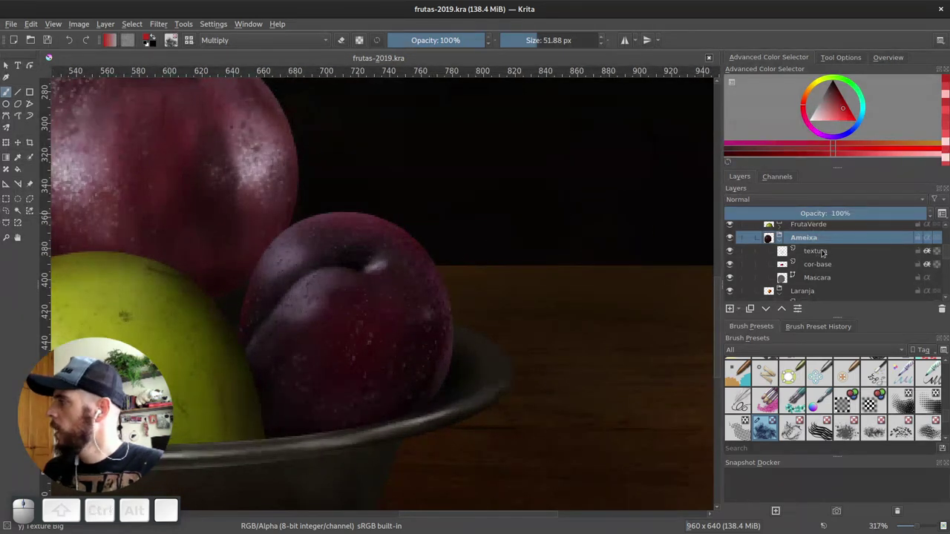
# Select the plum's textura layer and set its blending mode to Screen
pyautogui.click(826, 253)
pyautogui.click(734, 256)
pyautogui.click(732, 256)
pyautogui.doubleClick(732, 256)
pyautogui.click(819, 251)
pyautogui.click(804, 203)
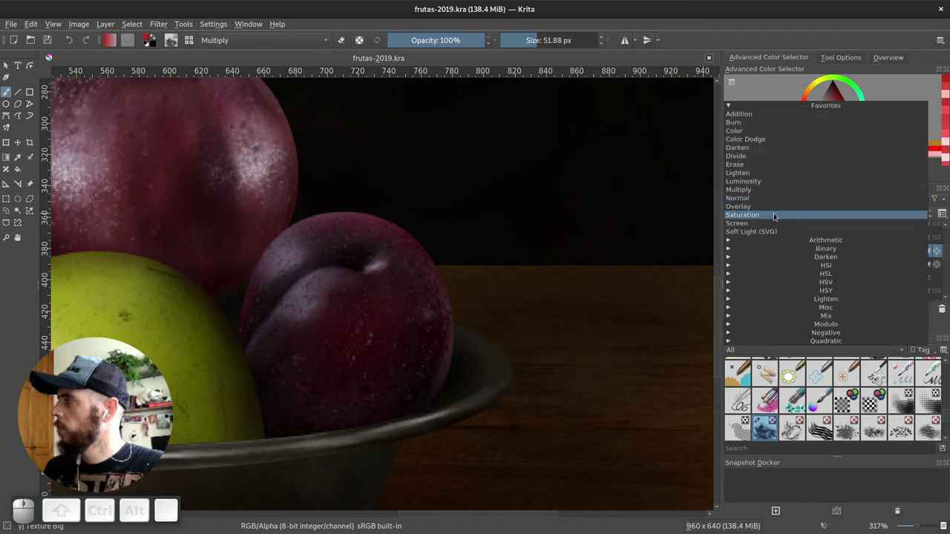
pyautogui.click(768, 226)
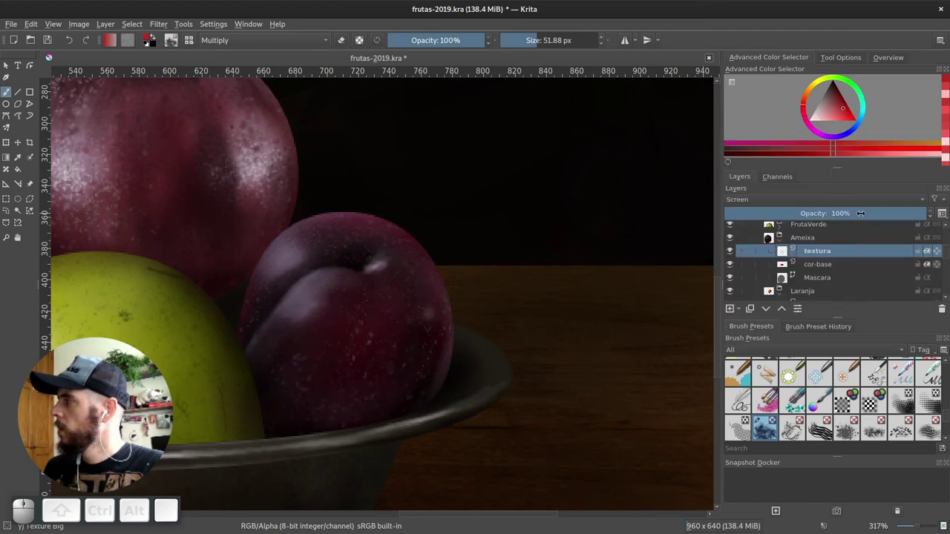
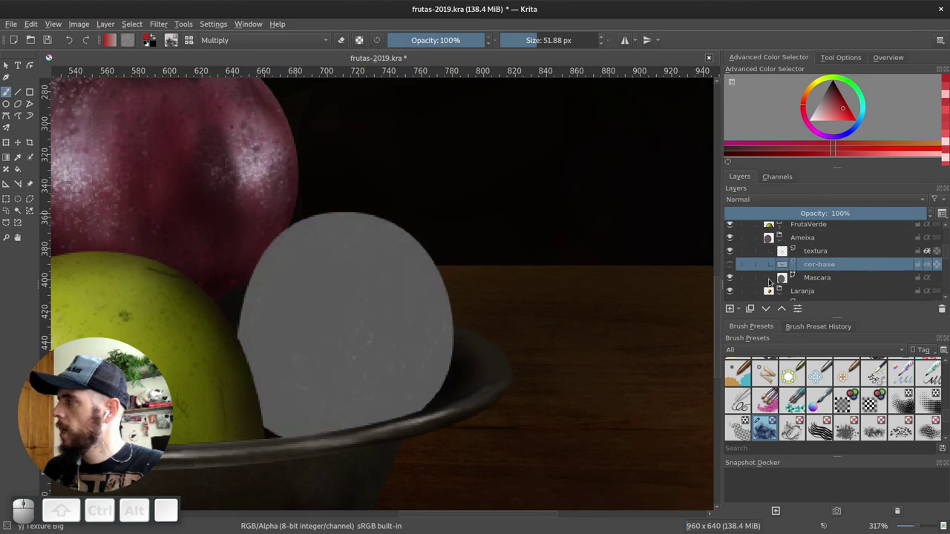
# Hide cor-base to show the grey mask and its vector nodes, then restore cor-base and select it
pyautogui.doubleClick(736, 278)
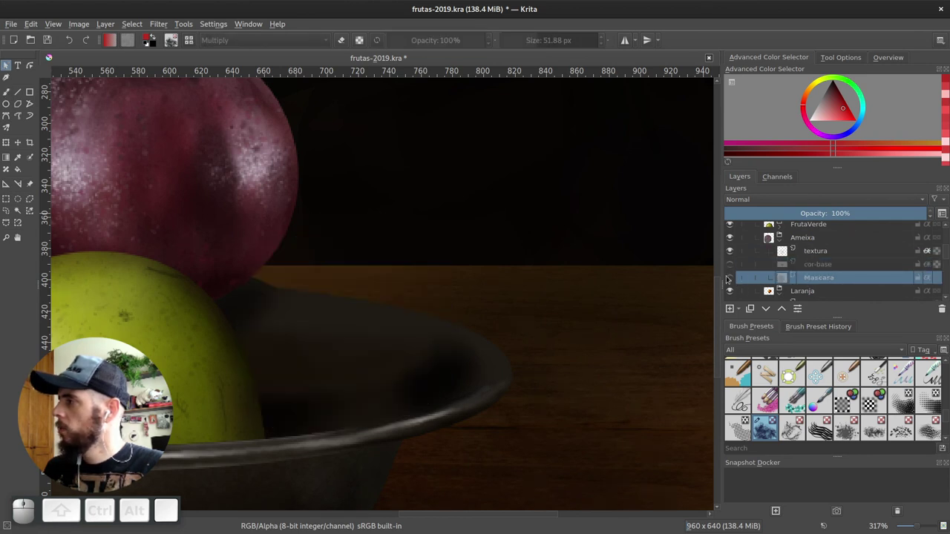
pyautogui.click(733, 278)
pyautogui.click(824, 280)
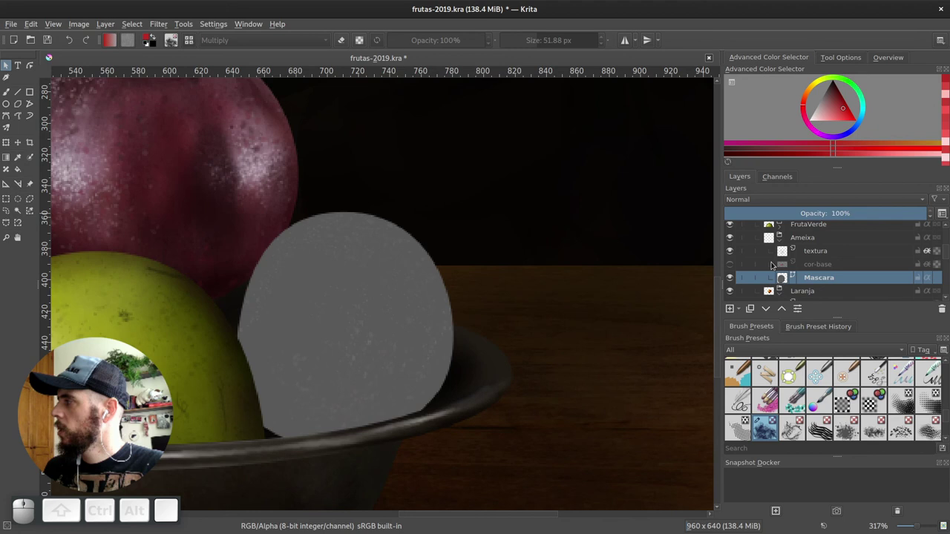
pyautogui.click(34, 70)
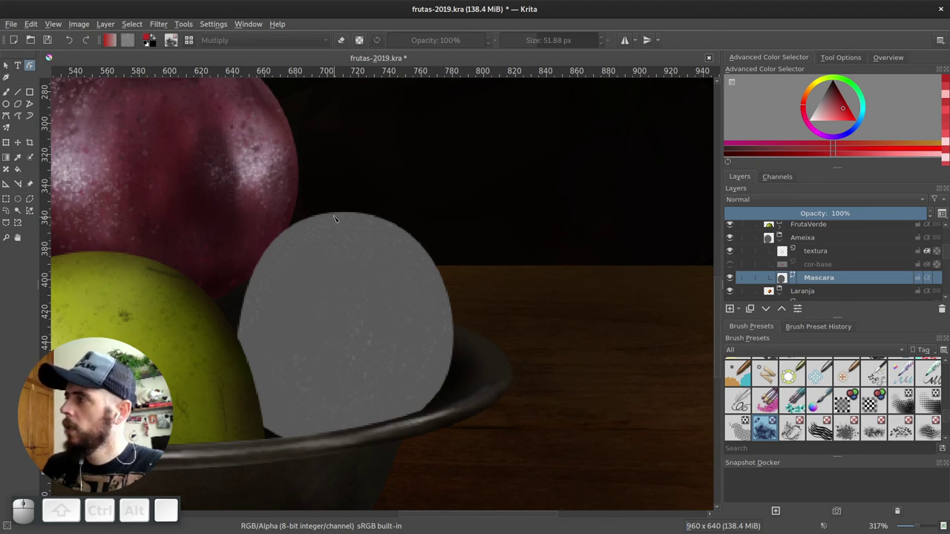
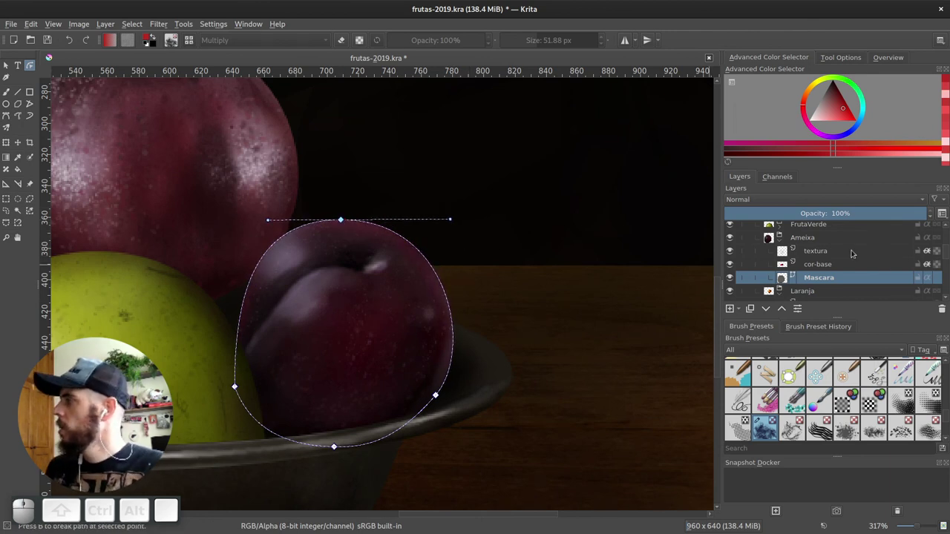
pyautogui.click(824, 256)
pyautogui.click(824, 269)
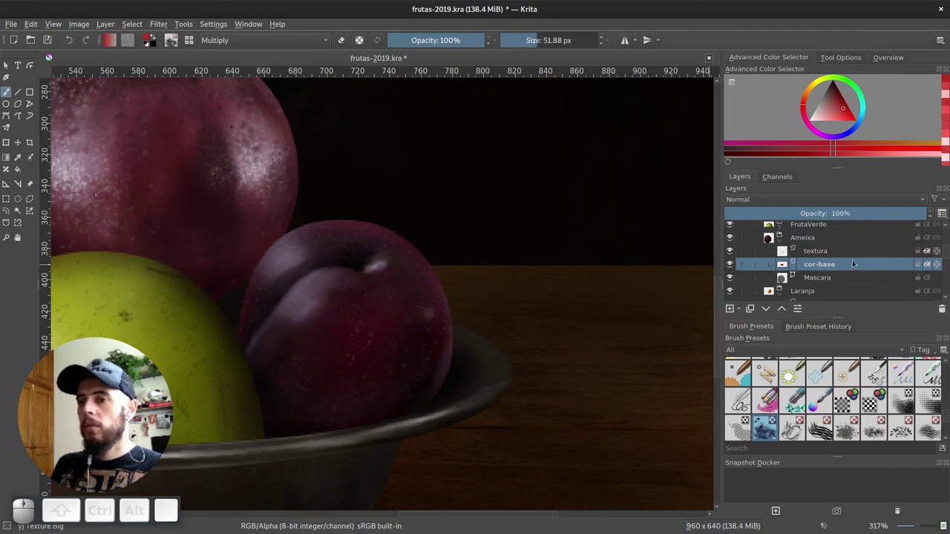
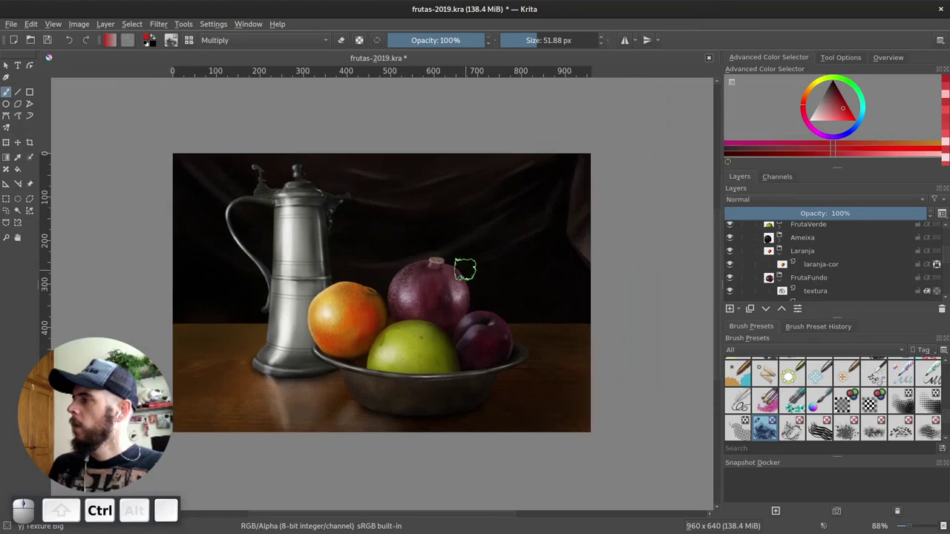
# Collapse the Laranja group and expand the Bule jug group's layers
pyautogui.click(781, 257)
pyautogui.click(780, 270)
pyautogui.middleClick(774, 276)
pyautogui.middleClick(794, 267)
pyautogui.click(730, 250)
pyautogui.click(730, 250)
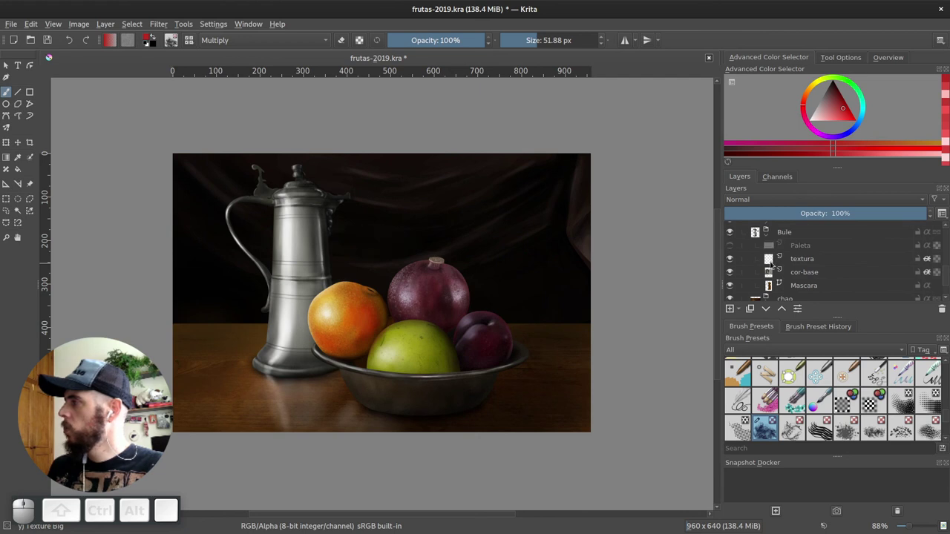
pyautogui.click(733, 262)
pyautogui.doubleClick(730, 263)
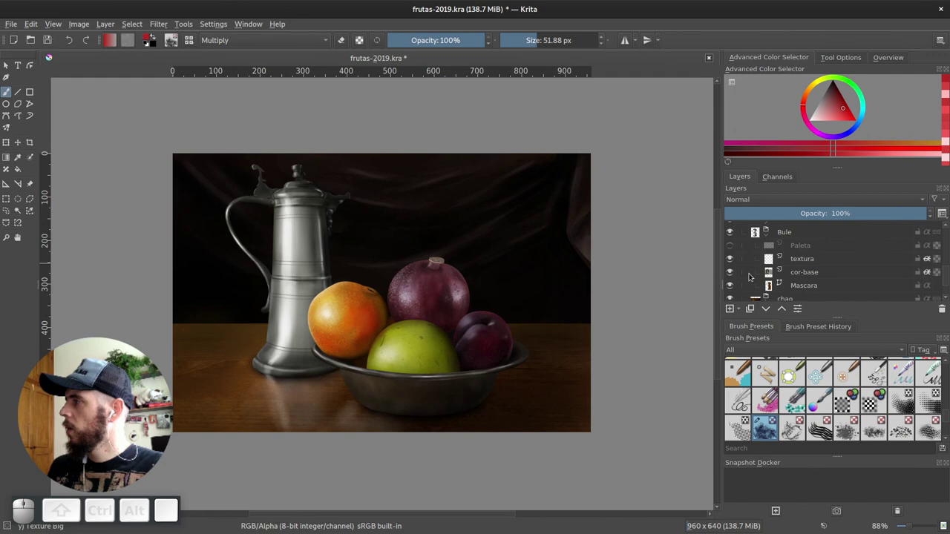
# Select the jug's Mascara layer, zoom in and load its outline as a selection
pyautogui.click(734, 276)
pyautogui.click(734, 276)
pyautogui.click(805, 290)
pyautogui.middleClick(353, 252)
pyautogui.moveTo(391, 273); pyautogui.dragTo(250, 155)
pyautogui.click(31, 68)
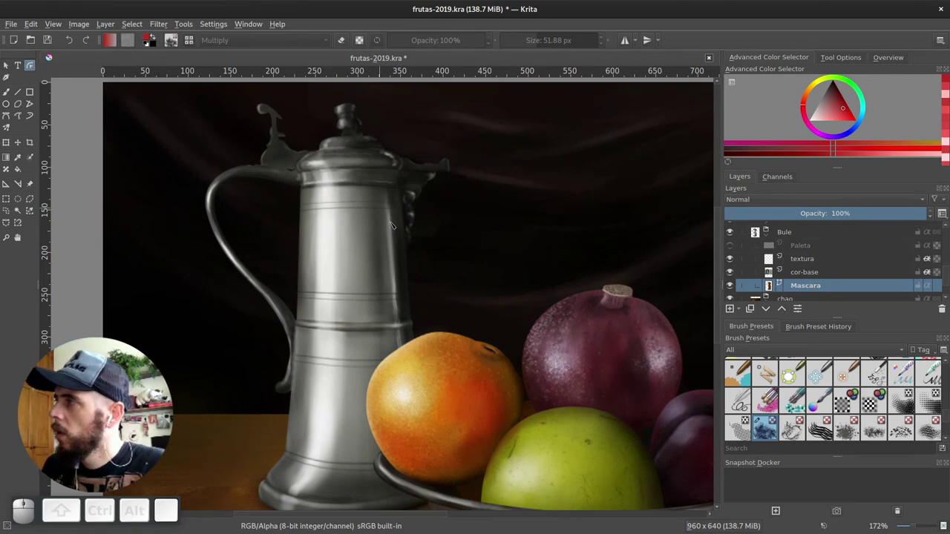
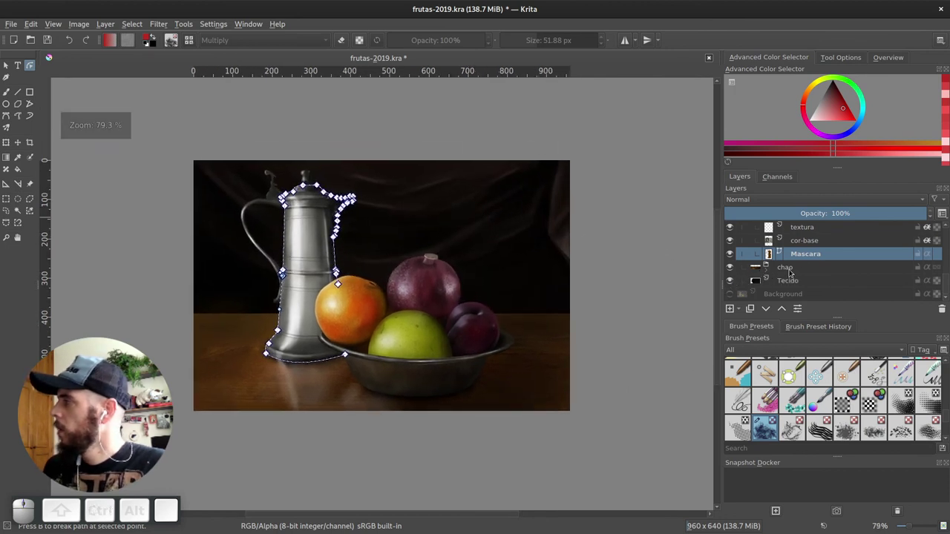
# Deselect, hide the Bule, Paleta and other object layers above the floor, and show chao-imagem
pyautogui.click(793, 272)
pyautogui.click(771, 275)
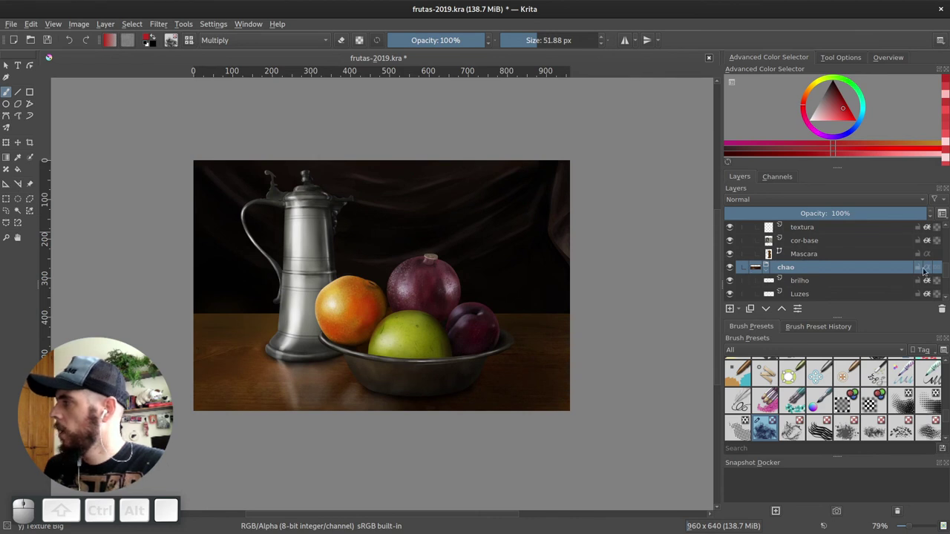
pyautogui.moveTo(947, 273); pyautogui.dragTo(727, 274)
pyautogui.click(735, 271)
pyautogui.click(730, 282)
pyautogui.click(769, 287)
pyautogui.click(737, 296)
pyautogui.click(173, 419)
pyautogui.click(735, 235)
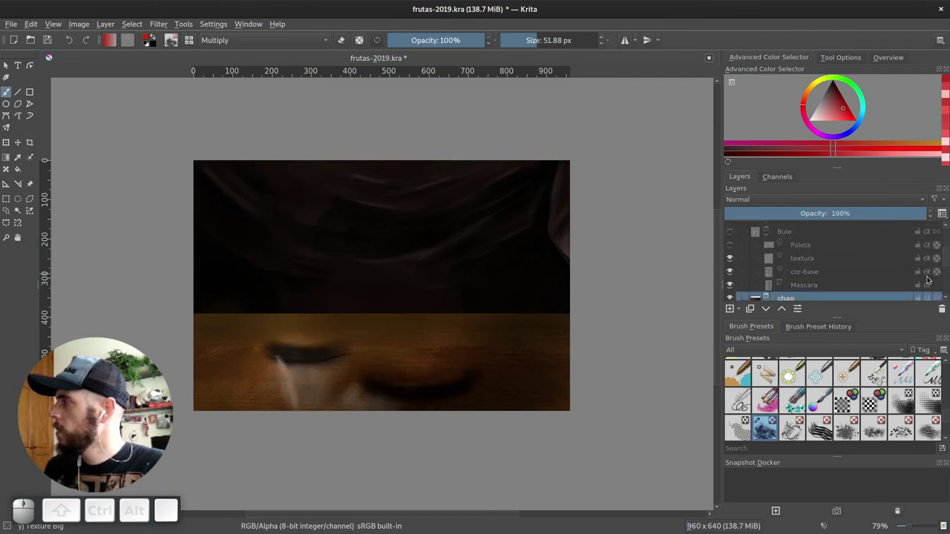
pyautogui.moveTo(947, 266); pyautogui.dragTo(786, 289)
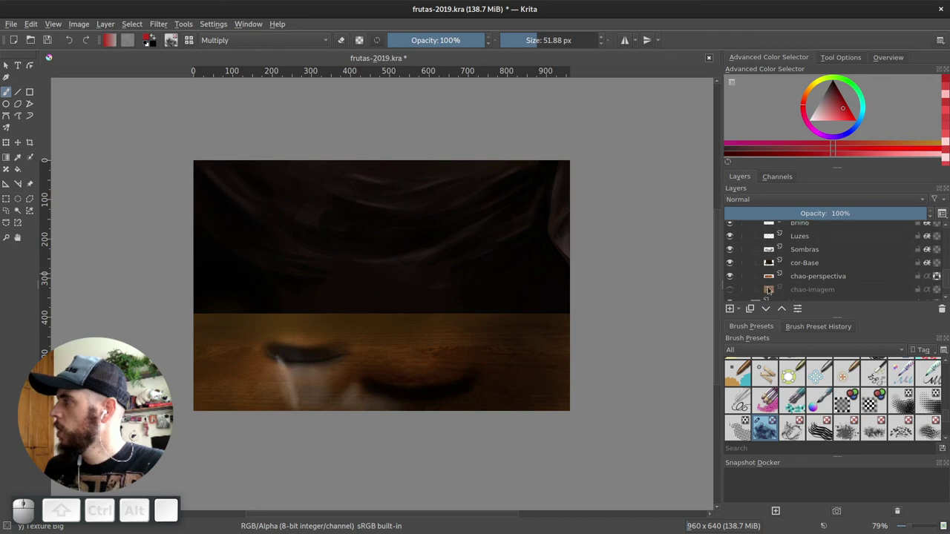
pyautogui.click(734, 293)
# Hide the floor's brilho, Luzes, Sombras, cor-Base and chao-perspectiva layers, leaving raw wood grain
pyautogui.middleClick(173, 418)
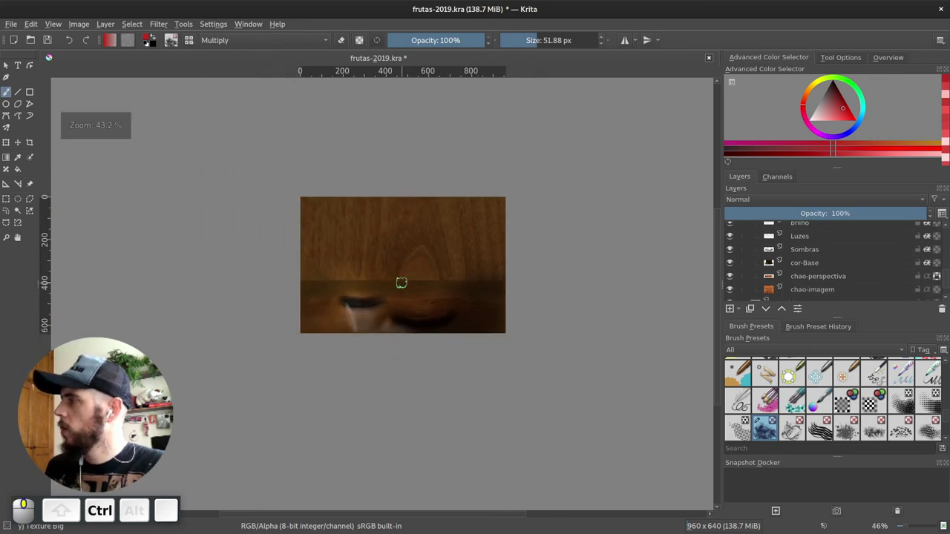
pyautogui.scroll(3)
pyautogui.middleClick(173, 419)
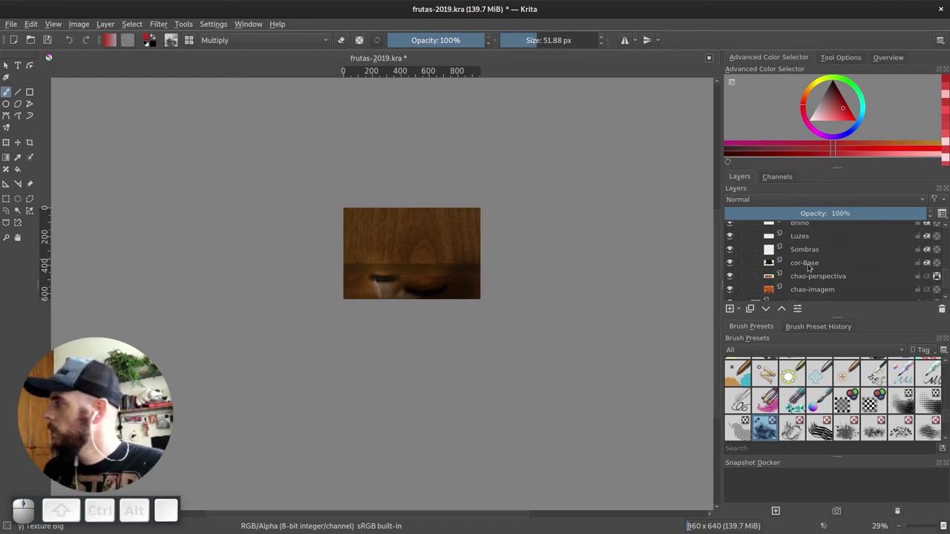
pyautogui.click(944, 286)
pyautogui.click(733, 229)
pyautogui.click(731, 241)
pyautogui.click(733, 256)
pyautogui.click(734, 271)
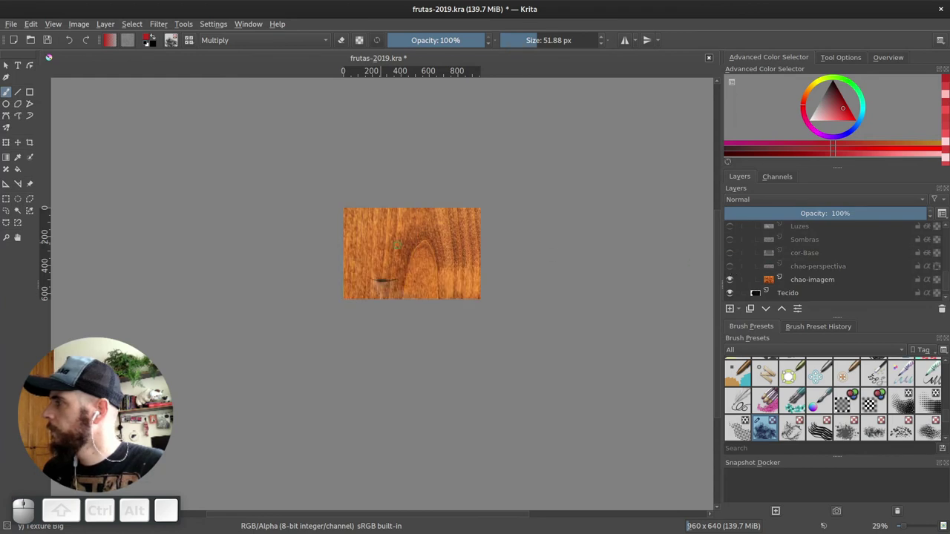
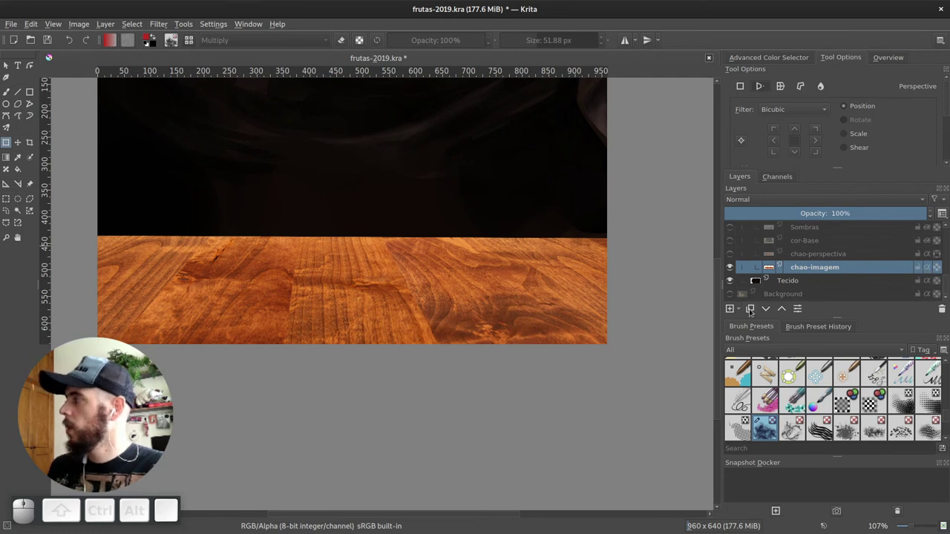
# Add Paint Layer 1 above chao-imagem and make cor-Base visible again
pyautogui.click(731, 313)
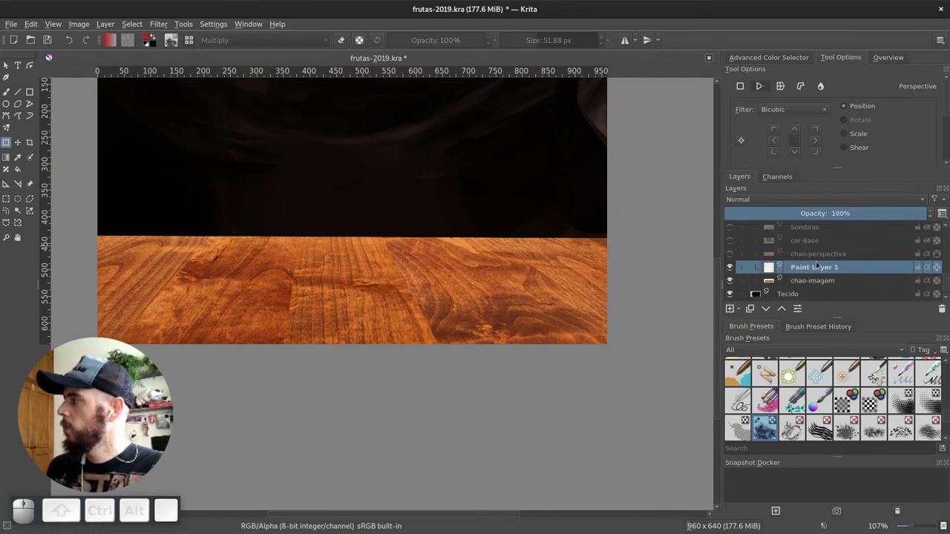
pyautogui.moveTo(945, 281); pyautogui.dragTo(897, 266)
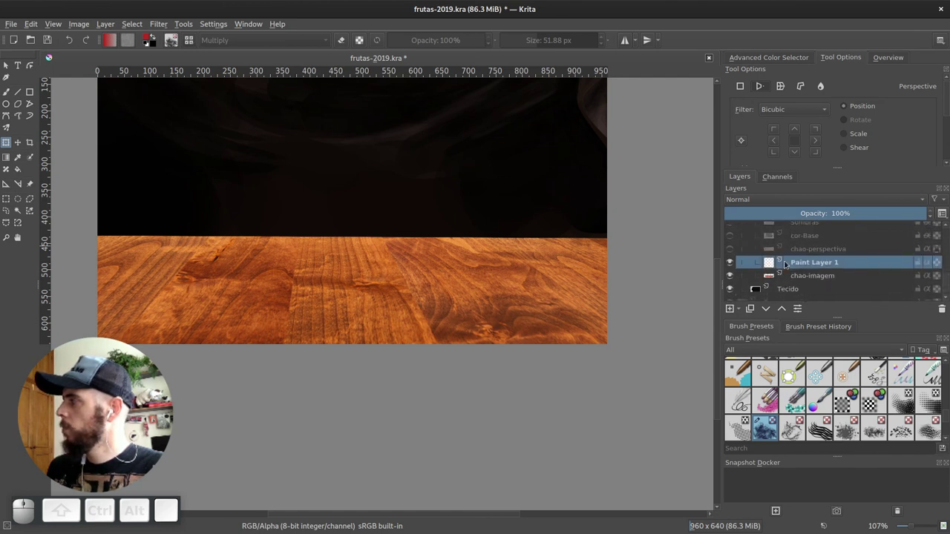
pyautogui.click(734, 240)
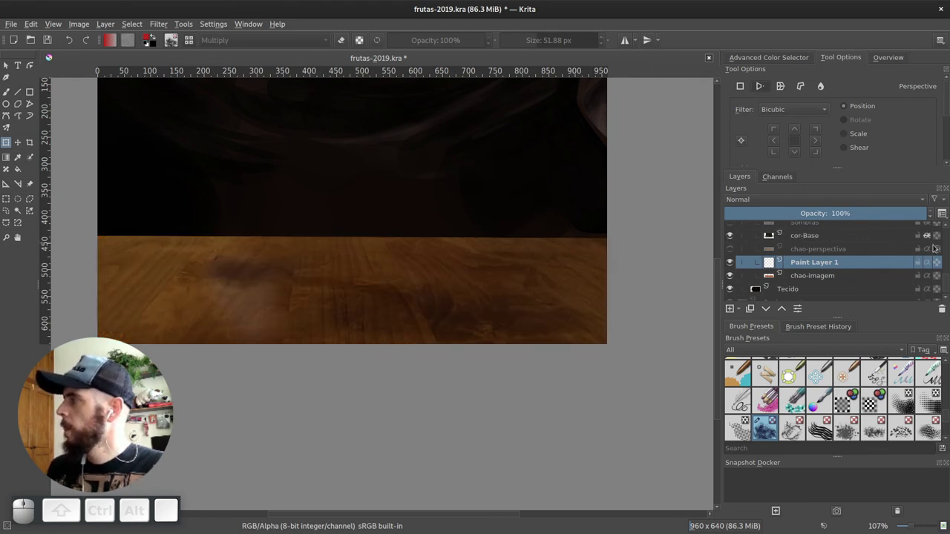
# Show the floor's Sombras, Luzes and brilho layers over cor-Base, then collapse the chao group
pyautogui.click(850, 239)
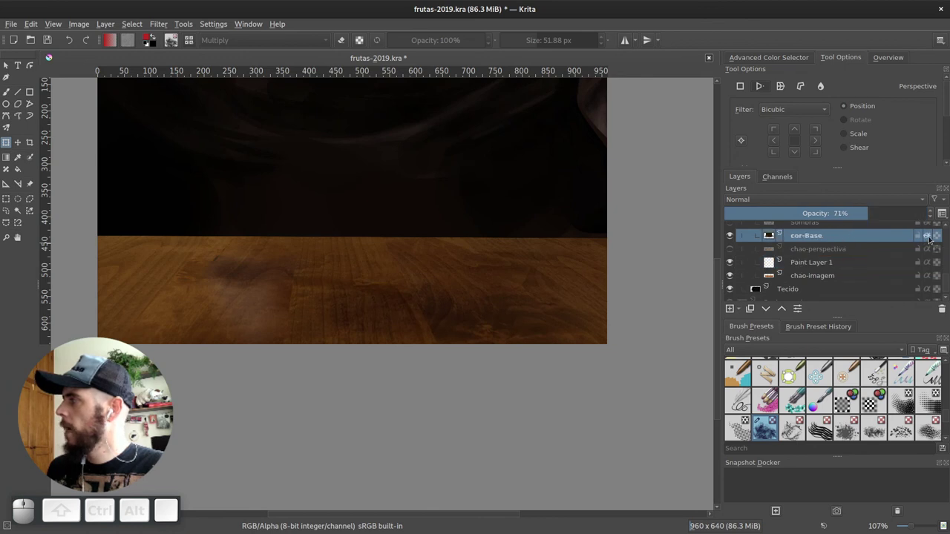
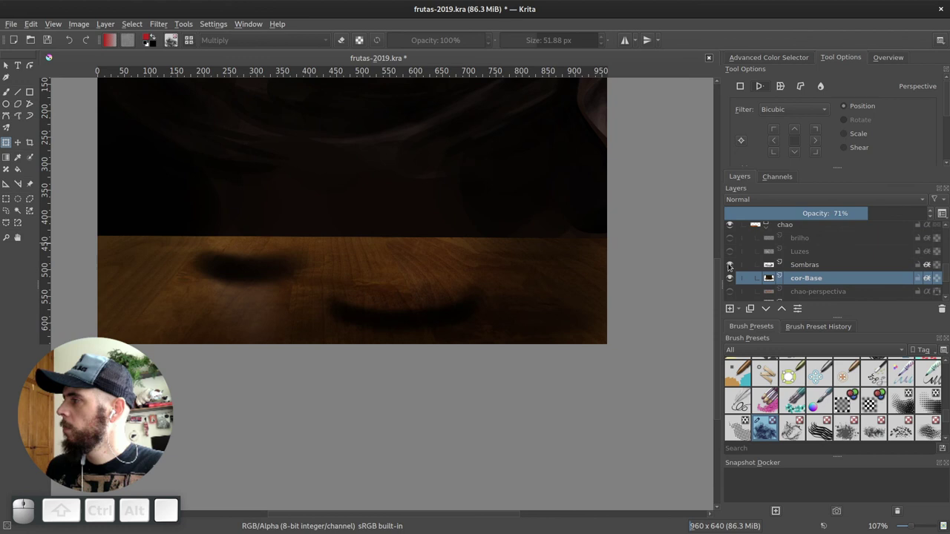
pyautogui.click(734, 252)
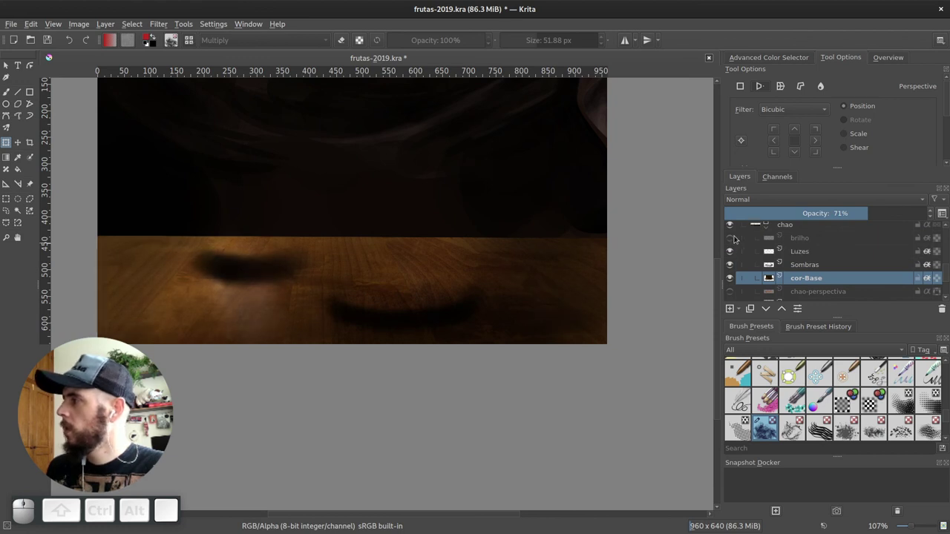
pyautogui.click(733, 241)
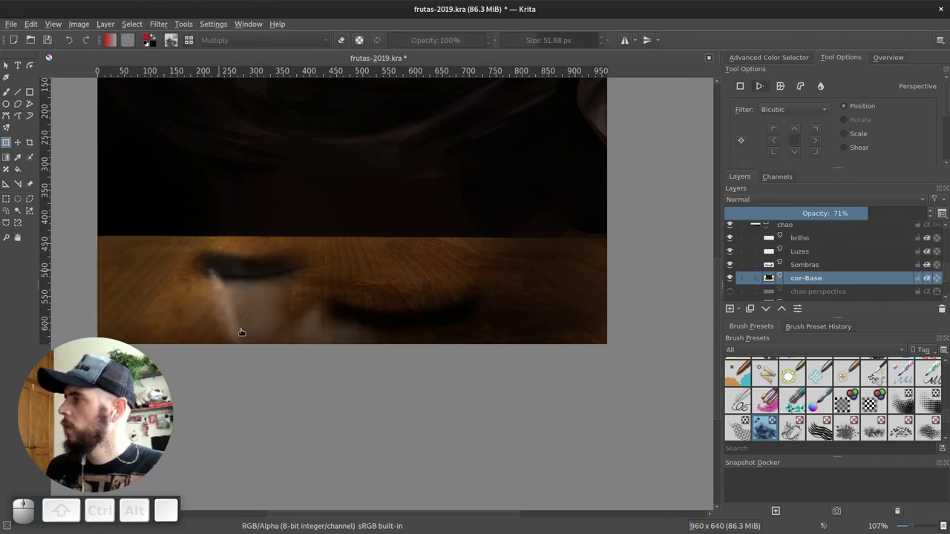
pyautogui.click(948, 277)
pyautogui.click(767, 279)
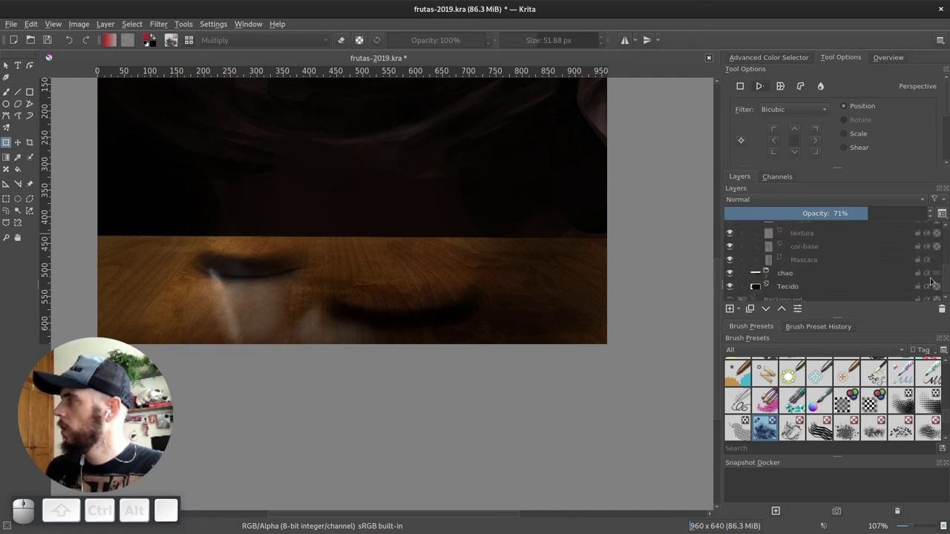
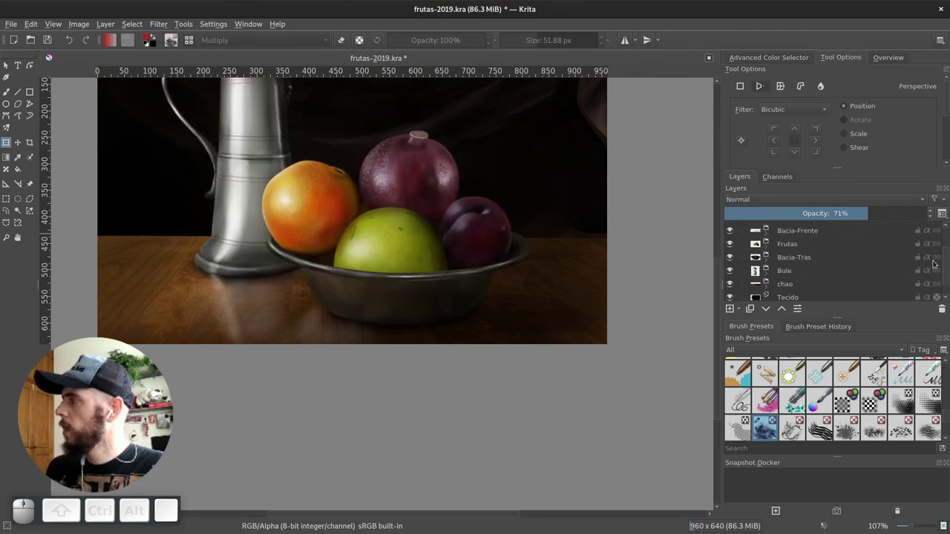
pyautogui.moveTo(946, 265); pyautogui.dragTo(764, 247)
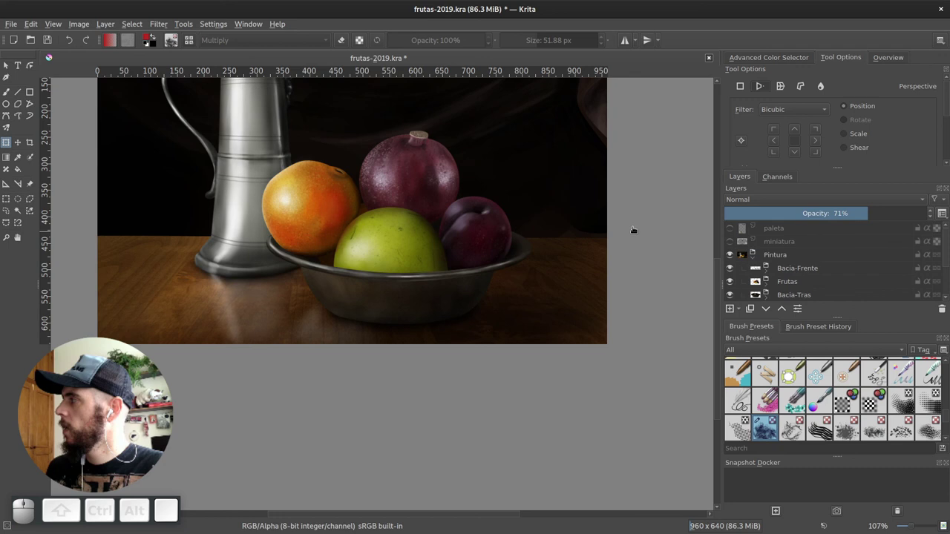
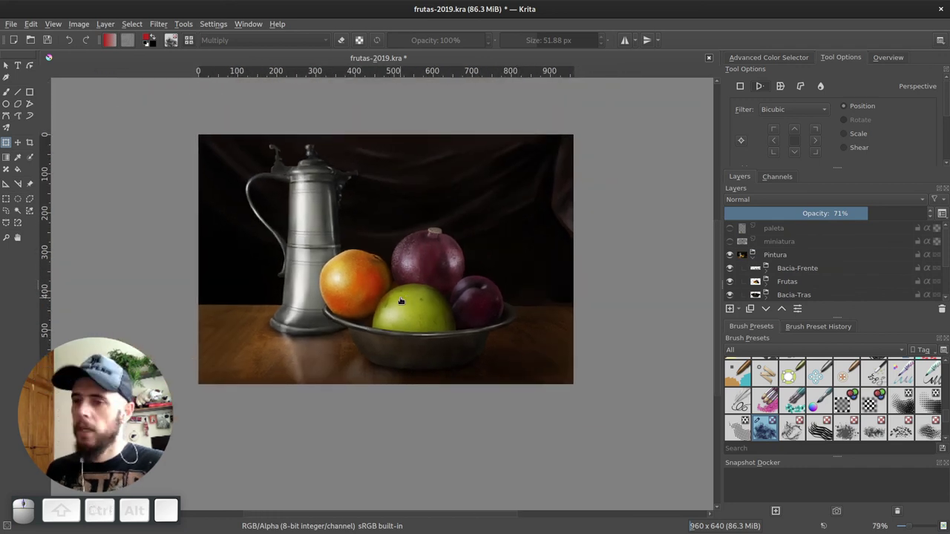
pyautogui.scroll(3)
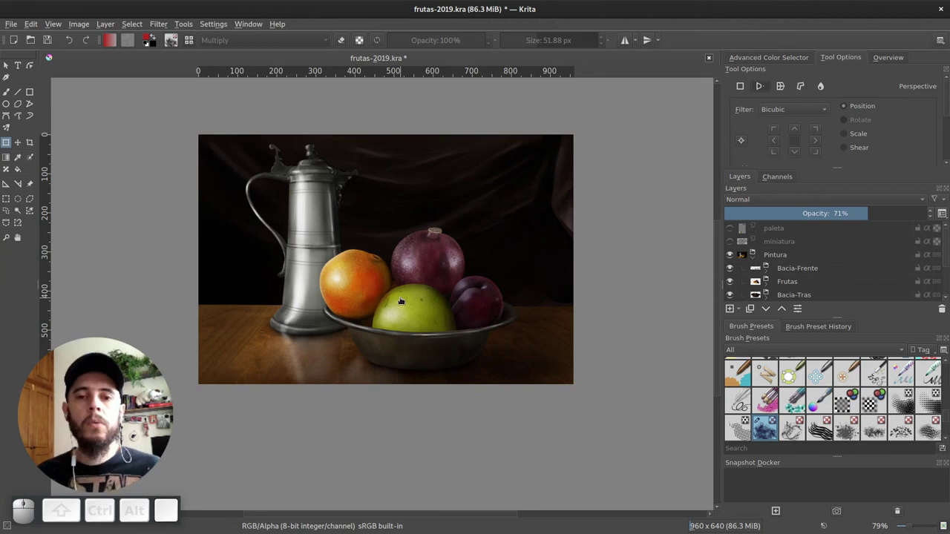